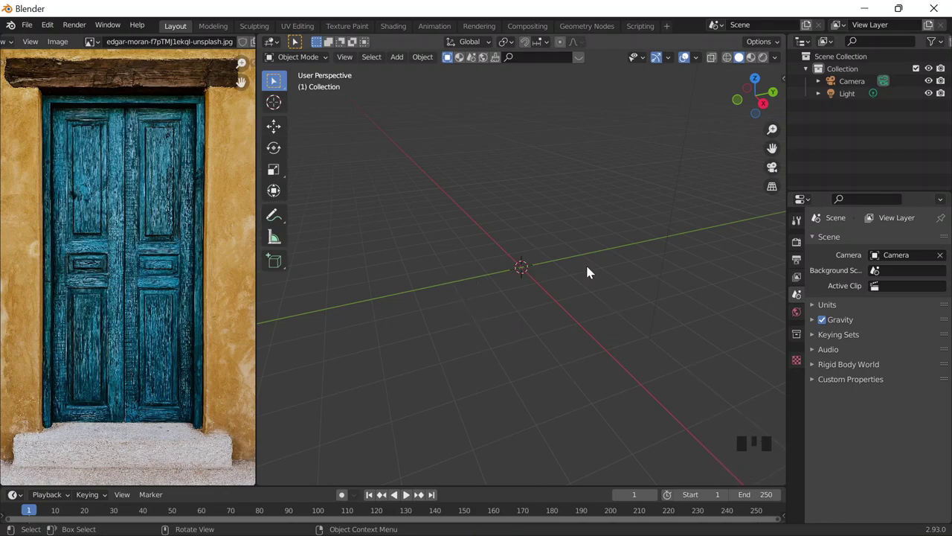
Add the door photograph as an upright reference image centred on the origin
{"action": "key", "text": "shift+a"}
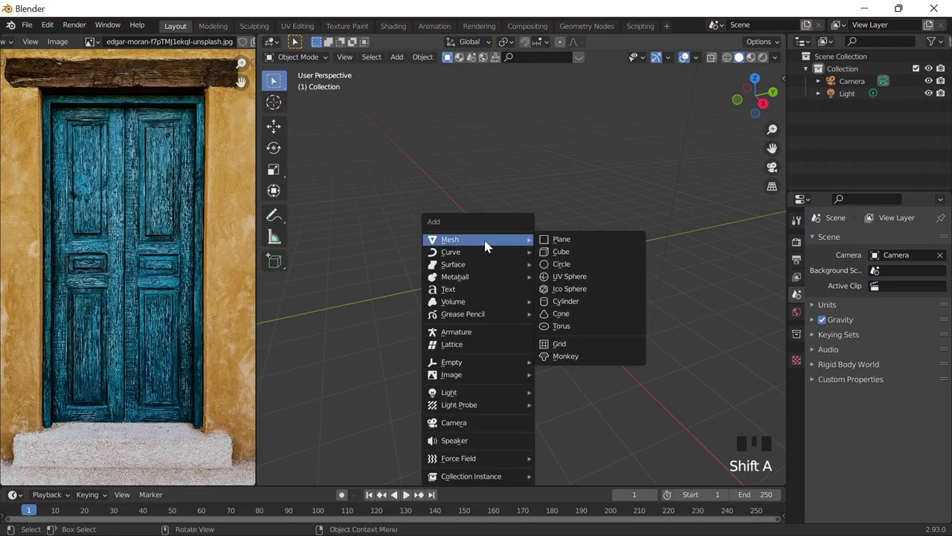
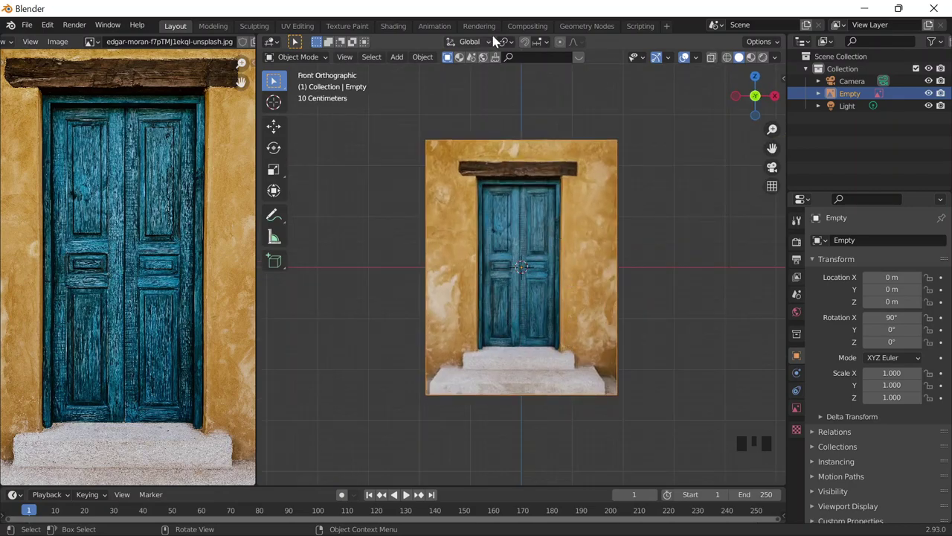
With snapping on, raise the door image 2.5 m so its bottom edge rests on the ground, then disable snapping
{"action": "left_click", "coordinate": [527, 47]}
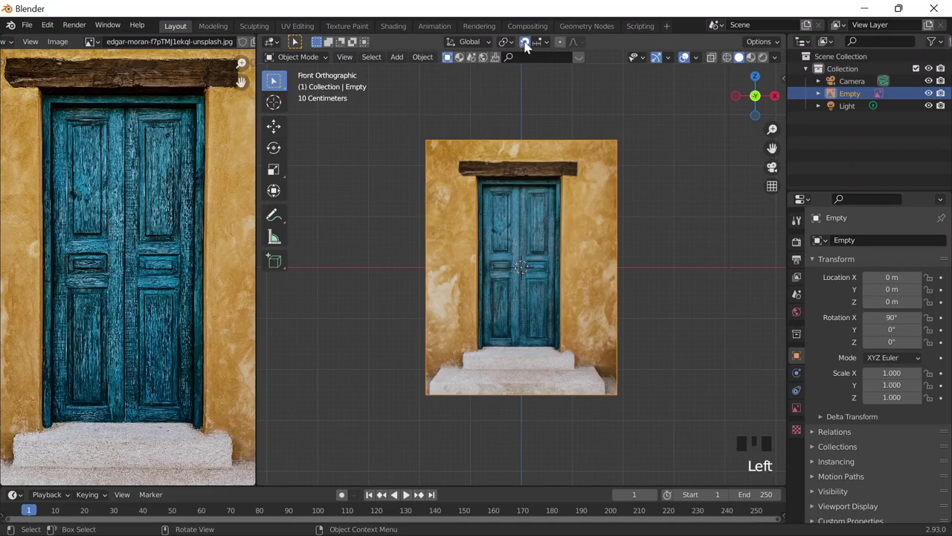
{"action": "left_click_drag", "start_coordinate": [547, 45], "coordinate": [549, 46]}
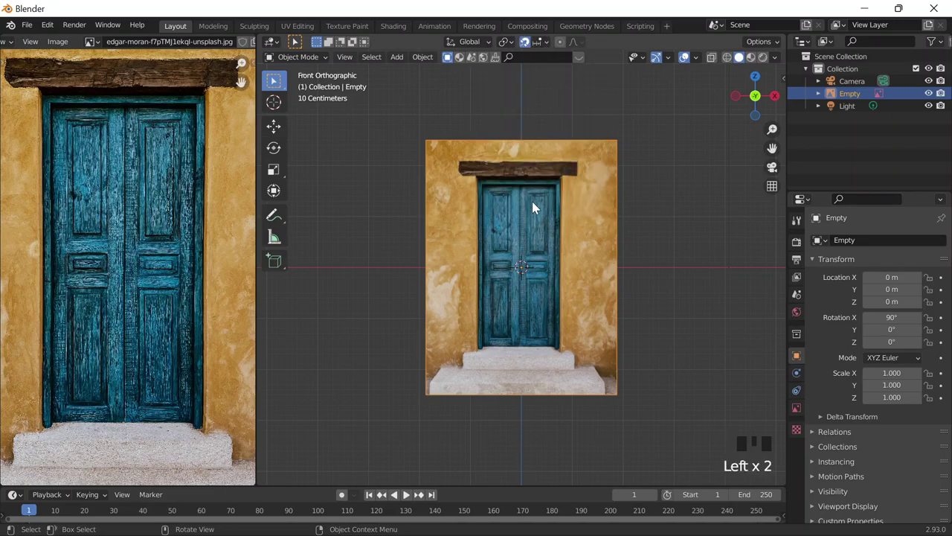
{"action": "key", "text": "g"}
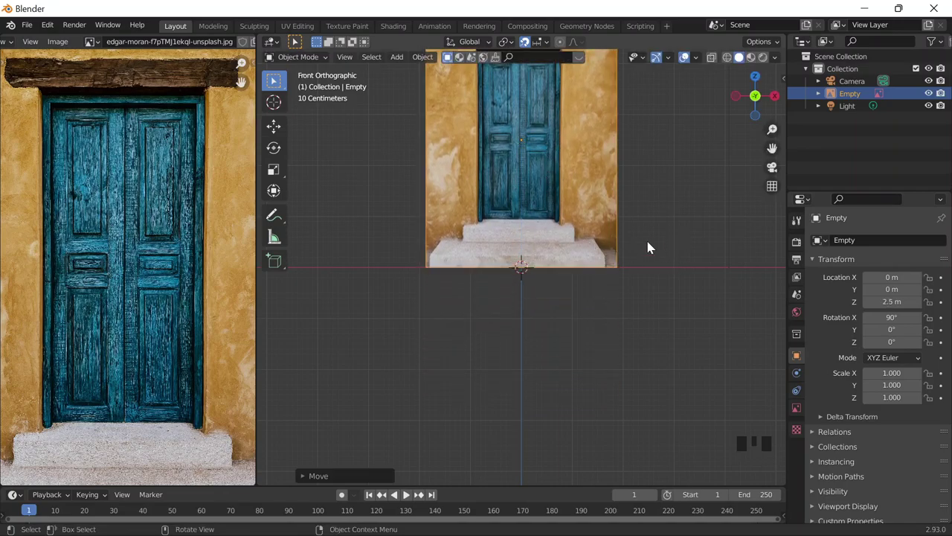
{"action": "scroll", "scroll_direction": "down", "scroll_amount": 3}
{"action": "left_click_drag", "start_coordinate": [642, 233], "coordinate": [635, 323]}
{"action": "scroll", "scroll_direction": "up", "scroll_amount": 3}
{"action": "scroll", "scroll_direction": "down", "scroll_amount": 3}
{"action": "left_click_drag", "start_coordinate": [669, 316], "coordinate": [530, 47]}
{"action": "left_click", "coordinate": [530, 47]}
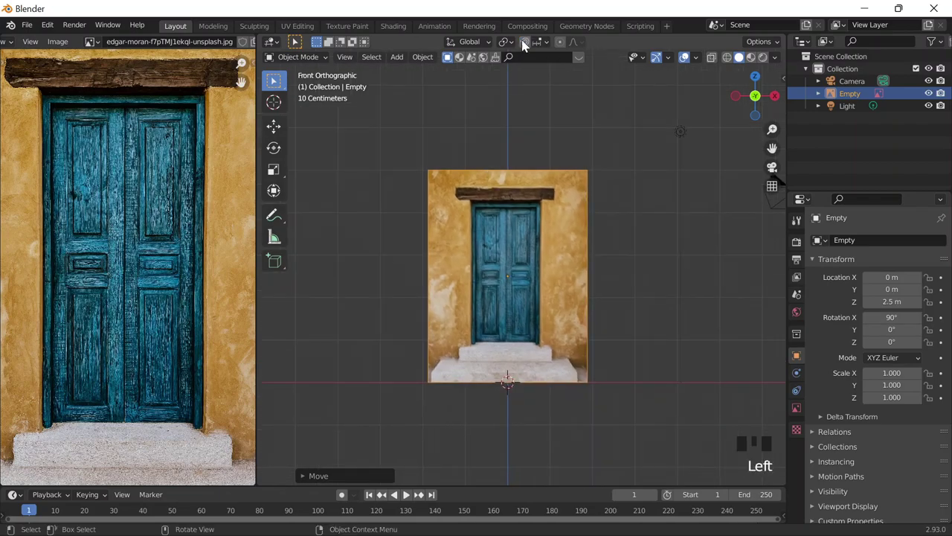
{"action": "left_click", "coordinate": [527, 47]}
Make the viewport display see-through with X-Ray ready for placing geometry over the photo
{"action": "key", "text": "shift+Tab"}
{"action": "key", "text": "shift+Tab"}
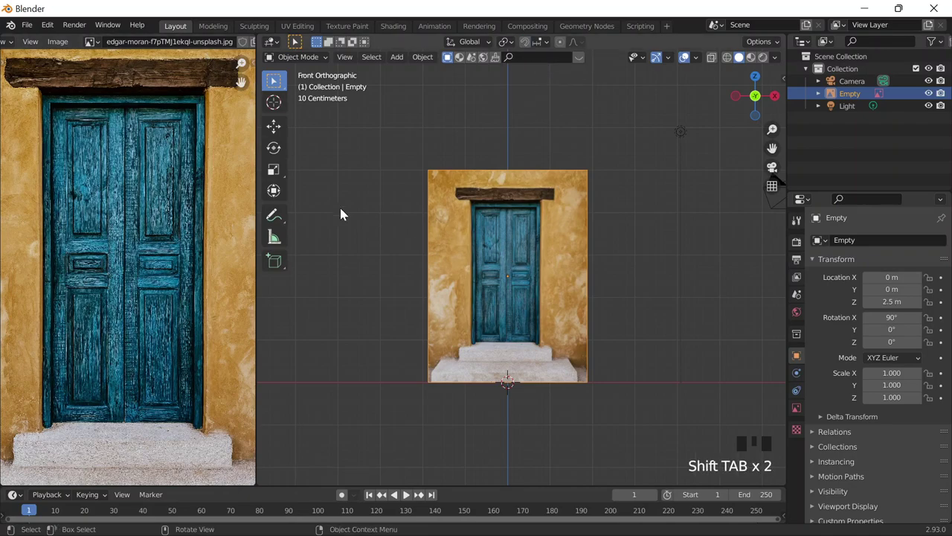
{"action": "scroll", "scroll_direction": "down", "scroll_amount": 3}
{"action": "key", "text": "shift+a"}
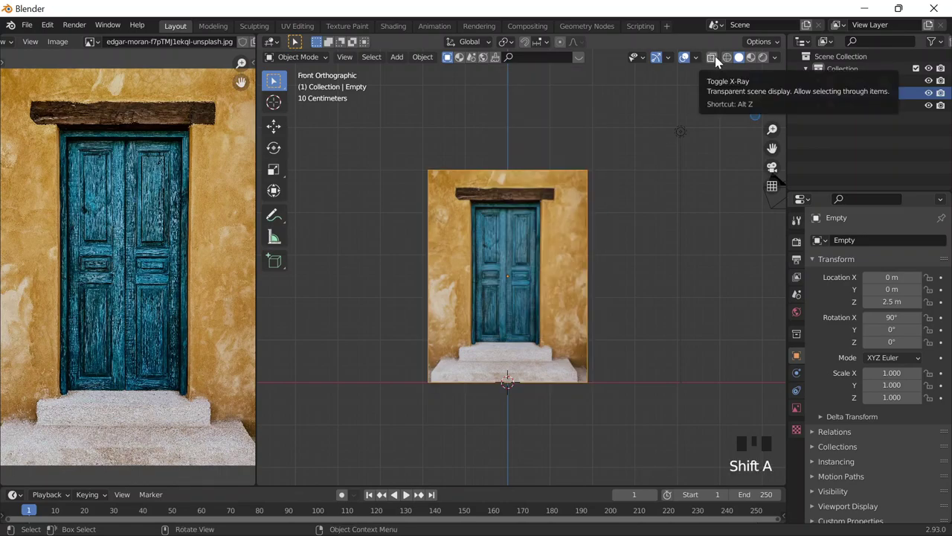
{"action": "left_click_drag", "start_coordinate": [720, 62], "coordinate": [720, 59]}
Add an upright plane and move and scale it in front view to cover the whole door photo
{"action": "key", "text": "shift+a"}
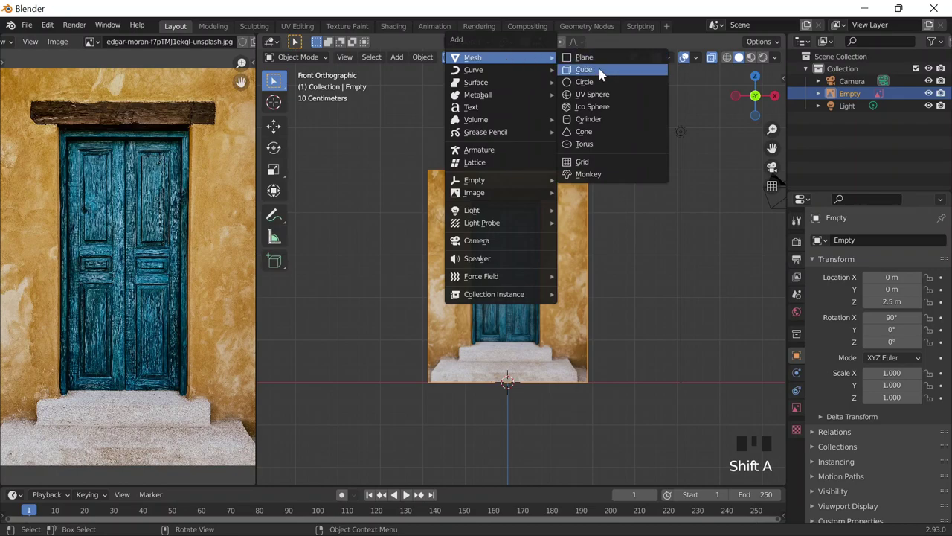
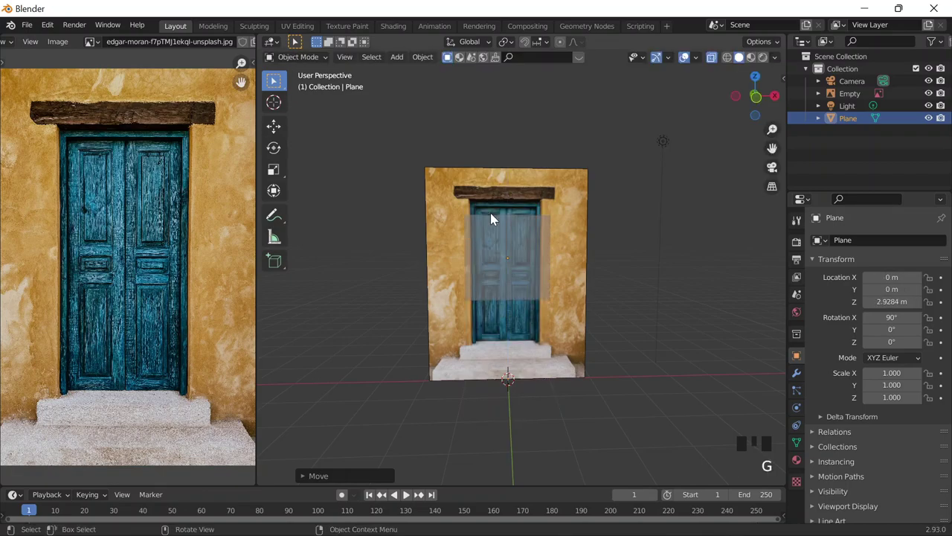
{"action": "key", "text": "z"}
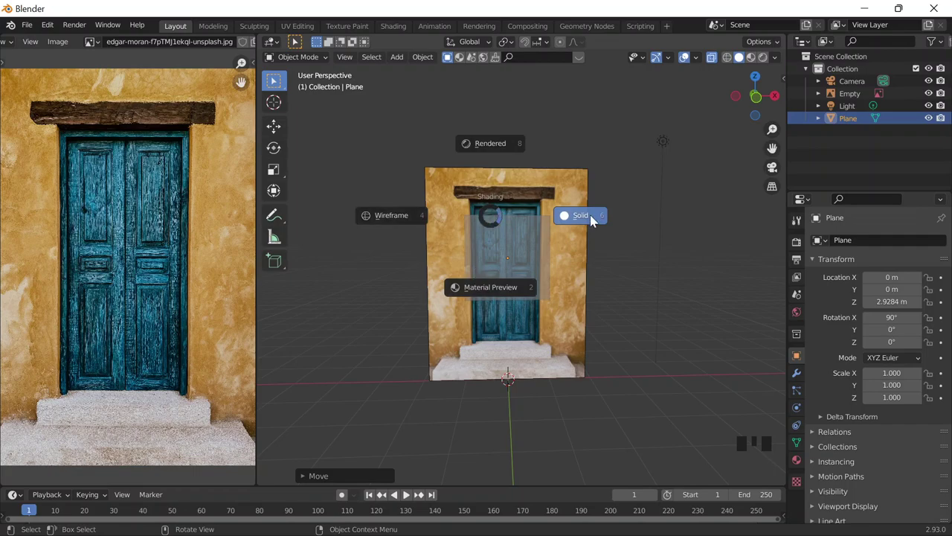
{"action": "key", "text": "g"}
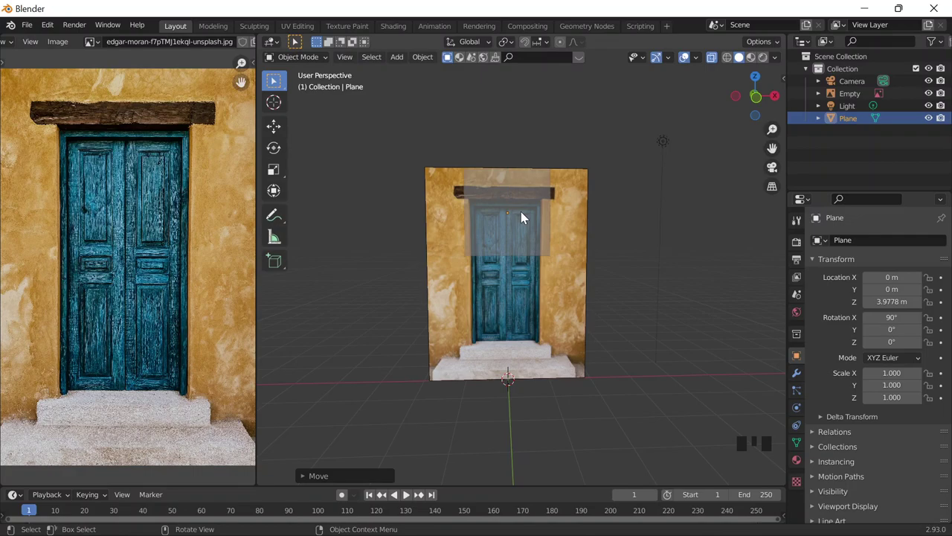
{"action": "key", "text": "`"}
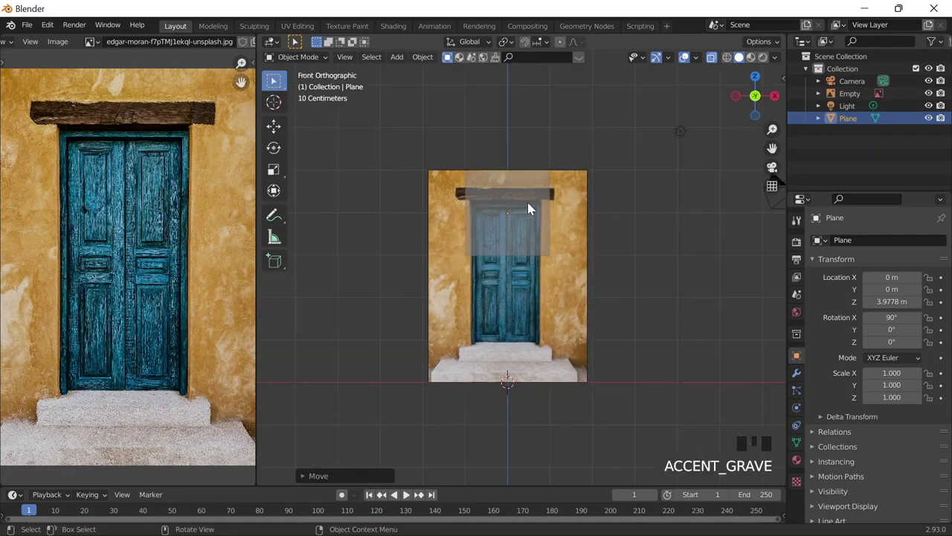
{"action": "key", "text": "s"}
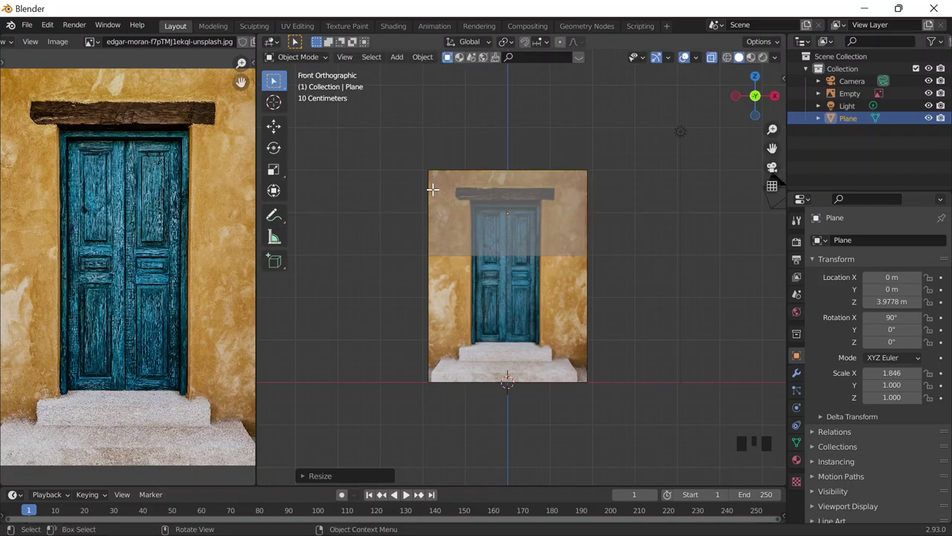
Enter Edit Mode on the plane with edge selection active
{"action": "key", "text": "Tab"}
{"action": "left_click", "coordinate": [360, 79]}
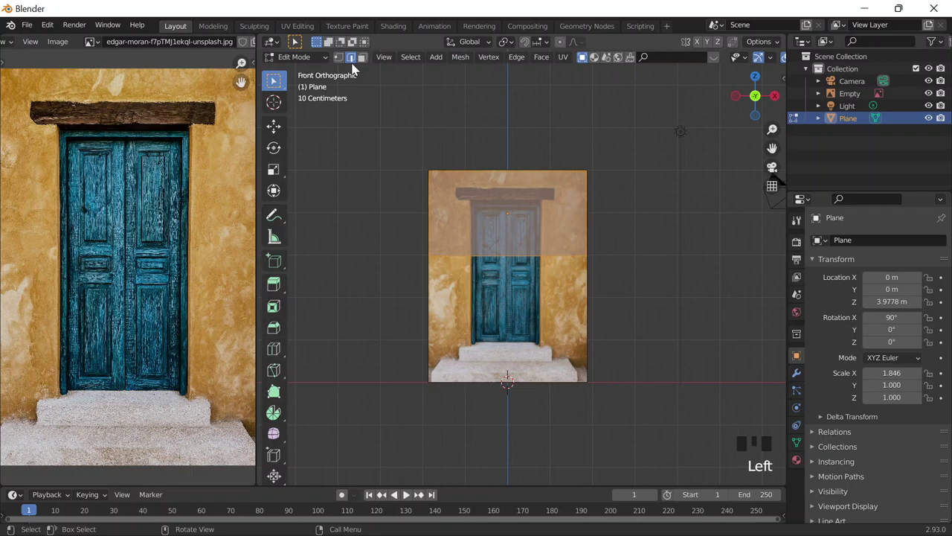
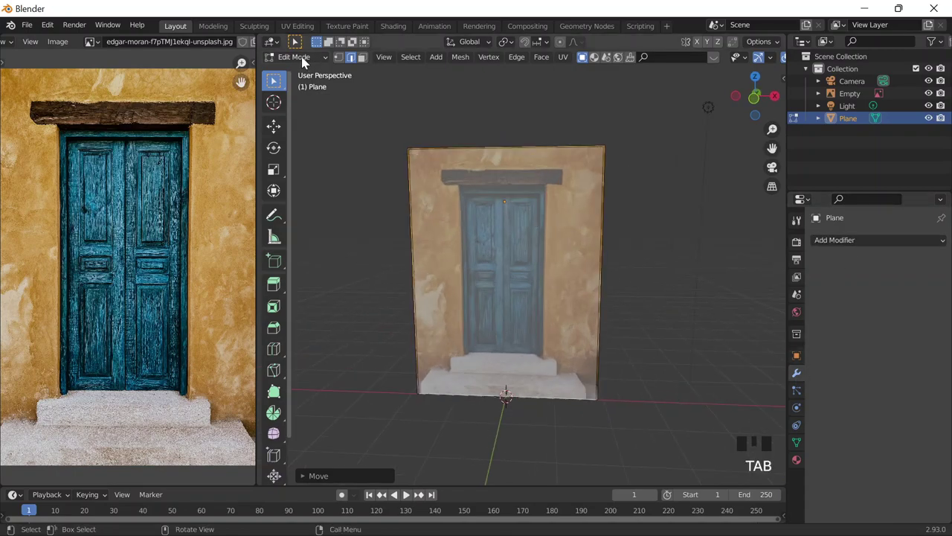
Give the door plane a 0.42 m Solidify thickness and apply it permanently to the mesh
{"action": "key", "text": "Tab"}
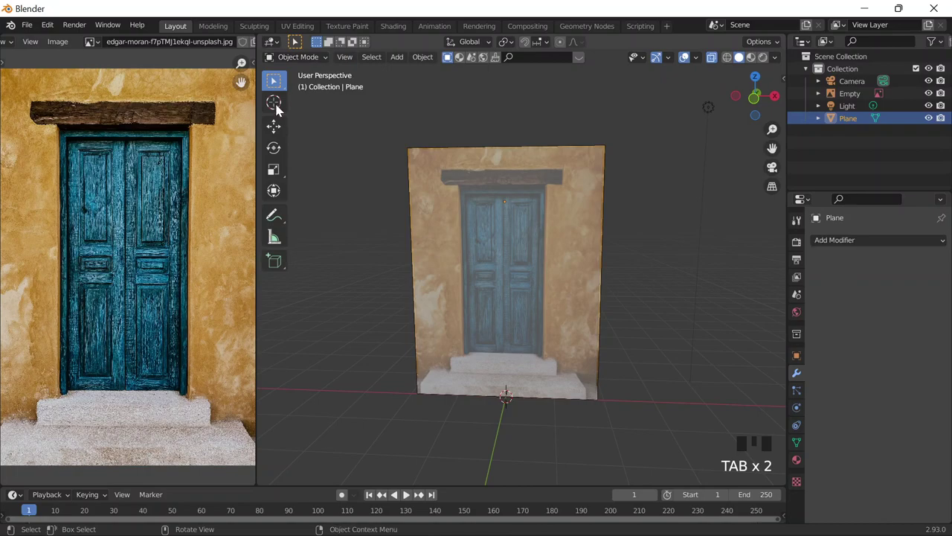
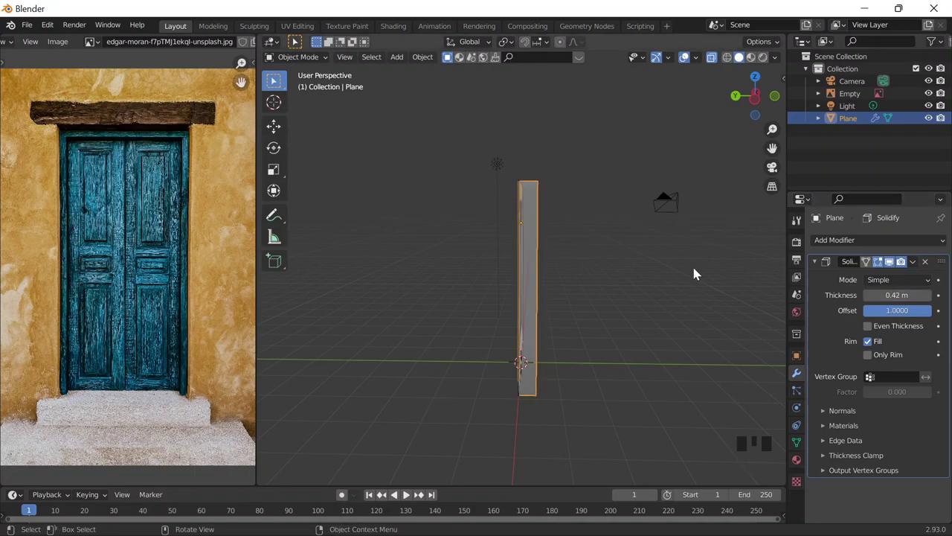
{"action": "key", "text": "`"}
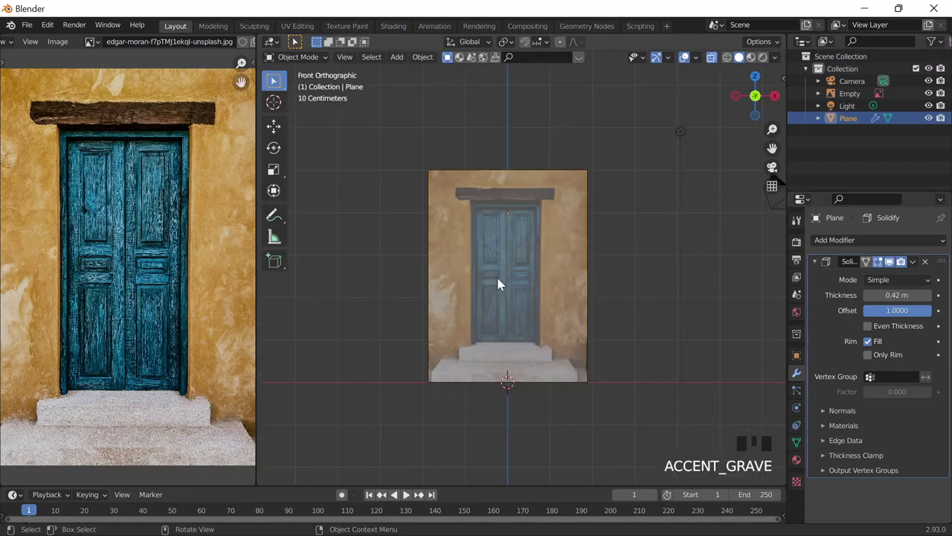
{"action": "scroll", "scroll_direction": "down", "scroll_amount": 3}
{"action": "left_click_drag", "start_coordinate": [919, 270], "coordinate": [484, 141]}
{"action": "left_click", "coordinate": [651, 399]}
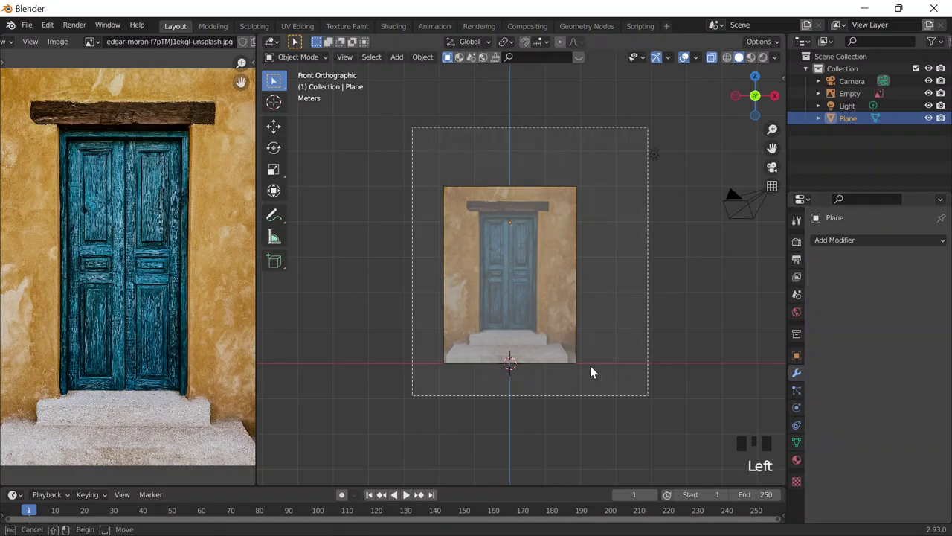
Duplicate the door slab and its reference image to the left as Plane.001 and Empty.001
{"action": "key", "text": "shift+d"}
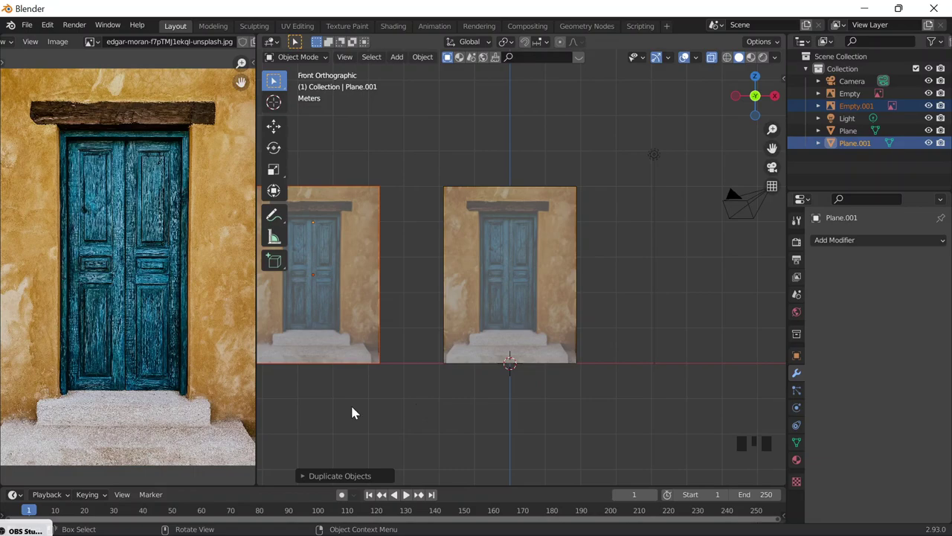
{"action": "scroll", "scroll_direction": "down", "scroll_amount": 3}
{"action": "scroll", "scroll_direction": "up", "scroll_amount": 3}
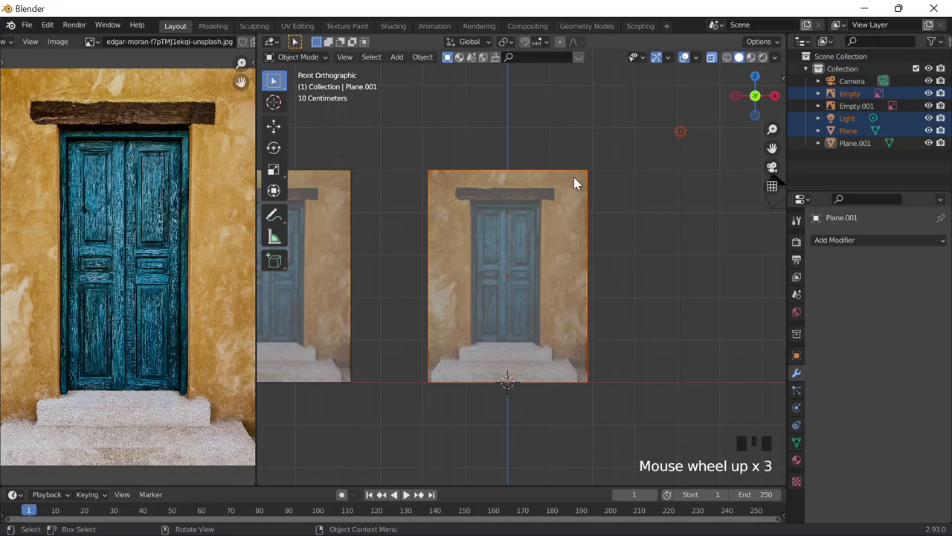
{"action": "scroll", "scroll_direction": "up", "scroll_amount": 3}
{"action": "left_click", "coordinate": [591, 168]}
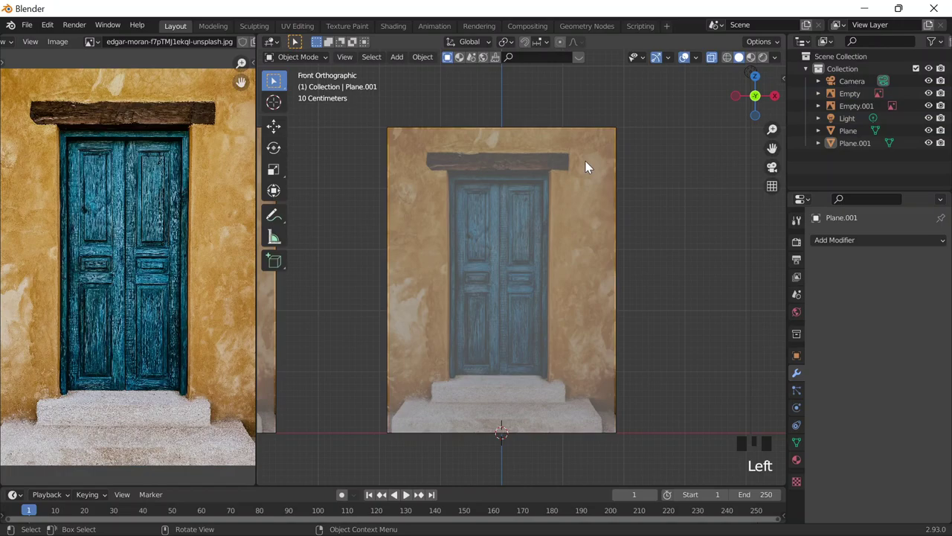
Texture the original slab with the door photo and give it a thin rim of thickness
{"action": "left_click", "coordinate": [591, 168]}
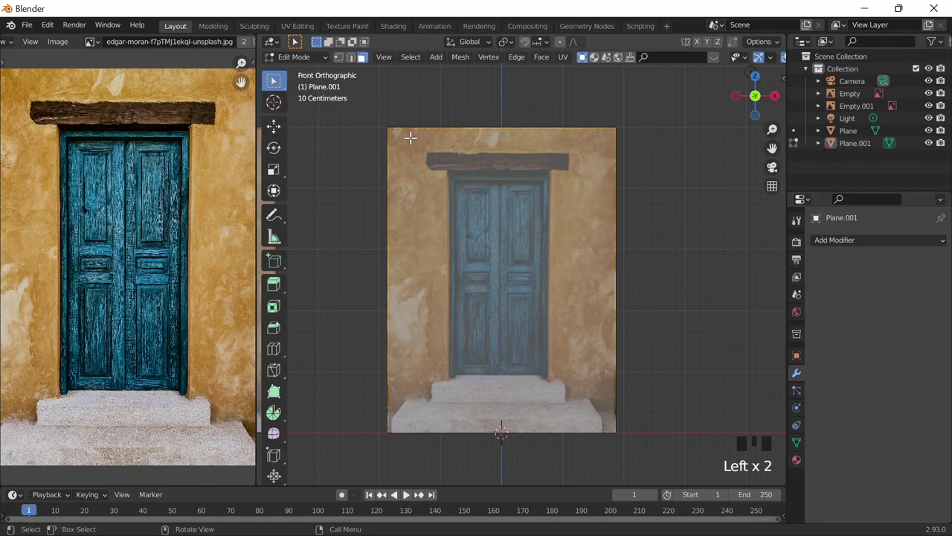
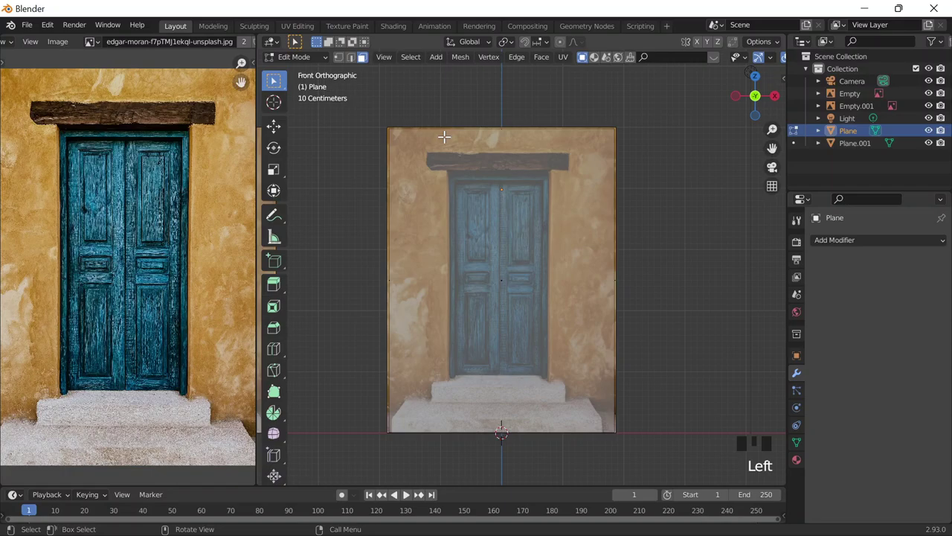
{"action": "key", "text": "Escape"}
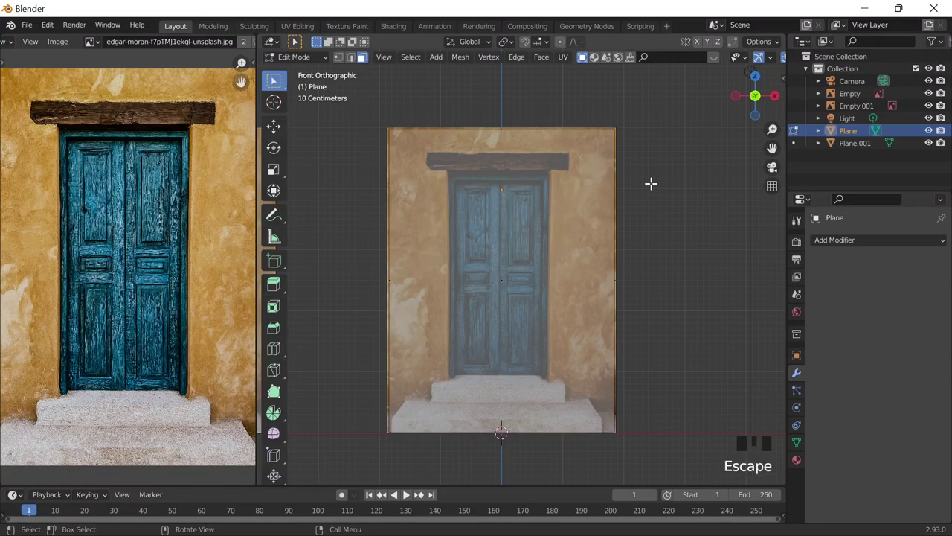
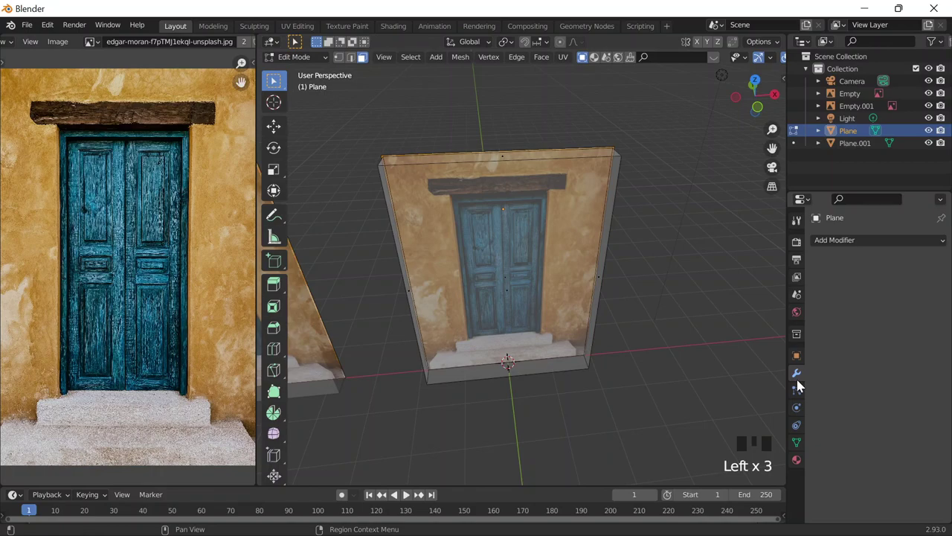
{"action": "left_click", "coordinate": [802, 384]}
{"action": "scroll", "scroll_direction": "up", "scroll_amount": 3}
{"action": "left_click", "coordinate": [403, 199]}
{"action": "left_click_drag", "start_coordinate": [387, 187], "coordinate": [414, 235]}
{"action": "left_click_drag", "start_coordinate": [414, 236], "coordinate": [381, 148]}
{"action": "key", "text": "Tab"}
{"action": "key", "text": "Tab"}
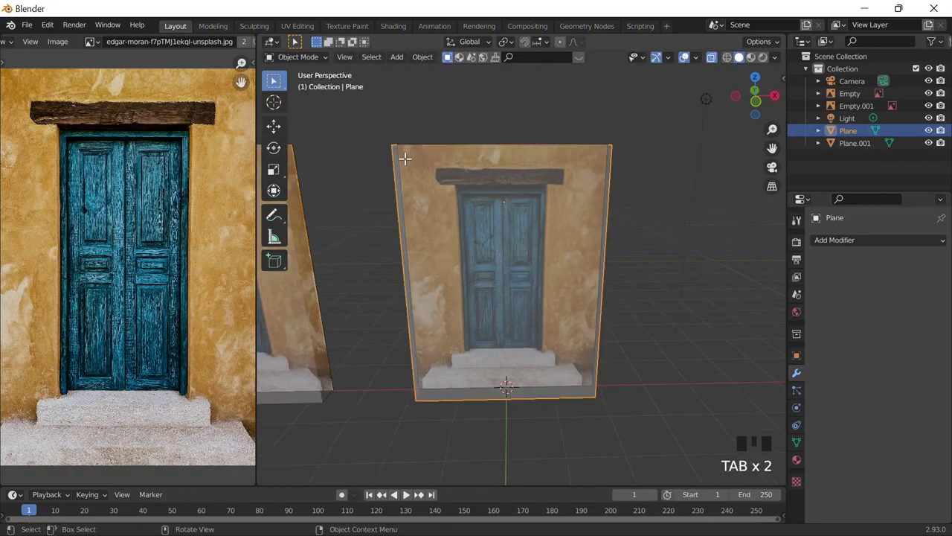
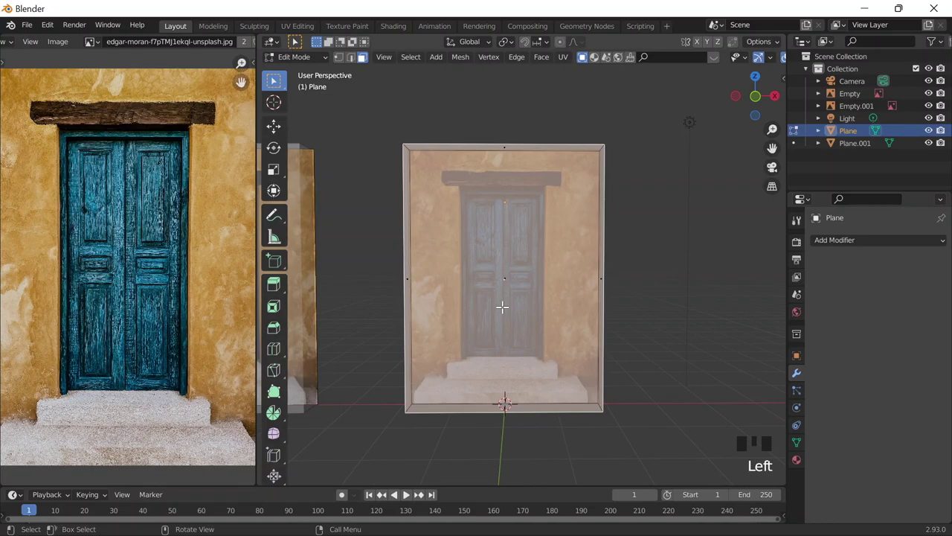
Turn X-Ray off so the scene displays opaque again
{"action": "scroll", "scroll_direction": "down", "scroll_amount": 3}
{"action": "left_click", "coordinate": [710, 57]}
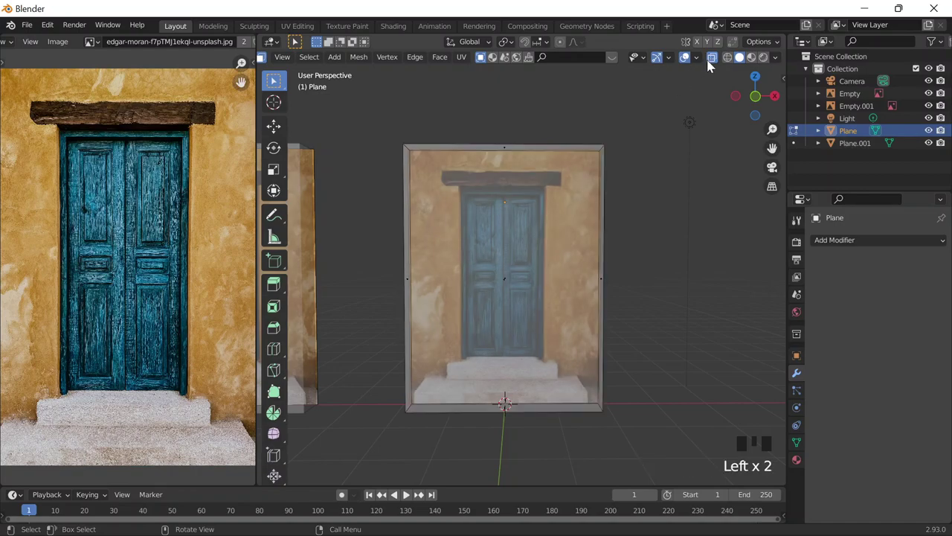
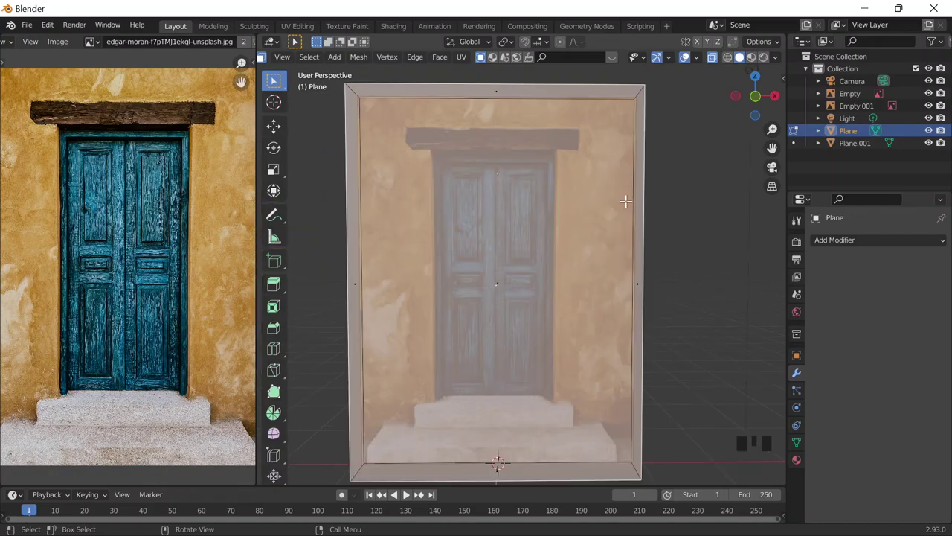
Inset the wall's front face about 0.32 m in front view to outline the doorway
{"action": "key", "text": "`"}
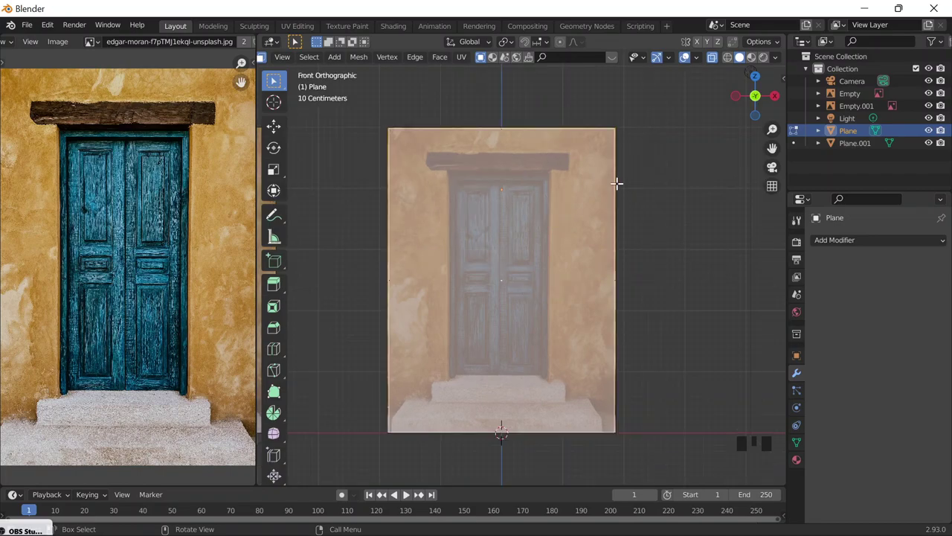
{"action": "key", "text": "i"}
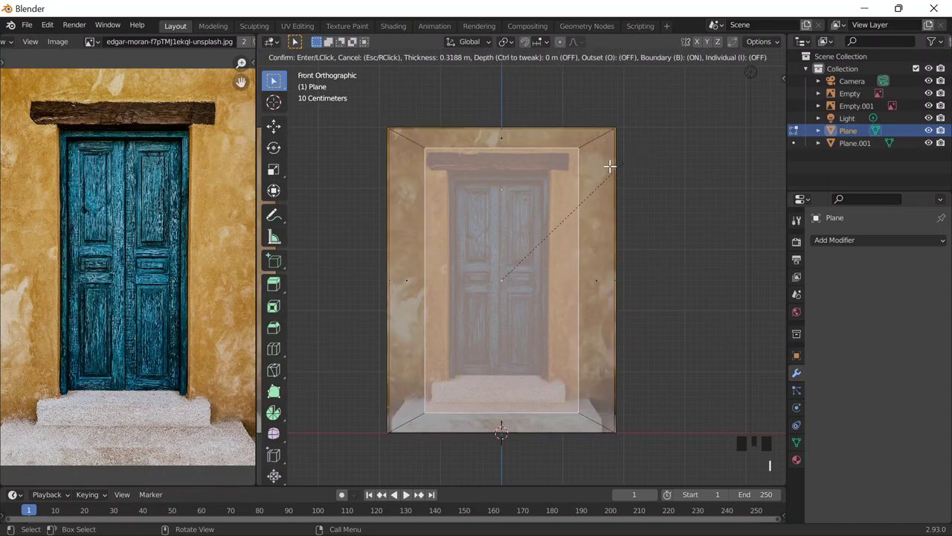
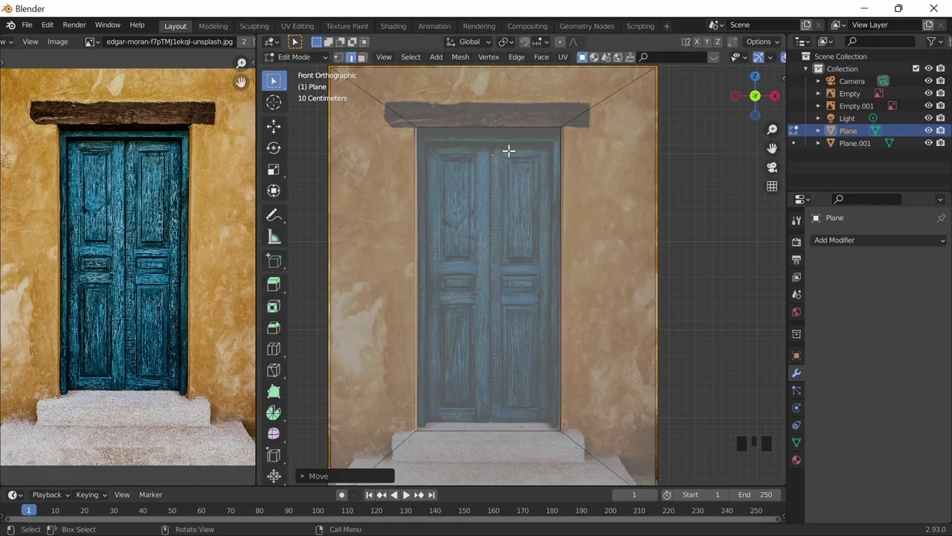
Inset a narrower door-panel face inside the frame, scale it to the doorway's width and lower it about 0.10 m
{"action": "scroll", "scroll_direction": "down", "scroll_amount": 3}
{"action": "scroll", "scroll_direction": "up", "scroll_amount": 3}
{"action": "key", "text": "Tab"}
{"action": "key", "text": "Tab"}
{"action": "scroll", "scroll_direction": "down", "scroll_amount": 3}
{"action": "scroll", "scroll_direction": "up", "scroll_amount": 3}
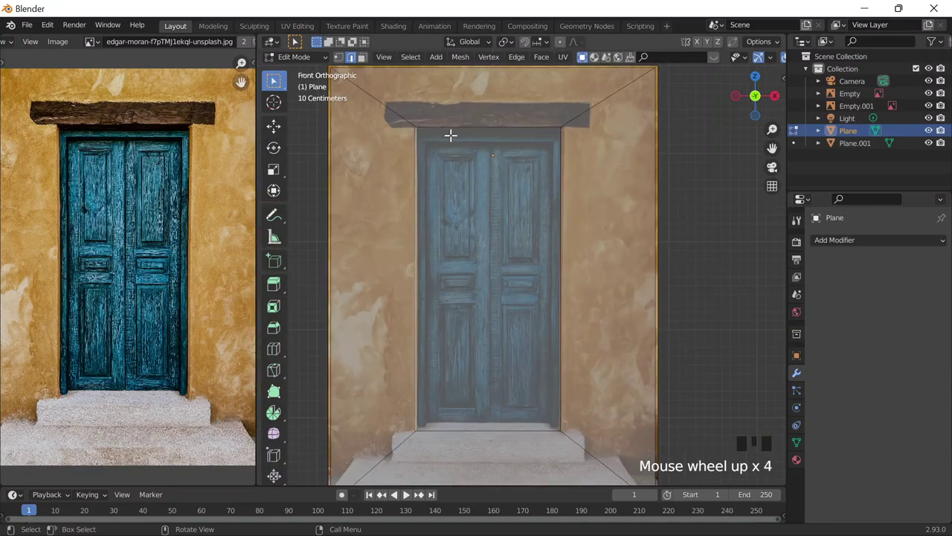
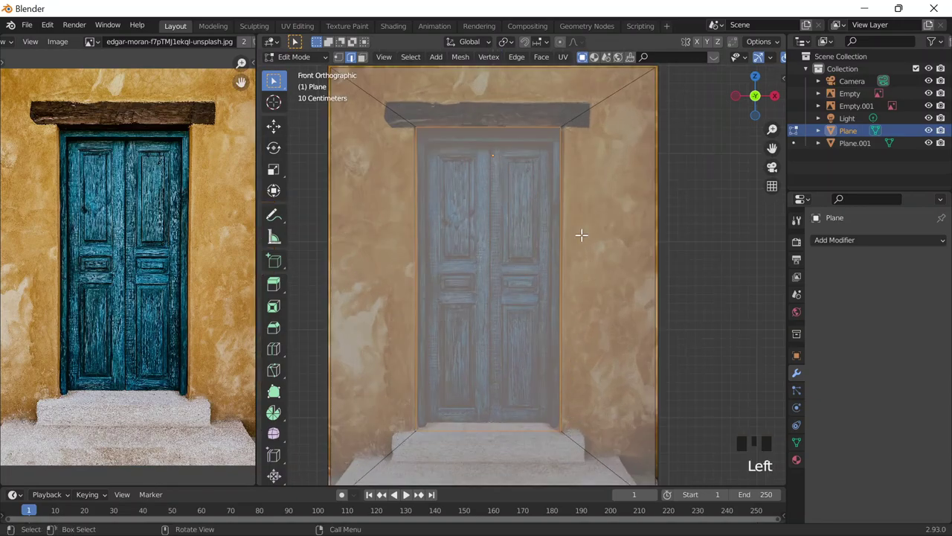
{"action": "key", "text": "i"}
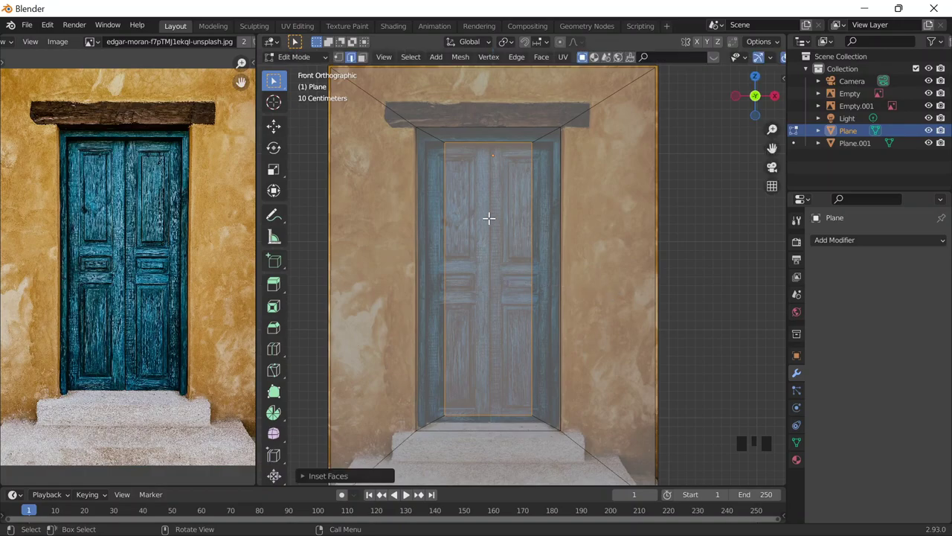
{"action": "key", "text": "s"}
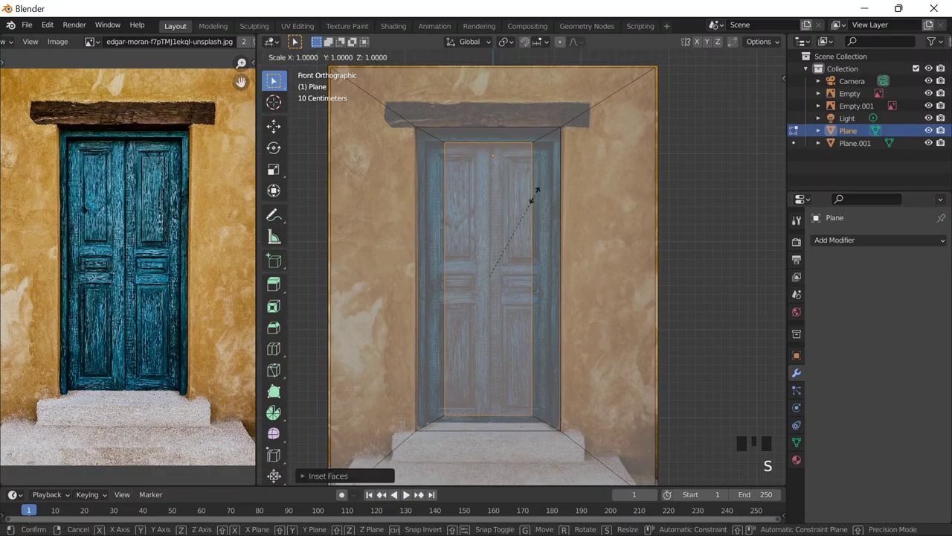
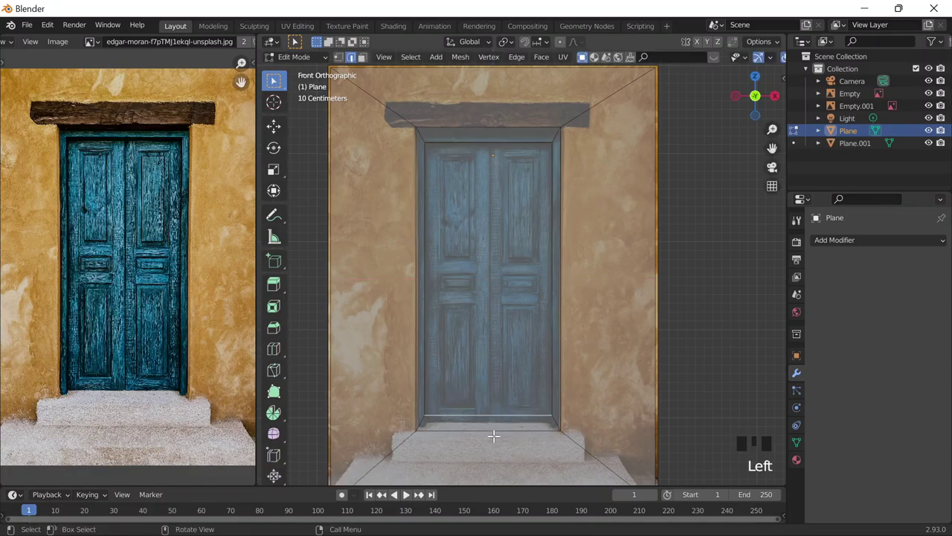
{"action": "key", "text": "g"}
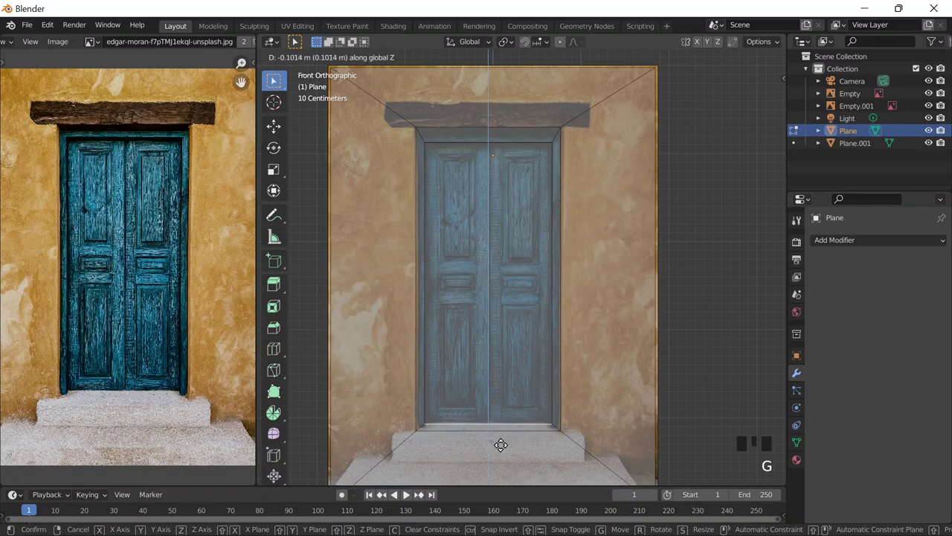
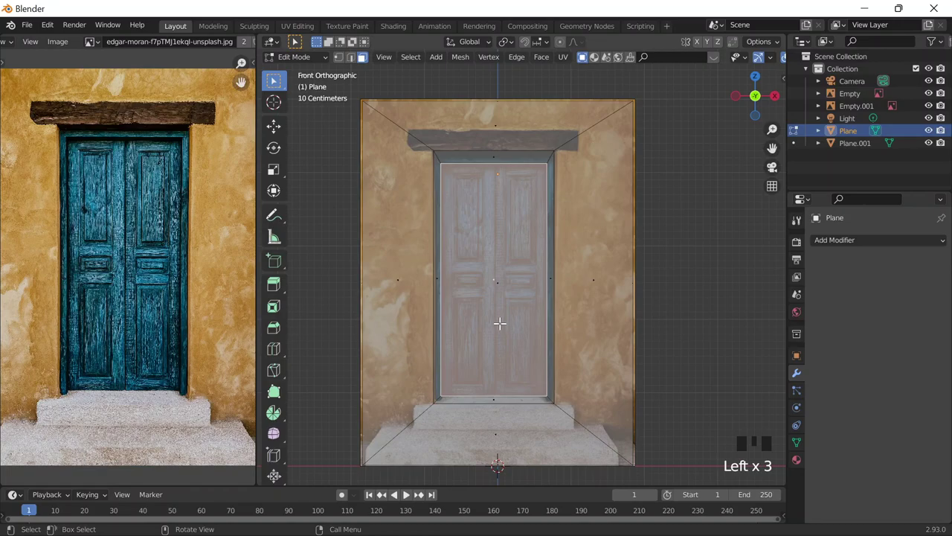
Separate the door panel face into its own object, Plane.002, and start renaming it
{"action": "key", "text": "p"}
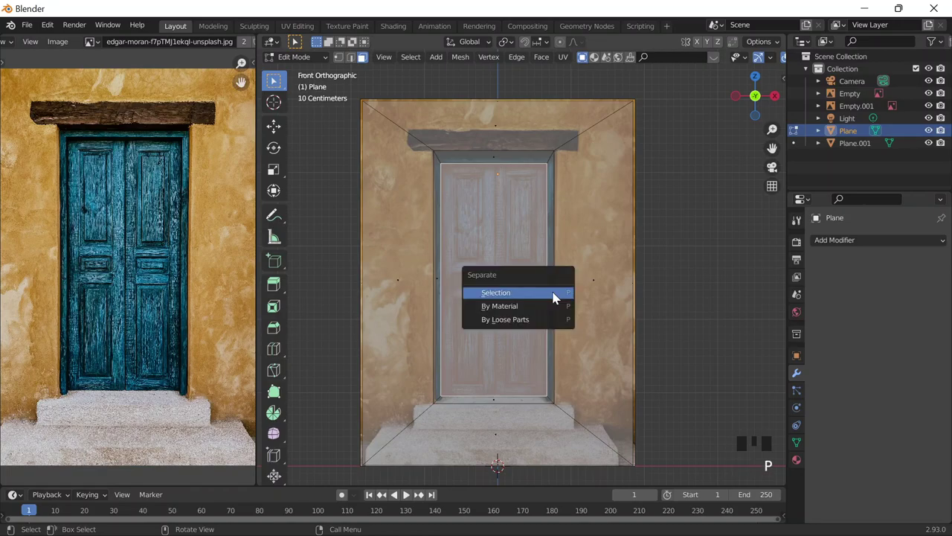
{"action": "key", "text": "Tab"}
{"action": "left_click", "coordinate": [521, 223]}
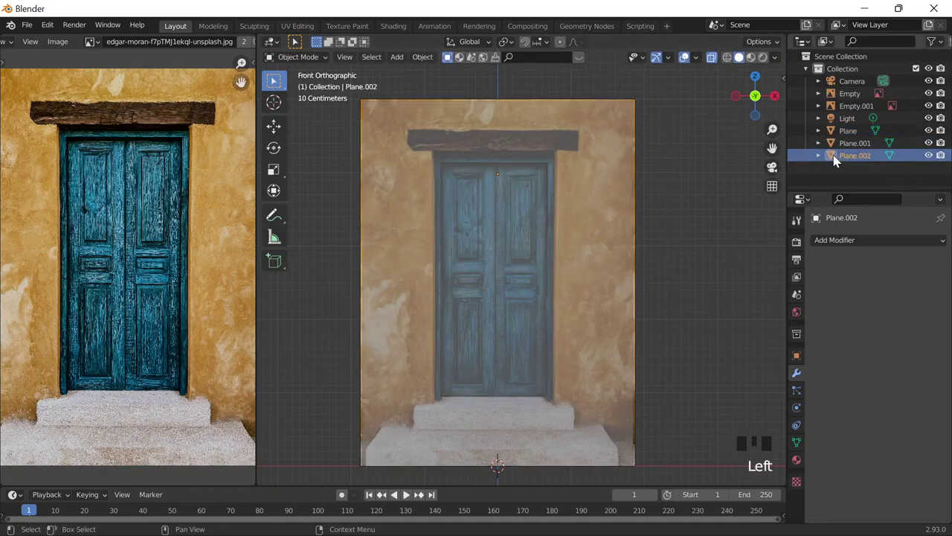
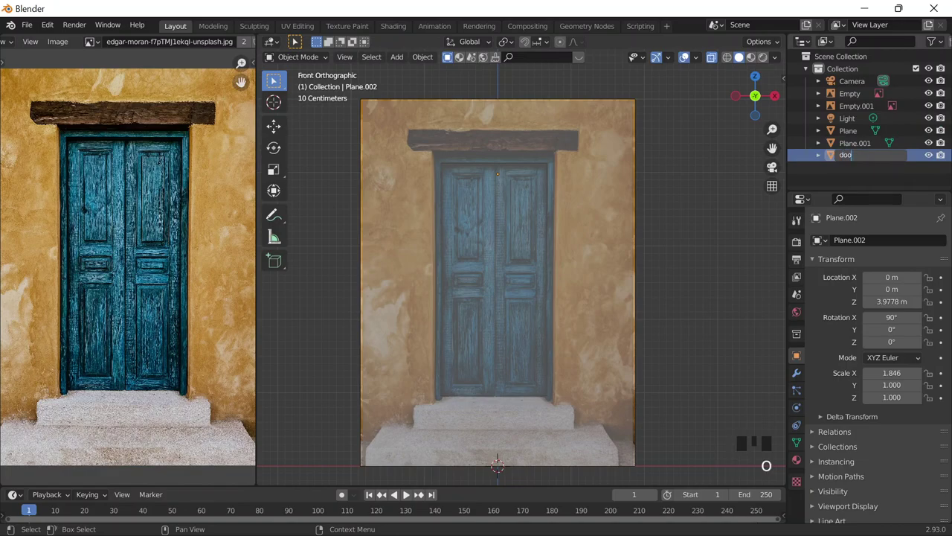
{"action": "double_click", "coordinate": [866, 158]}
Orbit around the door wall to inspect the separated panel
{"action": "left_click_drag", "start_coordinate": [635, 242], "coordinate": [732, 131]}
{"action": "scroll", "scroll_direction": "down", "scroll_amount": 3}
{"action": "left_click_drag", "start_coordinate": [658, 245], "coordinate": [824, 137]}
{"action": "scroll", "scroll_direction": "up", "scroll_amount": 3}
{"action": "left_click", "coordinate": [856, 104]}
{"action": "scroll", "scroll_direction": "up", "scroll_amount": 3}
{"action": "scroll", "scroll_direction": "down", "scroll_amount": 3}
{"action": "left_click_drag", "start_coordinate": [611, 289], "coordinate": [610, 266]}
{"action": "scroll", "scroll_direction": "up", "scroll_amount": 3}
{"action": "left_click_drag", "start_coordinate": [471, 277], "coordinate": [608, 136]}
{"action": "left_click", "coordinate": [609, 135]}
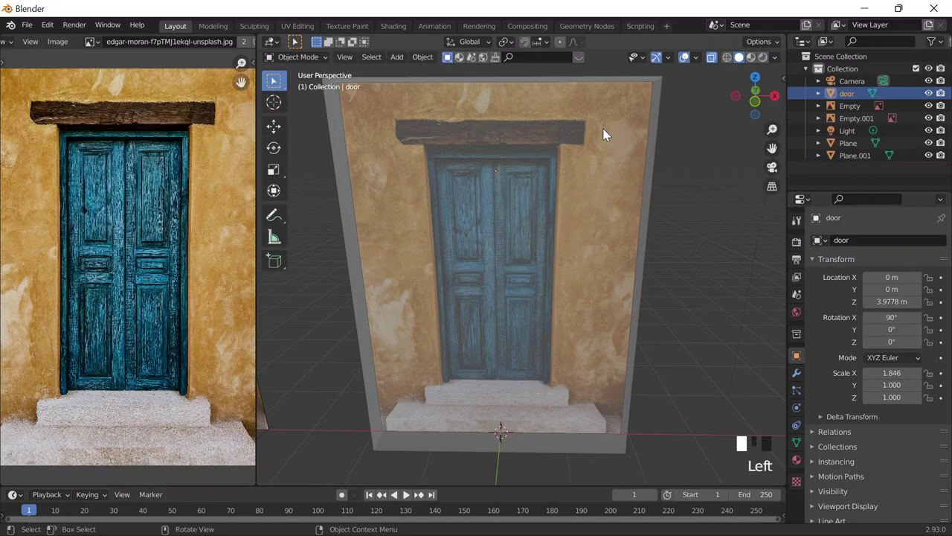
Undo repeatedly back through the rename toward the separation
{"action": "key", "text": "ctrl+z"}
{"action": "key", "text": "ctrl+z"}
{"action": "key", "text": "ctrl+z"}
{"action": "key", "text": "ctrl+z"}
{"action": "key", "text": "ctrl+z"}
{"action": "key", "text": "ctrl+z"}
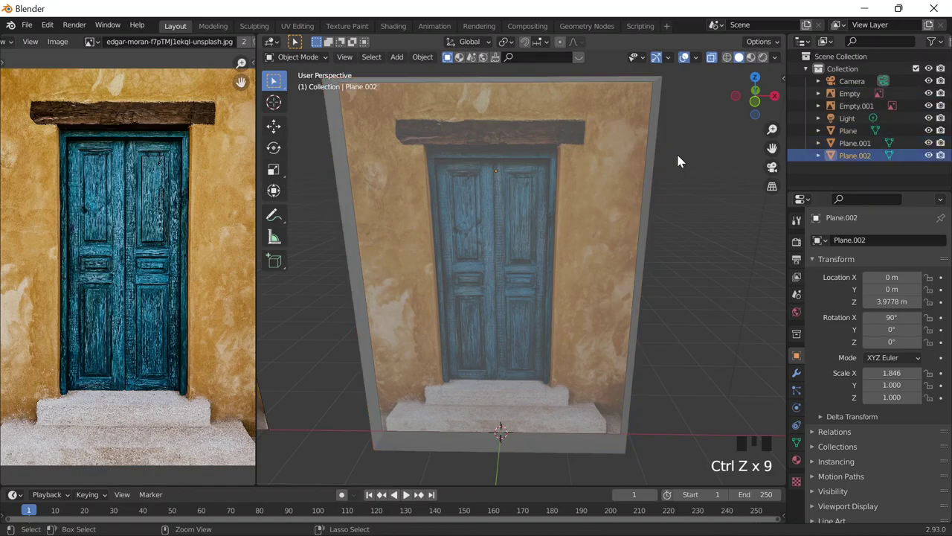
{"action": "key", "text": "ctrl+z"}
{"action": "key", "text": "ctrl+z"}
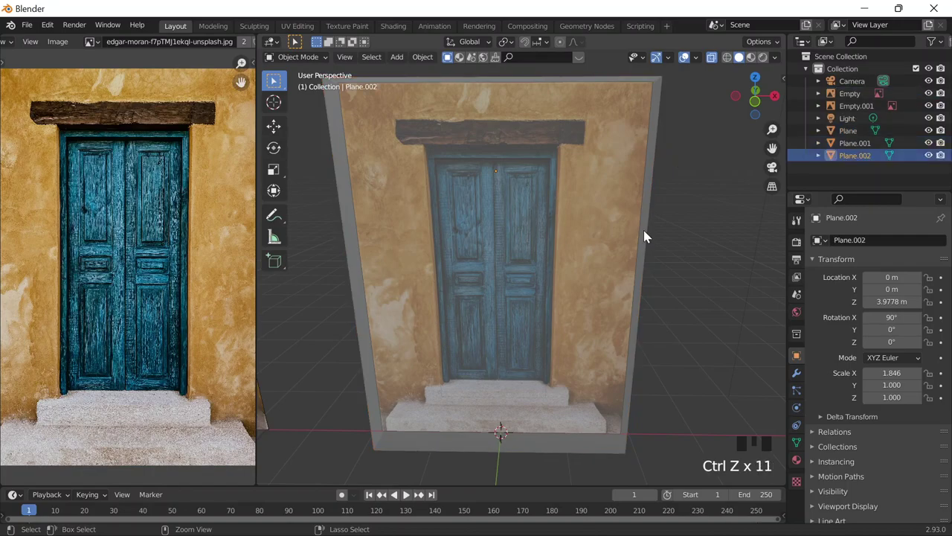
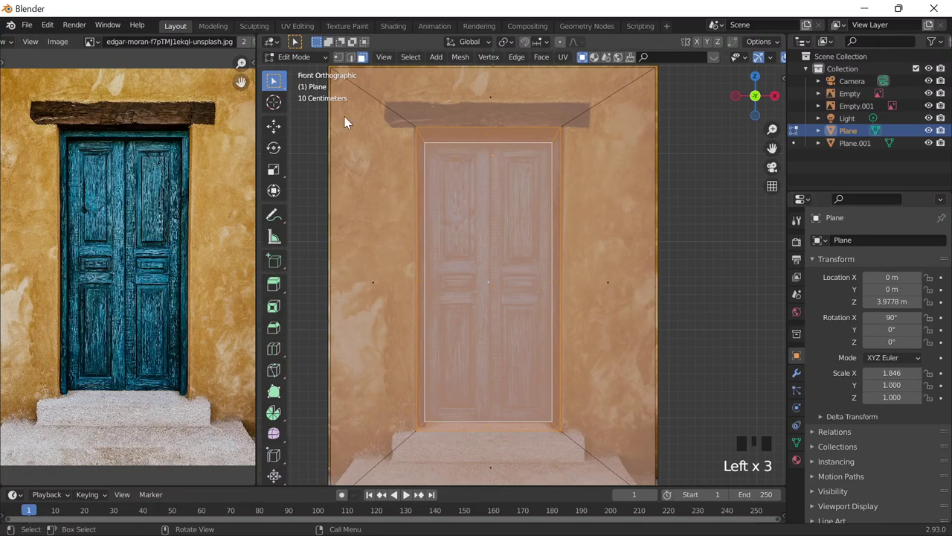
With the door merged back into the wall plane, box-select the door and frame faces in Edit Mode
{"action": "left_click", "coordinate": [387, 136]}
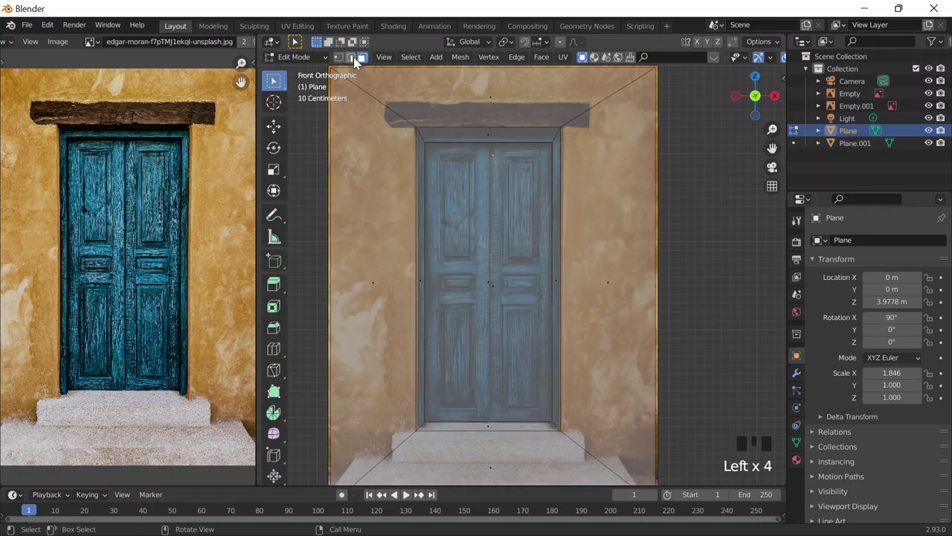
{"action": "left_click_drag", "start_coordinate": [371, 89], "coordinate": [386, 113]}
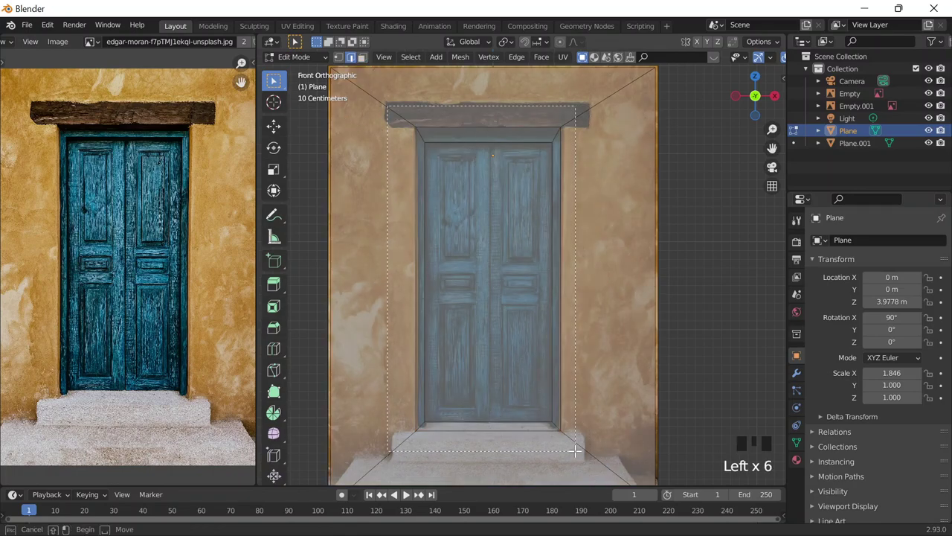
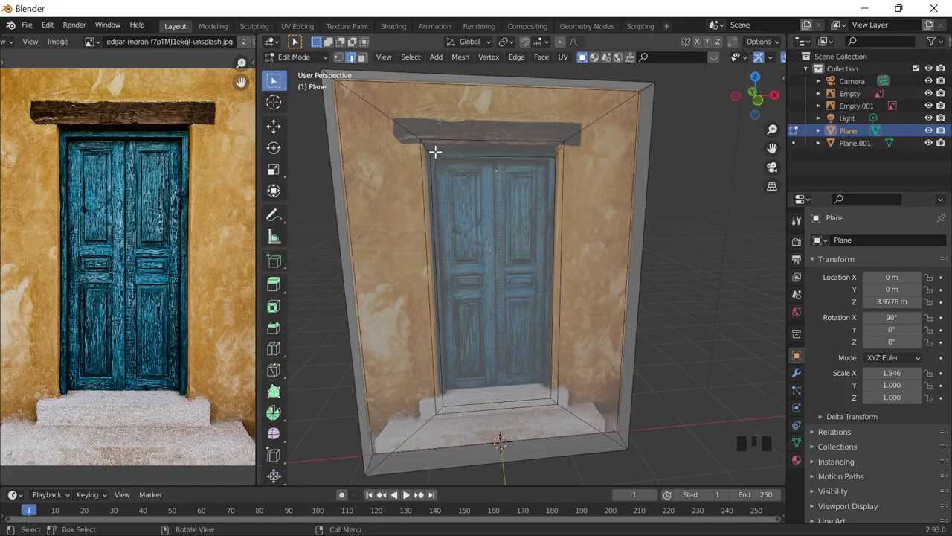
Switch to the front view of the wall before separating the door faces
{"action": "key", "text": "`"}
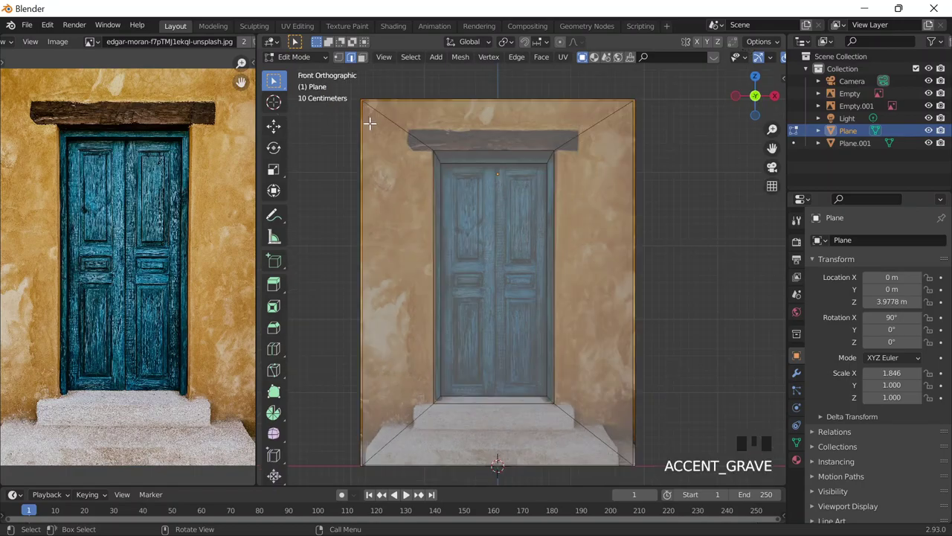
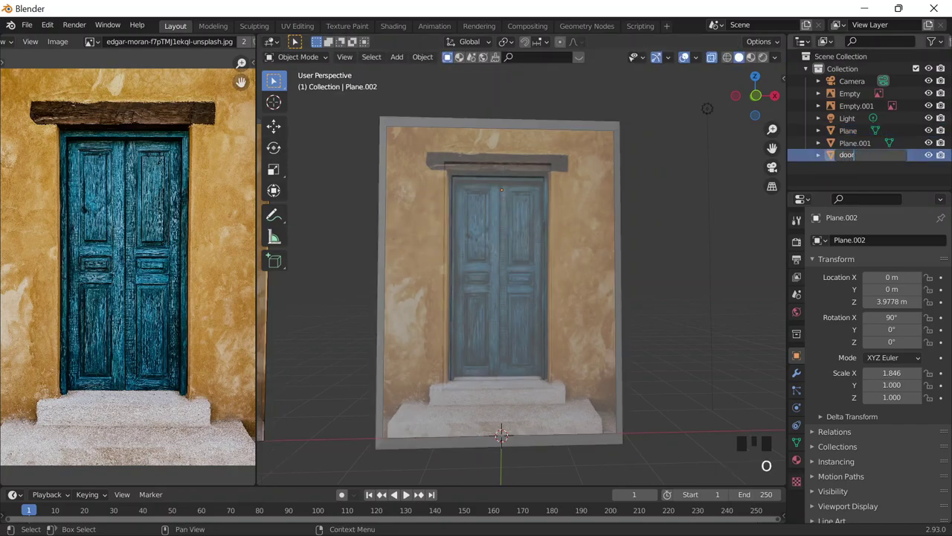
Orbit around the recessed door object and show the scene in plain solid shading
{"action": "left_click_drag", "start_coordinate": [649, 174], "coordinate": [587, 178]}
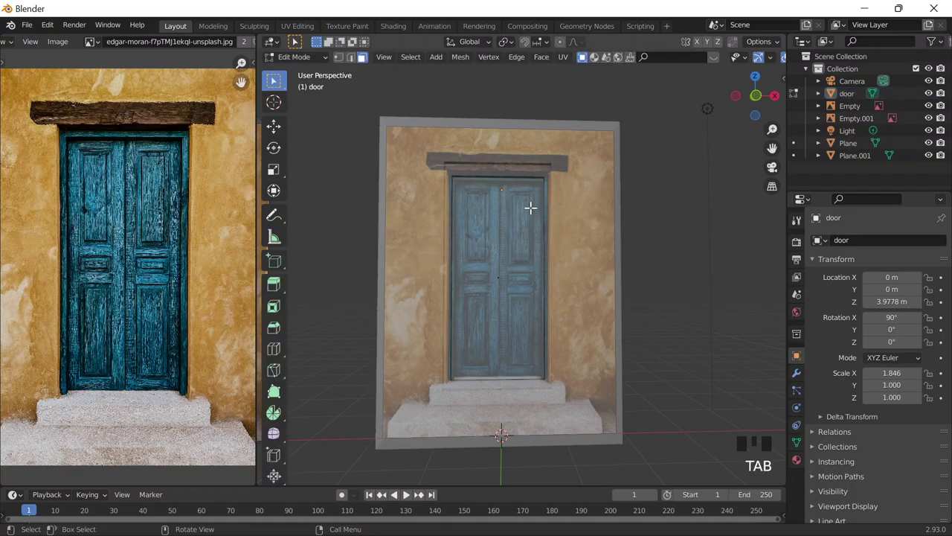
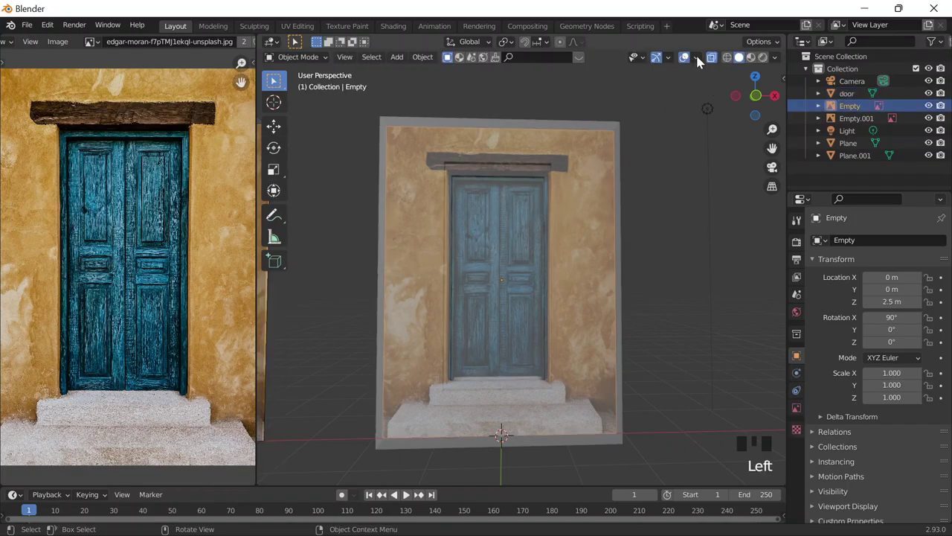
{"action": "left_click", "coordinate": [721, 63]}
{"action": "scroll", "scroll_direction": "down", "scroll_amount": 3}
{"action": "left_click_drag", "start_coordinate": [421, 243], "coordinate": [474, 222]}
{"action": "scroll", "scroll_direction": "down", "scroll_amount": 3}
{"action": "scroll", "scroll_direction": "up", "scroll_amount": 3}
{"action": "left_click_drag", "start_coordinate": [448, 259], "coordinate": [450, 240]}
{"action": "scroll", "scroll_direction": "up", "scroll_amount": 3}
{"action": "left_click_drag", "start_coordinate": [607, 207], "coordinate": [715, 63]}
{"action": "left_click_drag", "start_coordinate": [715, 63], "coordinate": [589, 119]}
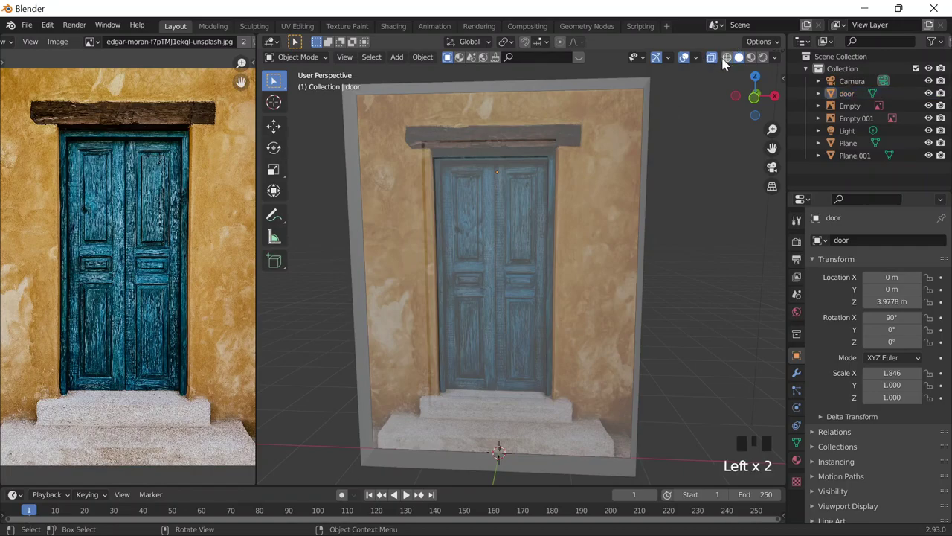
{"action": "left_click", "coordinate": [745, 62]}
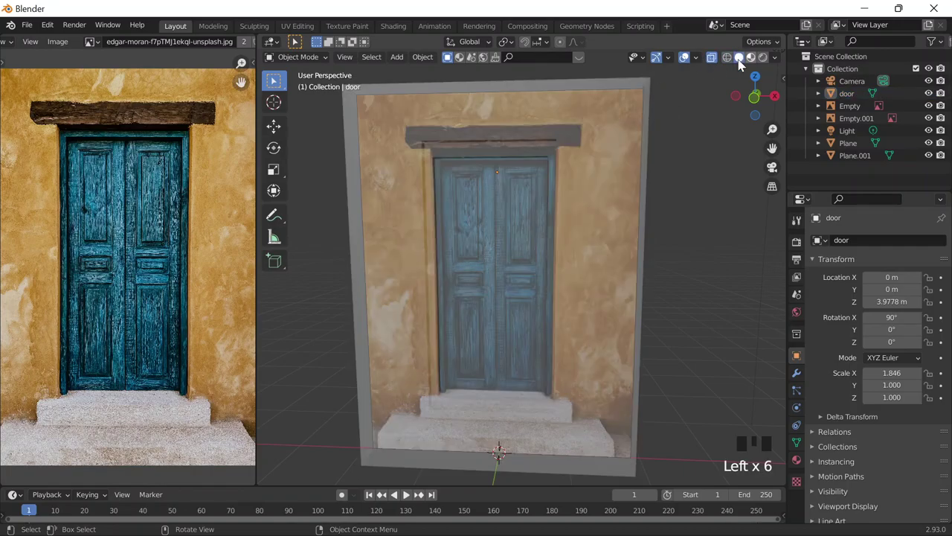
{"action": "left_click", "coordinate": [717, 64]}
In Edit Mode, add two horizontal loop cuts dividing the door plane into three sections
{"action": "key", "text": "Tab"}
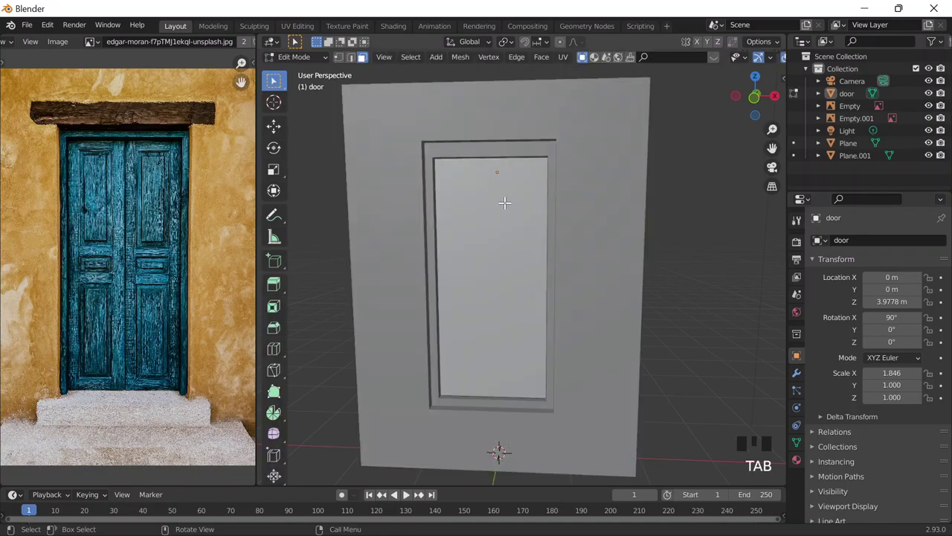
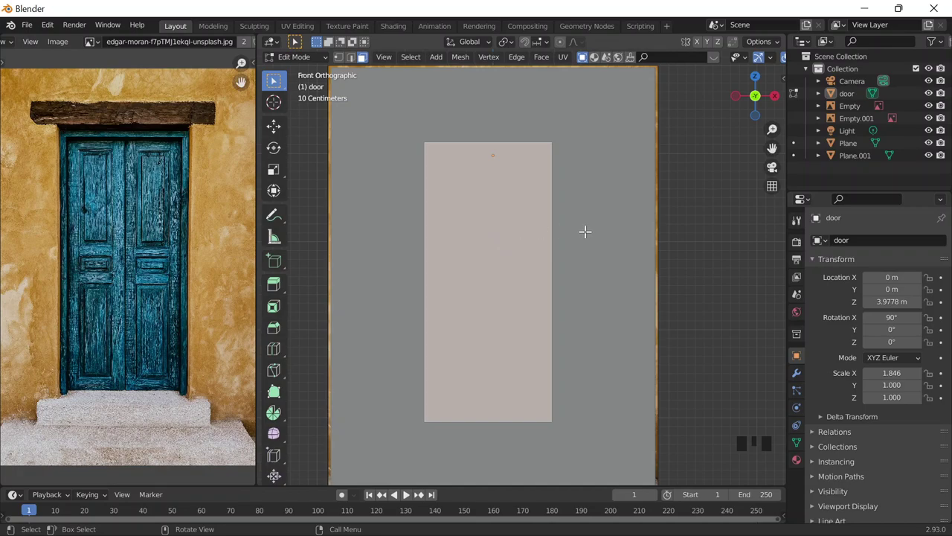
{"action": "key", "text": "ctrl+r"}
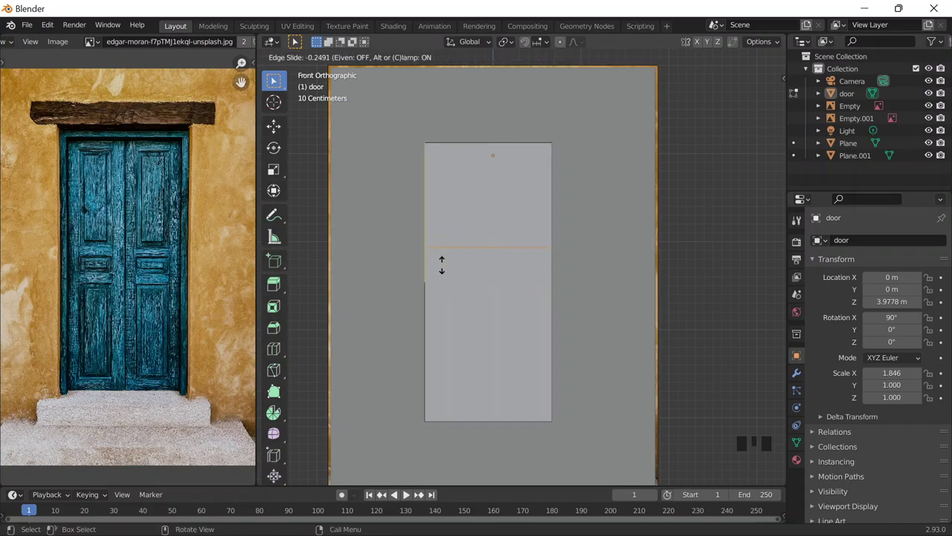
{"action": "key", "text": "ctrl+z"}
{"action": "key", "text": "ctrl+r"}
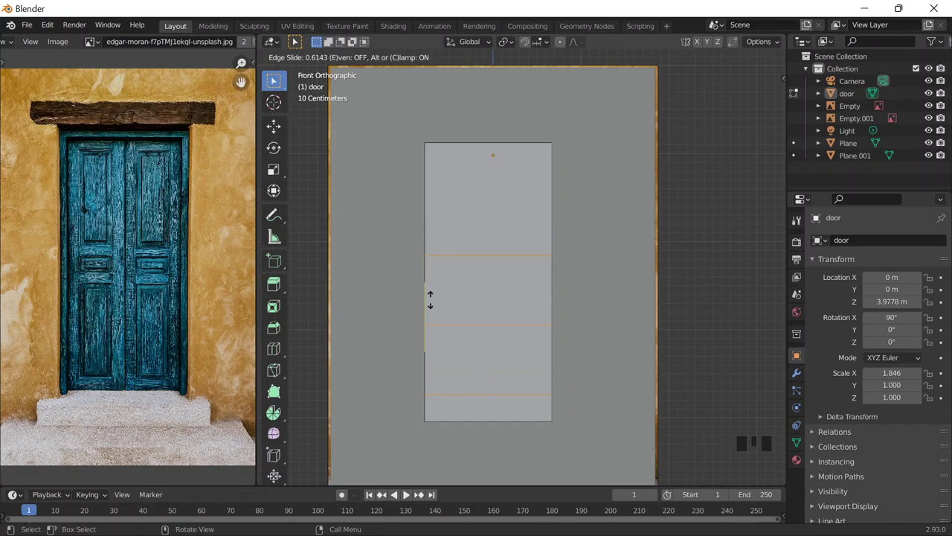
{"action": "key", "text": "ctrl+z"}
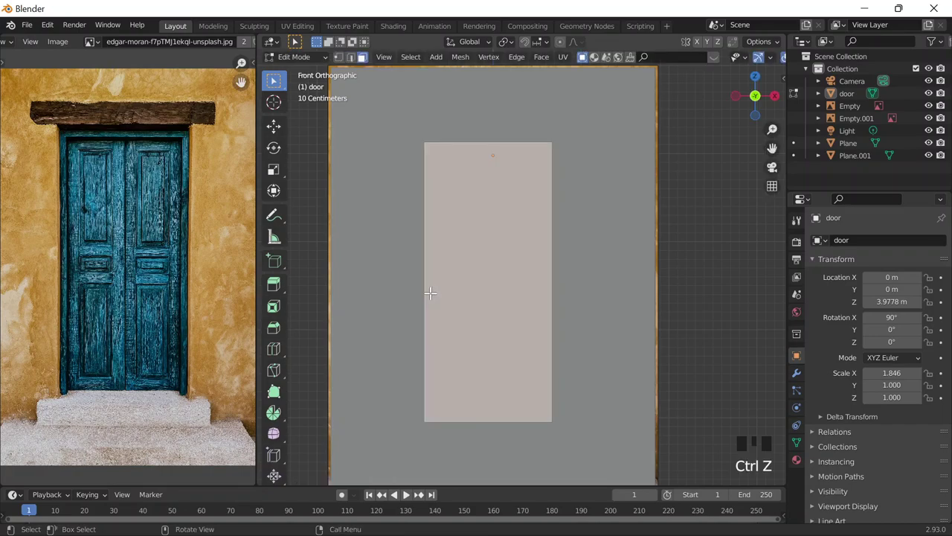
{"action": "key", "text": "ctrl+r"}
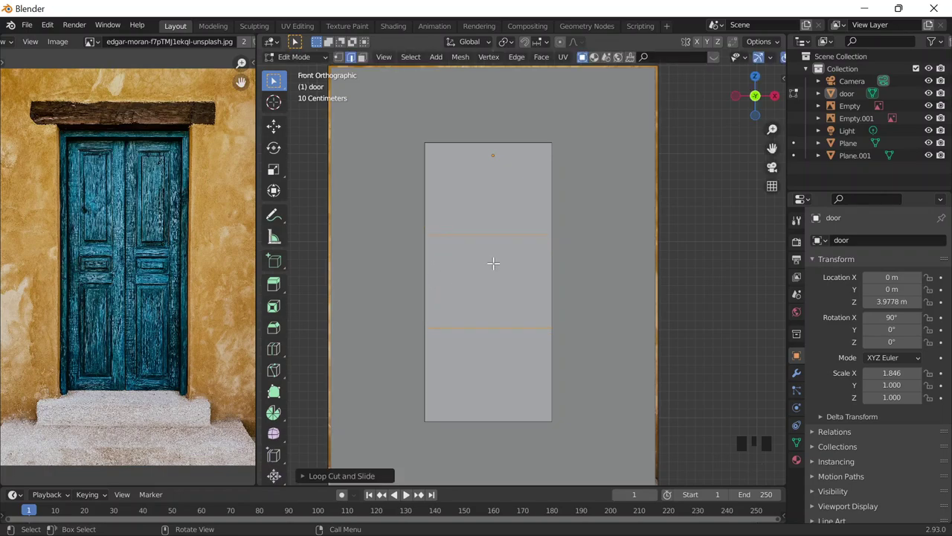
Scale the two horizontal loops toward each other along Z to form a narrow middle band
{"action": "key", "text": "s"}
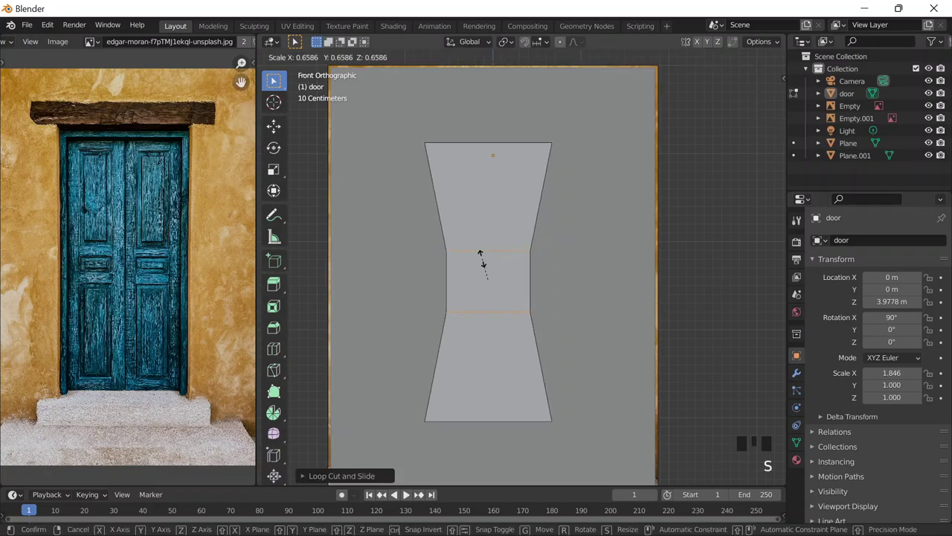
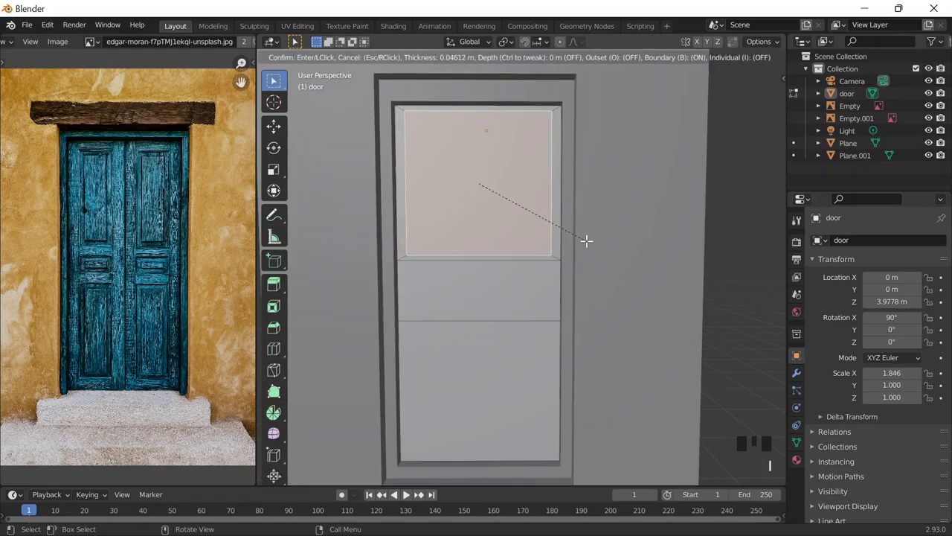
Cut a vertical loop down the door's centre and delete the right-hand faces
{"action": "key", "text": "ctrl+r"}
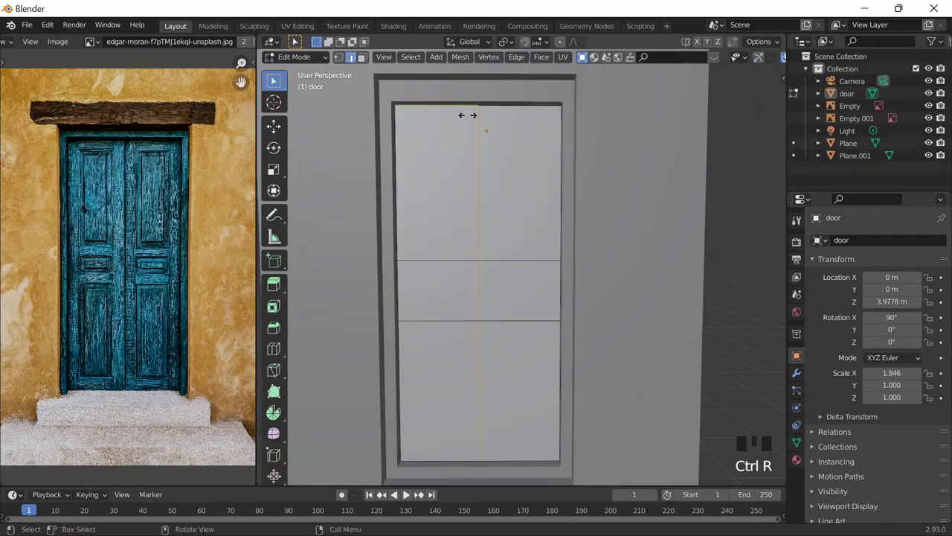
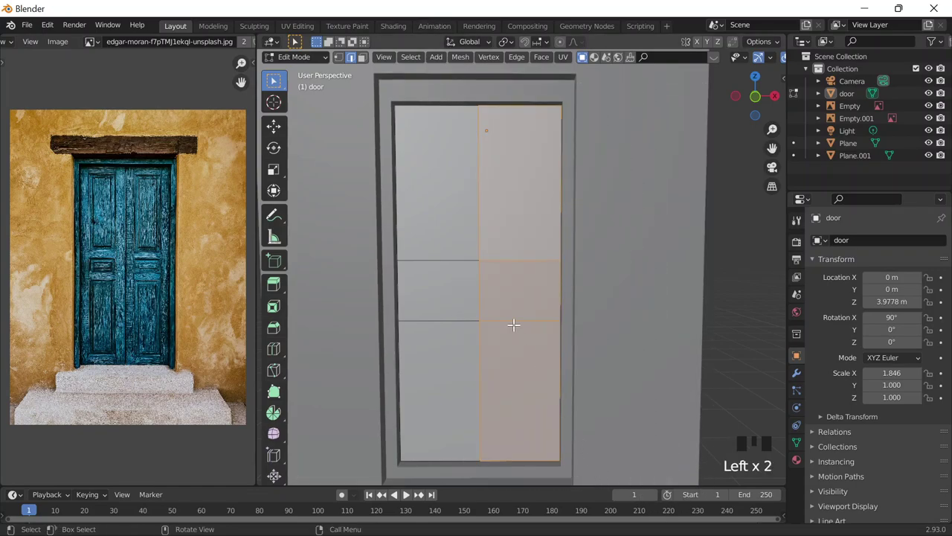
{"action": "key", "text": "x"}
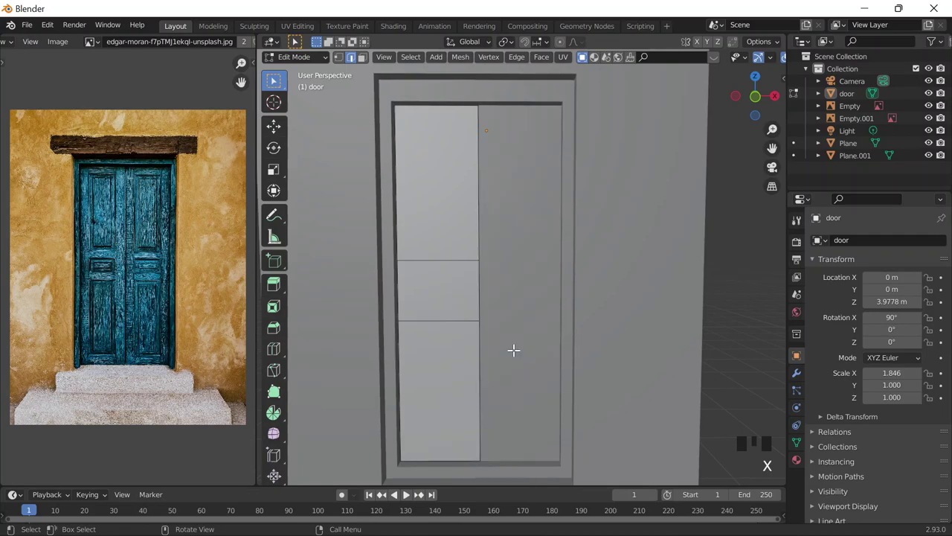
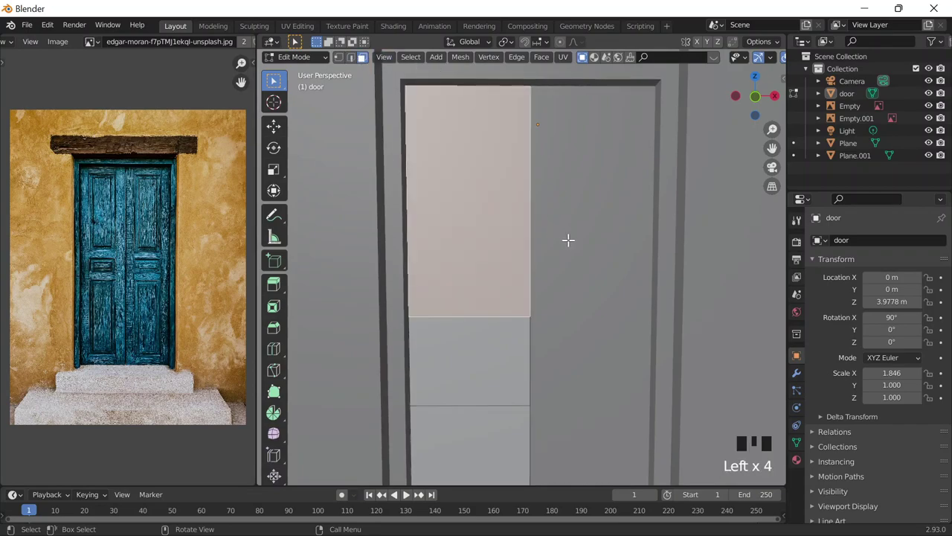
Inset the upper panel face twice and widen the innermost face horizontally
{"action": "key", "text": "i"}
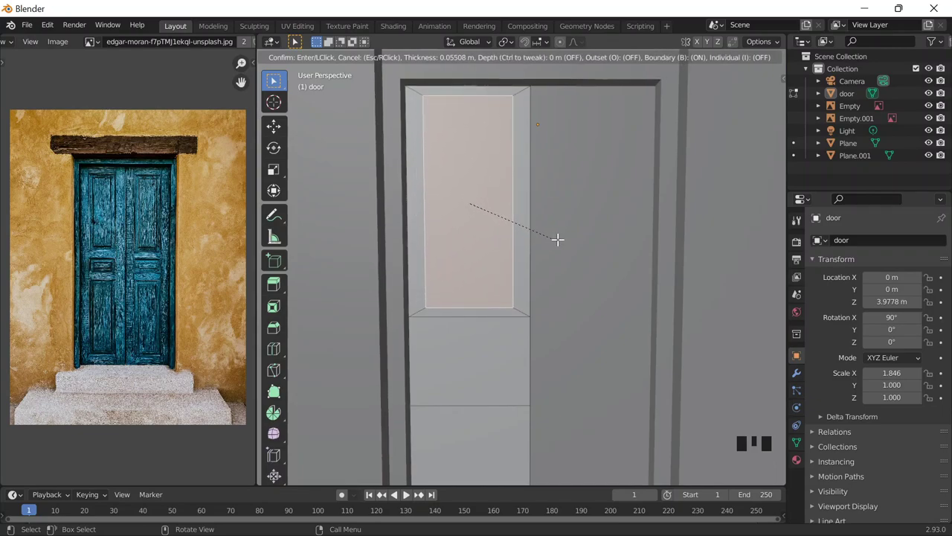
{"action": "key", "text": "s"}
{"action": "key", "text": "g"}
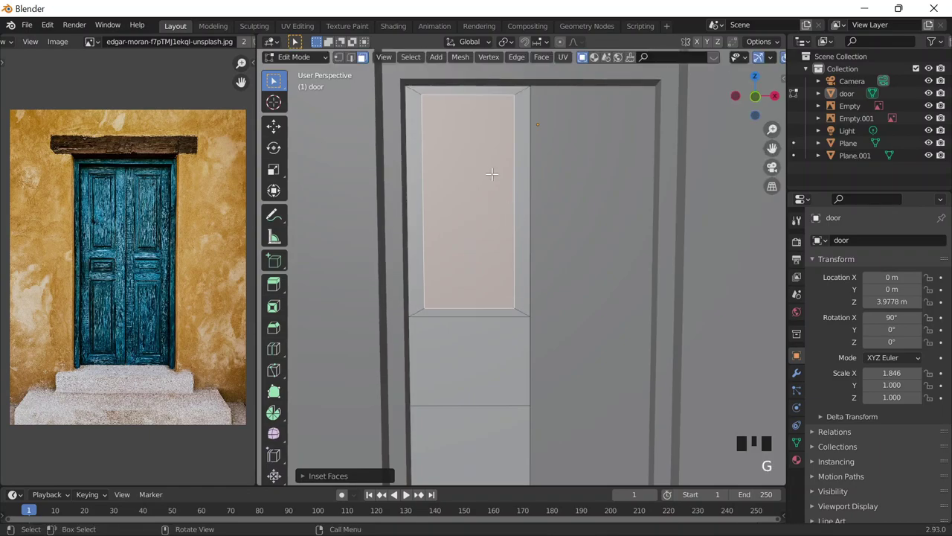
{"action": "key", "text": "s"}
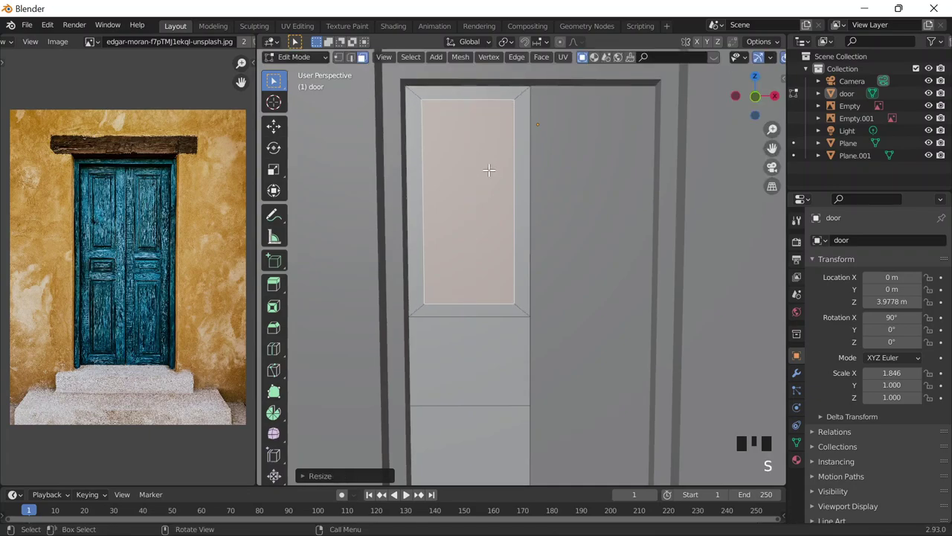
{"action": "key", "text": "i"}
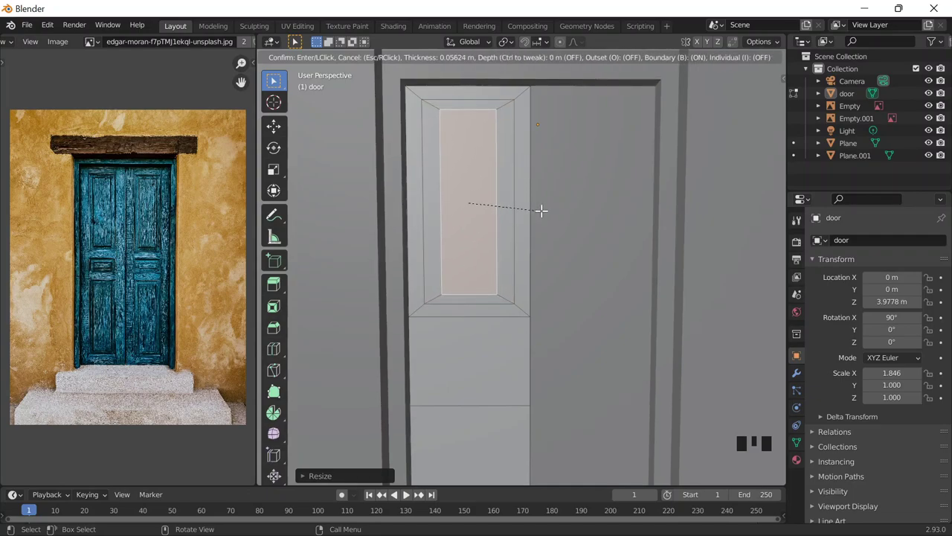
{"action": "key", "text": "s"}
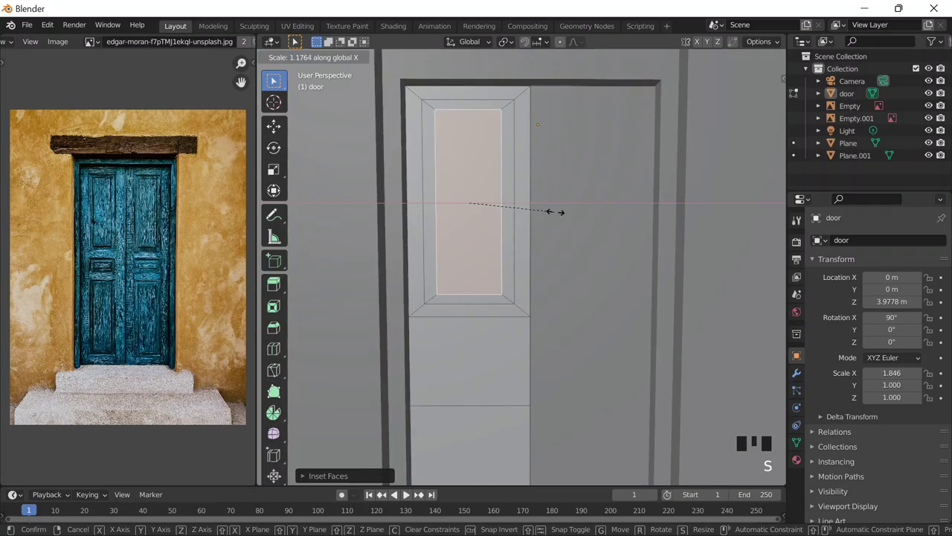
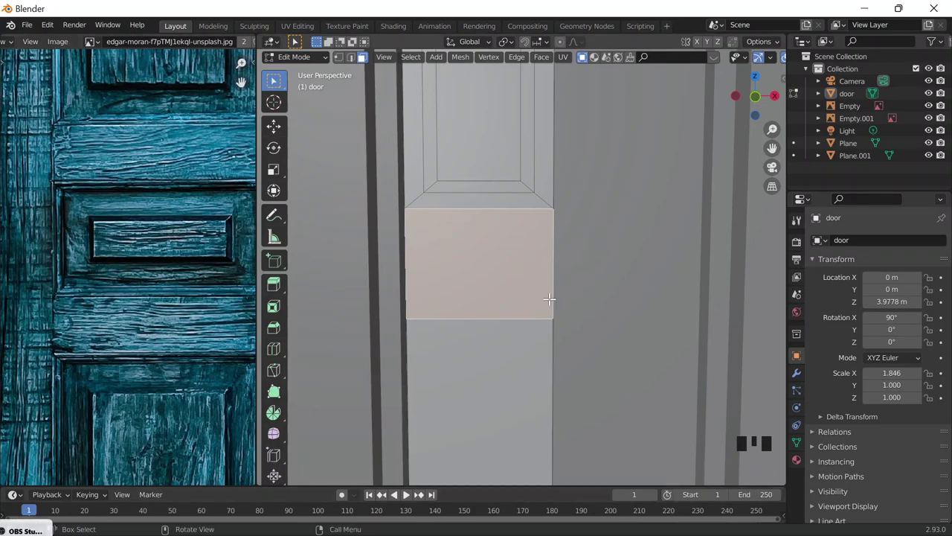
Inset the middle band face three times, rescaling each inner face and widening the innermost one along X
{"action": "key", "text": "i"}
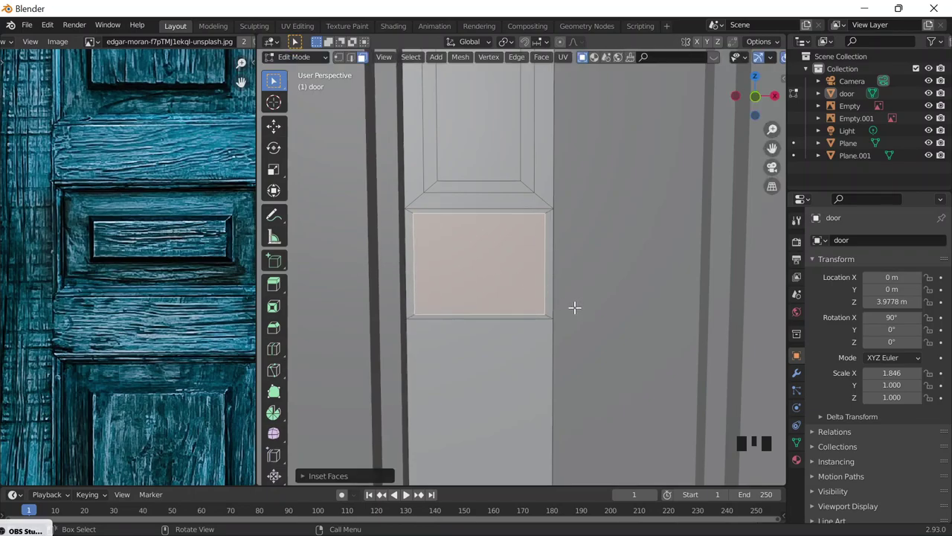
{"action": "key", "text": "s"}
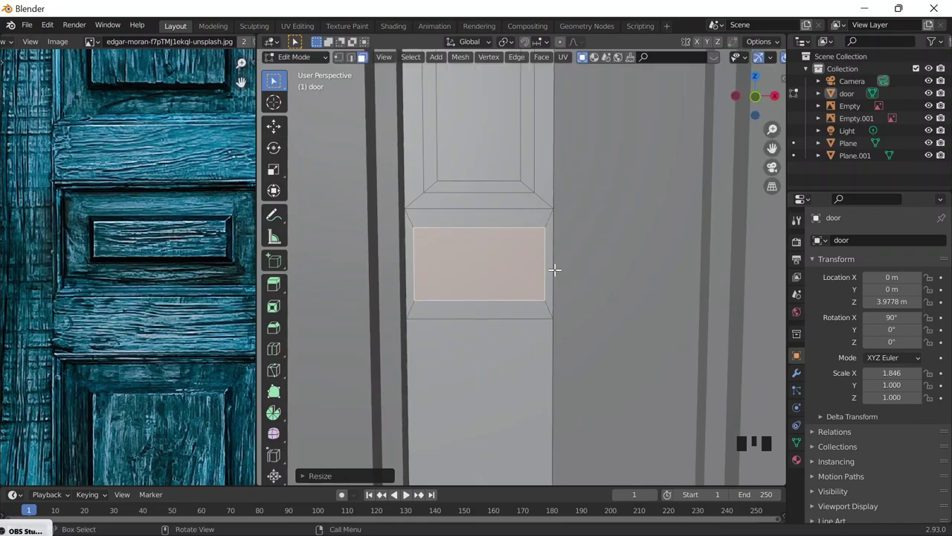
{"action": "key", "text": "i"}
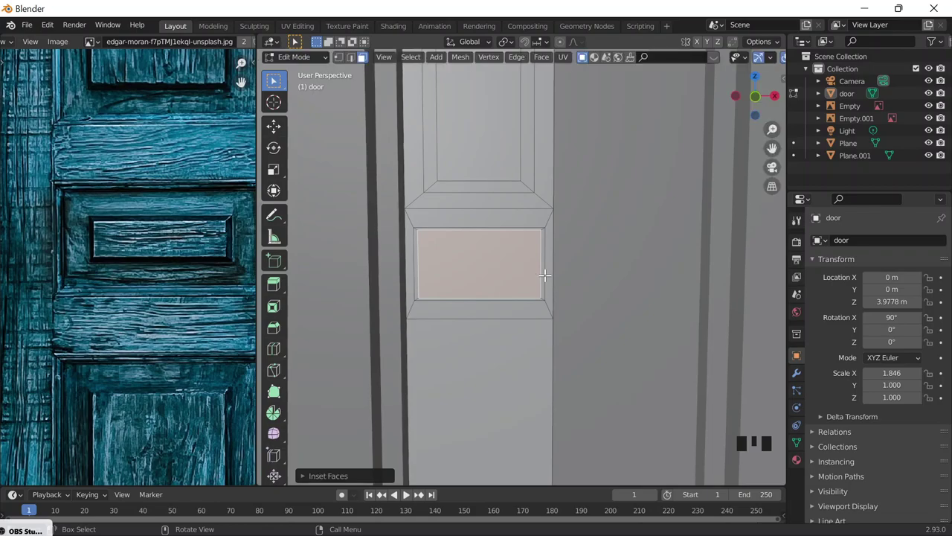
{"action": "key", "text": "s"}
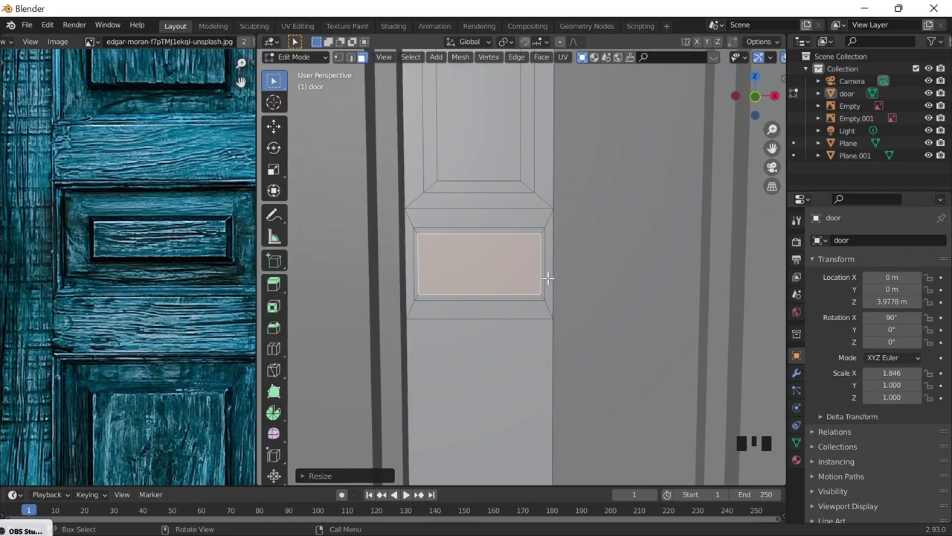
{"action": "key", "text": "i"}
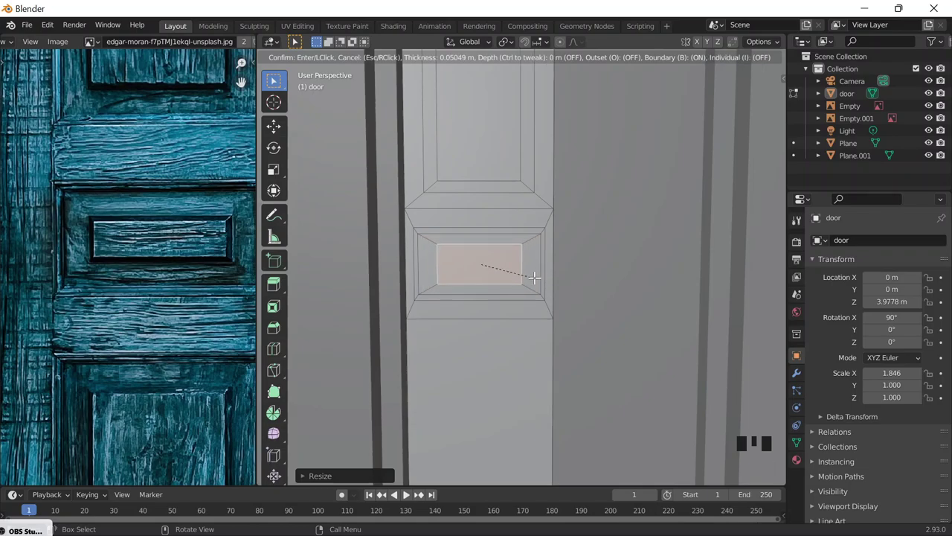
{"action": "key", "text": "s"}
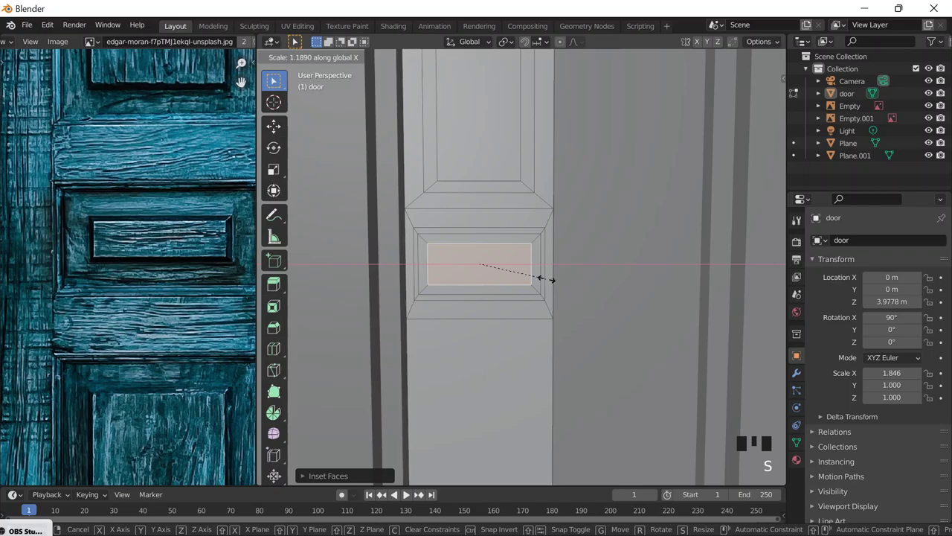
{"action": "key", "text": "s"}
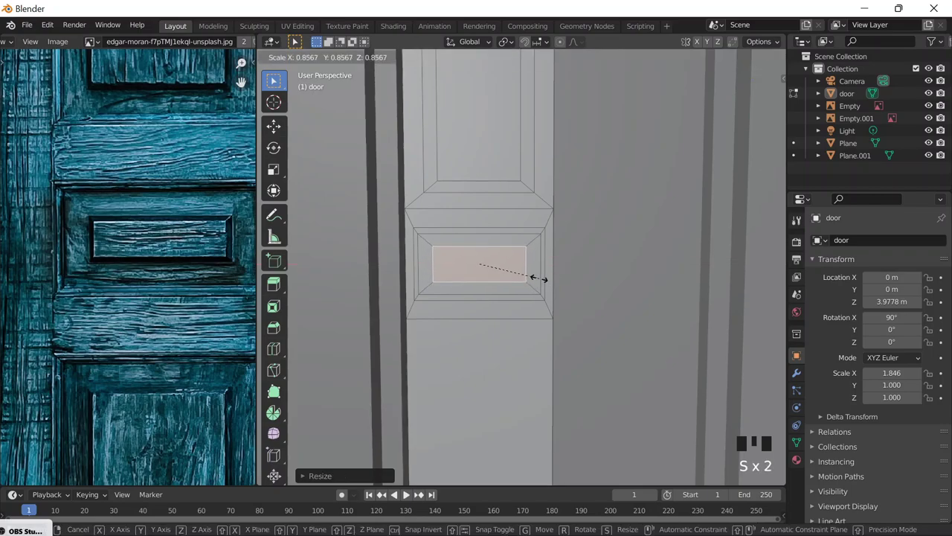
{"action": "key", "text": "s"}
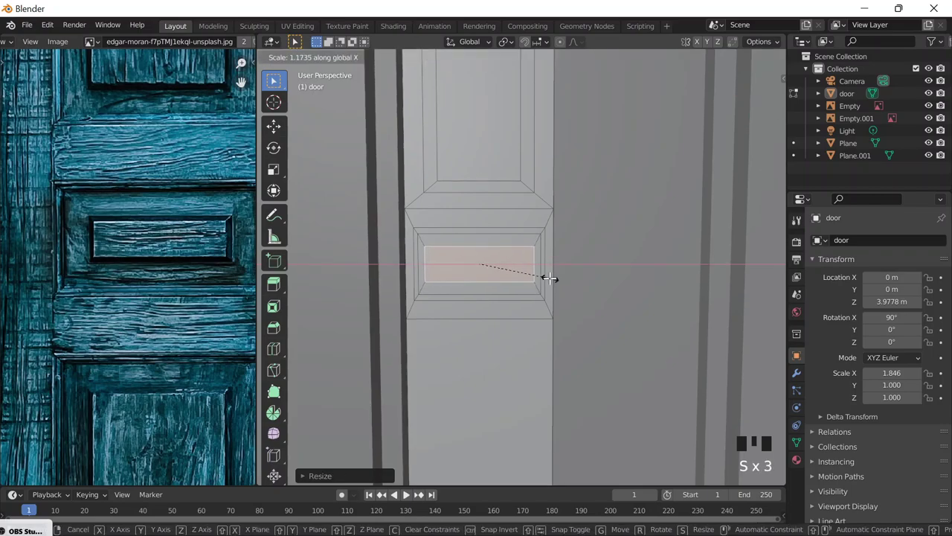
{"action": "scroll", "scroll_direction": "down", "scroll_amount": 3}
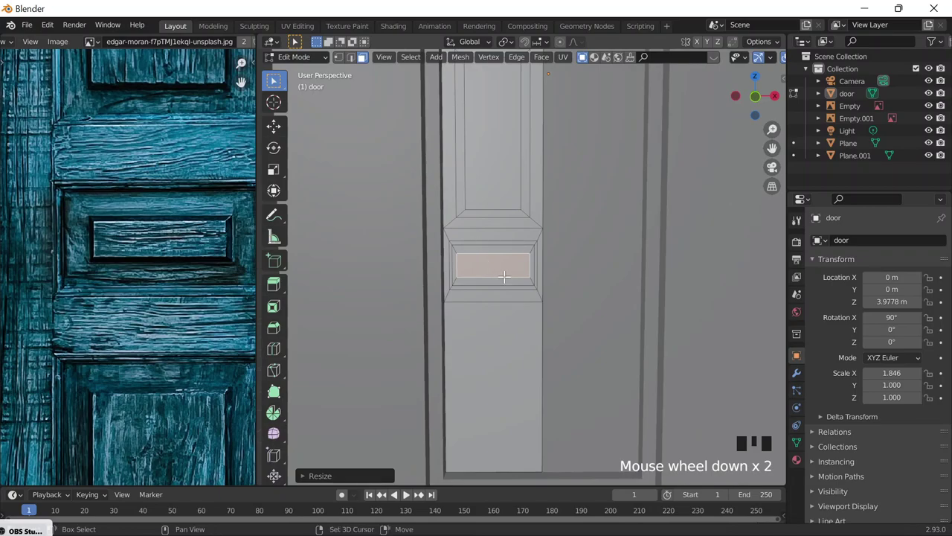
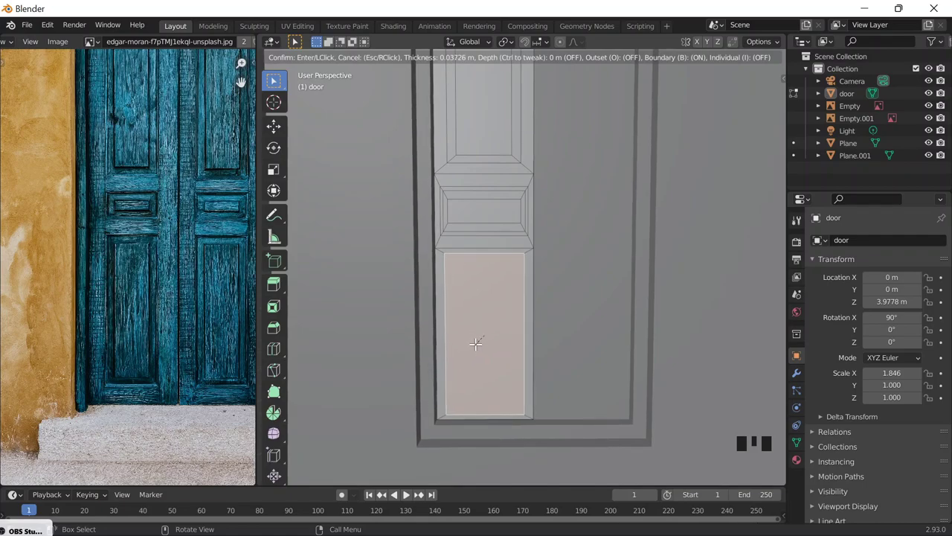
Narrow the lower panel's inset face on X and Z, inset again and shorten the inner face vertically
{"action": "key", "text": "s"}
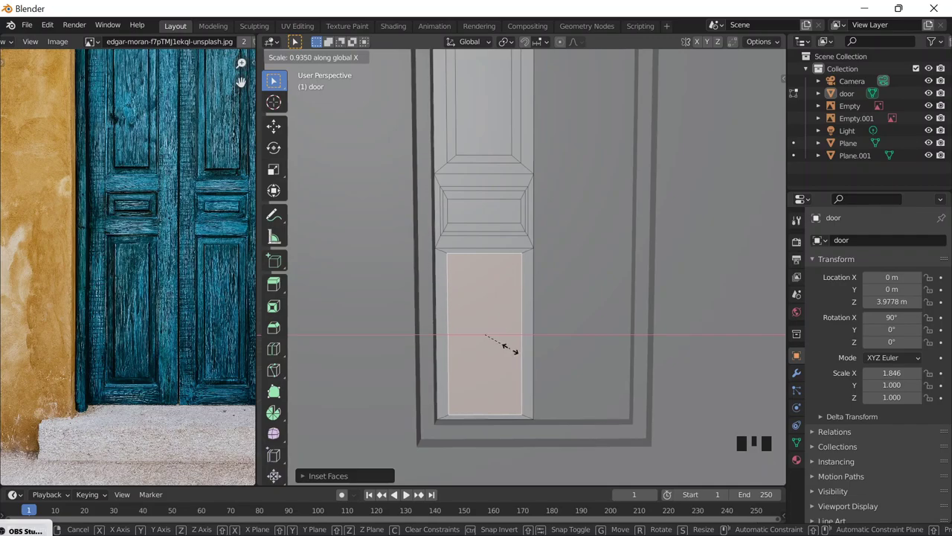
{"action": "key", "text": "s"}
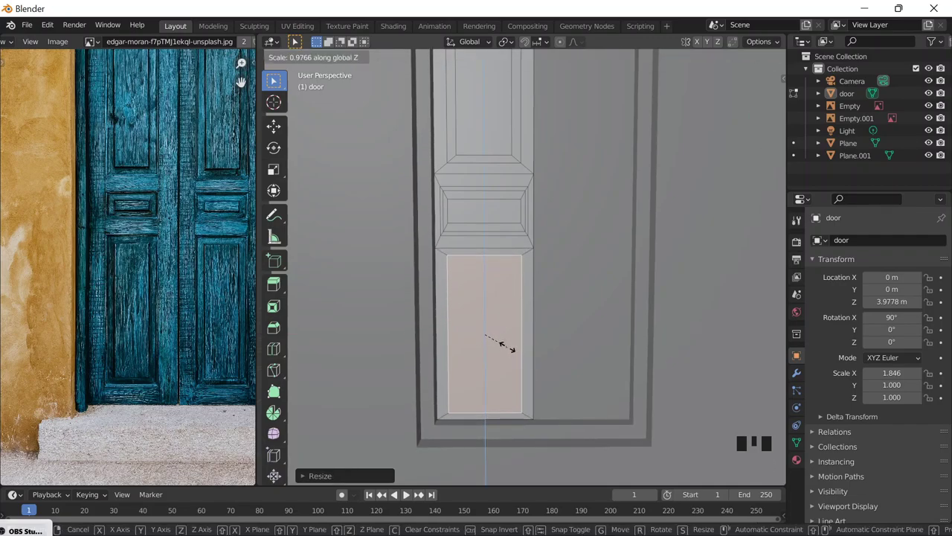
{"action": "key", "text": "s"}
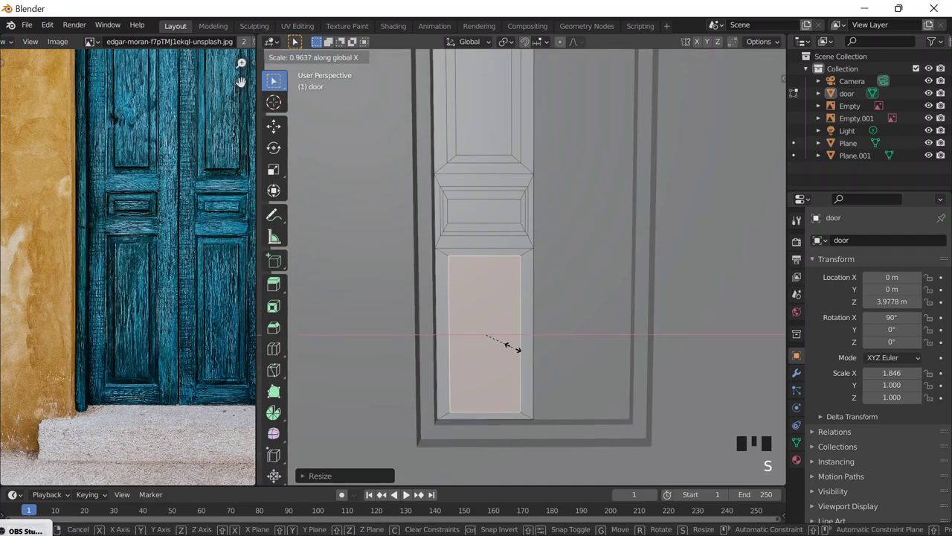
{"action": "key", "text": "i"}
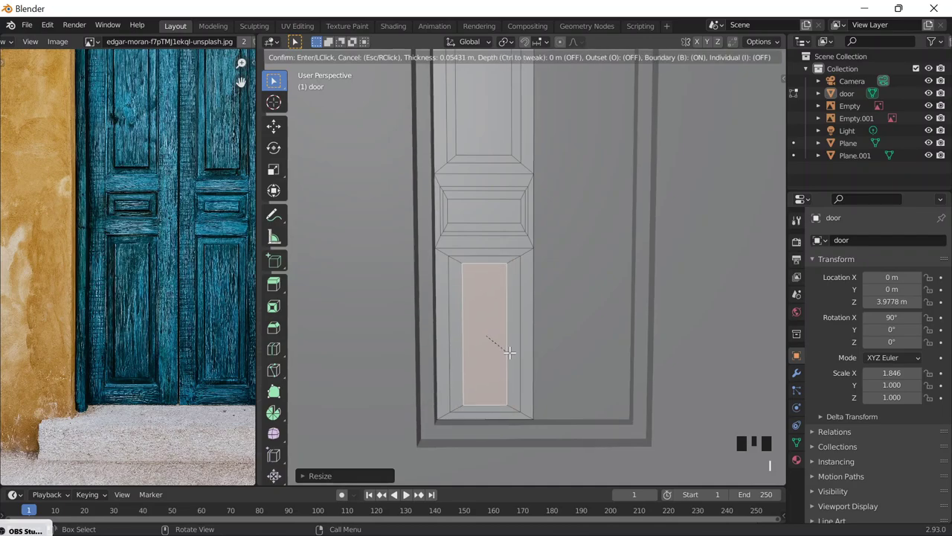
{"action": "key", "text": "s"}
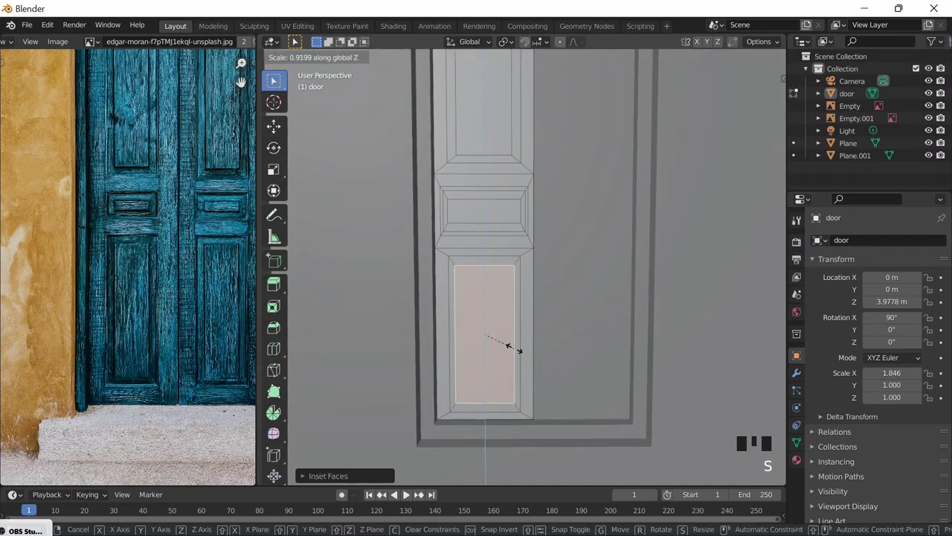
{"action": "scroll", "scroll_direction": "down", "scroll_amount": 3}
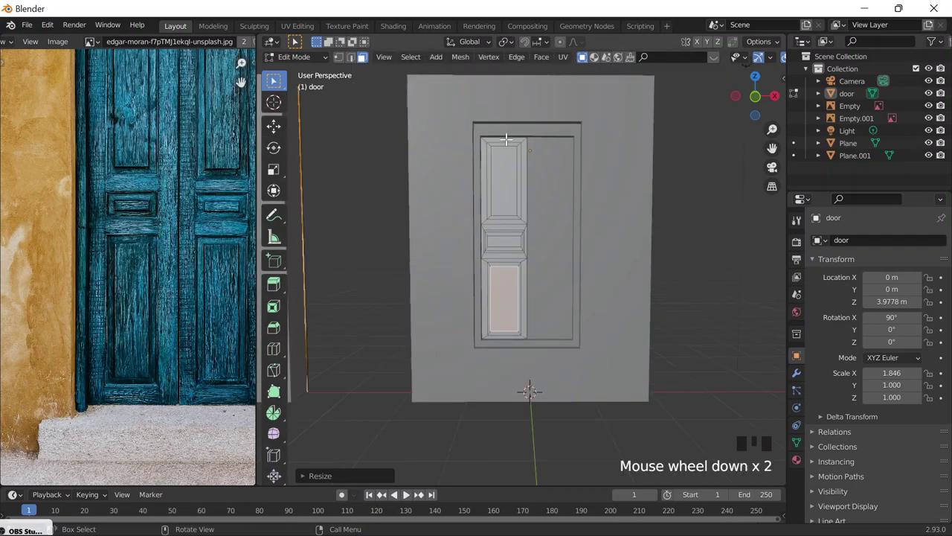
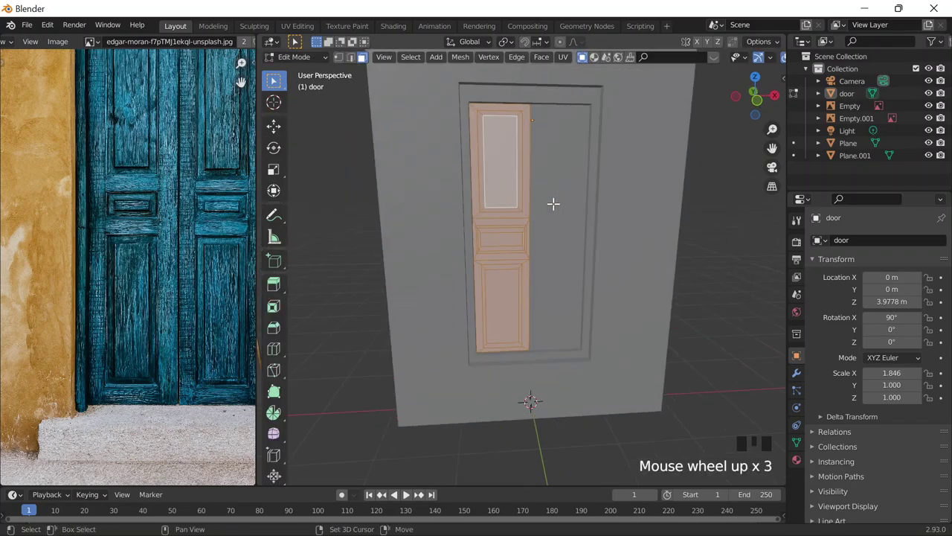
Duplicate the panelled leaf and slide the copy about 0.86 m along X to fill the doorway's right half
{"action": "key", "text": "shift+d"}
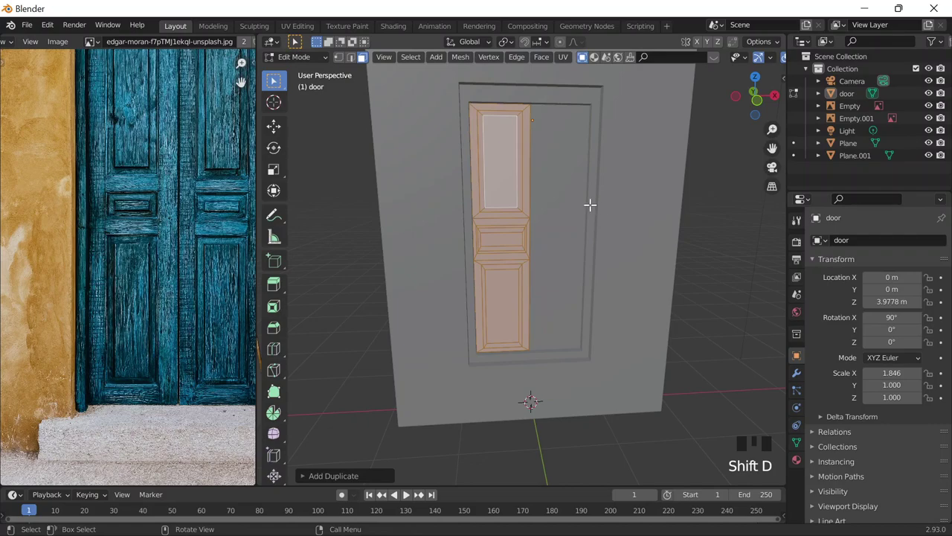
{"action": "key", "text": "g"}
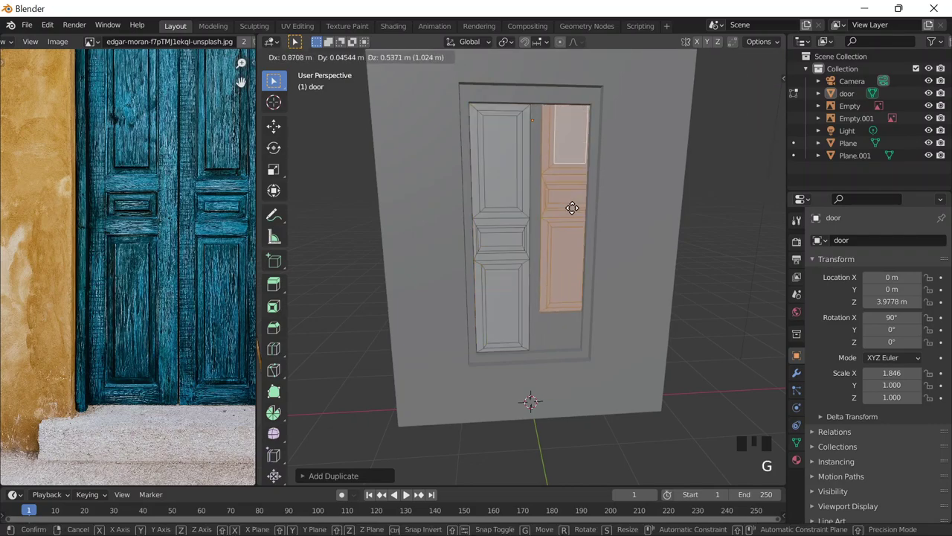
{"action": "left_click", "coordinate": [534, 48]}
{"action": "left_click_drag", "start_coordinate": [540, 51], "coordinate": [524, 92]}
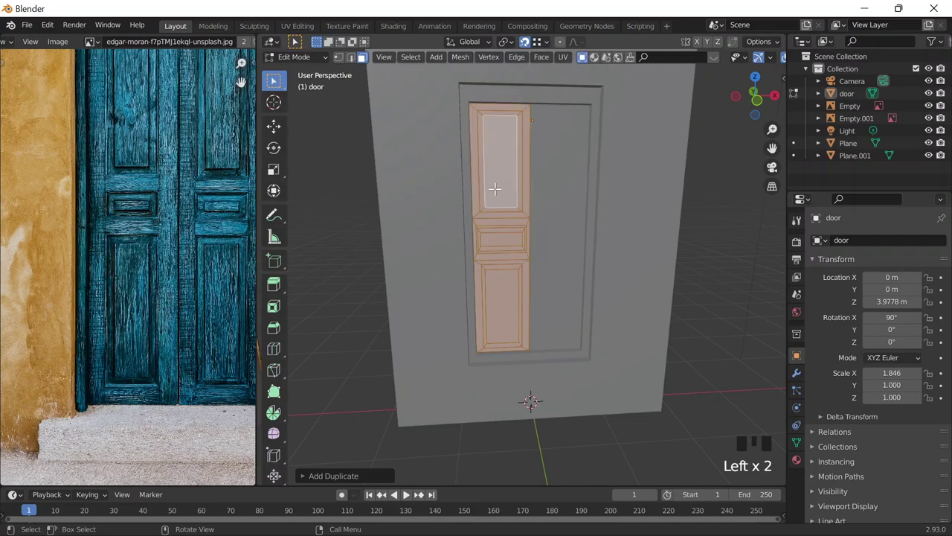
{"action": "key", "text": "g"}
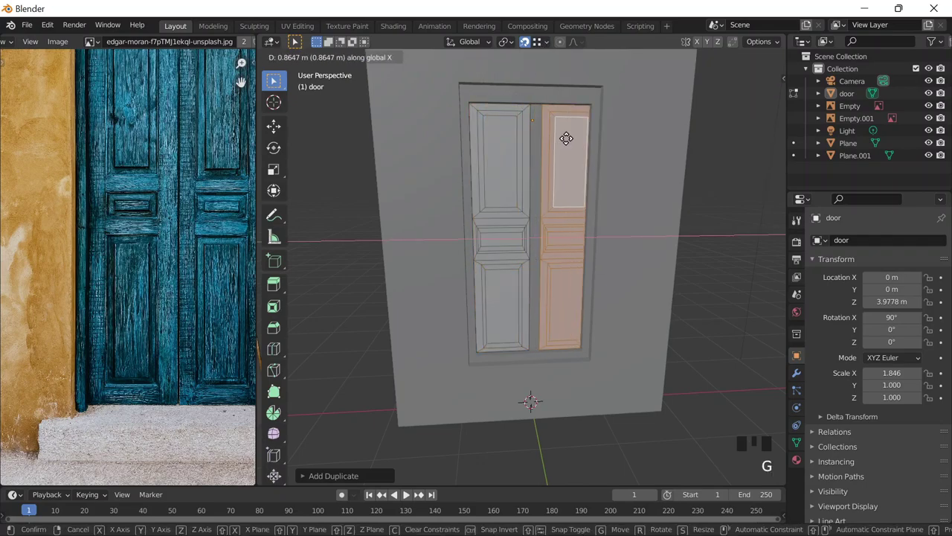
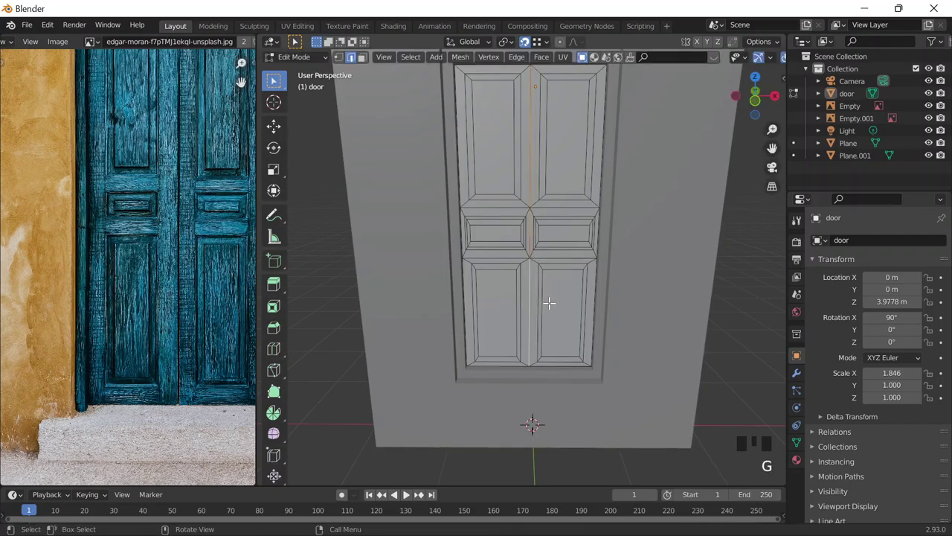
Nudge the middle edges about 0.03 m along X so both leaves fit the opening
{"action": "key", "text": "g"}
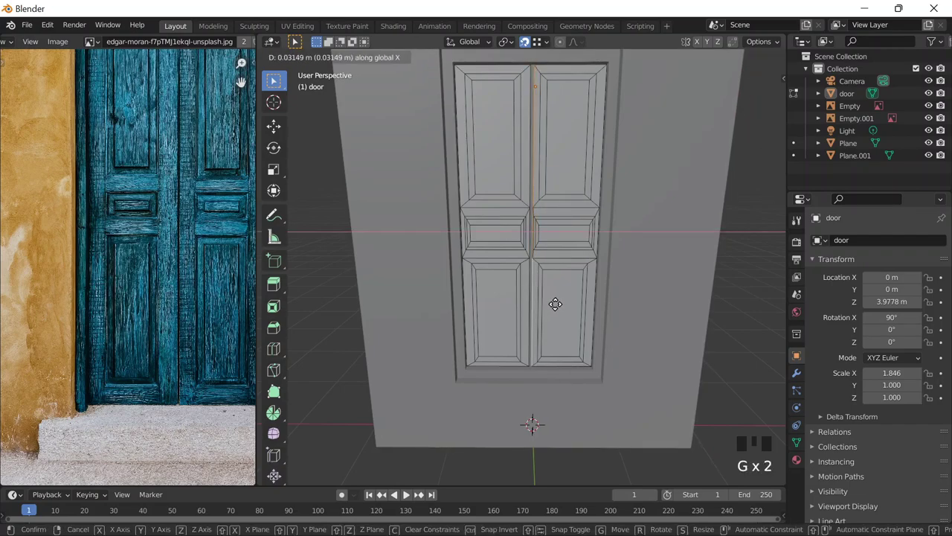
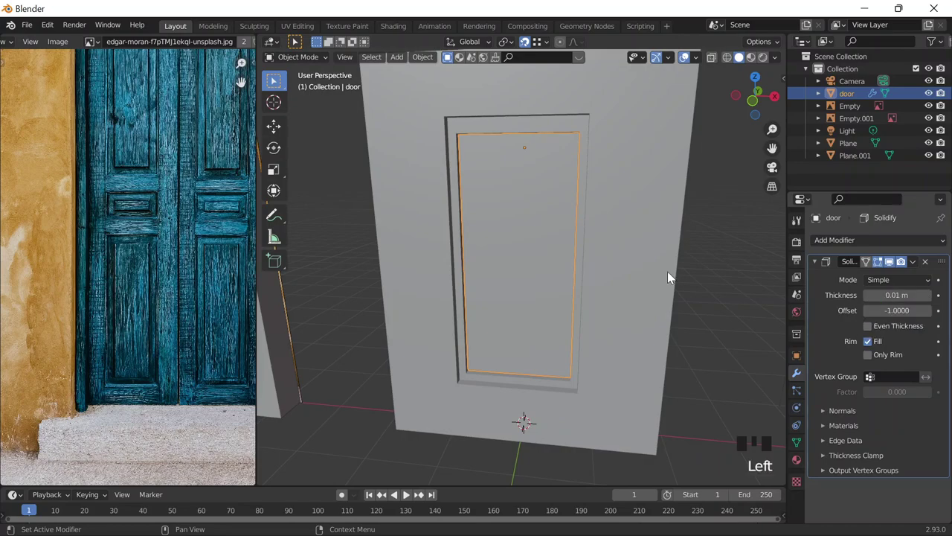
Give the door wall a 0.13 m Solidify thickness and apply the modifier permanently
{"action": "left_click_drag", "start_coordinate": [596, 257], "coordinate": [756, 44]}
{"action": "scroll", "scroll_direction": "down", "scroll_amount": 3}
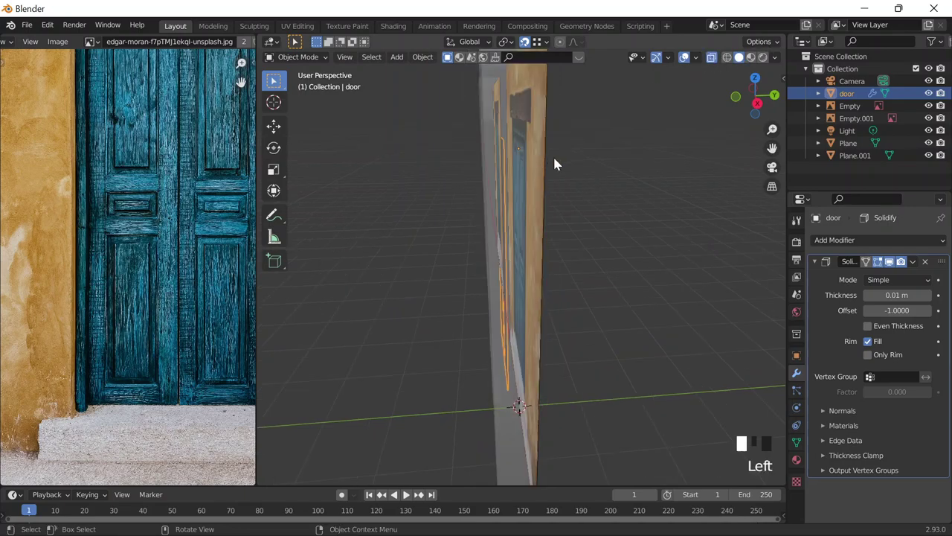
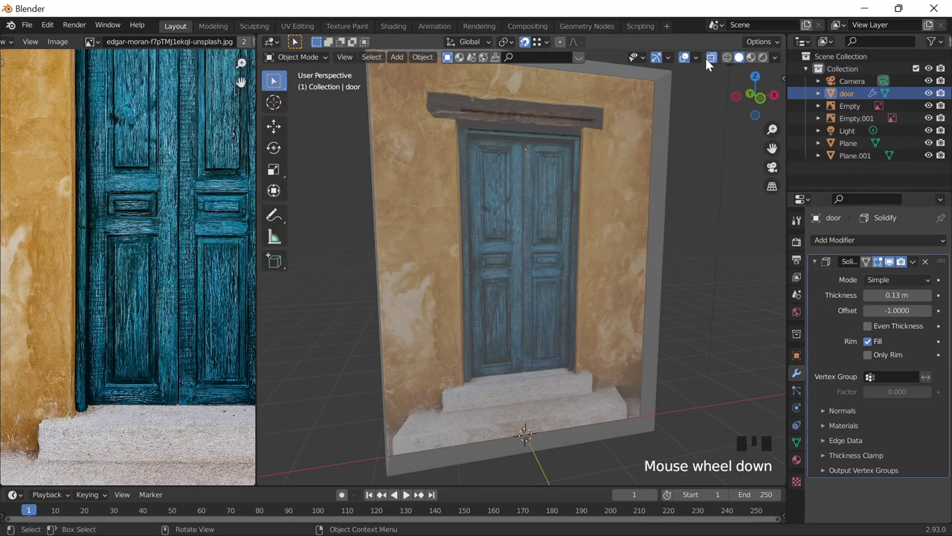
{"action": "left_click_drag", "start_coordinate": [918, 266], "coordinate": [876, 273]}
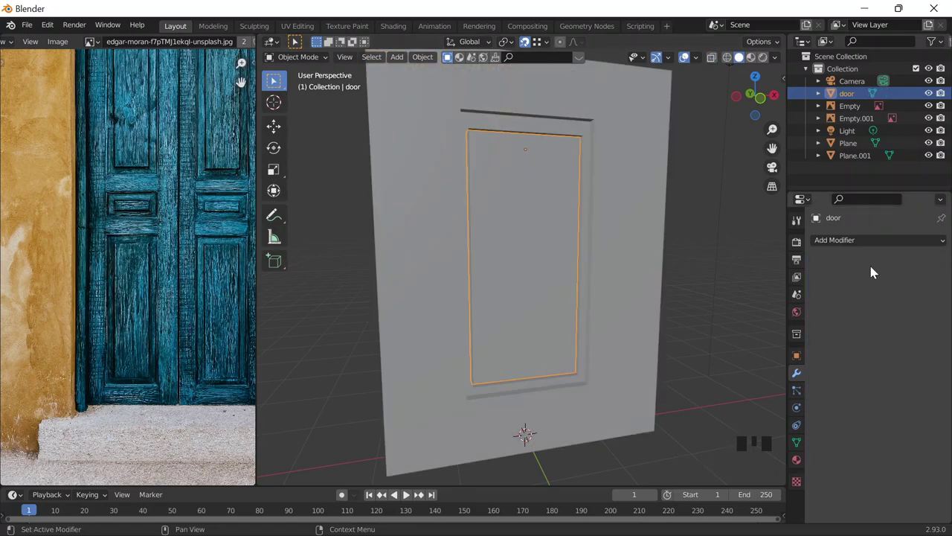
Orbit and zoom around the door to inspect the thickened doorway before extruding
{"action": "middle_click", "coordinate": [621, 227]}
{"action": "scroll", "scroll_direction": "up", "scroll_amount": 3}
{"action": "scroll", "scroll_direction": "down", "scroll_amount": 3}
{"action": "scroll", "scroll_direction": "down", "scroll_amount": 3}
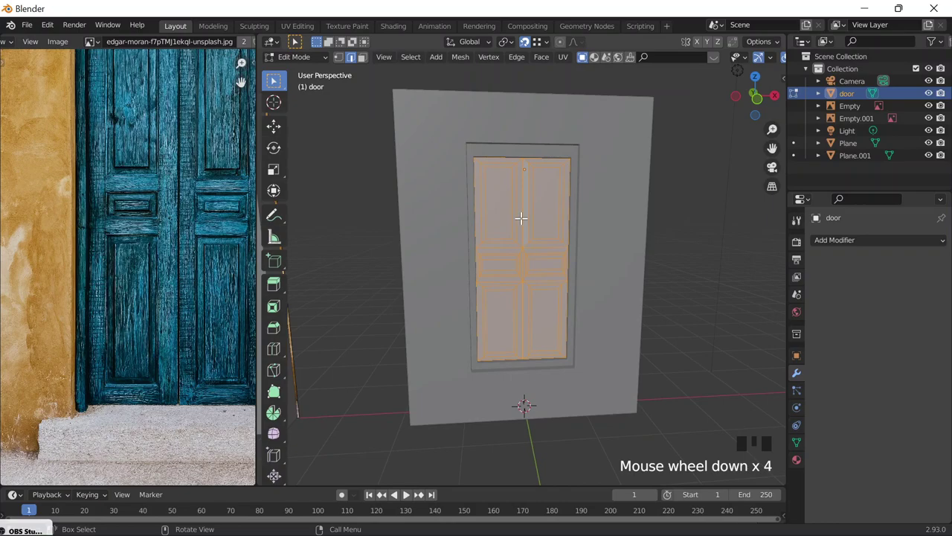
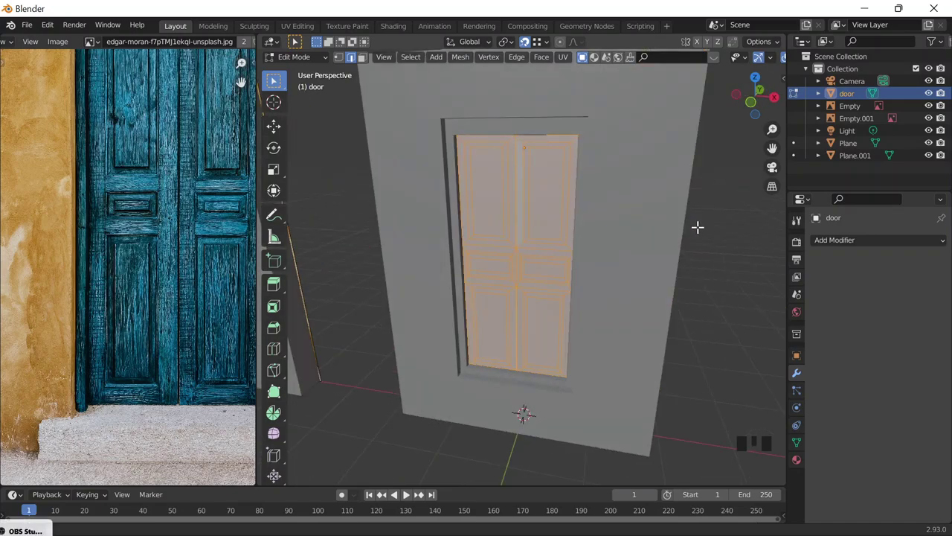
{"action": "scroll", "scroll_direction": "up", "scroll_amount": 3}
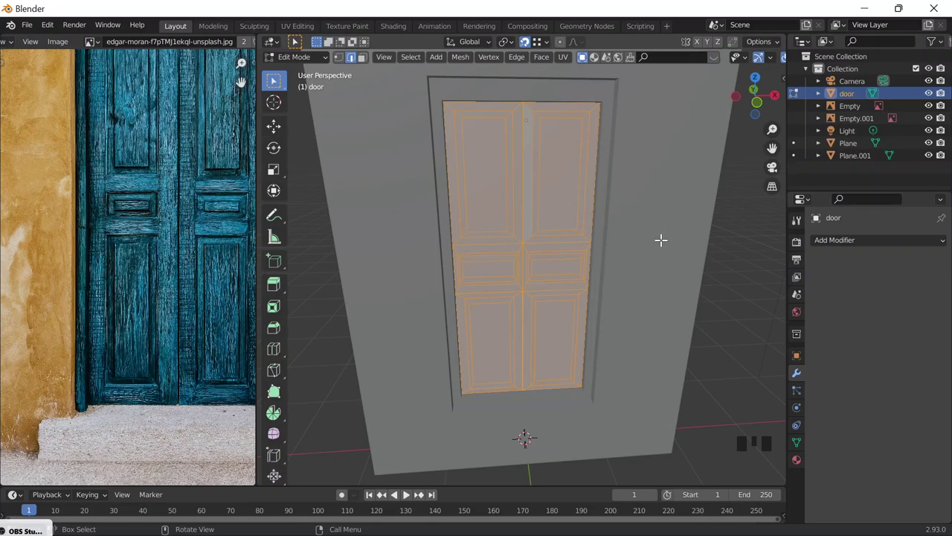
{"action": "scroll", "scroll_direction": "down", "scroll_amount": 3}
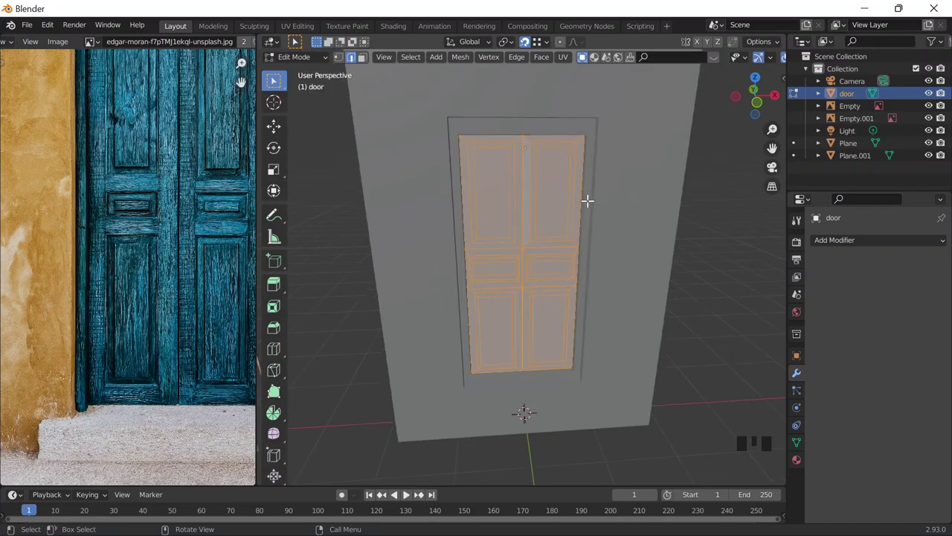
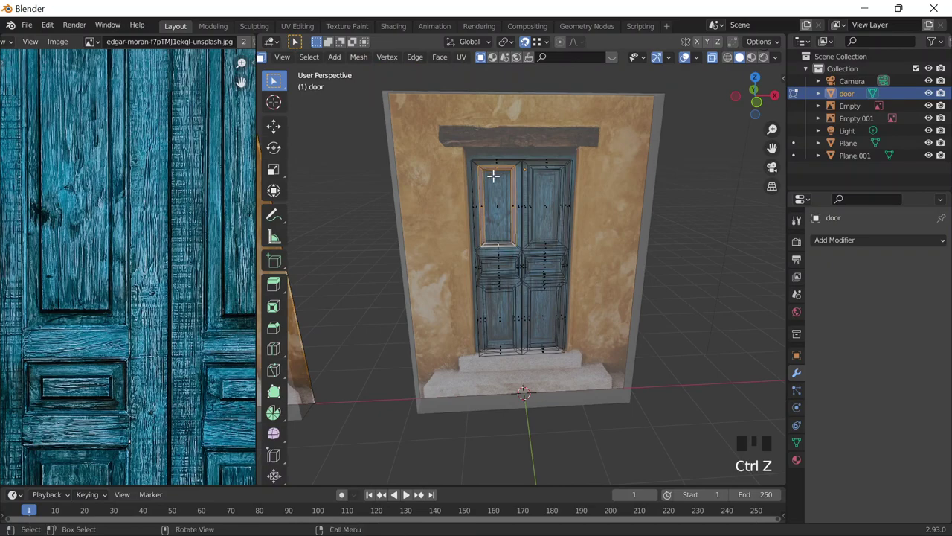
Extrude the double-door mesh about 0.13 m along Y, with snapping off and the asset strip dismissed
{"action": "key", "text": "e"}
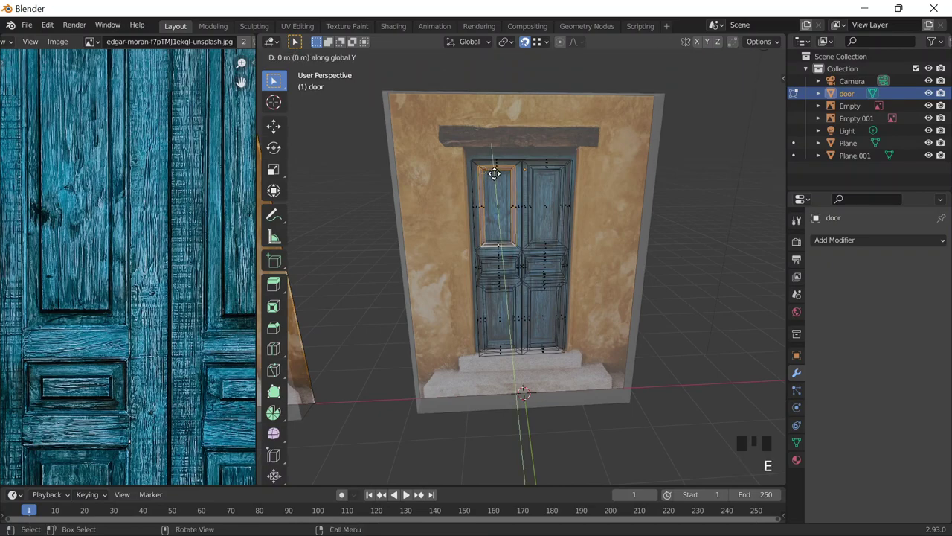
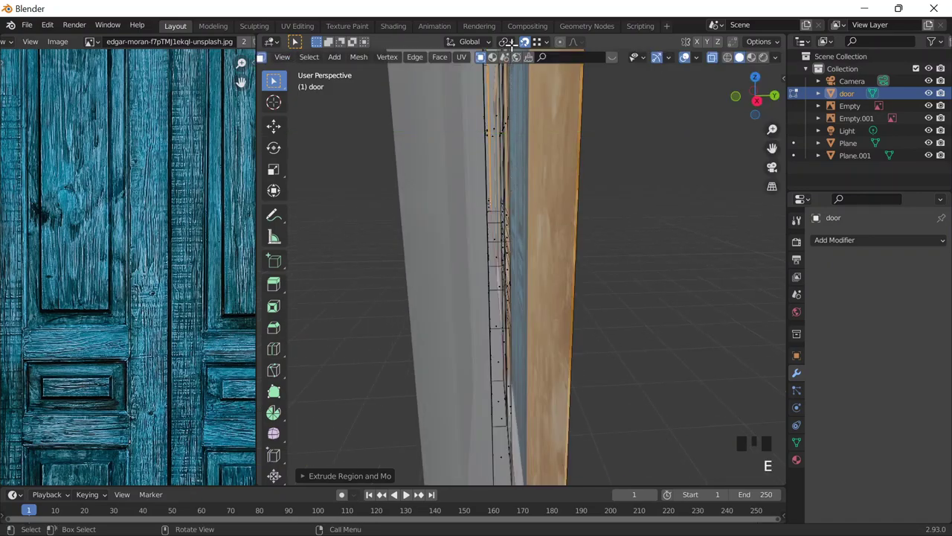
{"action": "left_click", "coordinate": [532, 52]}
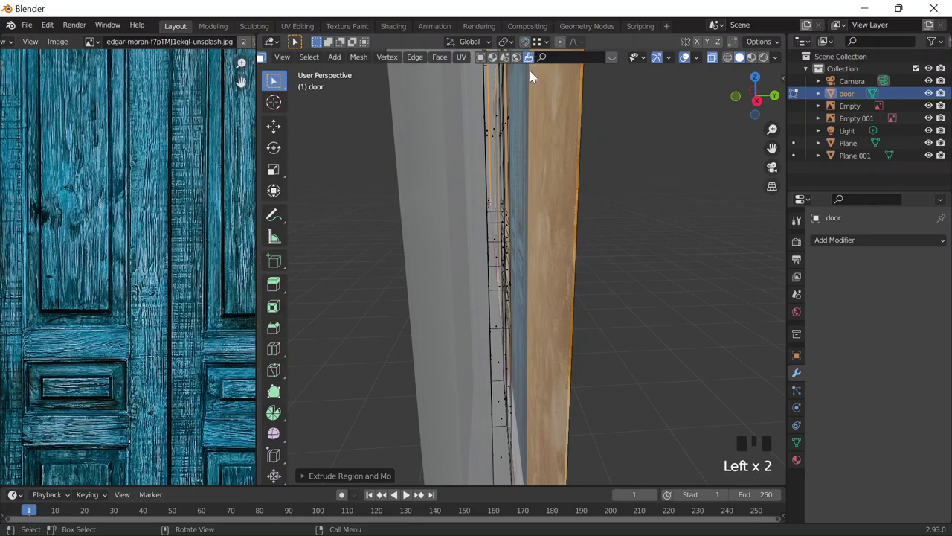
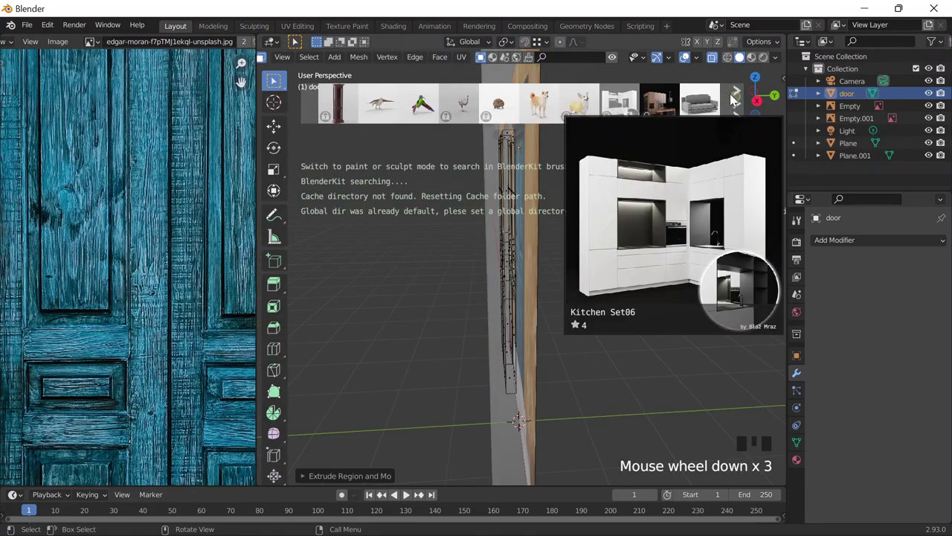
{"action": "scroll", "scroll_direction": "down", "scroll_amount": 3}
{"action": "left_click", "coordinate": [616, 63]}
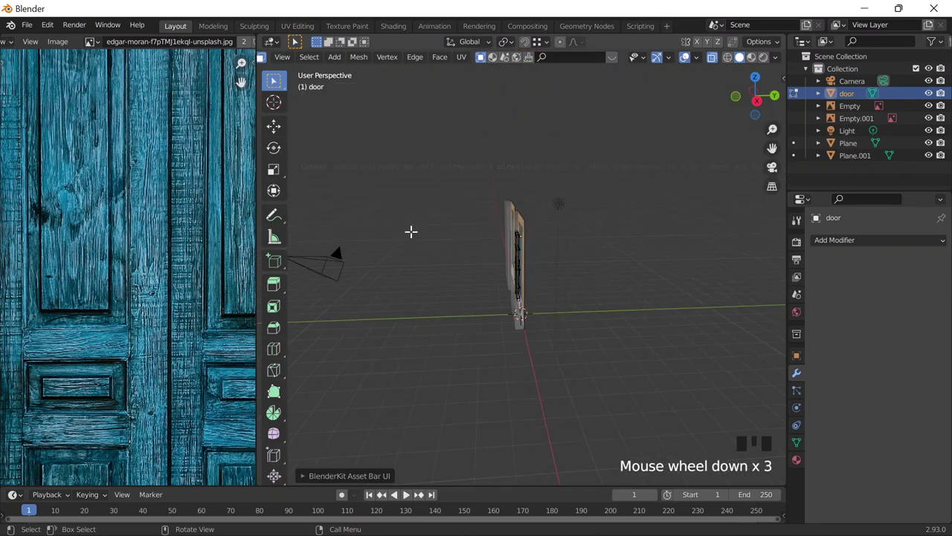
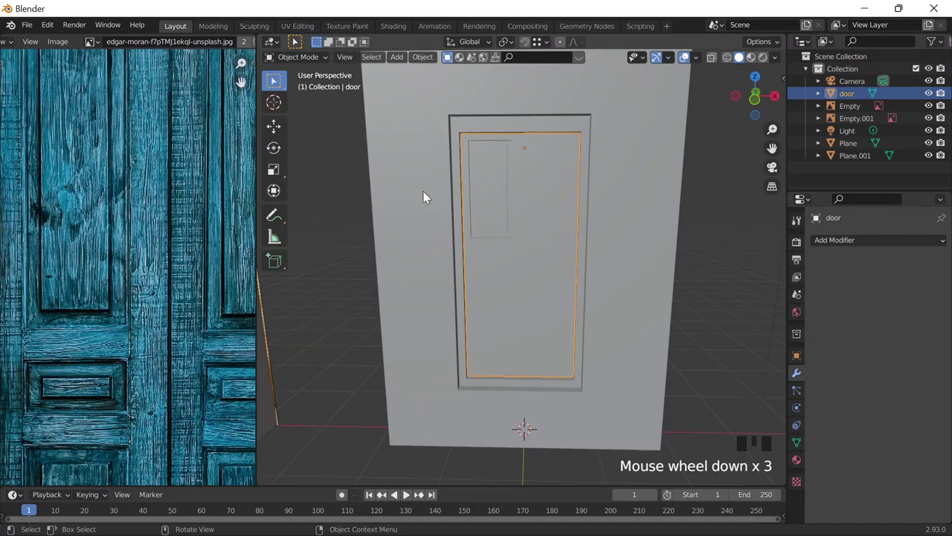
Switch the viewport shading and enter mesh editing on the door, viewed from above
{"action": "scroll", "scroll_direction": "up", "scroll_amount": 3}
{"action": "left_click_drag", "start_coordinate": [570, 195], "coordinate": [546, 146]}
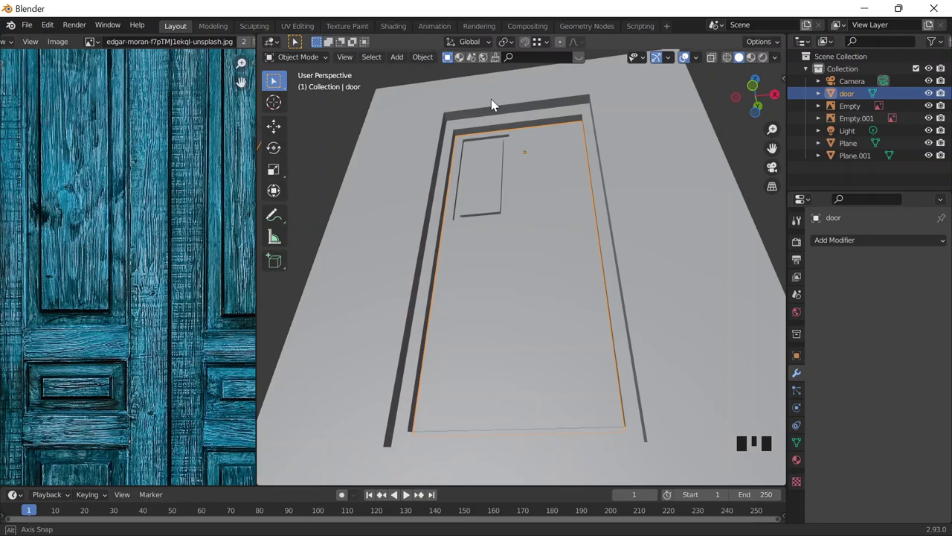
{"action": "left_click", "coordinate": [699, 335]}
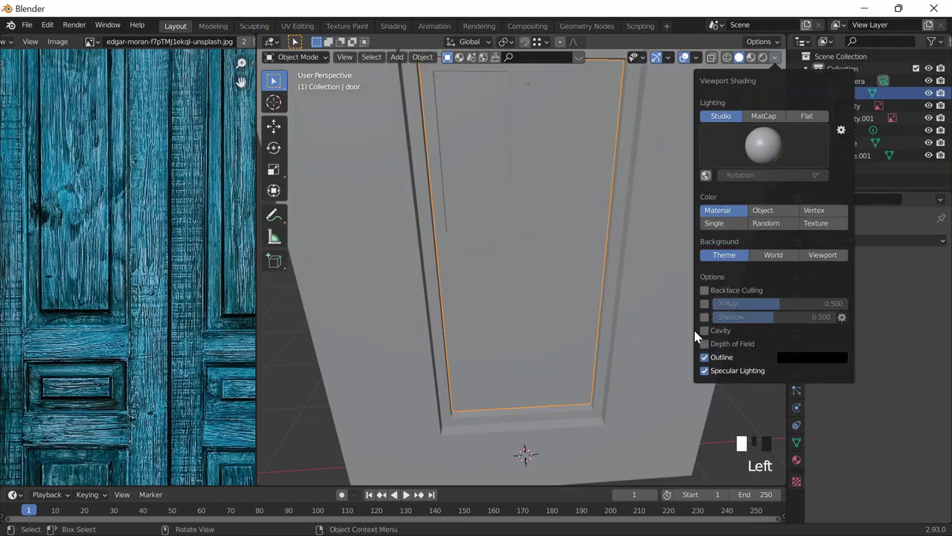
{"action": "middle_click", "coordinate": [567, 283]}
{"action": "scroll", "scroll_direction": "up", "scroll_amount": 3}
{"action": "scroll", "scroll_direction": "down", "scroll_amount": 3}
{"action": "key", "text": "Tab"}
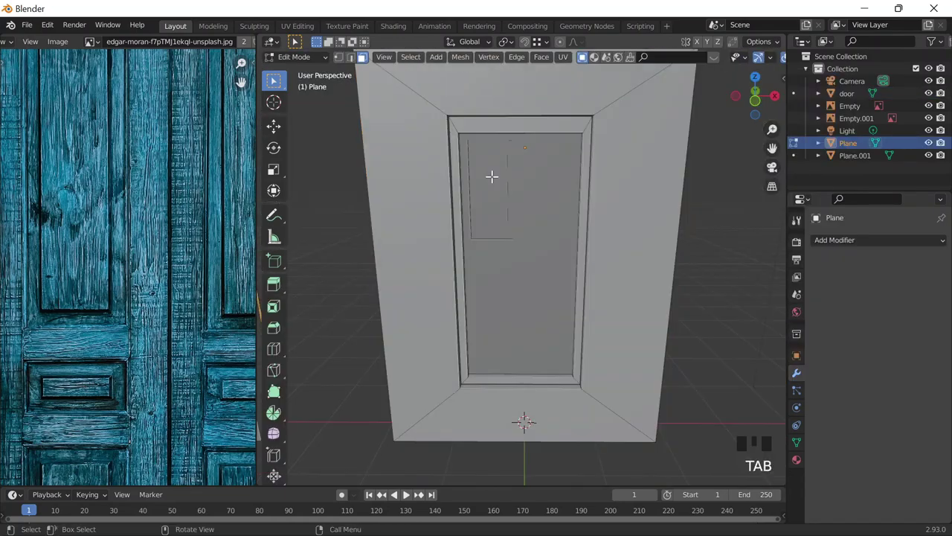
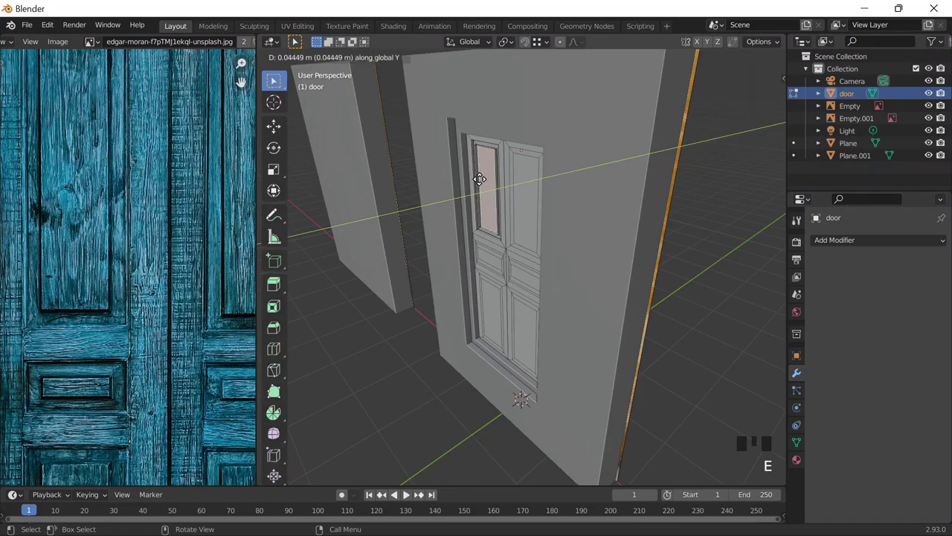
Push the upper-left panel about 0.04 m back along Y, then open the wall plane's mesh for editing
{"action": "key", "text": "Tab"}
{"action": "left_click_drag", "start_coordinate": [543, 181], "coordinate": [546, 162]}
{"action": "key", "text": "Tab"}
{"action": "key", "text": "Tab"}
{"action": "left_click", "coordinate": [564, 134]}
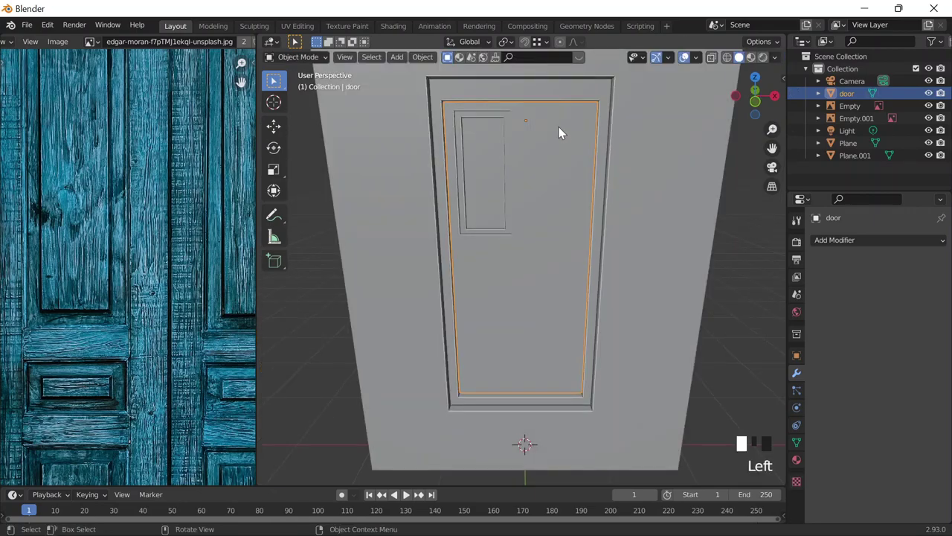
{"action": "key", "text": "Tab"}
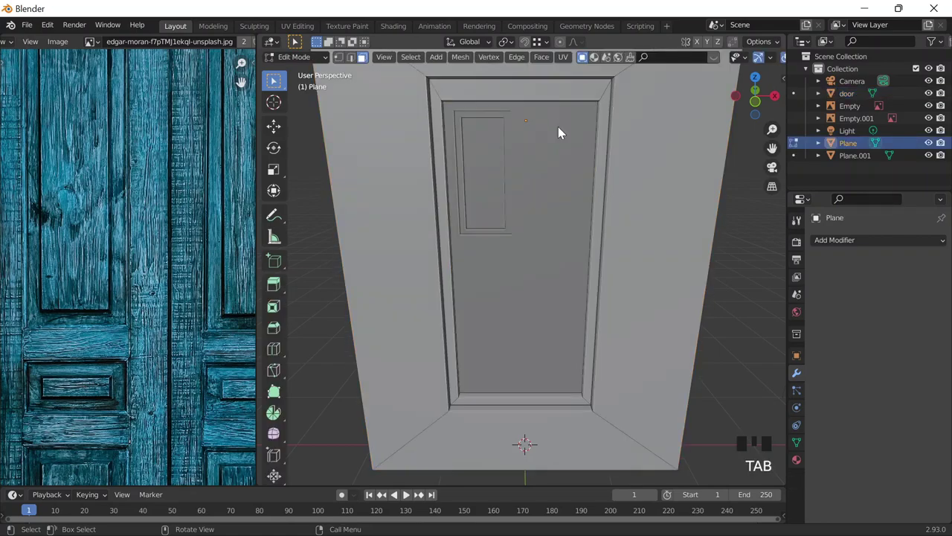
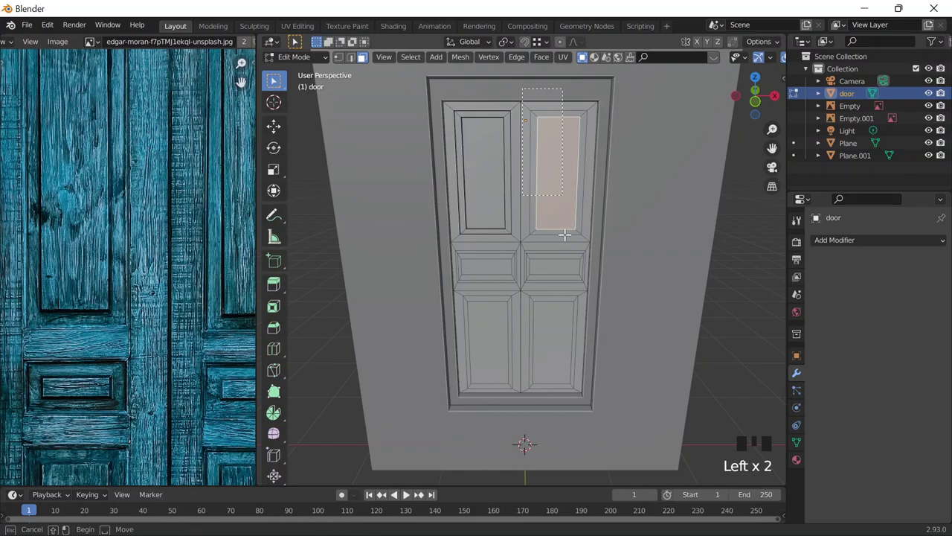
Delete the right door leaf's faces, leaving a single door leaf
{"action": "key", "text": "x"}
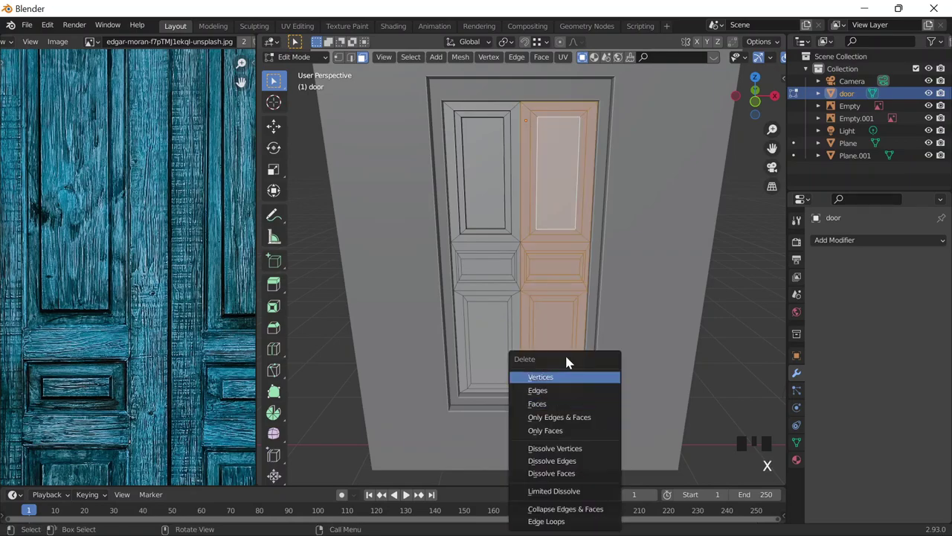
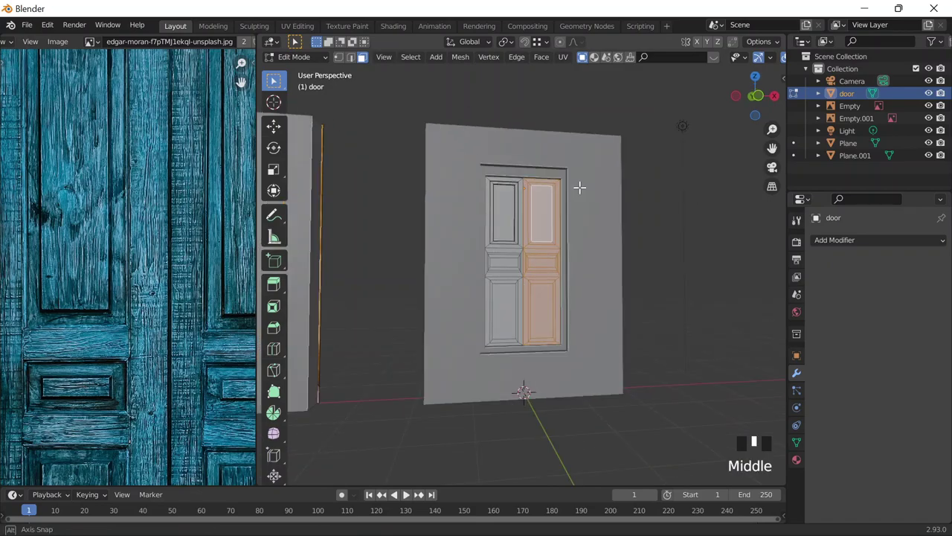
{"action": "key", "text": "x"}
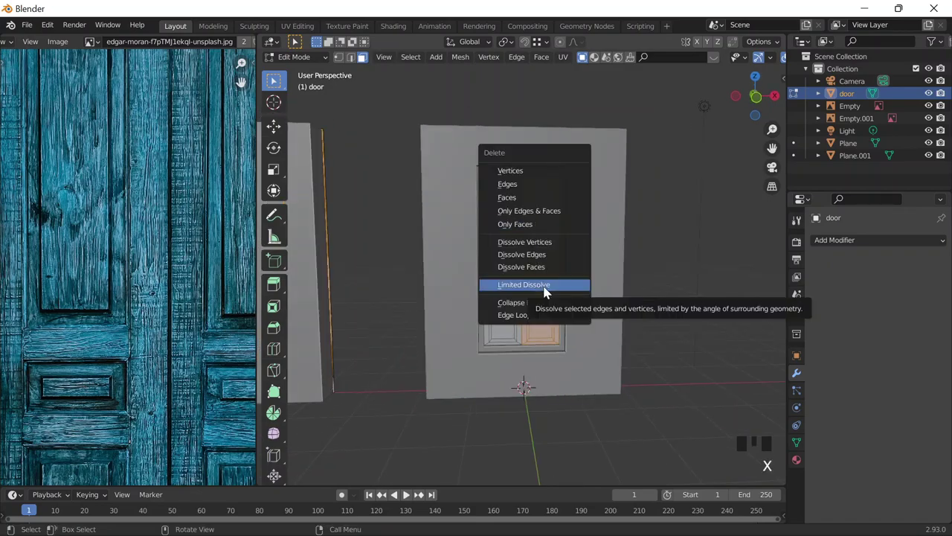
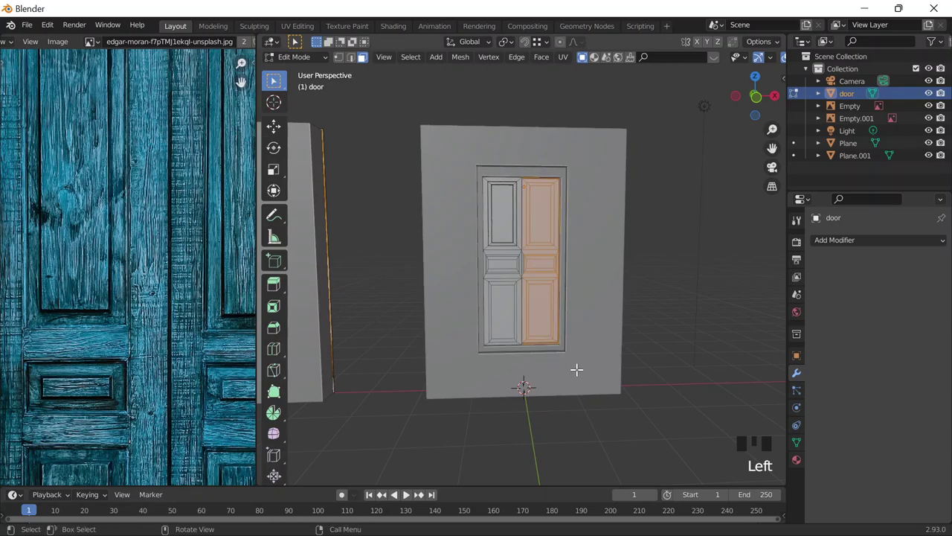
{"action": "key", "text": "x"}
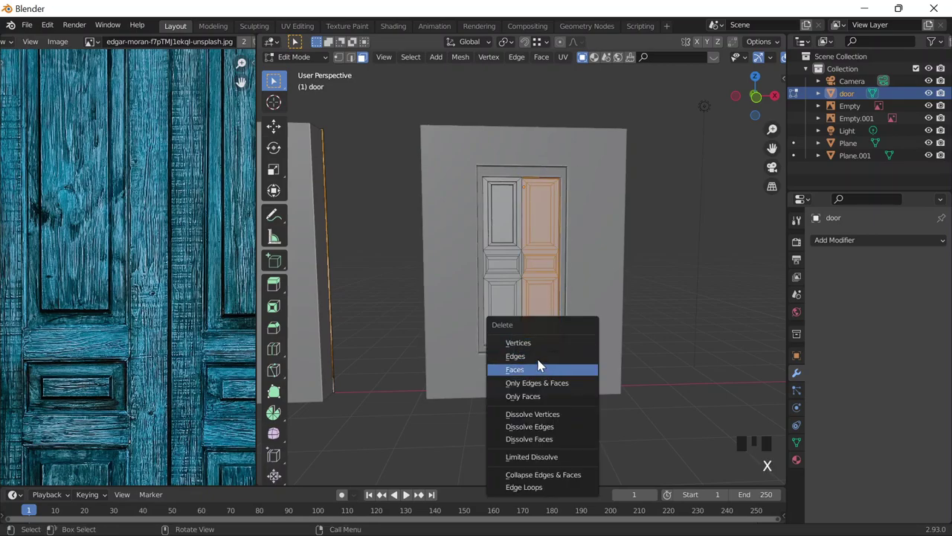
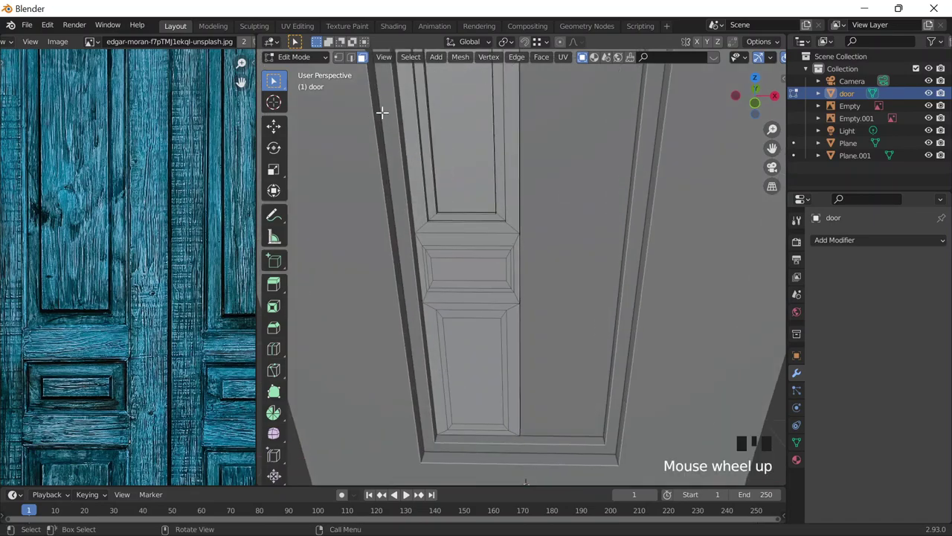
Extrude the left-middle panel frame along Y so its inner face sits recessed, then inspect it
{"action": "scroll", "scroll_direction": "down", "scroll_amount": 3}
{"action": "key", "text": "Tab"}
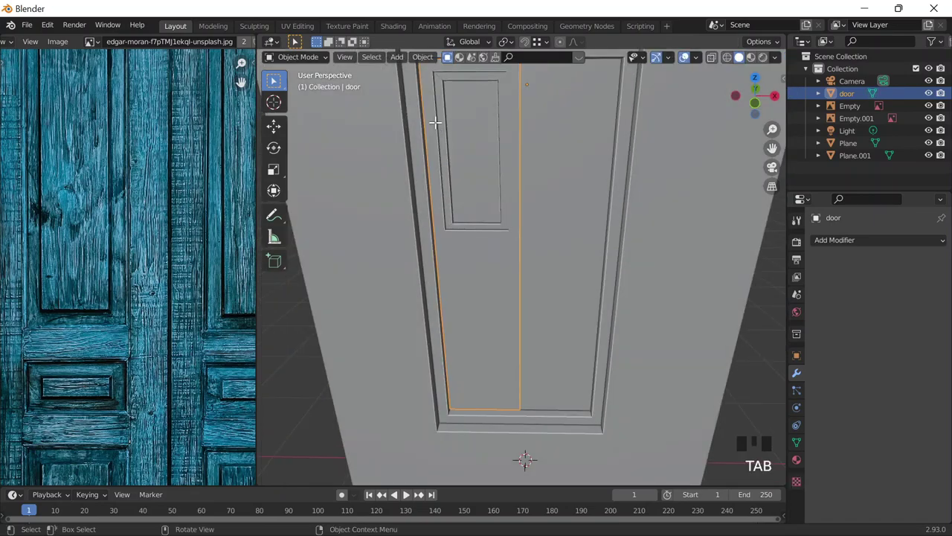
{"action": "key", "text": "Tab"}
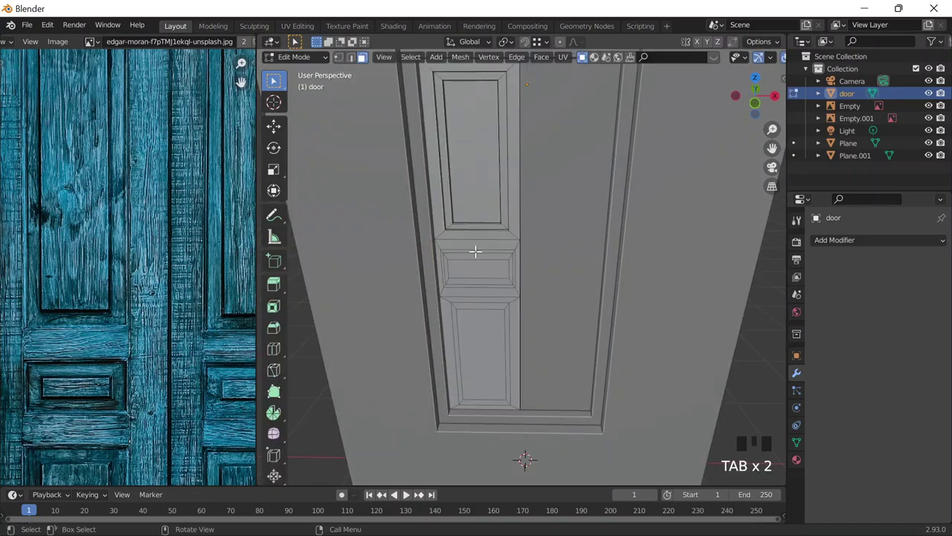
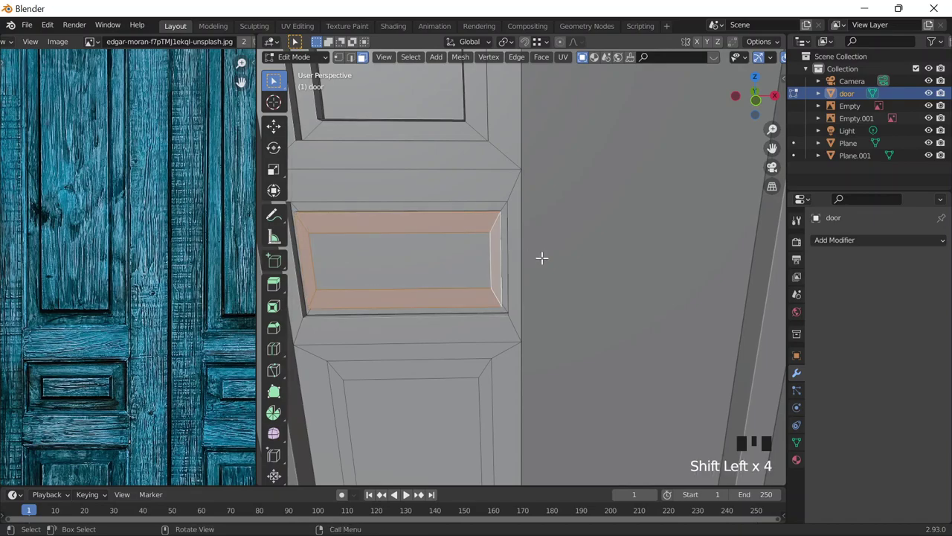
{"action": "key", "text": "e"}
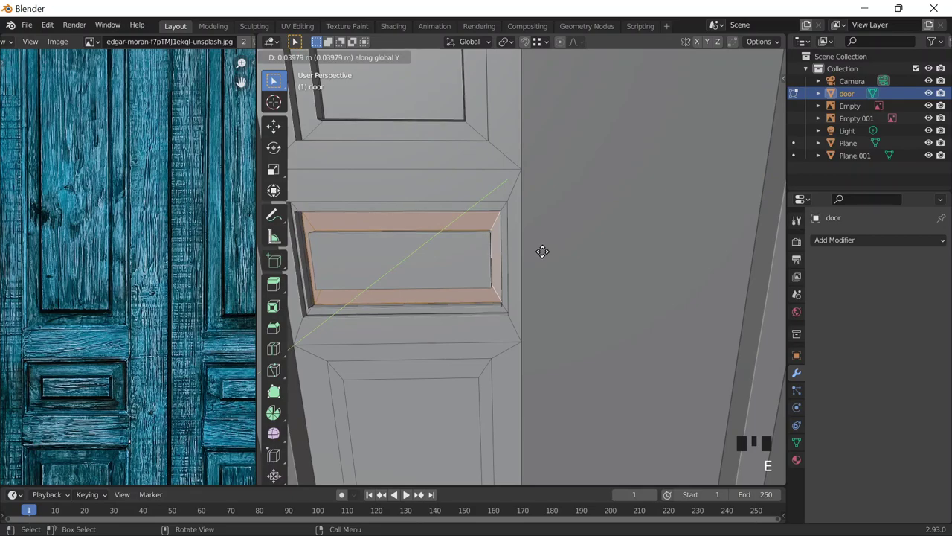
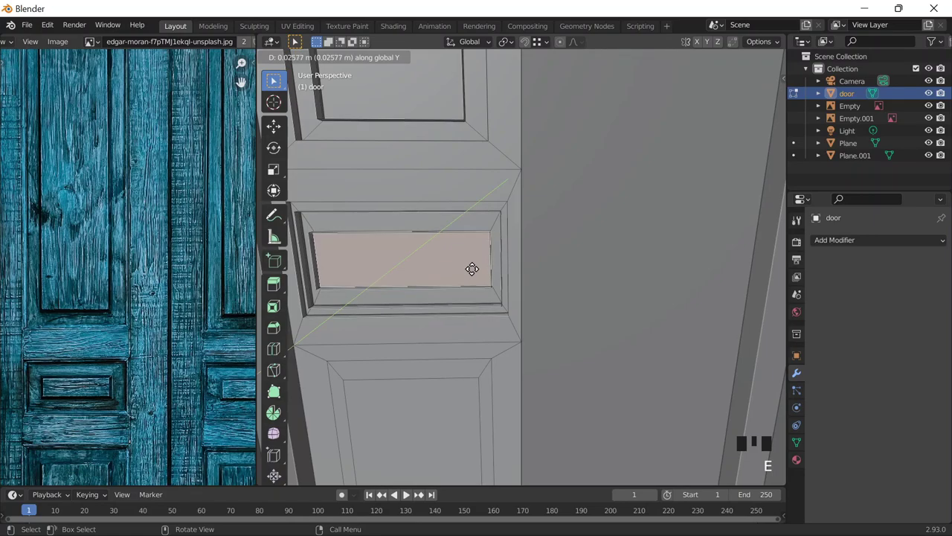
{"action": "key", "text": "Tab"}
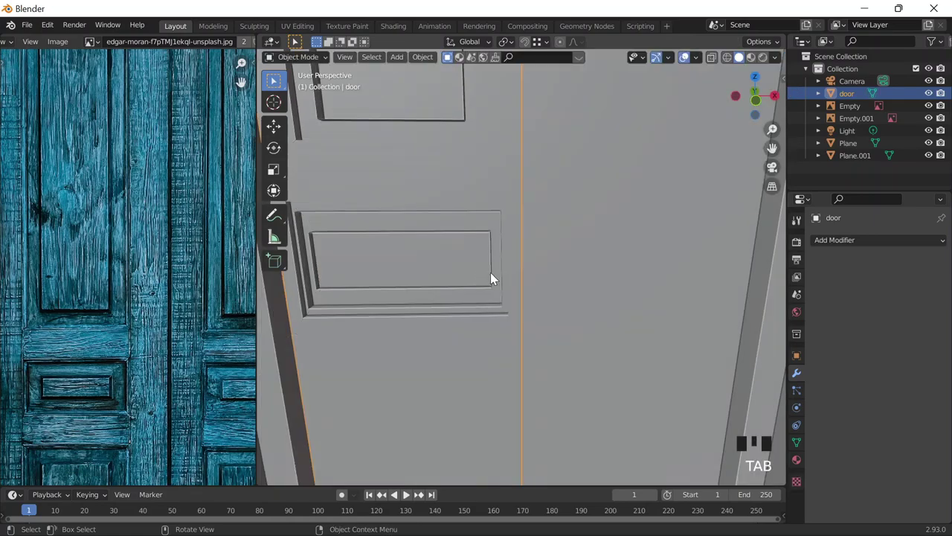
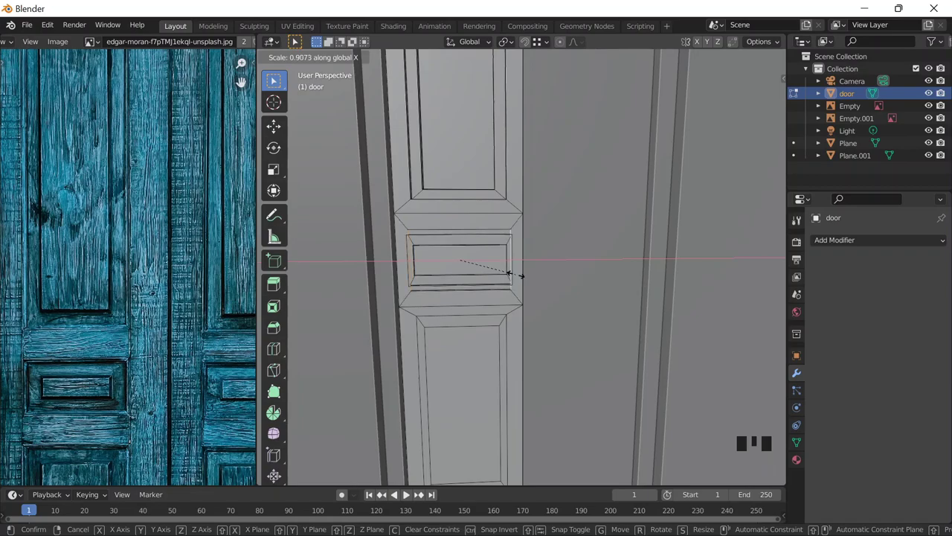
View the door straight from the front and undo the last edit
{"action": "key", "text": "`"}
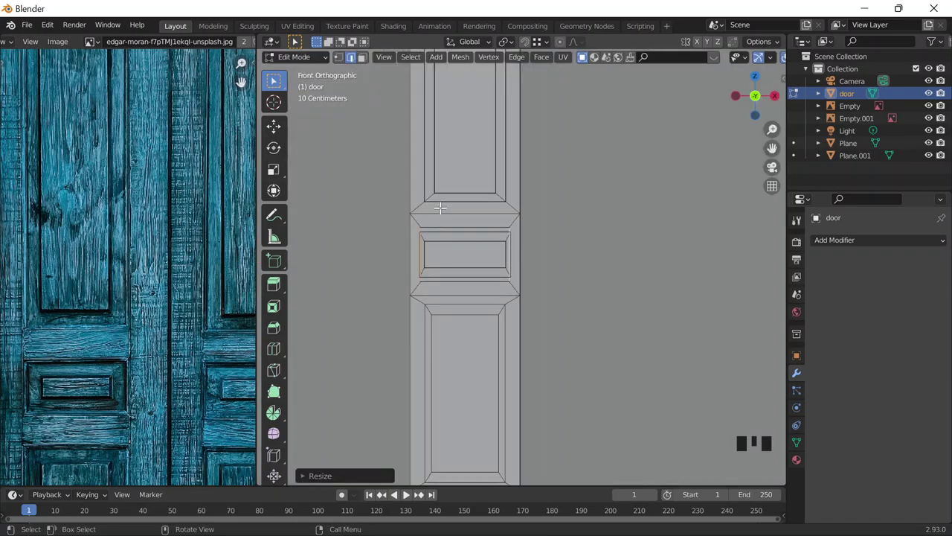
{"action": "key", "text": "ctrl+z"}
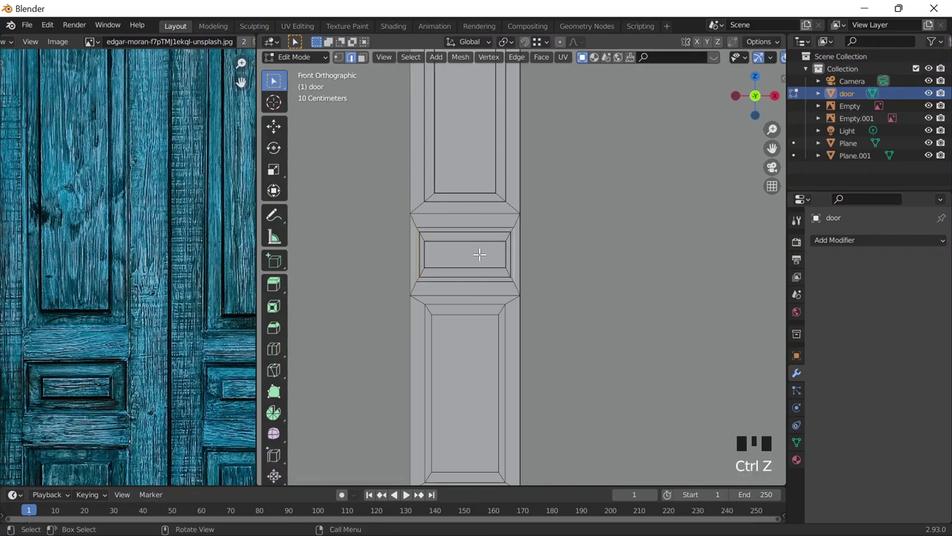
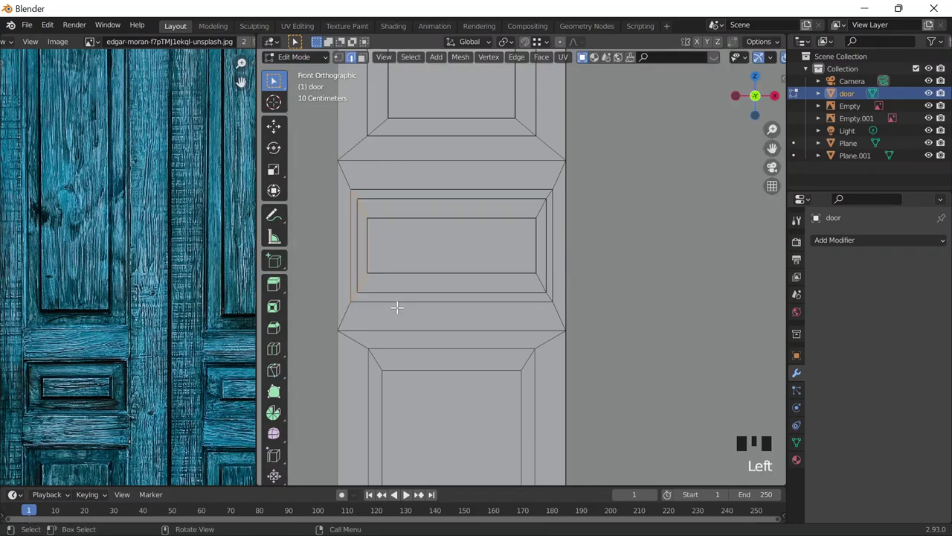
Slide the middle panel's left and inner right edges along X, about 0.05 m, into alignment
{"action": "key", "text": "g"}
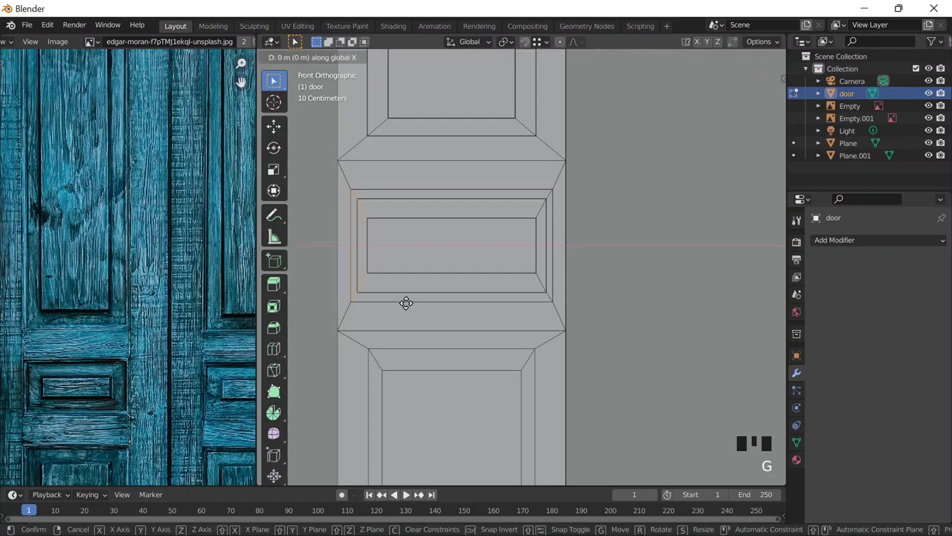
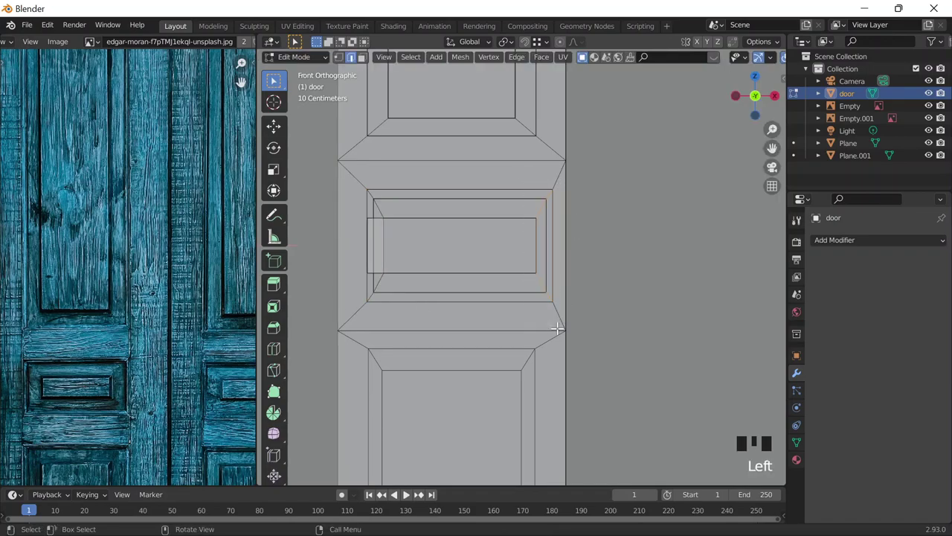
{"action": "key", "text": "g"}
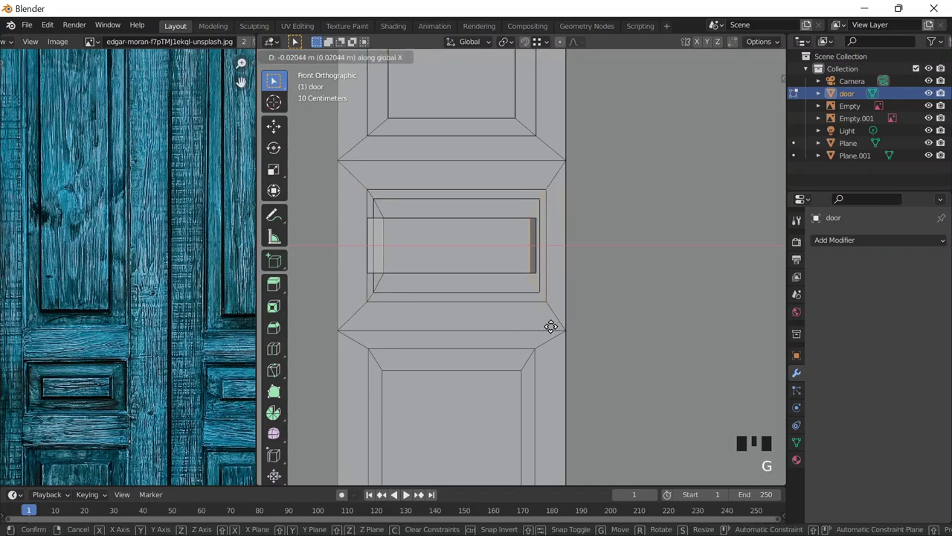
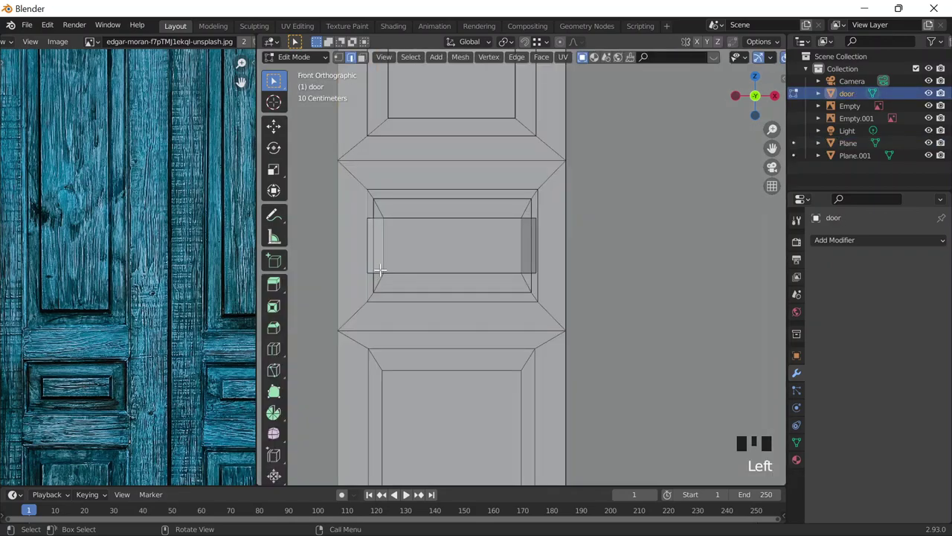
{"action": "key", "text": "g"}
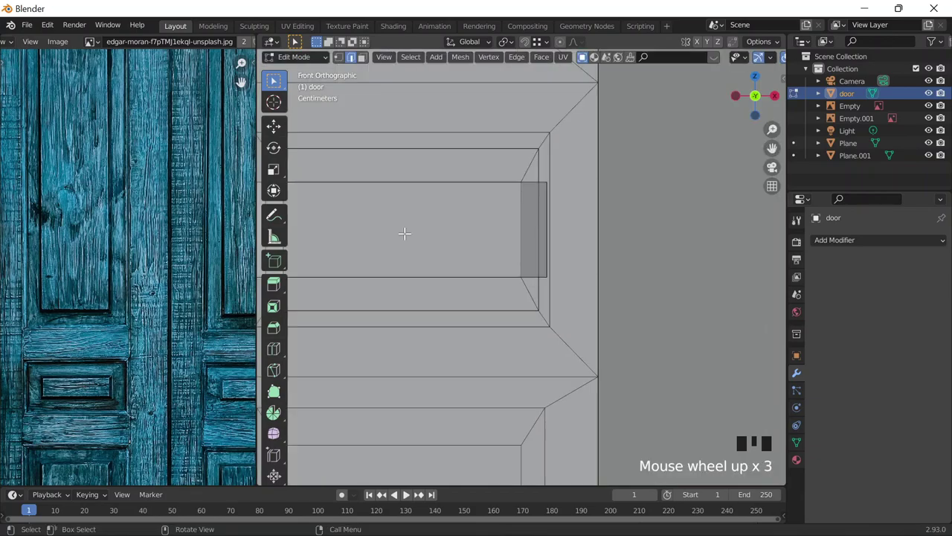
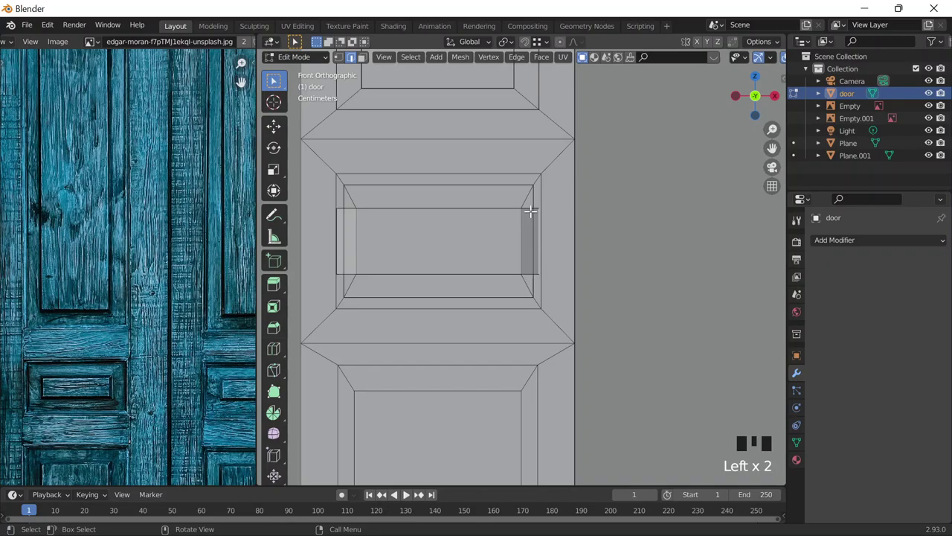
{"action": "key", "text": "g"}
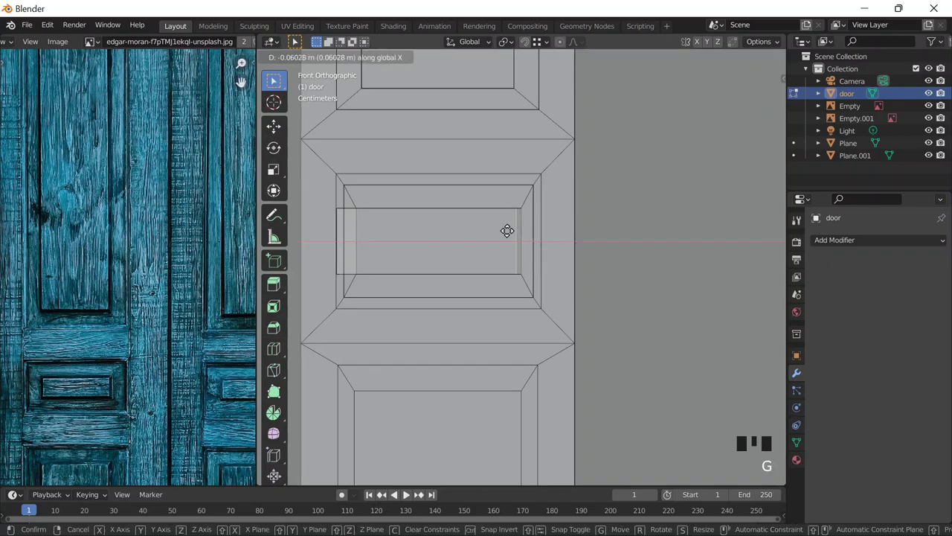
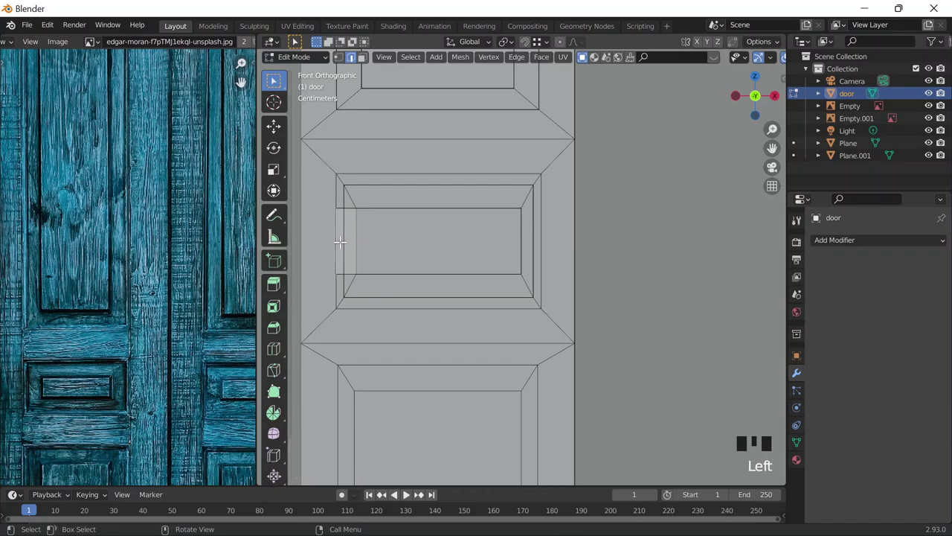
{"action": "key", "text": "g"}
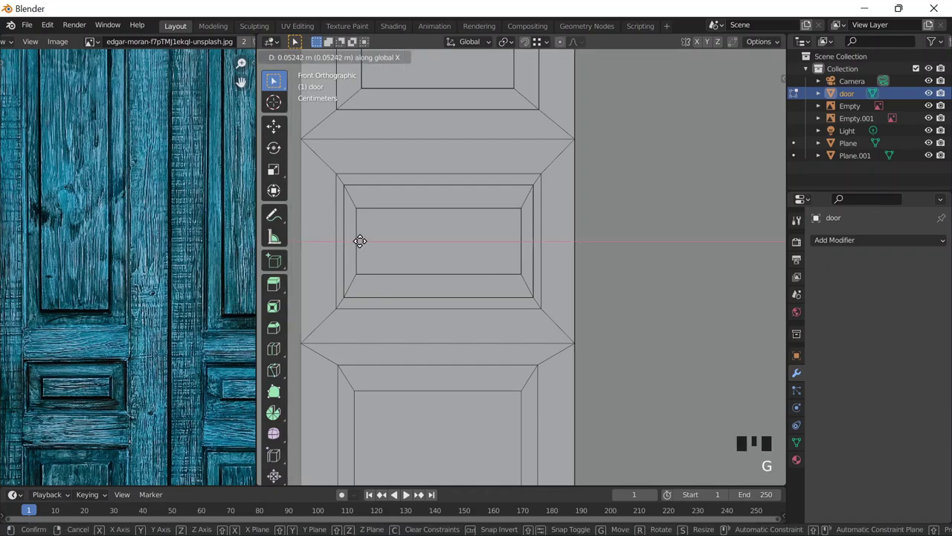
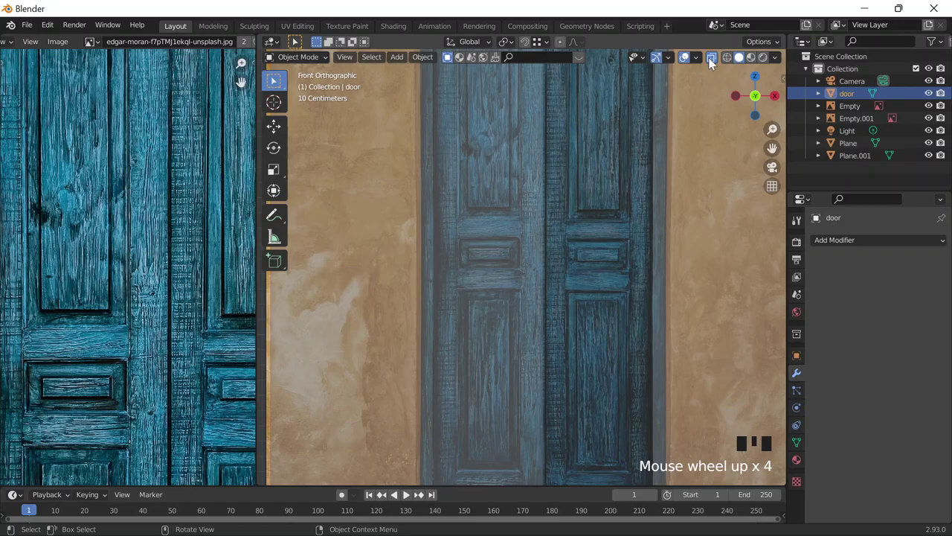
Recess the lower panel's inner face and move its frame ring about 0.02 m along Y
{"action": "scroll", "scroll_direction": "down", "scroll_amount": 3}
{"action": "key", "text": "Tab"}
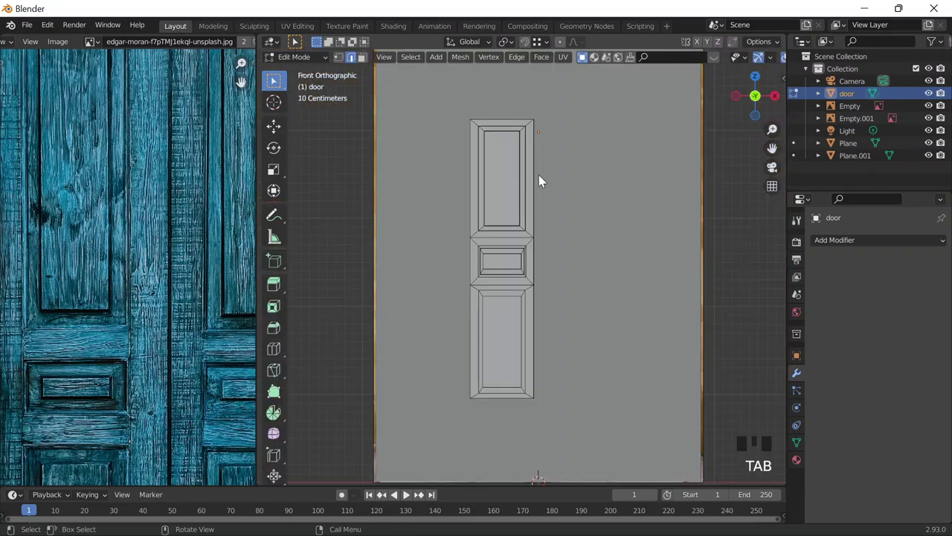
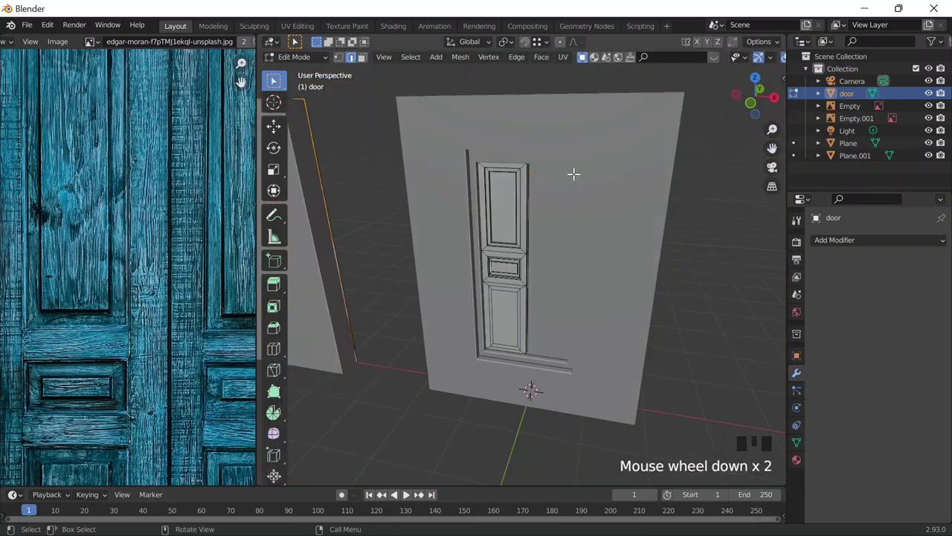
{"action": "key", "text": "Tab"}
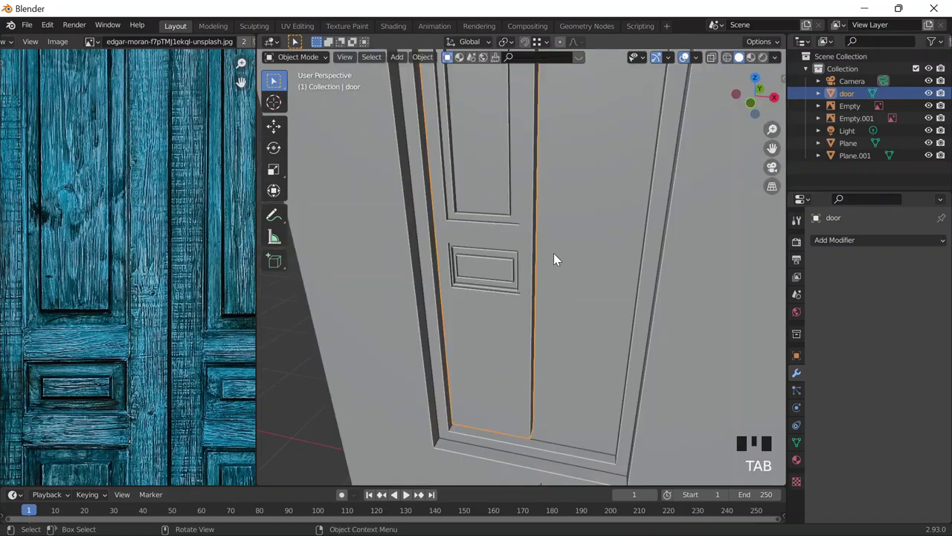
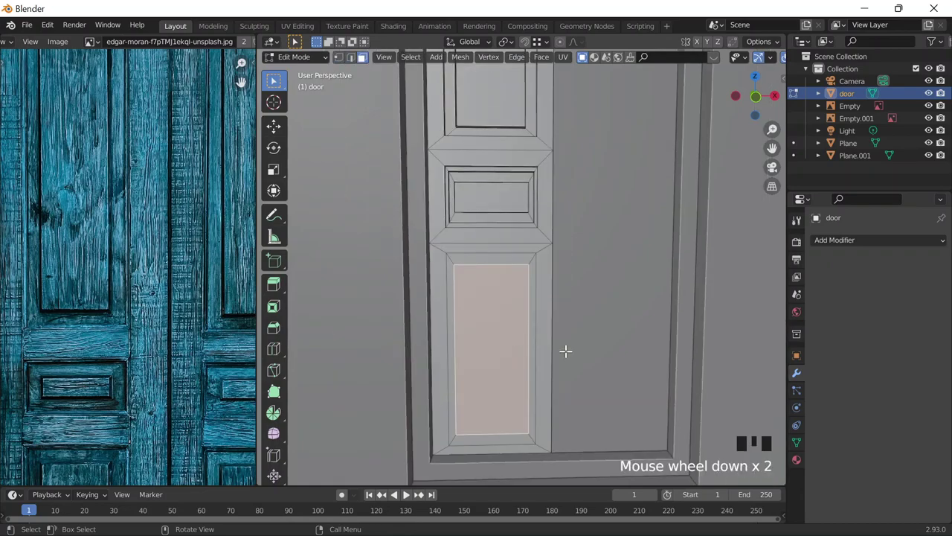
{"action": "key", "text": "e"}
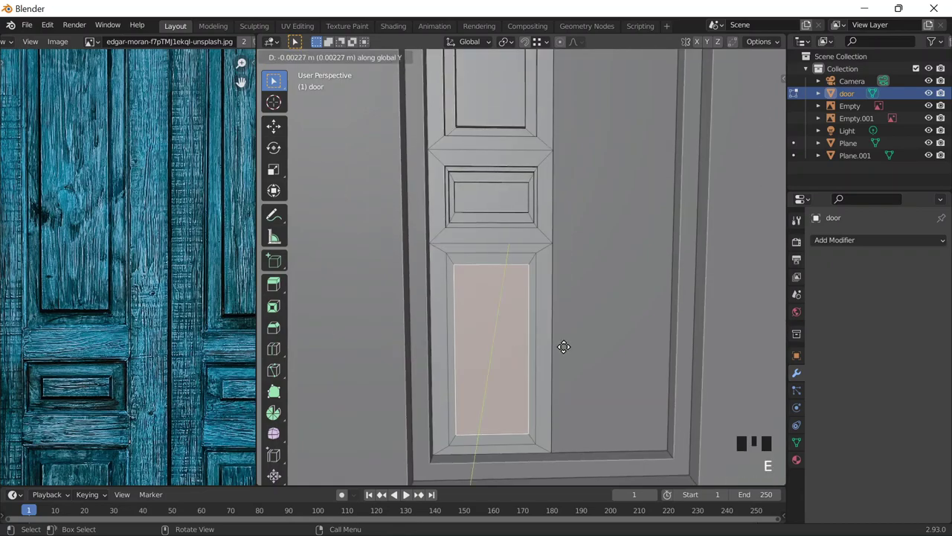
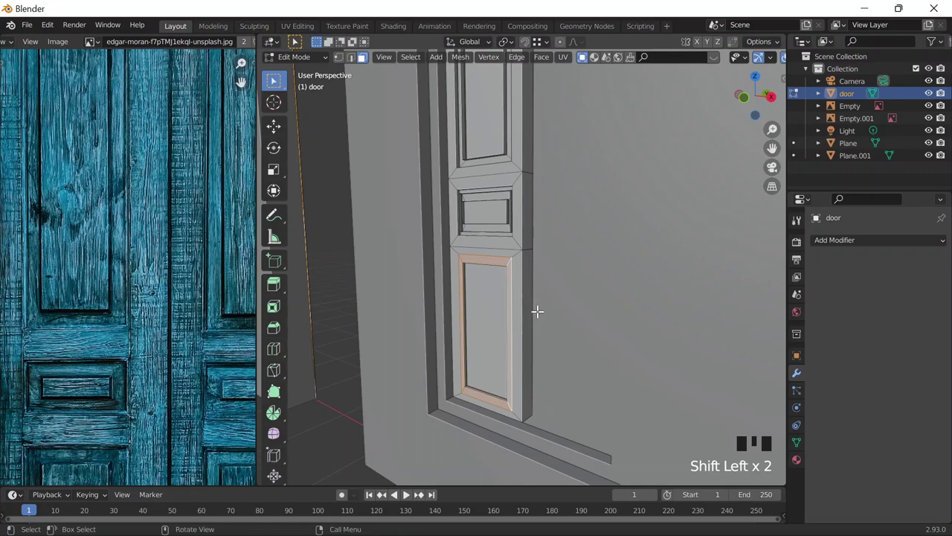
{"action": "key", "text": "e"}
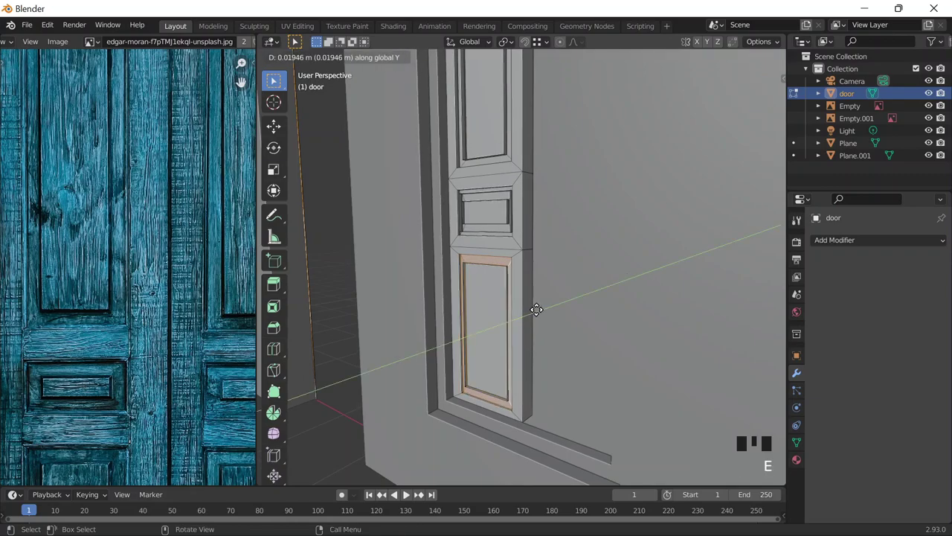
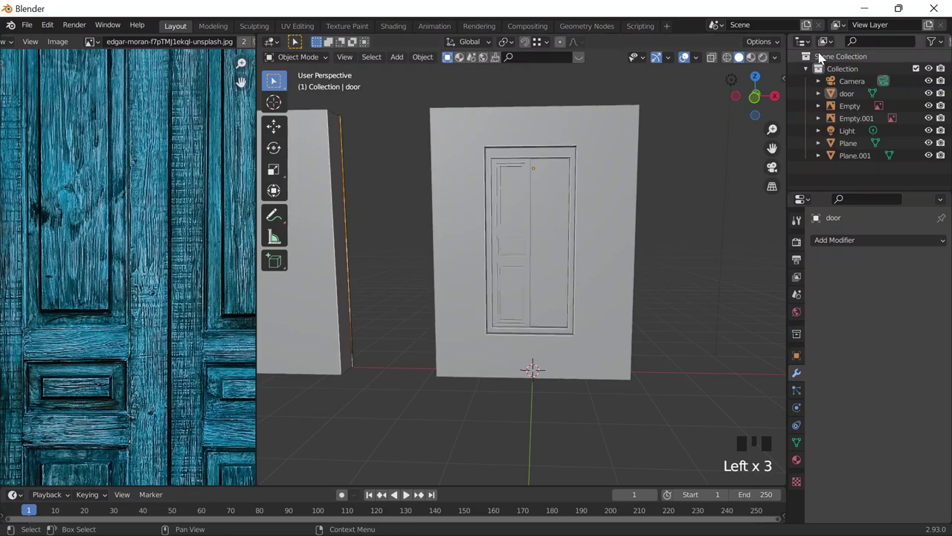
Orbit around the door and enter mesh editing on the panelled leaf
{"action": "left_click_drag", "start_coordinate": [780, 63], "coordinate": [726, 377]}
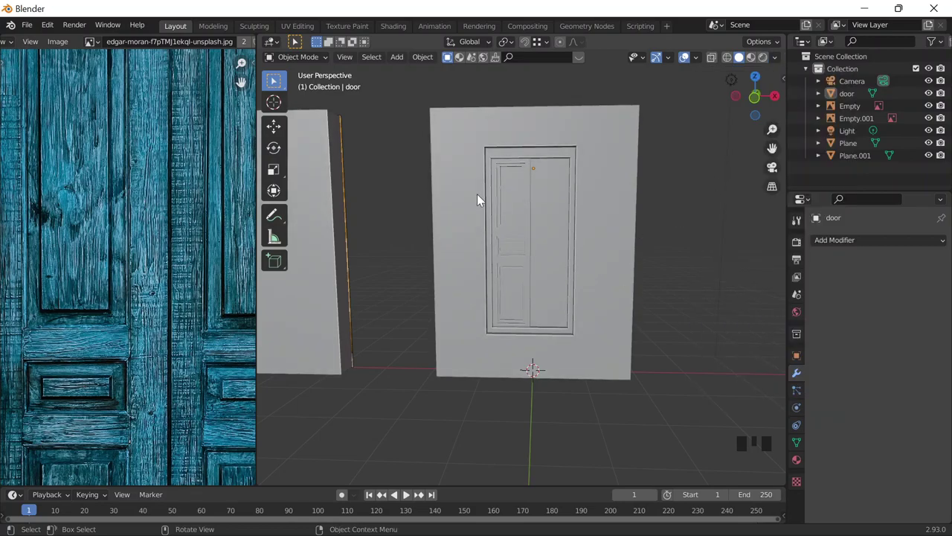
{"action": "scroll", "scroll_direction": "up", "scroll_amount": 3}
{"action": "scroll", "scroll_direction": "down", "scroll_amount": 3}
{"action": "left_click_drag", "start_coordinate": [589, 270], "coordinate": [162, 222]}
{"action": "scroll", "scroll_direction": "down", "scroll_amount": 3}
{"action": "scroll", "scroll_direction": "up", "scroll_amount": 3}
{"action": "key", "text": "Tab"}
{"action": "scroll", "scroll_direction": "down", "scroll_amount": 3}
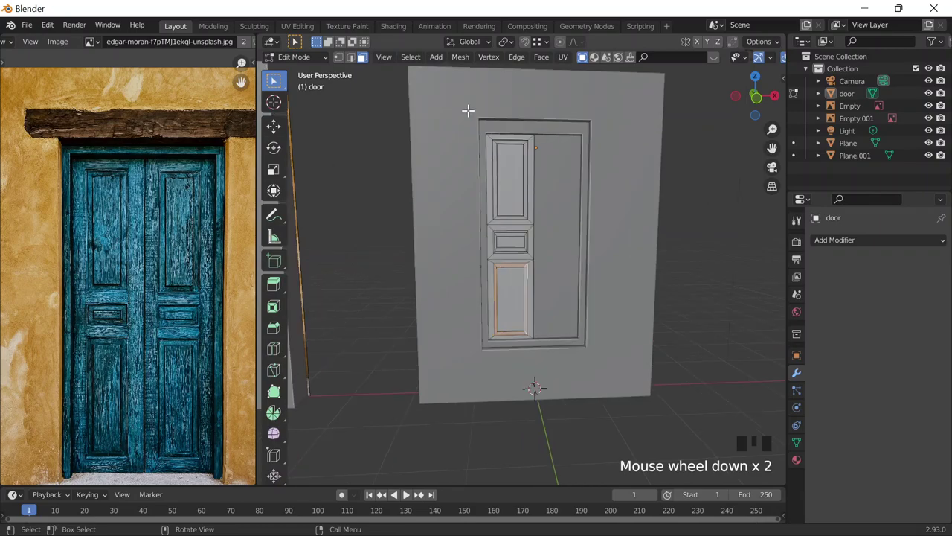
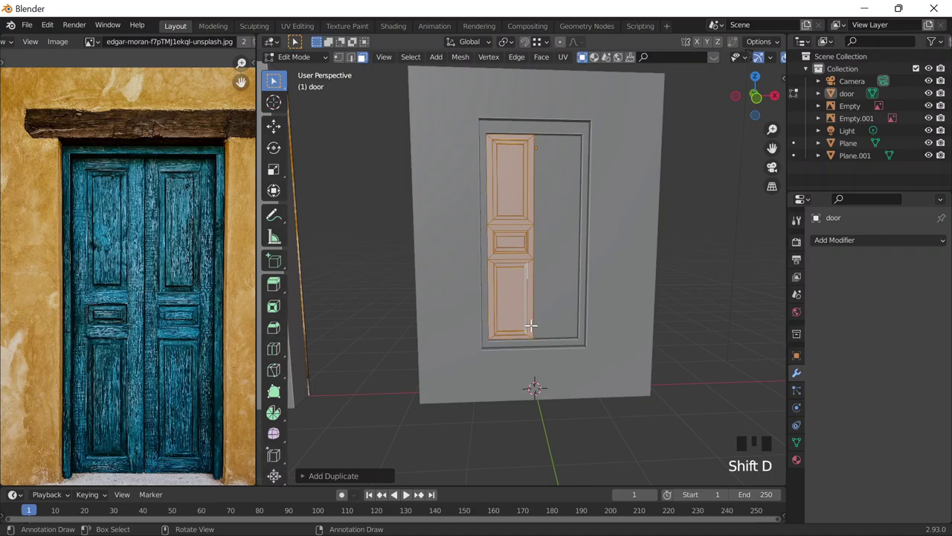
Duplicate the door leaf and slide the copy along X to form the double door
{"action": "left_click", "coordinate": [539, 52]}
{"action": "key", "text": "g"}
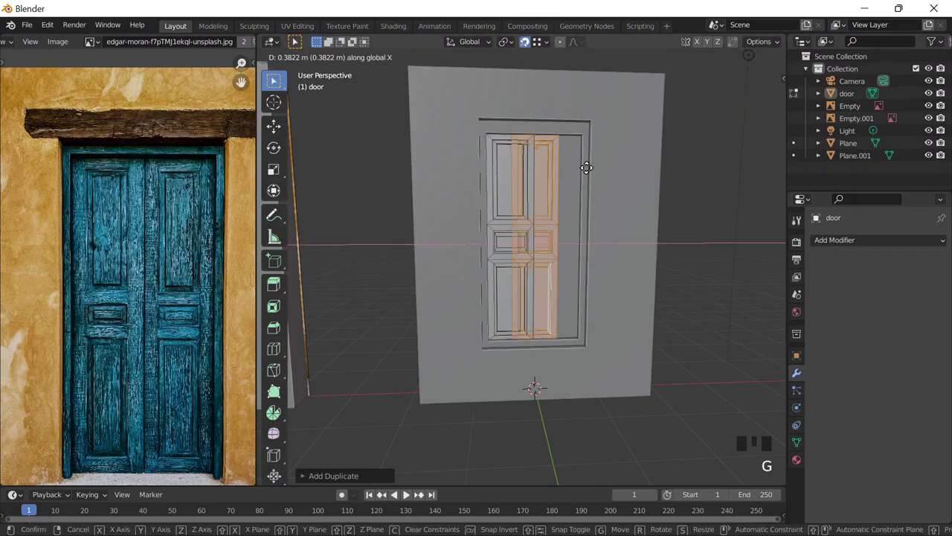
{"action": "key", "text": "Tab"}
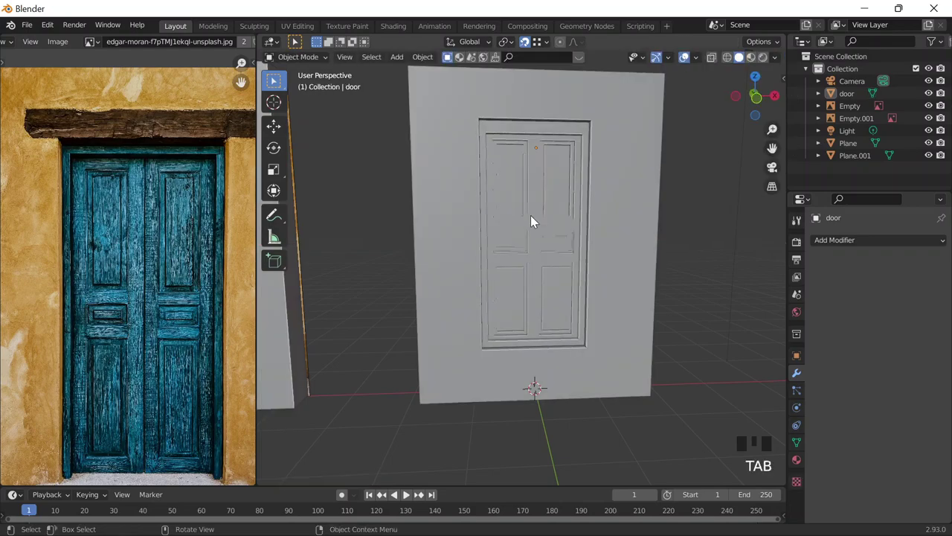
{"action": "scroll", "scroll_direction": "down", "scroll_amount": 3}
{"action": "left_click_drag", "start_coordinate": [576, 228], "coordinate": [649, 123]}
{"action": "scroll", "scroll_direction": "up", "scroll_amount": 3}
{"action": "scroll", "scroll_direction": "down", "scroll_amount": 3}
Add a cube, flatten it into a slab and slide it forward along Y to the door base
{"action": "scroll", "scroll_direction": "down", "scroll_amount": 3}
{"action": "scroll", "scroll_direction": "up", "scroll_amount": 3}
{"action": "scroll", "scroll_direction": "up", "scroll_amount": 3}
{"action": "key", "text": "shift+a"}
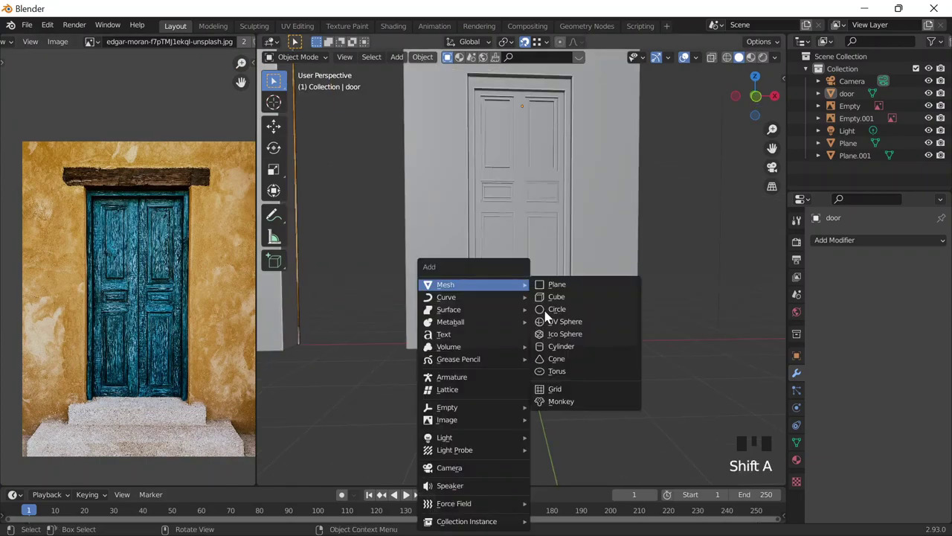
{"action": "key", "text": "ctrl+z"}
{"action": "key", "text": "shift+a"}
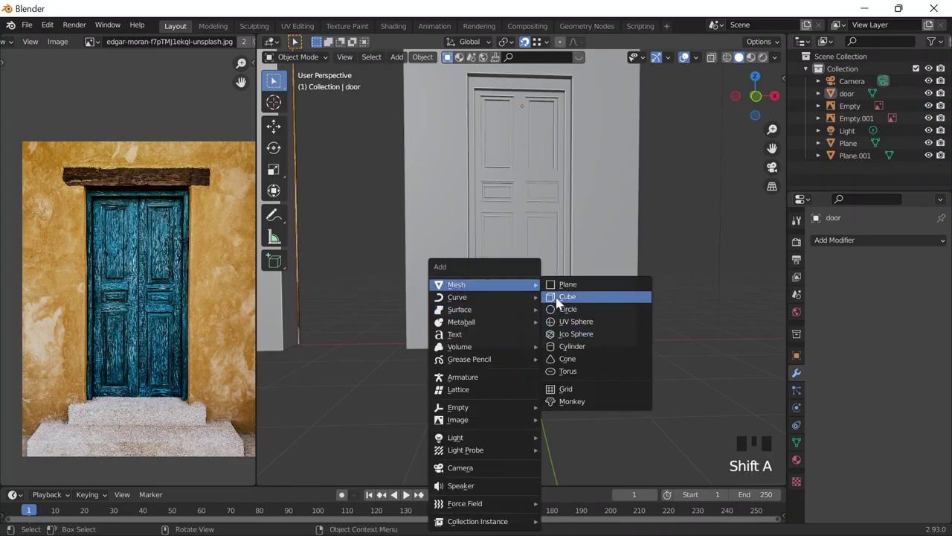
{"action": "scroll", "scroll_direction": "down", "scroll_amount": 3}
{"action": "key", "text": "s"}
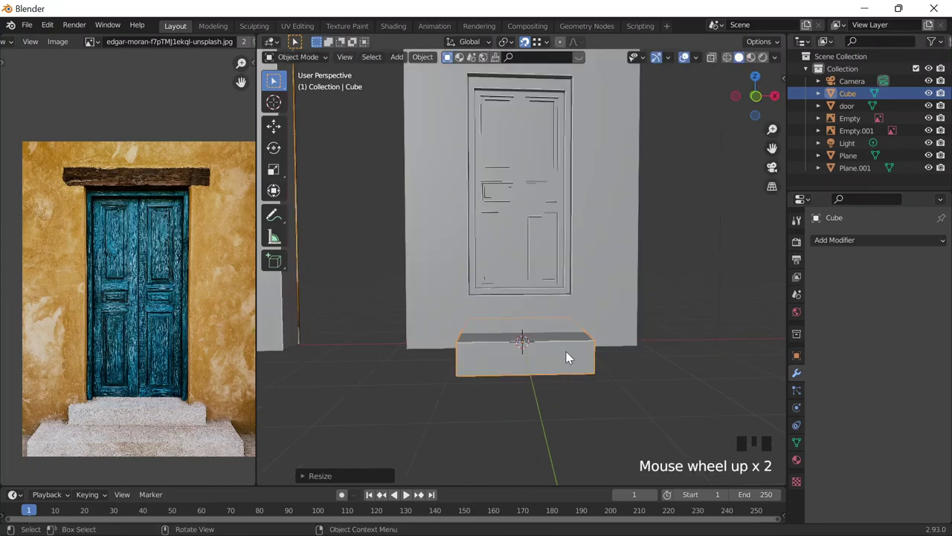
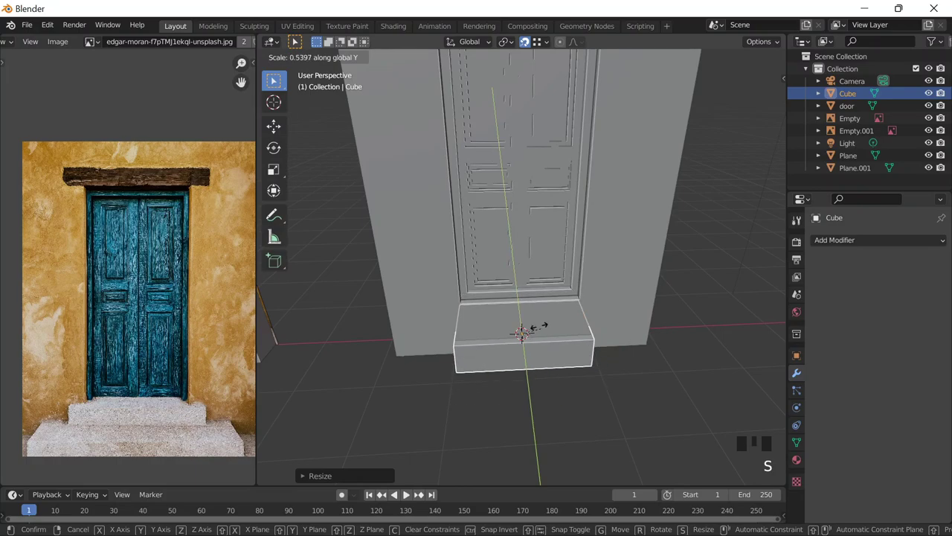
{"action": "key", "text": "g"}
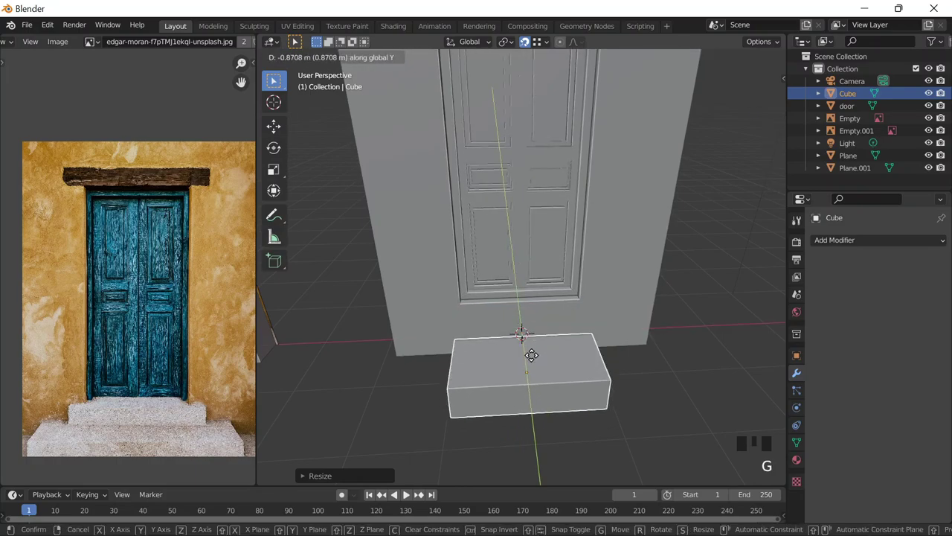
Stretch the slab wider along X into the first stone step and show textures in the viewport
{"action": "scroll", "scroll_direction": "down", "scroll_amount": 3}
{"action": "middle_click", "coordinate": [532, 335]}
{"action": "scroll", "scroll_direction": "up", "scroll_amount": 3}
{"action": "scroll", "scroll_direction": "down", "scroll_amount": 3}
{"action": "scroll", "scroll_direction": "down", "scroll_amount": 3}
{"action": "key", "text": "s"}
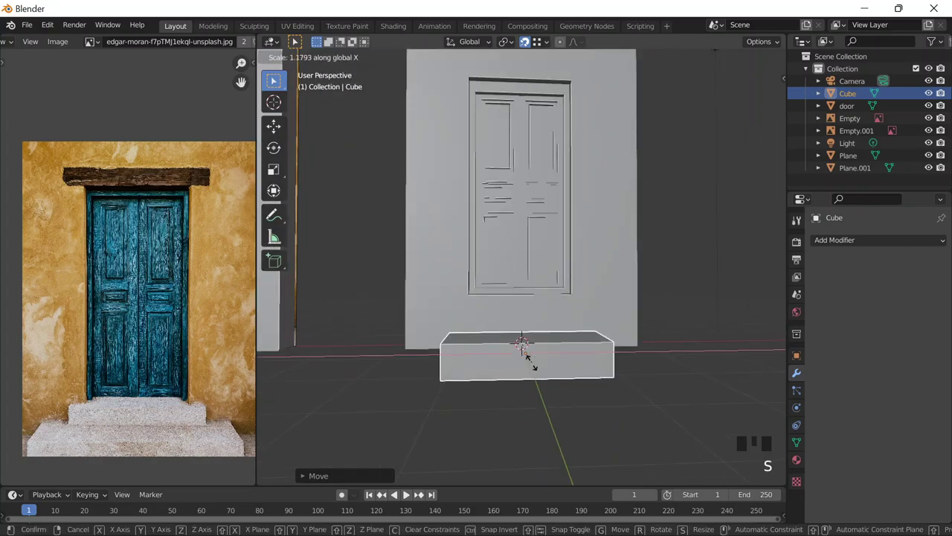
{"action": "scroll", "scroll_direction": "up", "scroll_amount": 3}
{"action": "left_click", "coordinate": [725, 63]}
{"action": "left_click", "coordinate": [724, 63]}
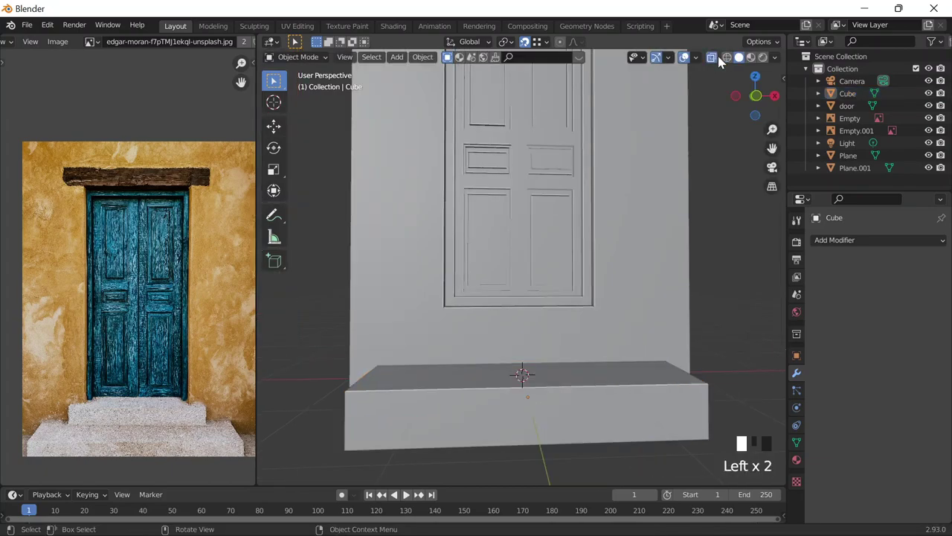
{"action": "scroll", "scroll_direction": "down", "scroll_amount": 3}
Switch the viewport to Material Preview shading so both walls show the door photo
{"action": "scroll", "scroll_direction": "down", "scroll_amount": 3}
{"action": "key", "text": "`"}
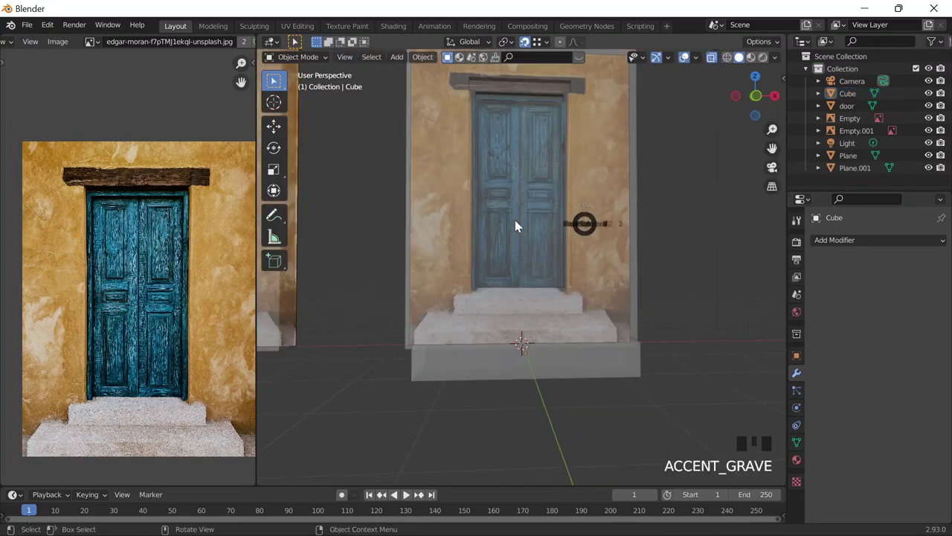
{"action": "left_click", "coordinate": [584, 74]}
{"action": "left_click_drag", "start_coordinate": [520, 104], "coordinate": [537, 49]}
{"action": "left_click", "coordinate": [533, 142]}
{"action": "left_click_drag", "start_coordinate": [555, 268], "coordinate": [501, 282]}
Slide the step block along Y until it sits against the base of the door wall
{"action": "key", "text": "g"}
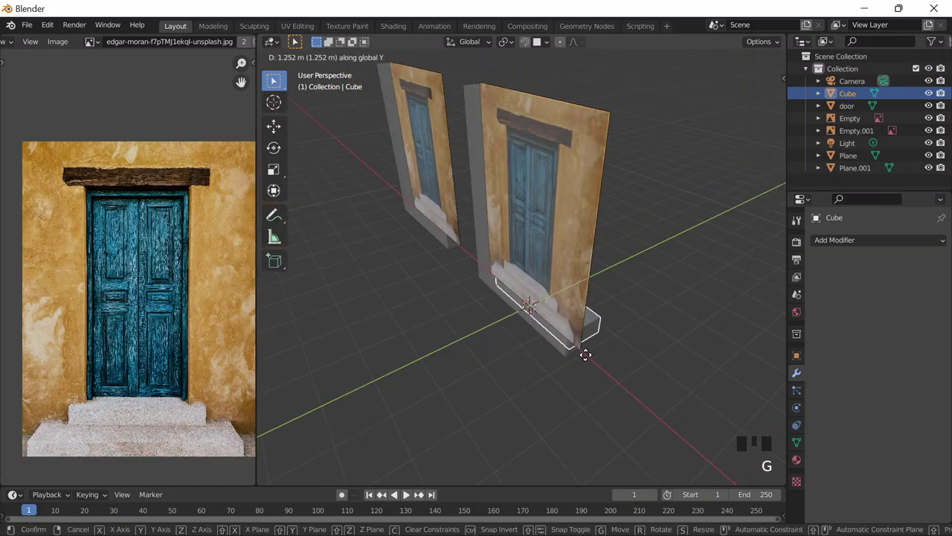
{"action": "key", "text": "g"}
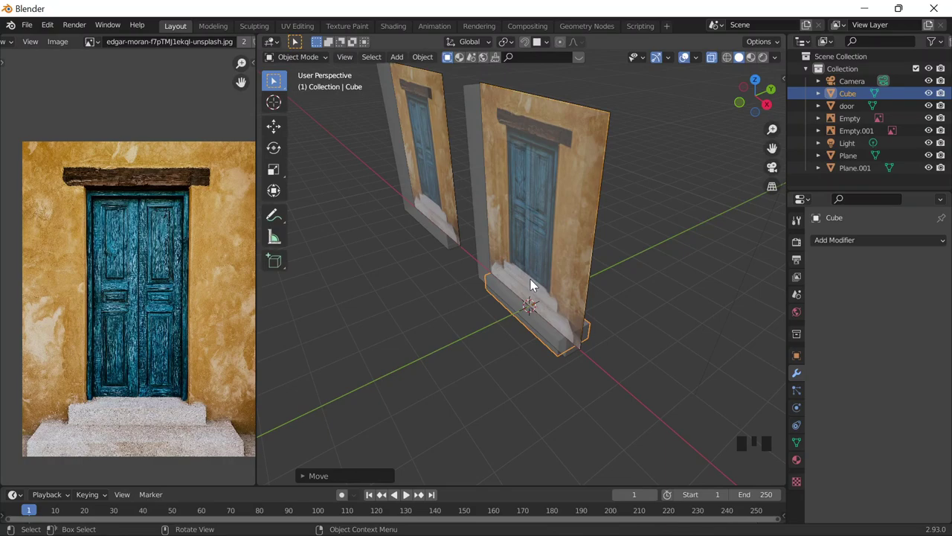
{"action": "left_click", "coordinate": [468, 445]}
{"action": "key", "text": "g"}
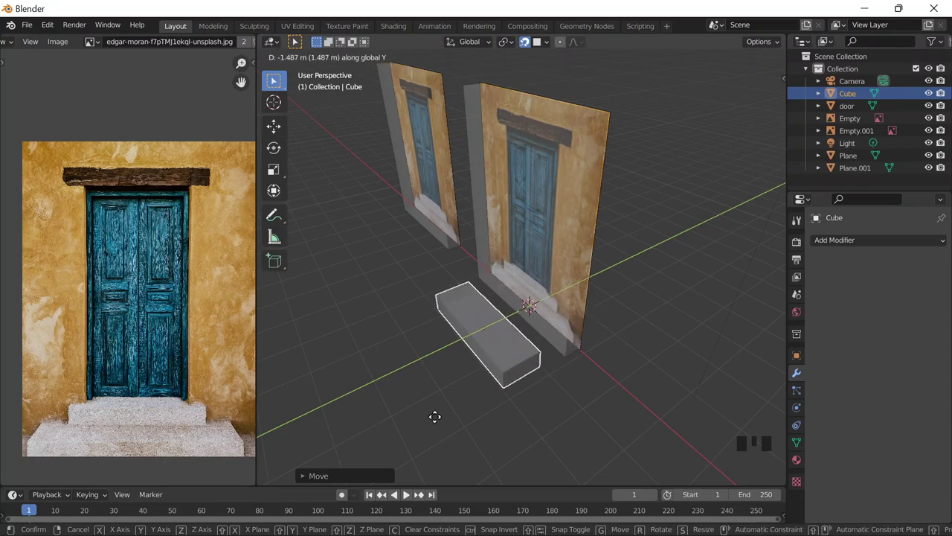
{"action": "scroll", "scroll_direction": "down", "scroll_amount": 3}
{"action": "scroll", "scroll_direction": "up", "scroll_amount": 3}
{"action": "key", "text": "g"}
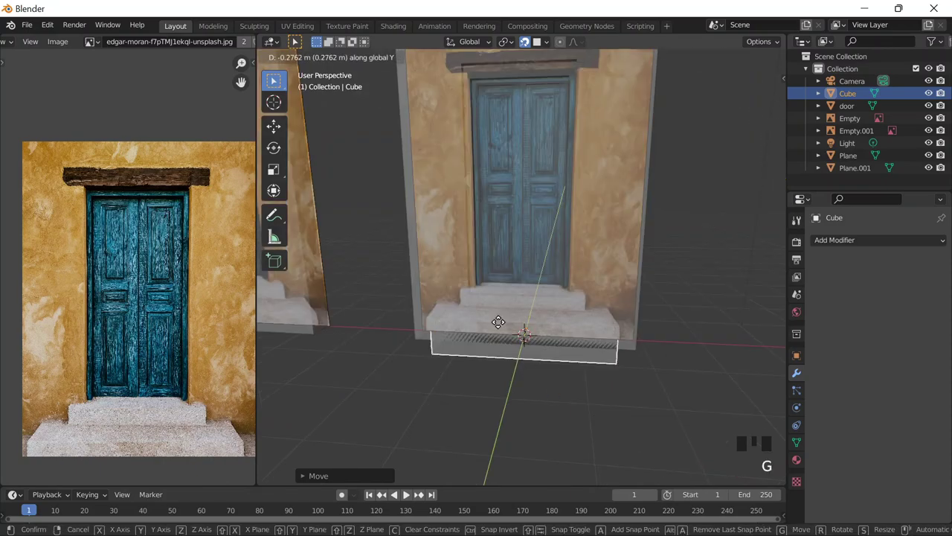
{"action": "key", "text": "Tab"}
{"action": "key", "text": "`"}
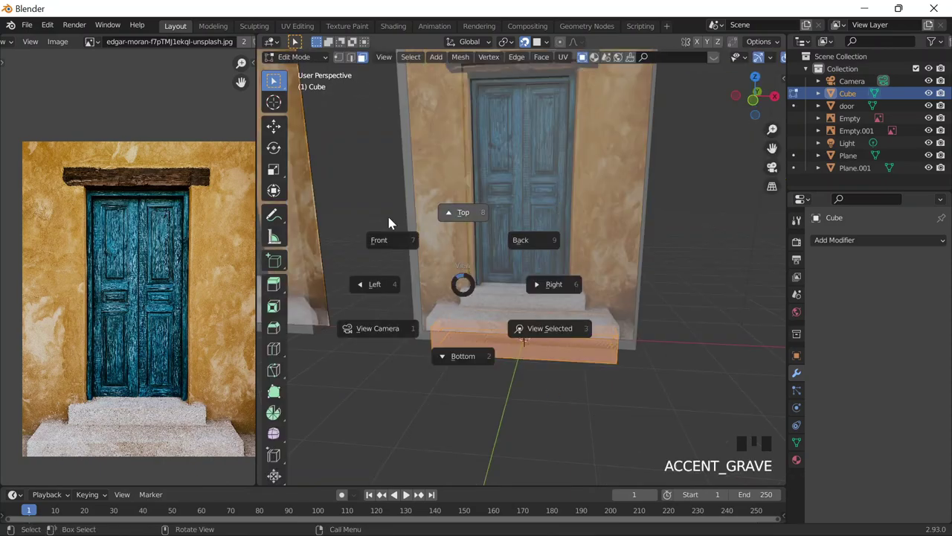
In front view, stretch the slab about 1.17× along X and nudge it ~0.05 m sideways to the bottom step
{"action": "key", "text": "g"}
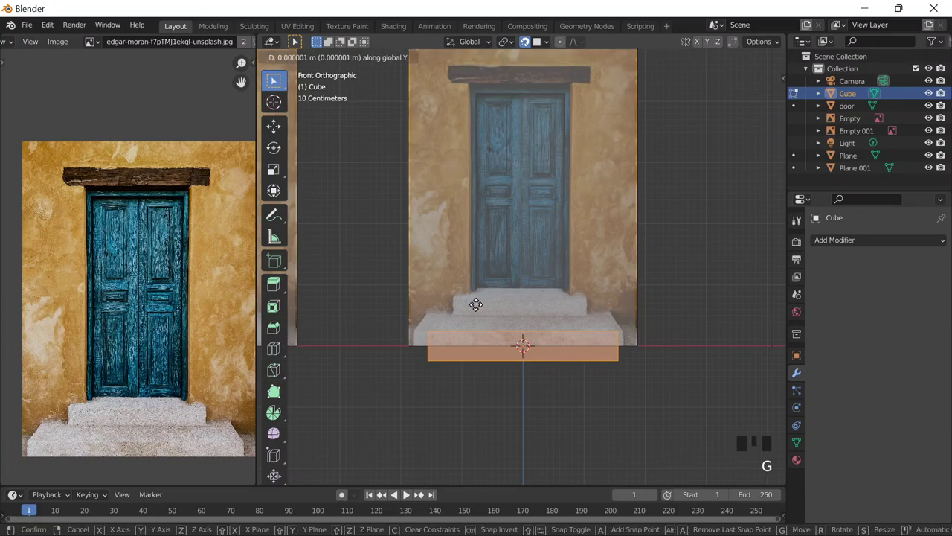
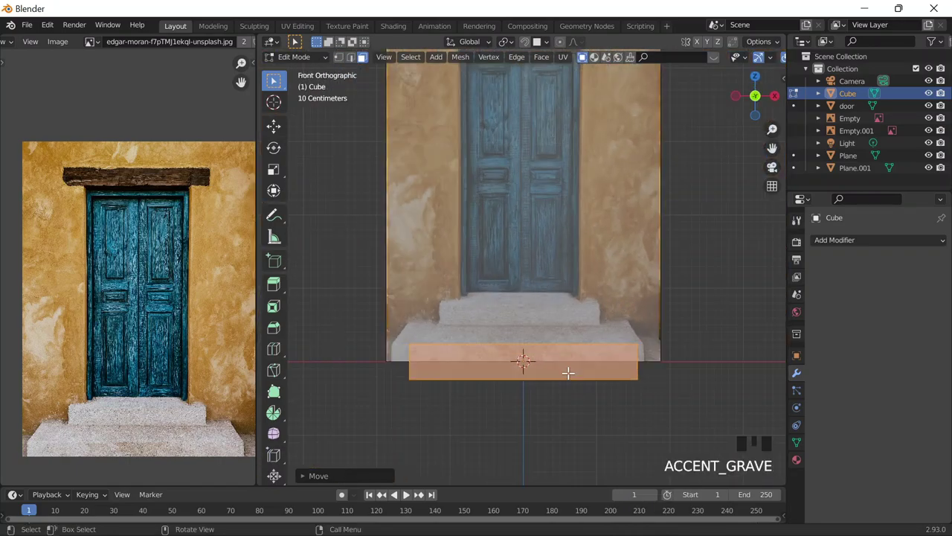
{"action": "key", "text": "s"}
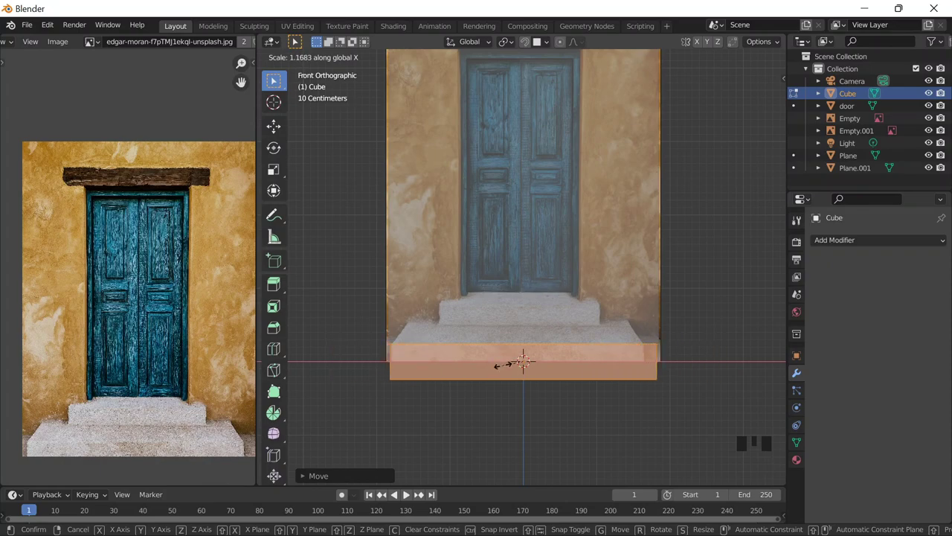
{"action": "key", "text": "g"}
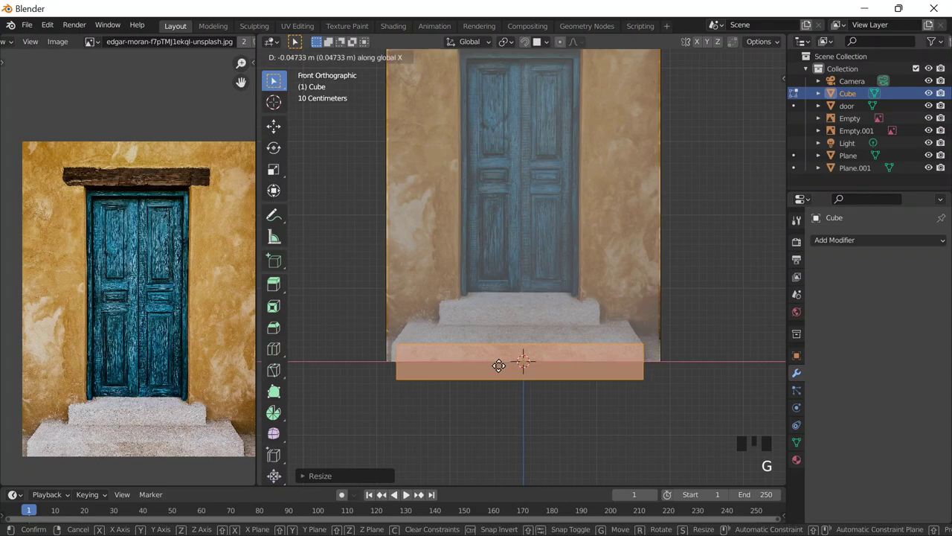
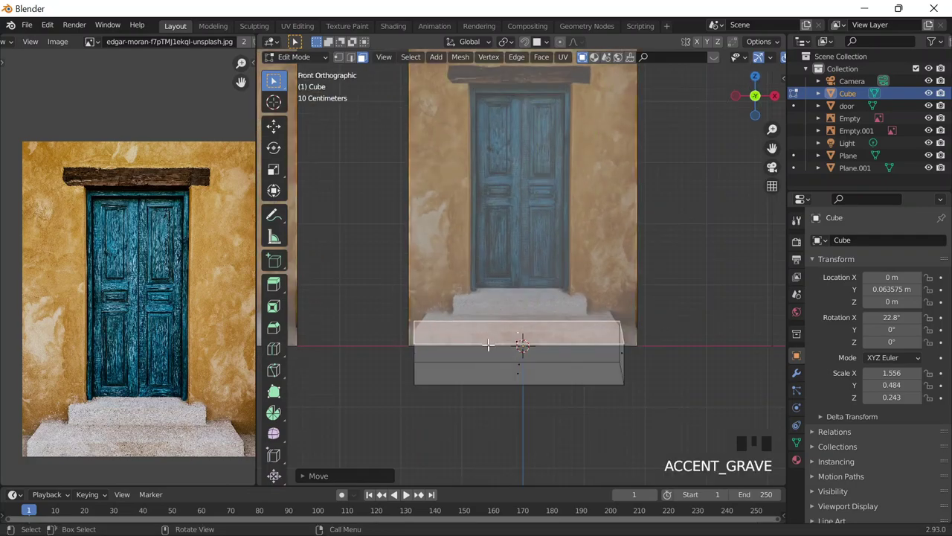
Move the block's selected vertices lower and switch to working on its individual edges
{"action": "key", "text": "g"}
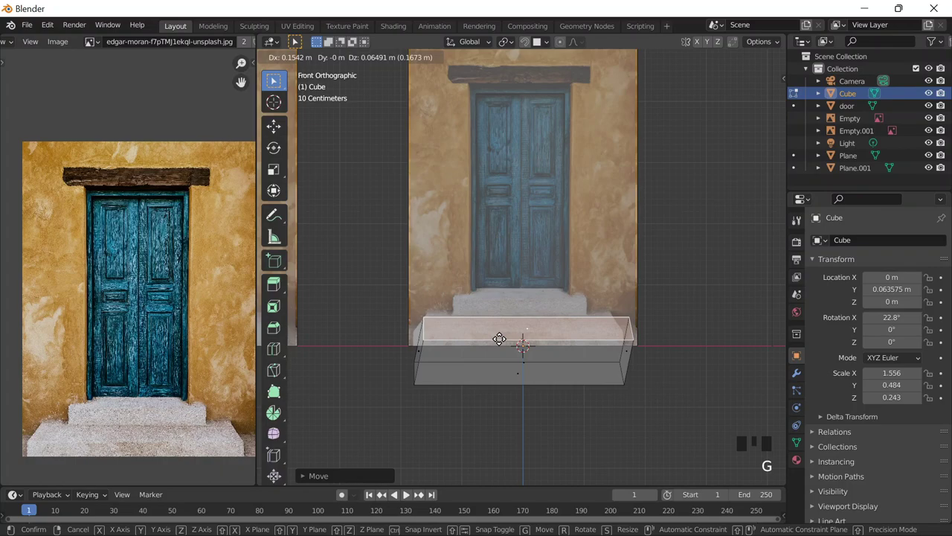
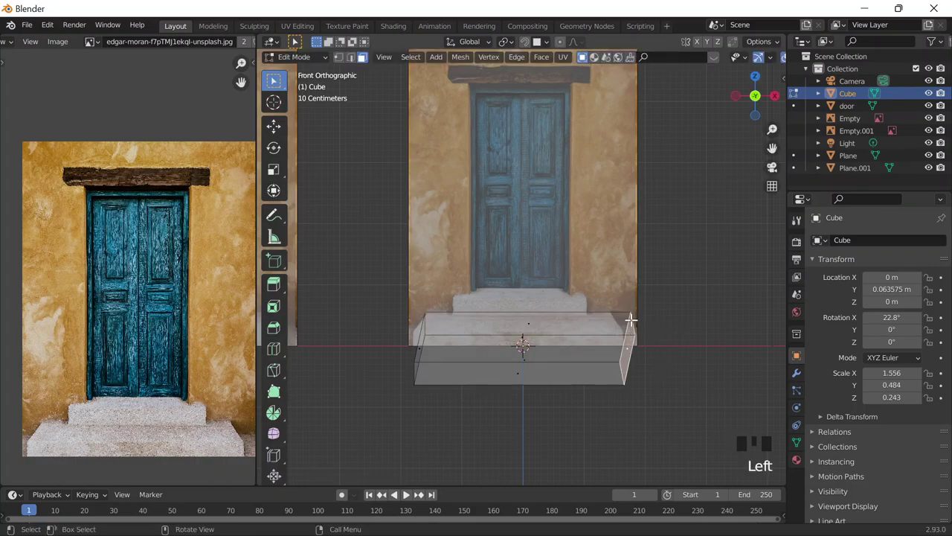
{"action": "key", "text": "g"}
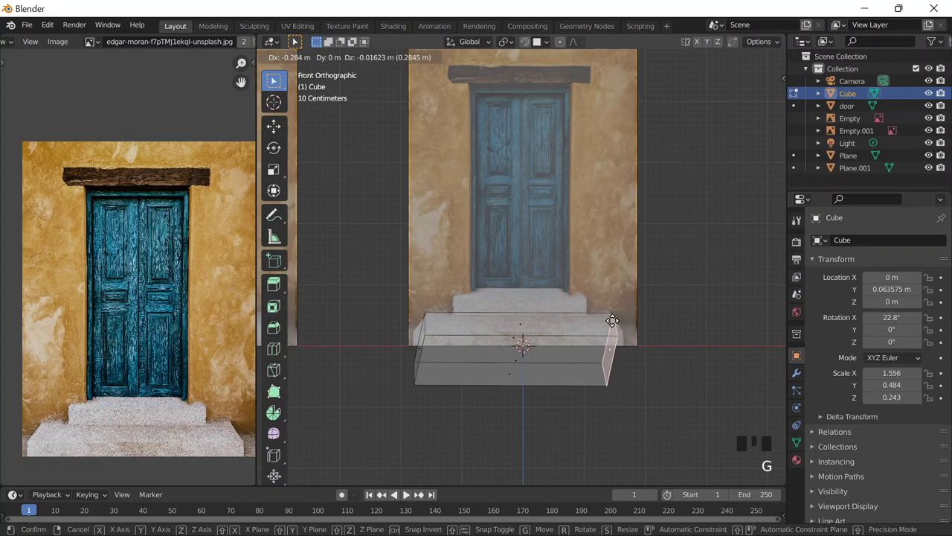
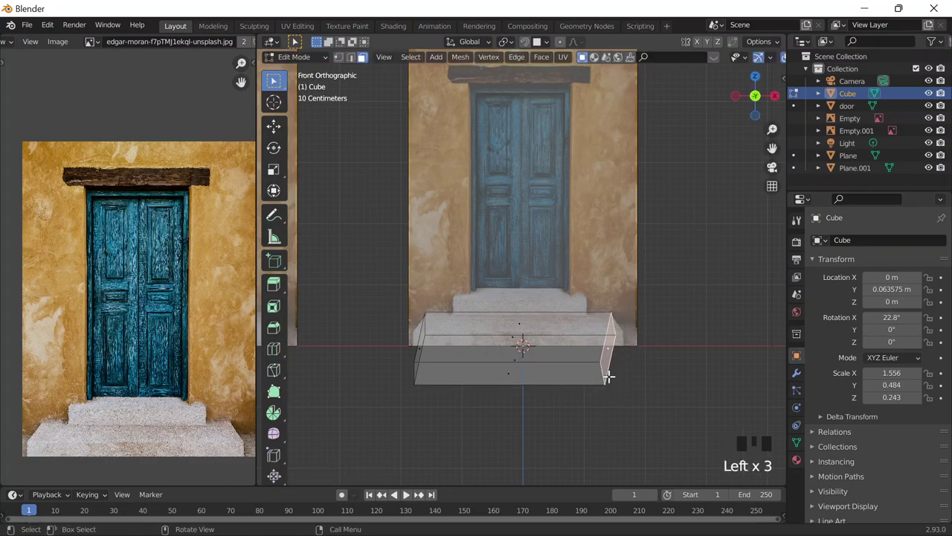
{"action": "left_click", "coordinate": [361, 66]}
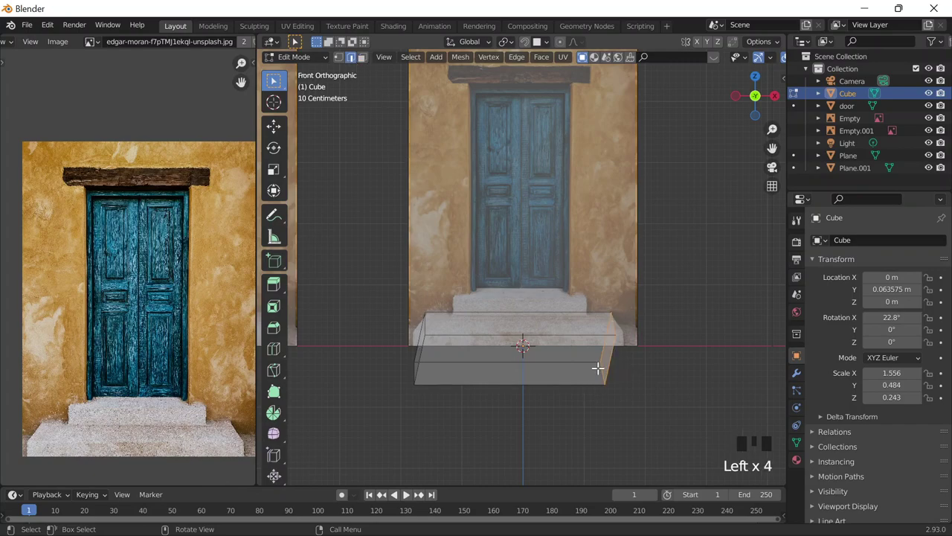
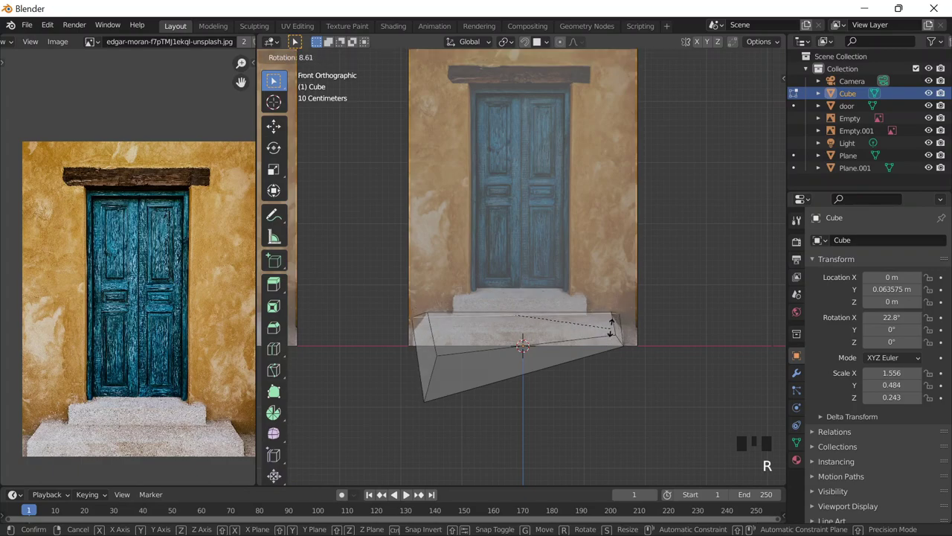
Move and rotate the slab's vertices in front view until it lies level under the bottom step
{"action": "key", "text": "g"}
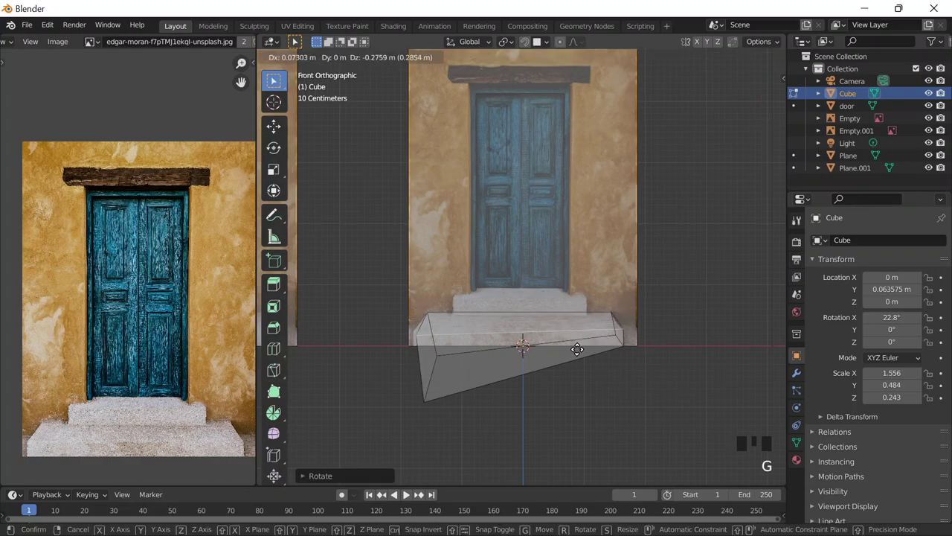
{"action": "key", "text": "r"}
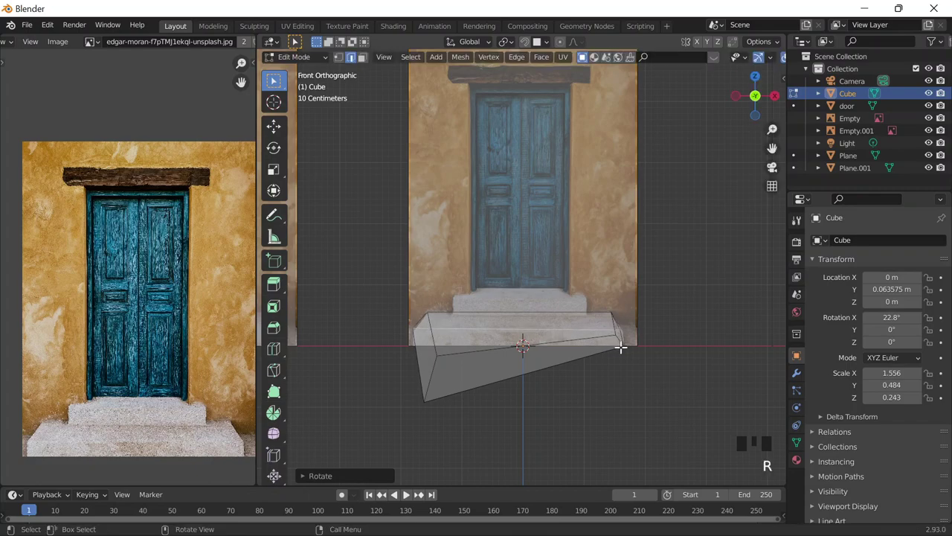
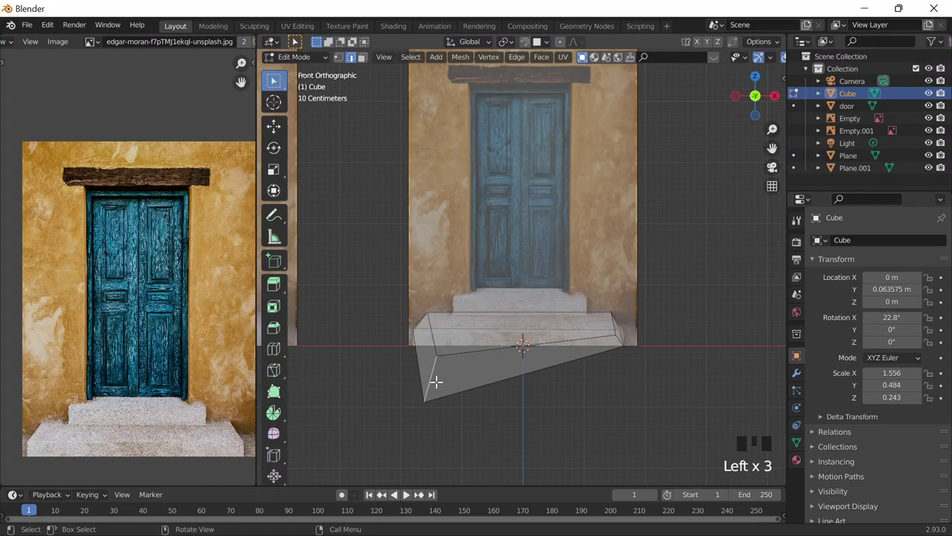
{"action": "key", "text": "g"}
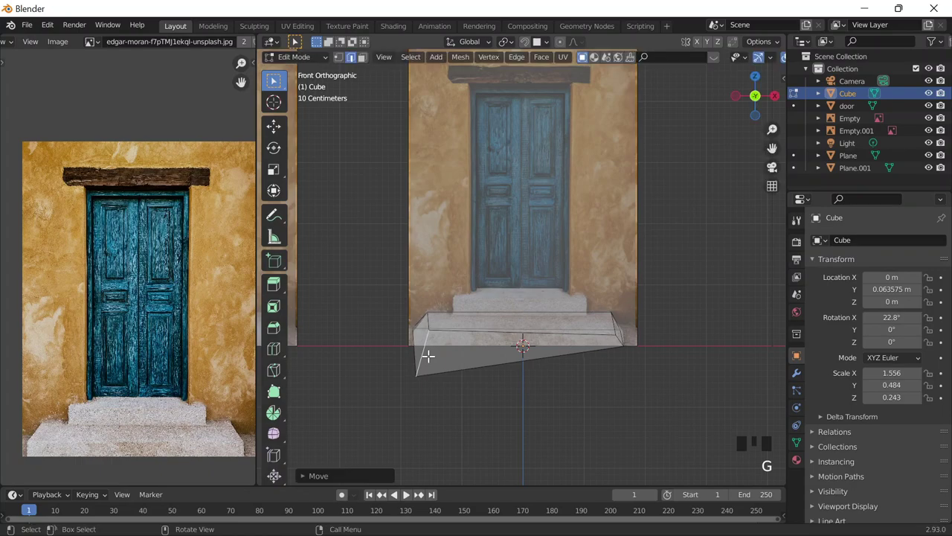
{"action": "key", "text": "r"}
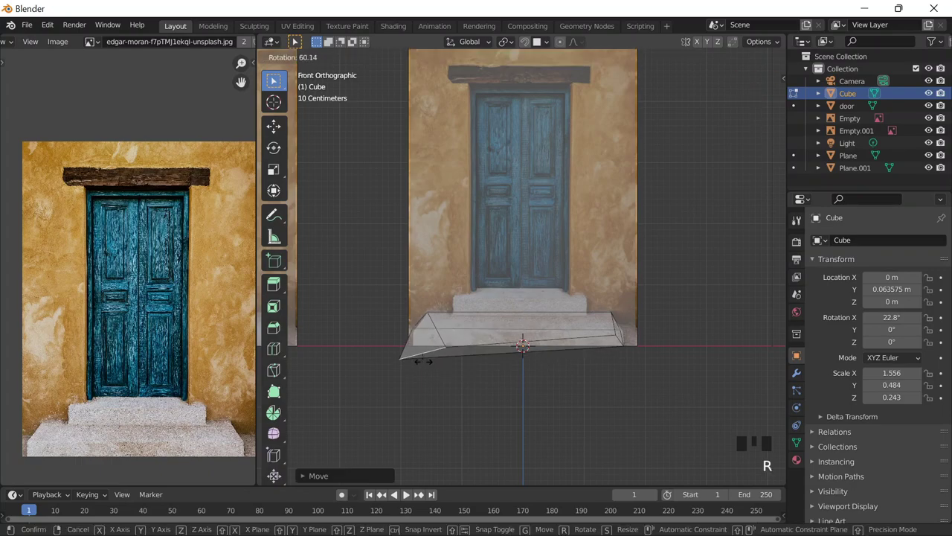
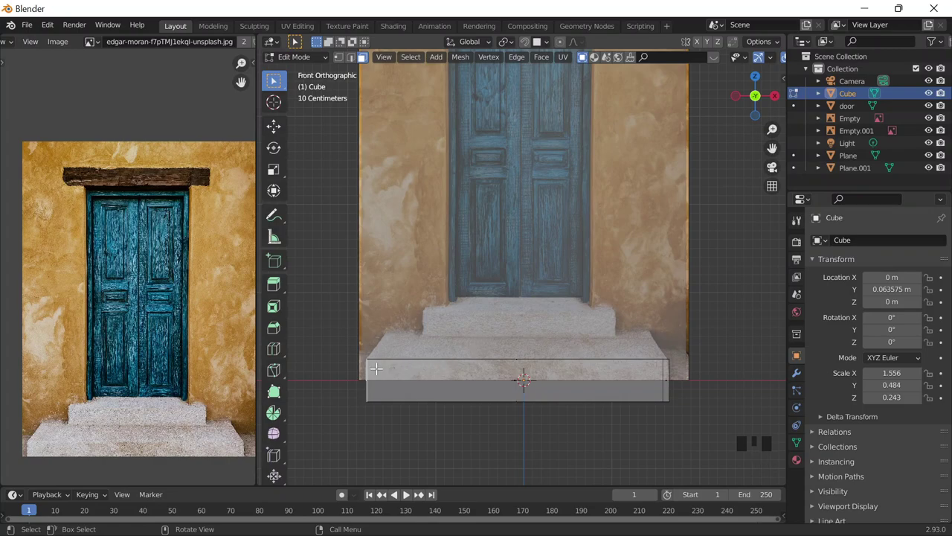
Raise and scale all slab faces to fit the bottom step, then duplicate them for another step
{"action": "key", "text": "a"}
{"action": "key", "text": "g"}
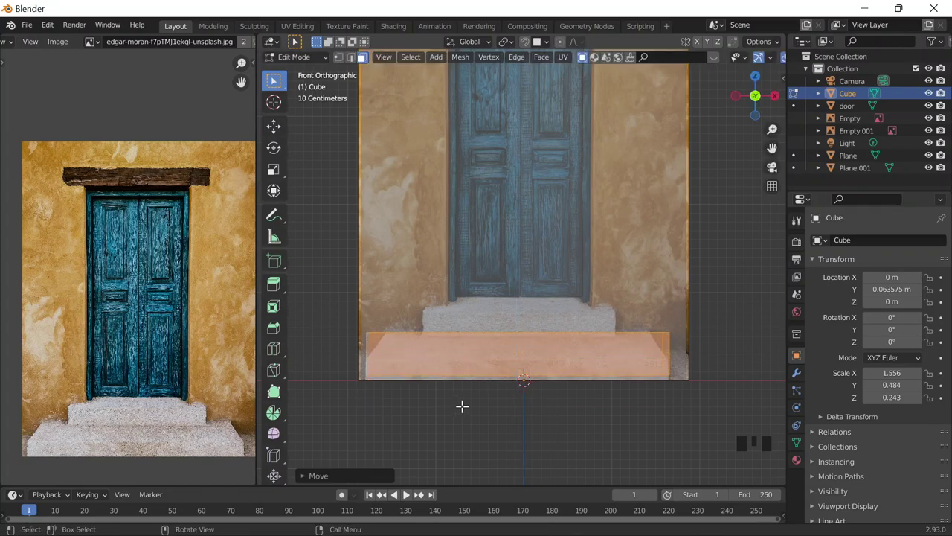
{"action": "key", "text": "s"}
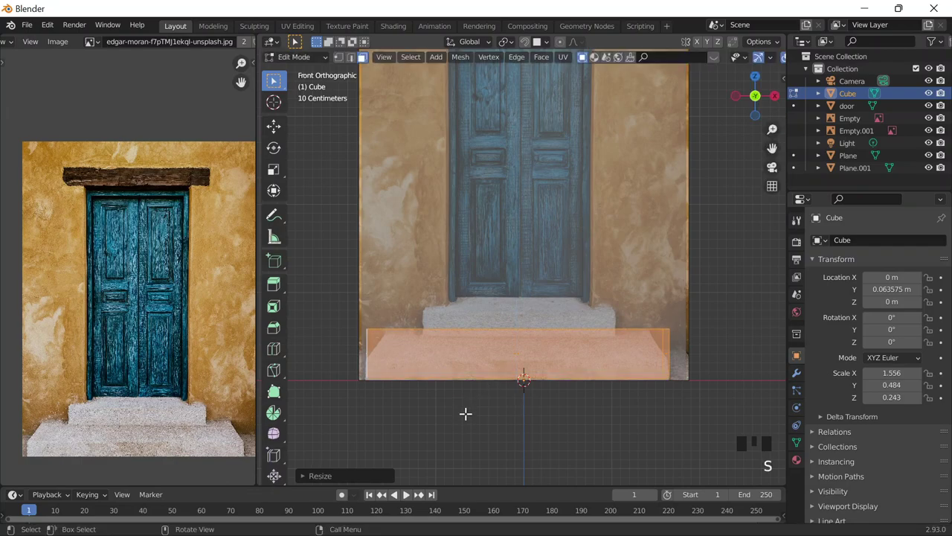
{"action": "key", "text": "shift+d"}
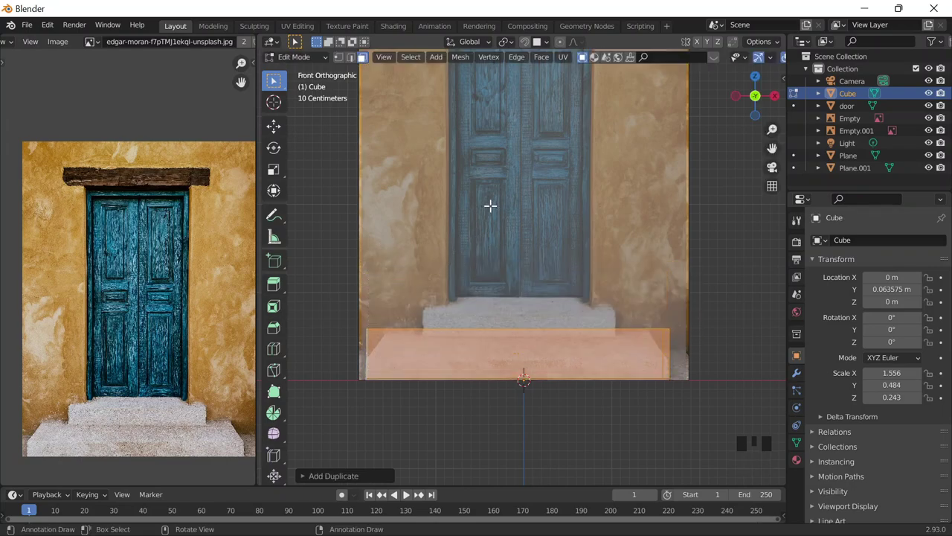
Lift the copy along Z, scale it narrower and flatter, and set it on the first slab as an upper step
{"action": "key", "text": "g"}
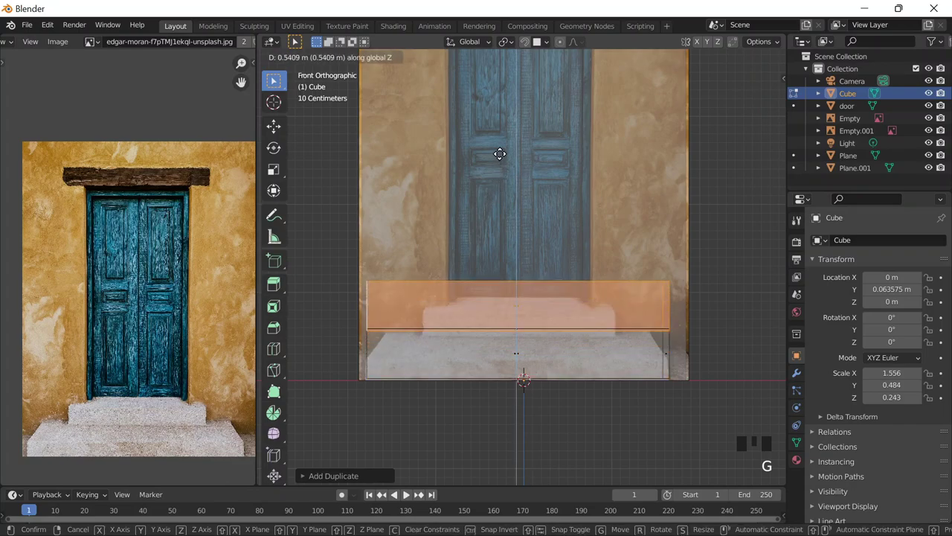
{"action": "key", "text": "s"}
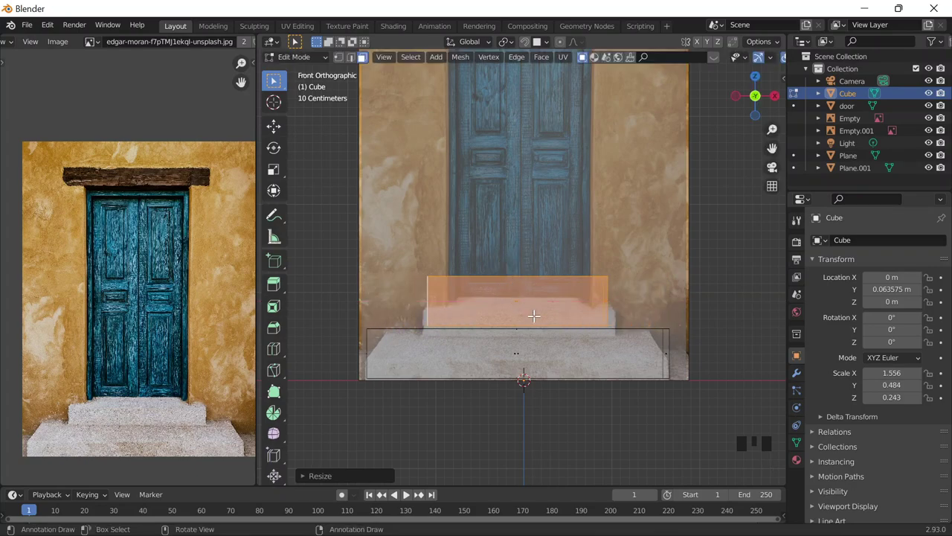
{"action": "key", "text": "s"}
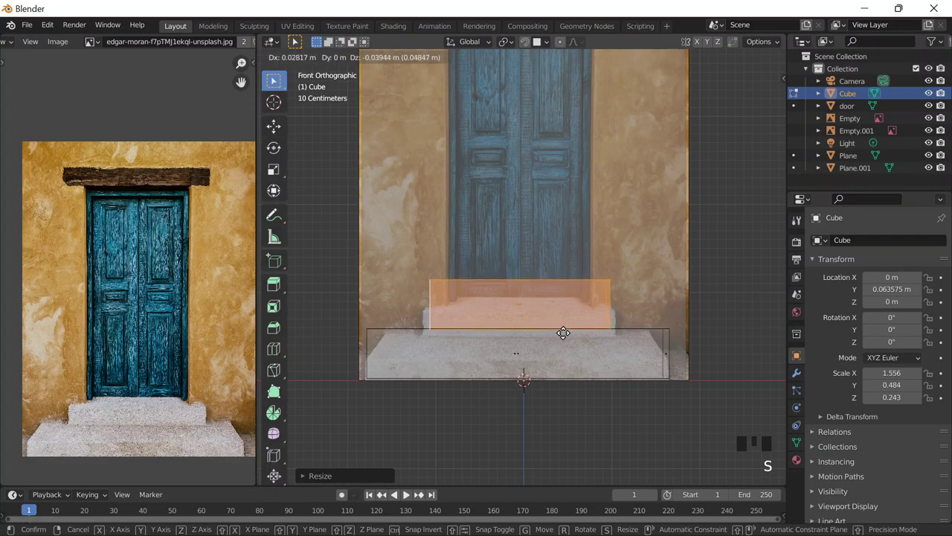
{"action": "key", "text": "s"}
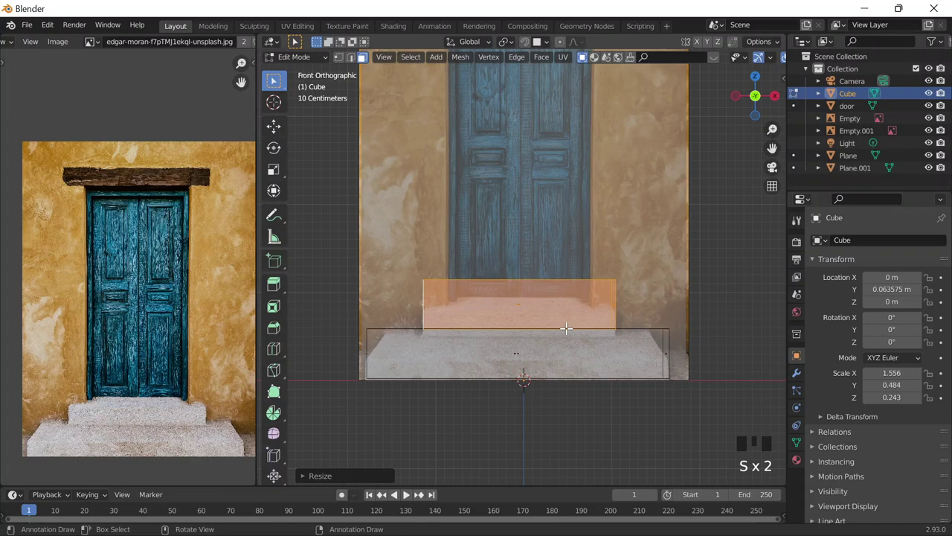
{"action": "key", "text": "s"}
{"action": "key", "text": "g"}
{"action": "key", "text": "g"}
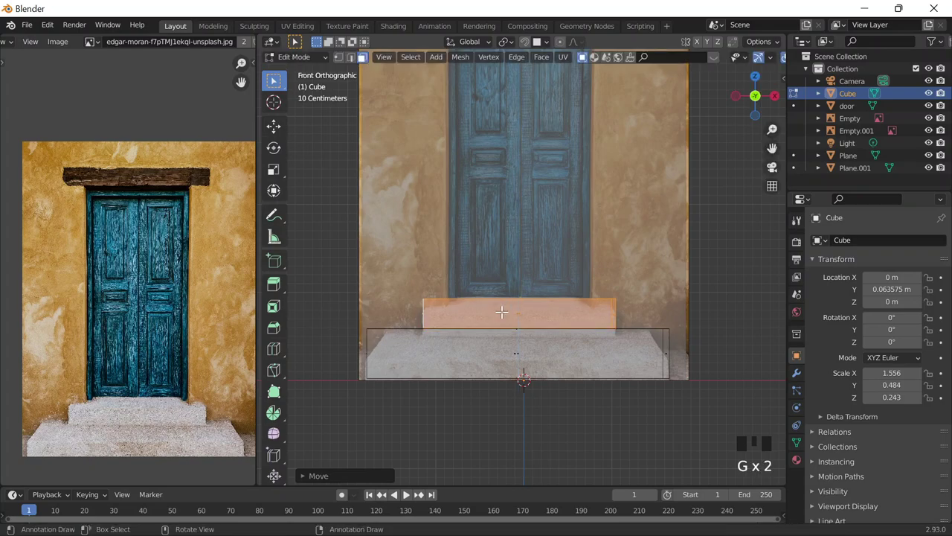
{"action": "key", "text": "s"}
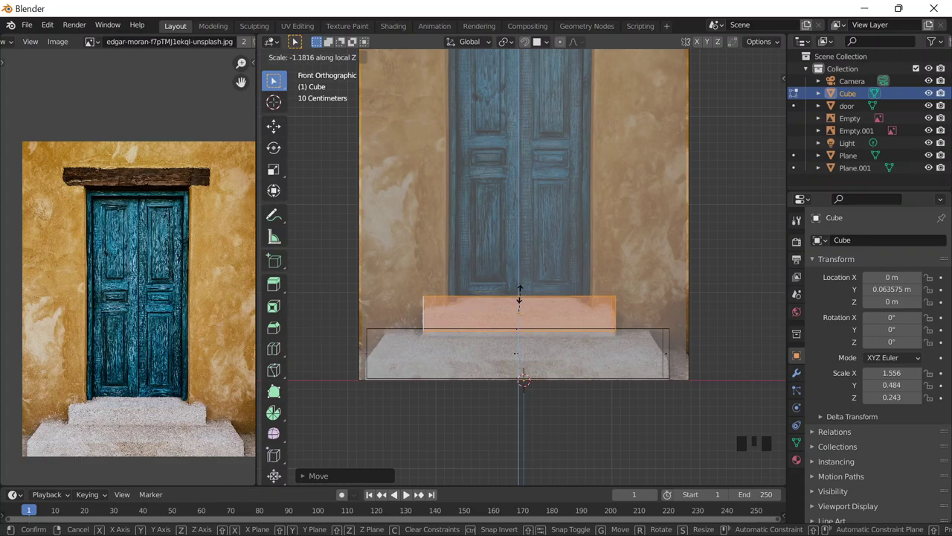
{"action": "key", "text": "g"}
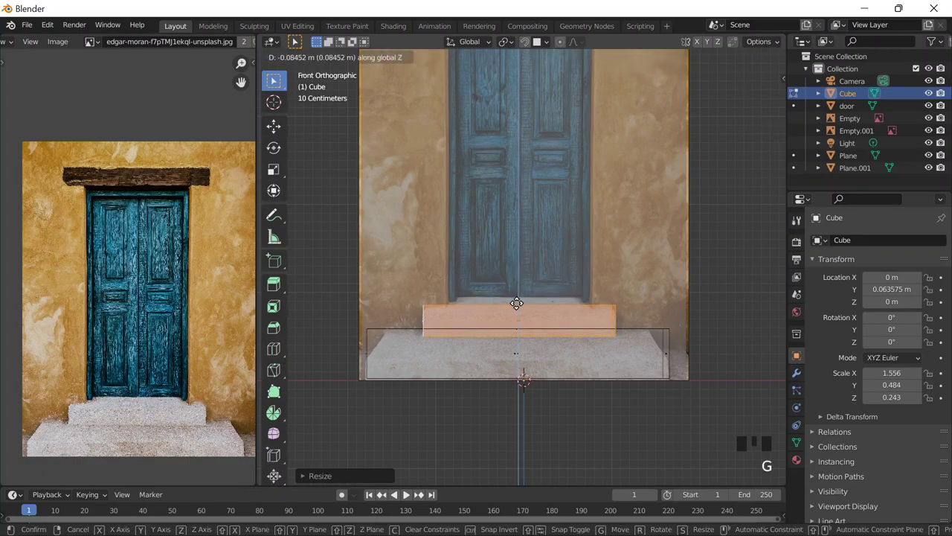
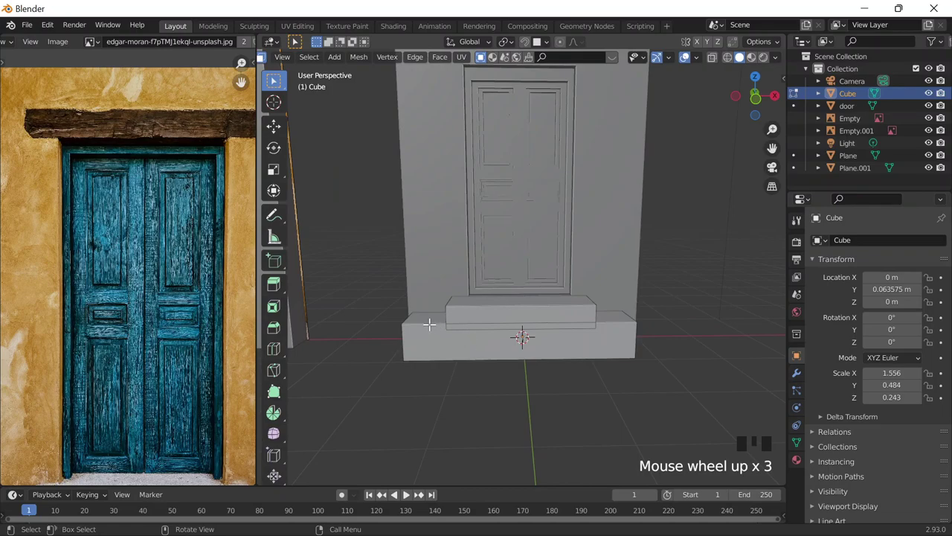
Return to Object Mode and make the two-tier step cube single-user
{"action": "key", "text": "Tab"}
{"action": "left_click", "coordinate": [433, 331]}
{"action": "left_click", "coordinate": [433, 332]}
{"action": "left_click", "coordinate": [438, 339]}
{"action": "left_click", "coordinate": [437, 341]}
{"action": "left_click_drag", "start_coordinate": [430, 60], "coordinate": [698, 326]}
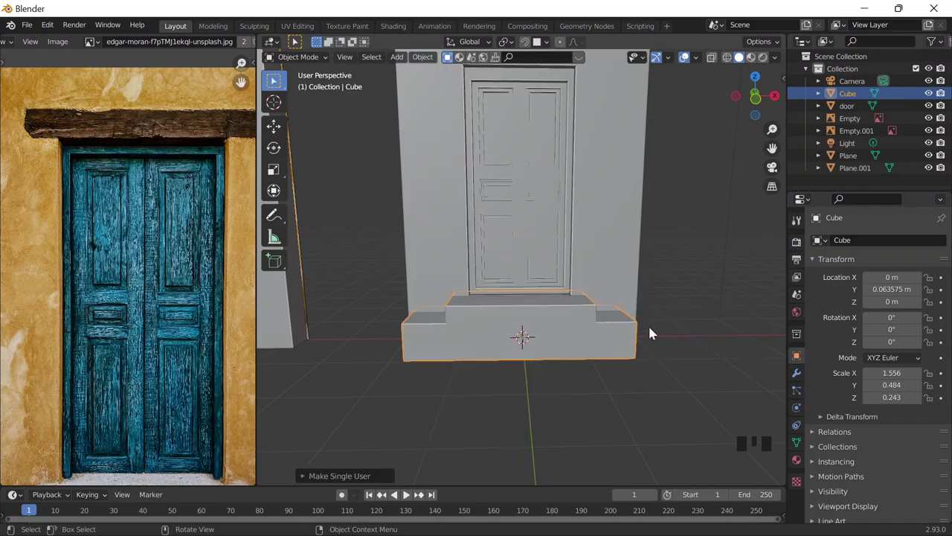
Orbit in close to the steps and select the step object
{"action": "left_click_drag", "start_coordinate": [475, 313], "coordinate": [466, 337]}
{"action": "left_click_drag", "start_coordinate": [514, 327], "coordinate": [527, 323]}
{"action": "left_click", "coordinate": [528, 323]}
{"action": "left_click", "coordinate": [537, 319]}
{"action": "left_click", "coordinate": [569, 321]}
{"action": "left_click", "coordinate": [588, 305]}
{"action": "left_click", "coordinate": [591, 302]}
{"action": "left_click_drag", "start_coordinate": [648, 303], "coordinate": [608, 326]}
Delete the upper step geometry in Edit Mode, leaving a single slab
{"action": "key", "text": "s"}
{"action": "key", "text": "Tab"}
{"action": "key", "text": "Tab"}
{"action": "key", "text": "Tab"}
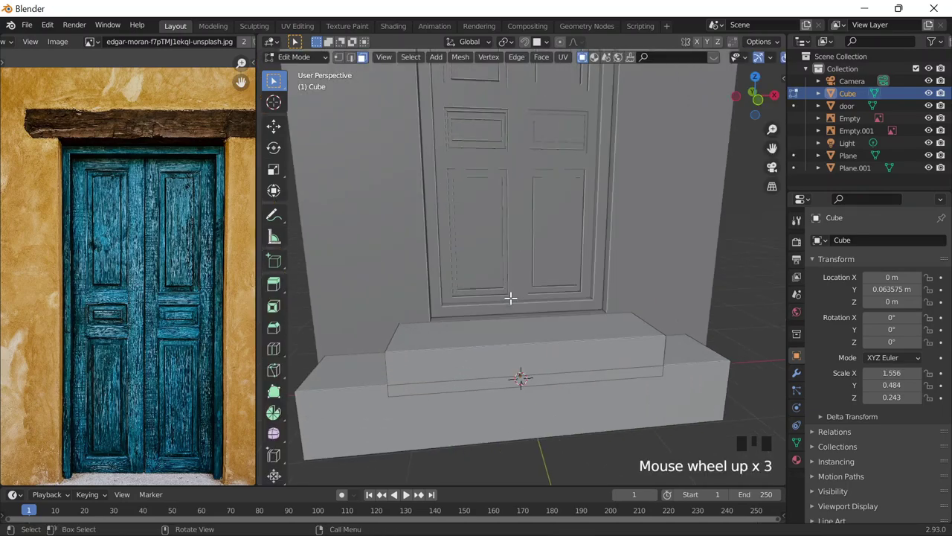
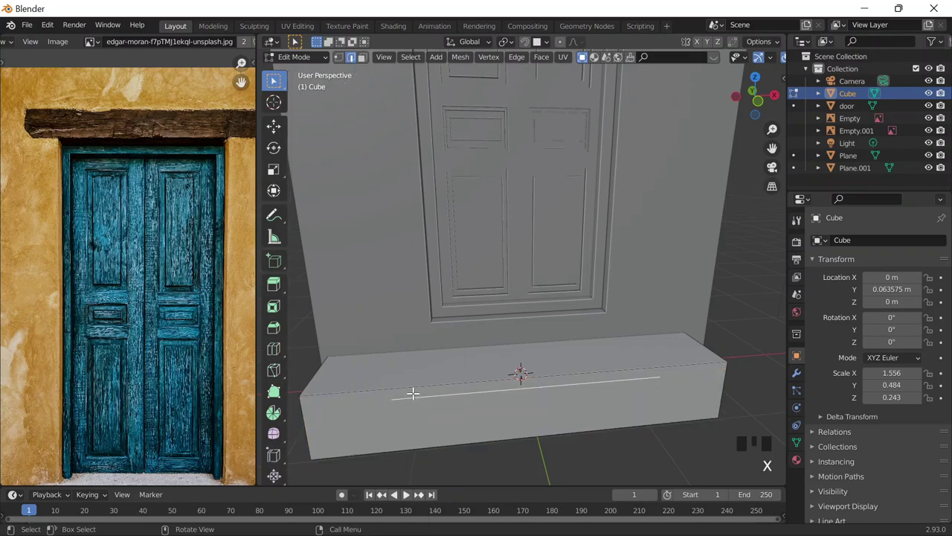
{"action": "key", "text": "x"}
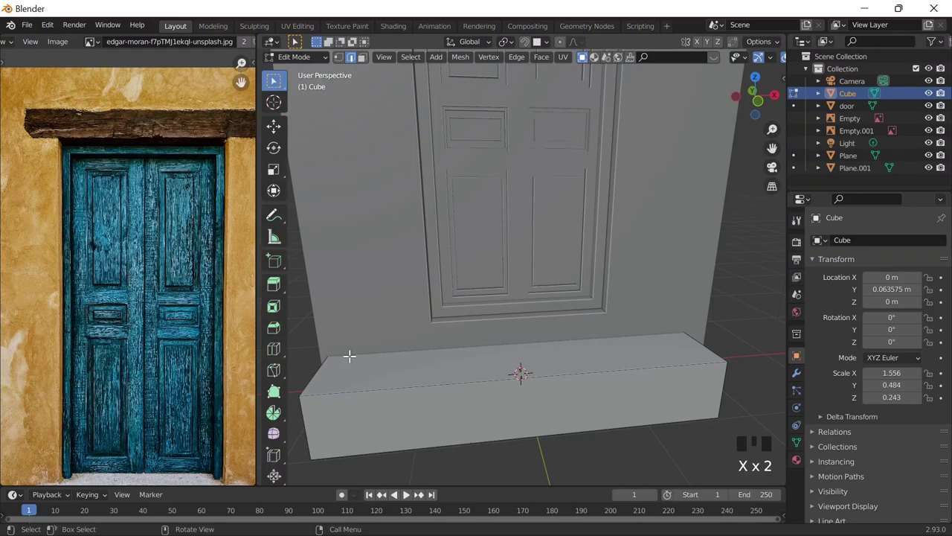
{"action": "key", "text": "Tab"}
Move the slab object away from the door to roughly X 1.34, Y −0.84, Z −0.78 m
{"action": "scroll", "scroll_direction": "down", "scroll_amount": 3}
{"action": "left_click_drag", "start_coordinate": [467, 344], "coordinate": [582, 320]}
{"action": "scroll", "scroll_direction": "up", "scroll_amount": 3}
{"action": "left_click_drag", "start_coordinate": [576, 309], "coordinate": [492, 348]}
{"action": "key", "text": "g"}
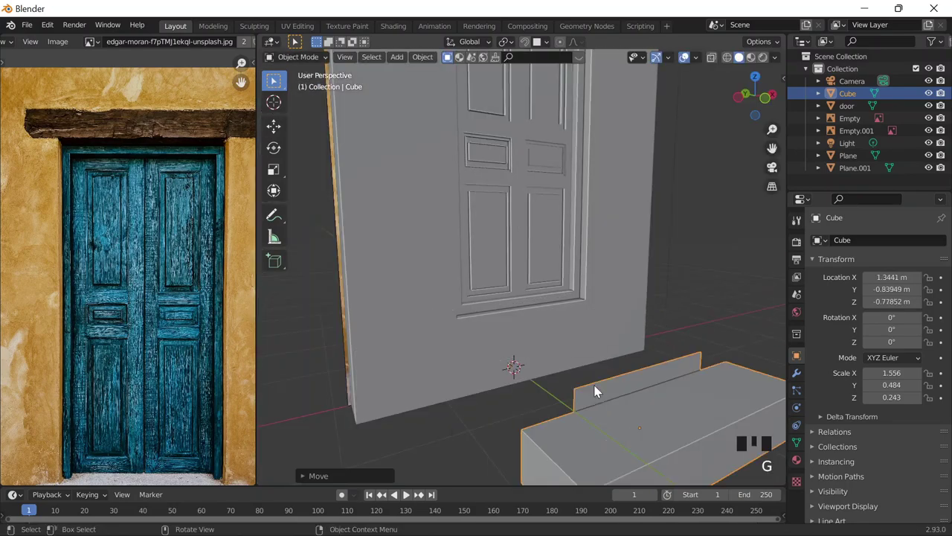
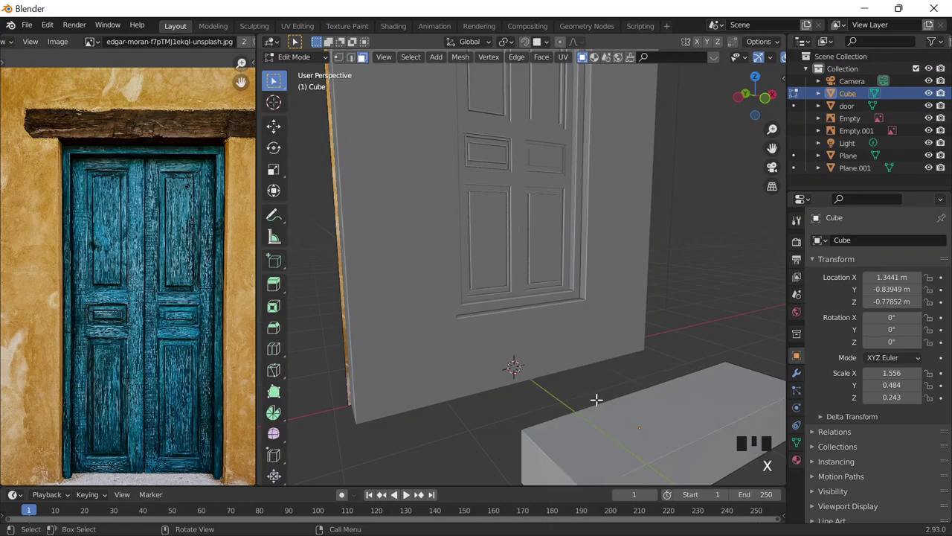
Slide the slab along Y and X under the door, widen it along X and centre it
{"action": "scroll", "scroll_direction": "down", "scroll_amount": 3}
{"action": "key", "text": "Tab"}
{"action": "left_click", "coordinate": [567, 348]}
{"action": "key", "text": "g"}
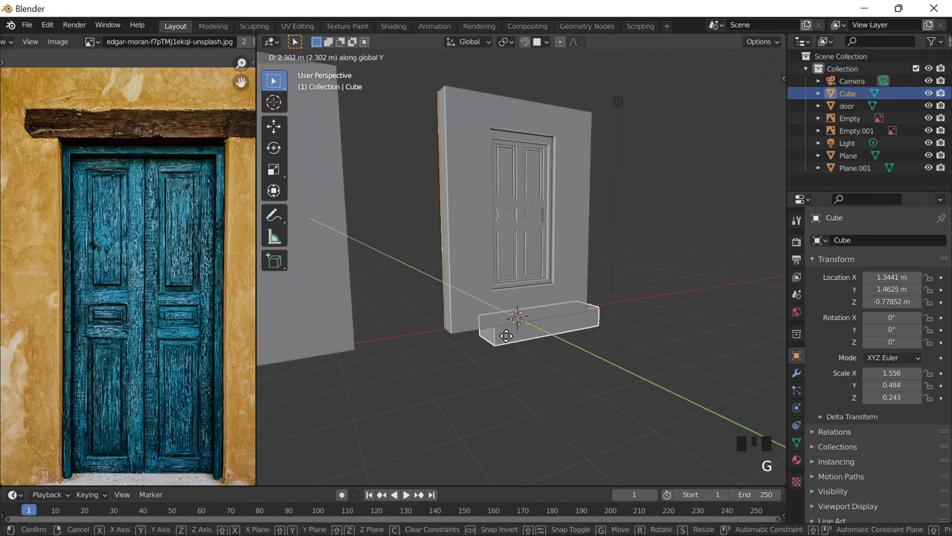
{"action": "left_click_drag", "start_coordinate": [562, 363], "coordinate": [520, 347]}
{"action": "key", "text": "shift+Tab"}
{"action": "key", "text": "g"}
{"action": "key", "text": "g"}
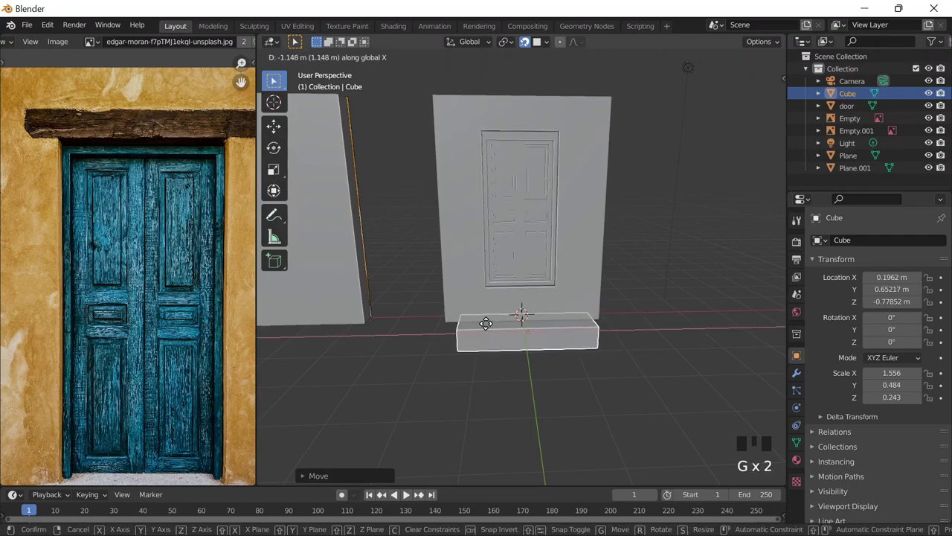
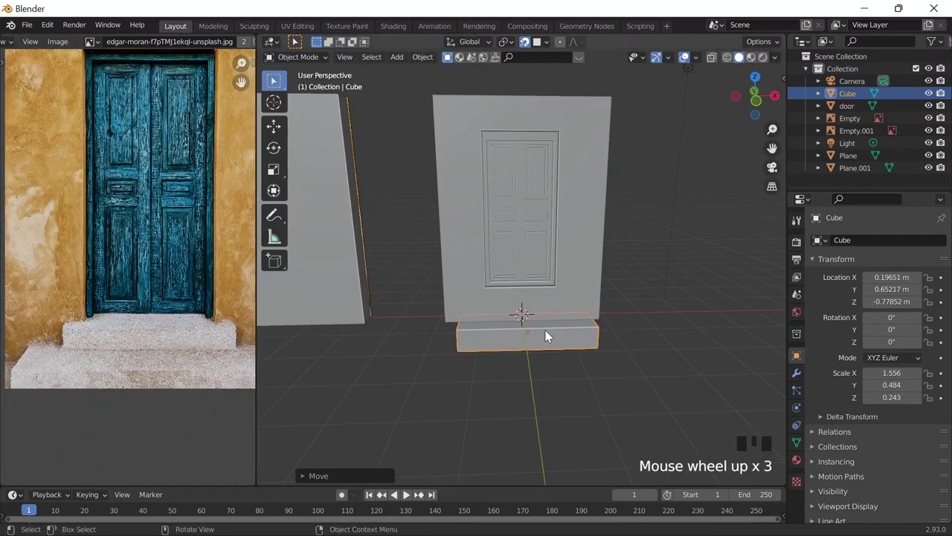
{"action": "key", "text": "s"}
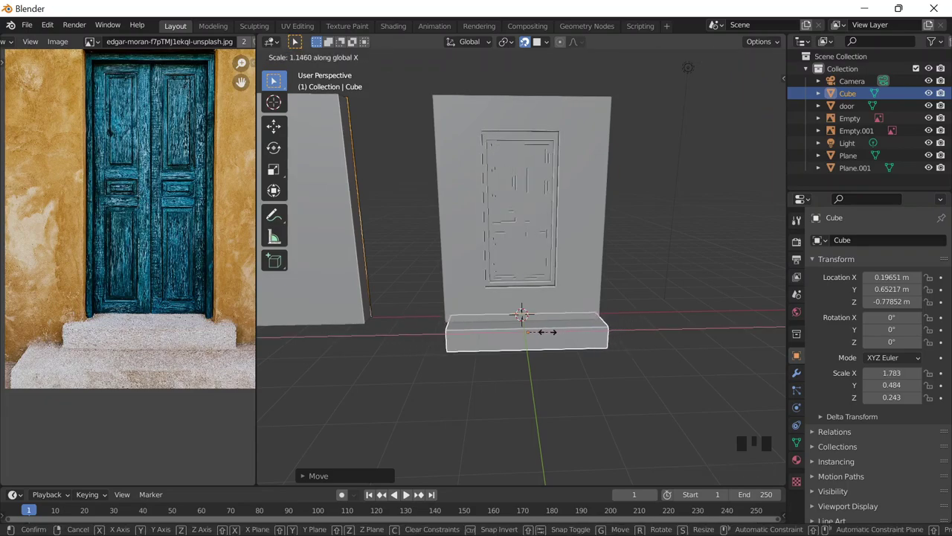
{"action": "key", "text": "g"}
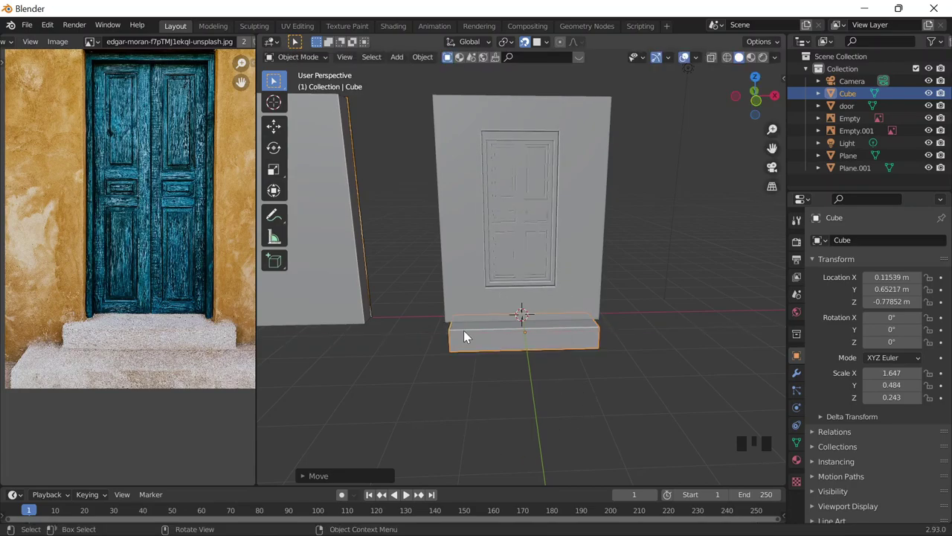
Push the slab back against the door wall and raise it to floor level
{"action": "scroll", "scroll_direction": "up", "scroll_amount": 3}
{"action": "left_click_drag", "start_coordinate": [578, 339], "coordinate": [634, 307]}
{"action": "scroll", "scroll_direction": "up", "scroll_amount": 3}
{"action": "scroll", "scroll_direction": "down", "scroll_amount": 3}
{"action": "key", "text": "g"}
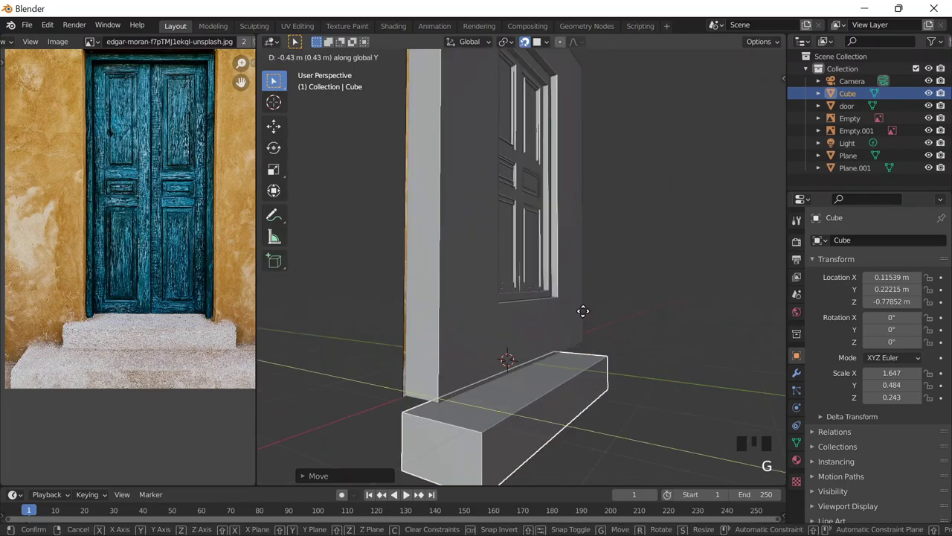
{"action": "scroll", "scroll_direction": "down", "scroll_amount": 3}
{"action": "key", "text": "g"}
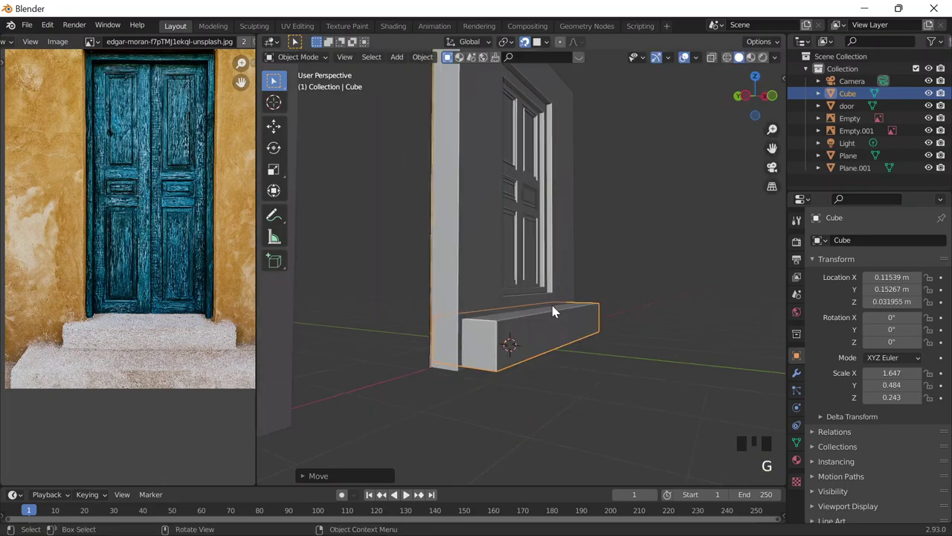
{"action": "key", "text": "g"}
Narrow the slab along X from the front view
{"action": "left_click_drag", "start_coordinate": [530, 308], "coordinate": [536, 312]}
{"action": "scroll", "scroll_direction": "down", "scroll_amount": 3}
{"action": "key", "text": "s"}
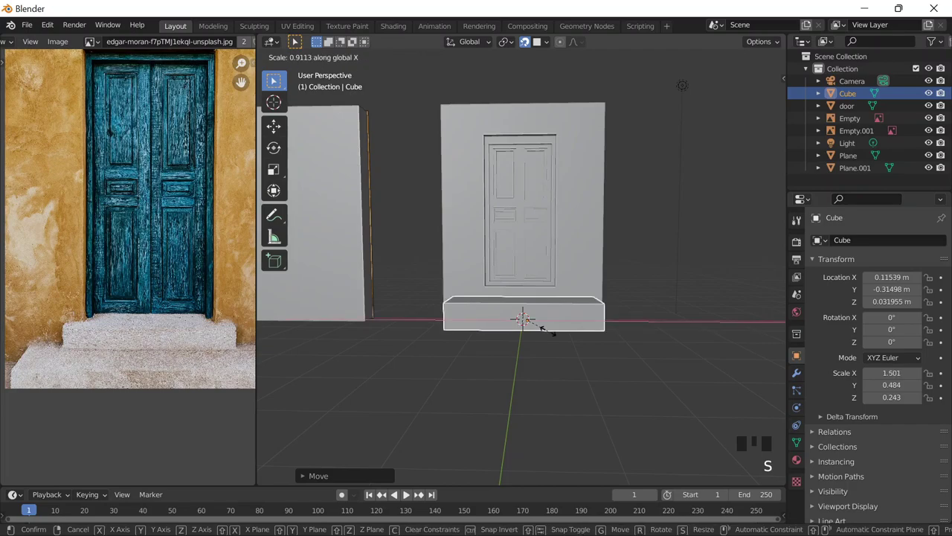
{"action": "scroll", "scroll_direction": "down", "scroll_amount": 3}
{"action": "scroll", "scroll_direction": "up", "scroll_amount": 3}
Duplicate the slab as Cube.001, lower it onto the first slab, flatten it vertically and slide it sideways
{"action": "key", "text": "shift+d"}
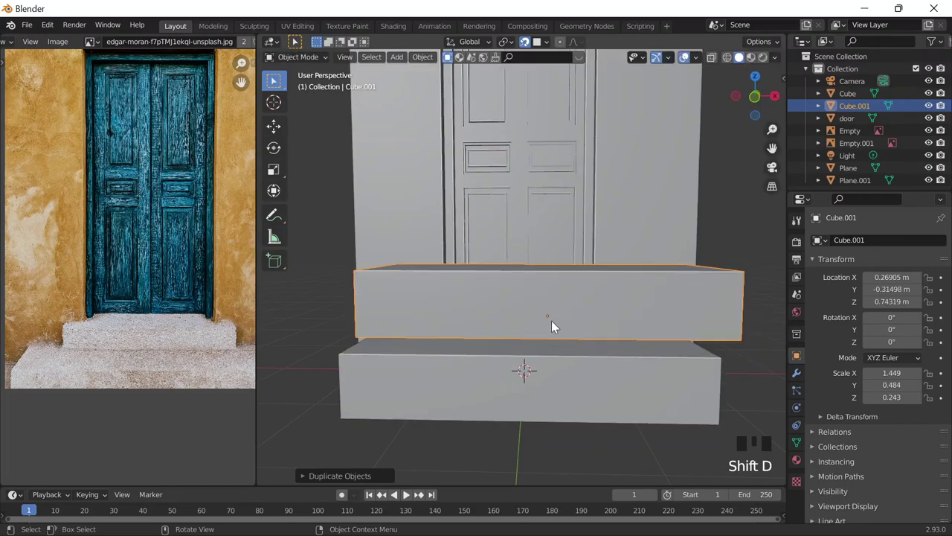
{"action": "key", "text": "g"}
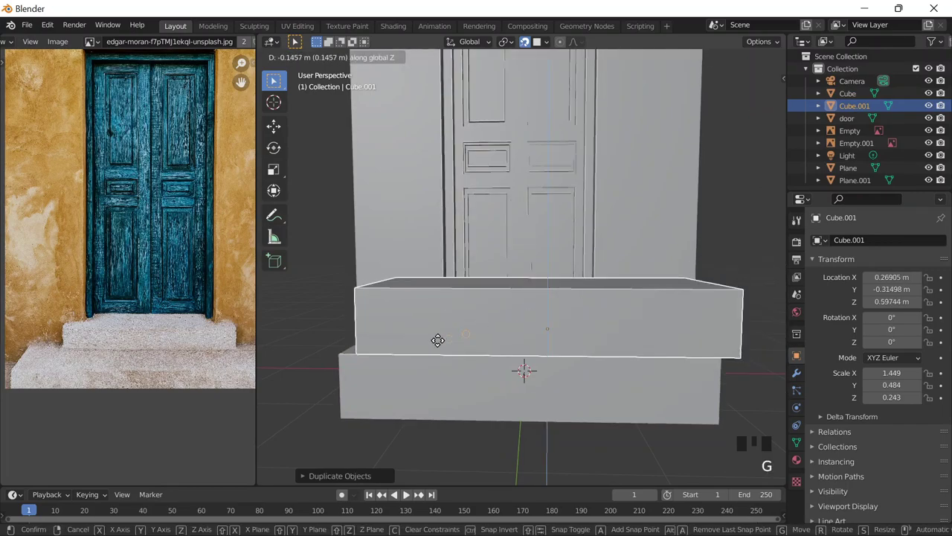
{"action": "key", "text": "s"}
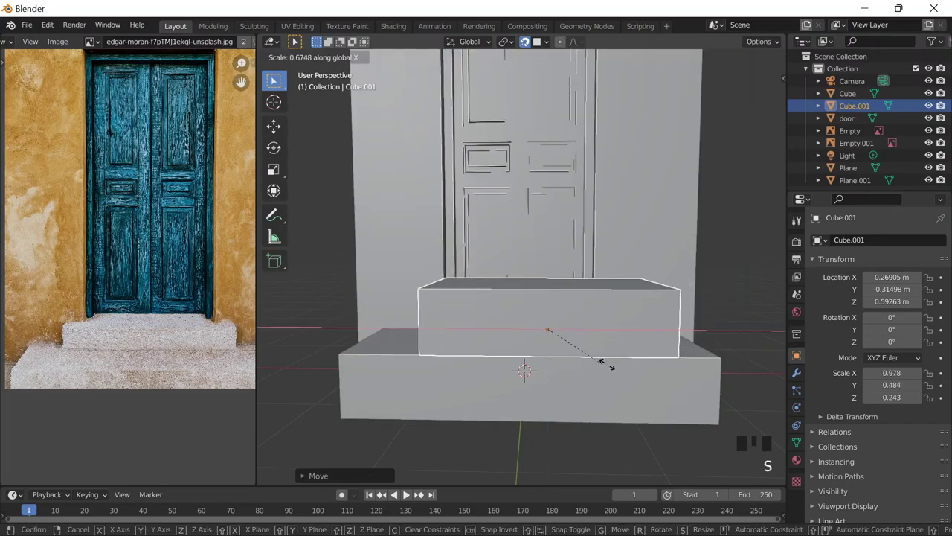
{"action": "key", "text": "s"}
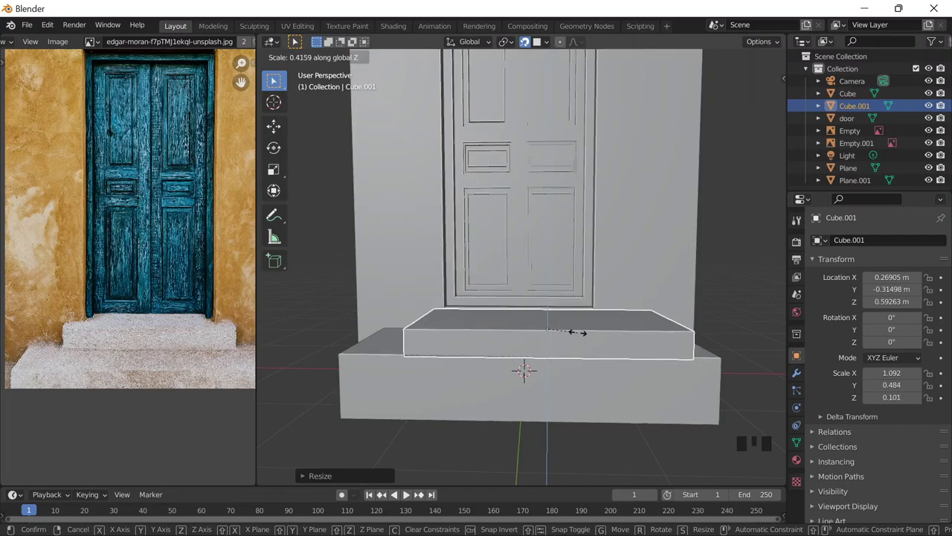
{"action": "key", "text": "g"}
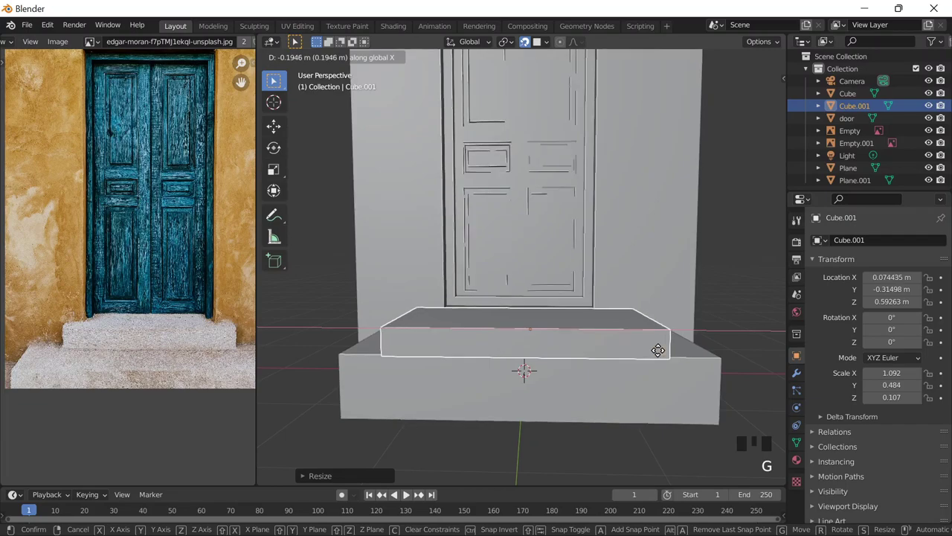
Shift the lower step sideways and move the upper step back toward the wall, centring both under the doorway
{"action": "scroll", "scroll_direction": "down", "scroll_amount": 3}
{"action": "left_click_drag", "start_coordinate": [610, 316], "coordinate": [597, 306]}
{"action": "left_click", "coordinate": [597, 306]}
{"action": "key", "text": "g"}
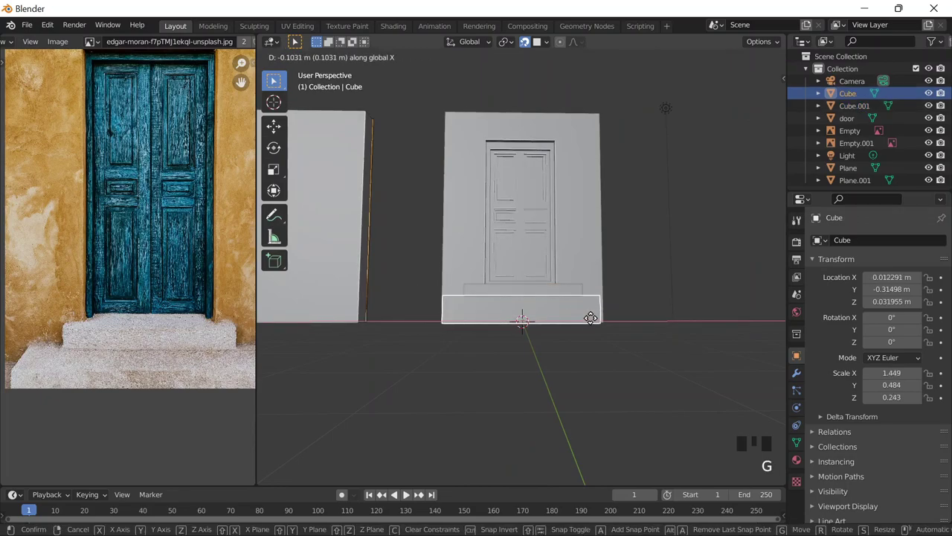
{"action": "scroll", "scroll_direction": "down", "scroll_amount": 3}
{"action": "left_click_drag", "start_coordinate": [564, 313], "coordinate": [559, 322]}
{"action": "scroll", "scroll_direction": "up", "scroll_amount": 3}
{"action": "scroll", "scroll_direction": "down", "scroll_amount": 3}
{"action": "scroll", "scroll_direction": "up", "scroll_amount": 3}
{"action": "left_click", "coordinate": [536, 320]}
{"action": "key", "text": "g"}
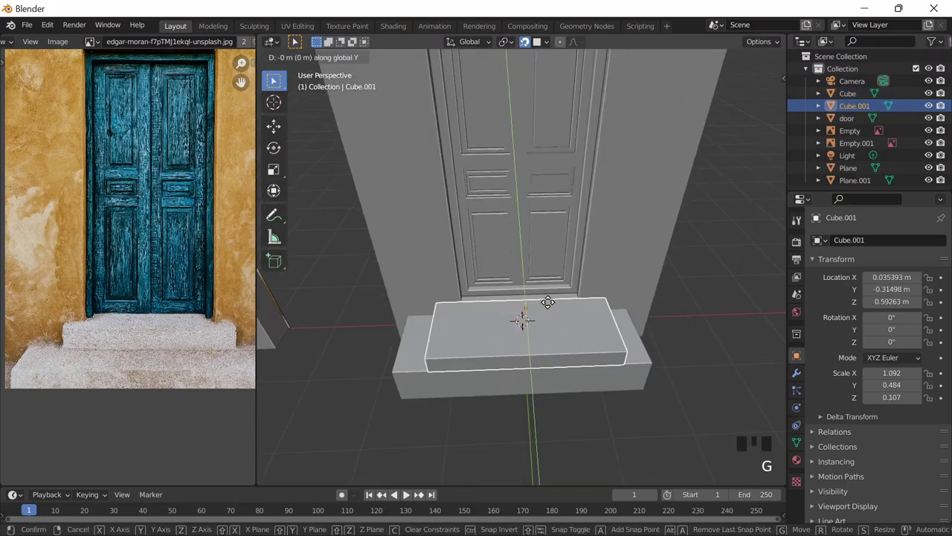
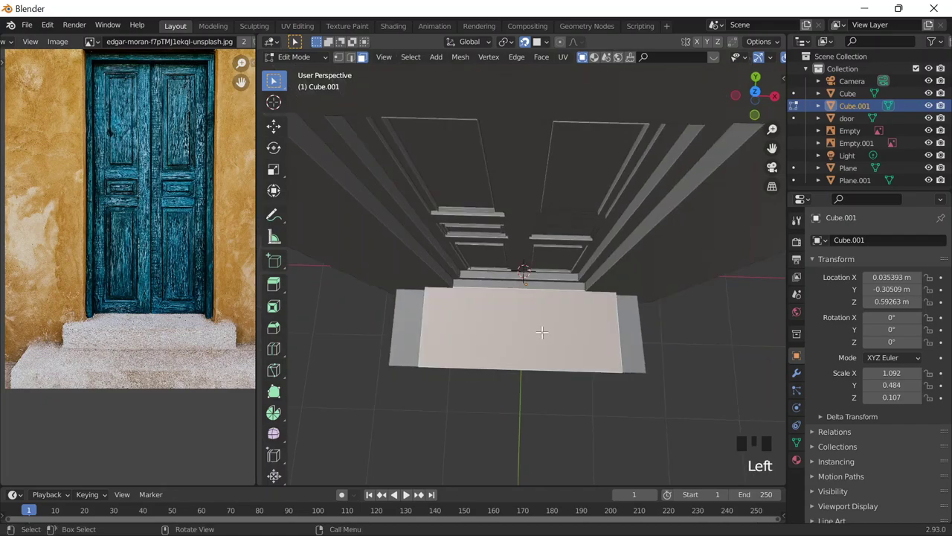
Add two edge loops across the upper step with Ctrl+R
{"action": "key", "text": "ctrl+r"}
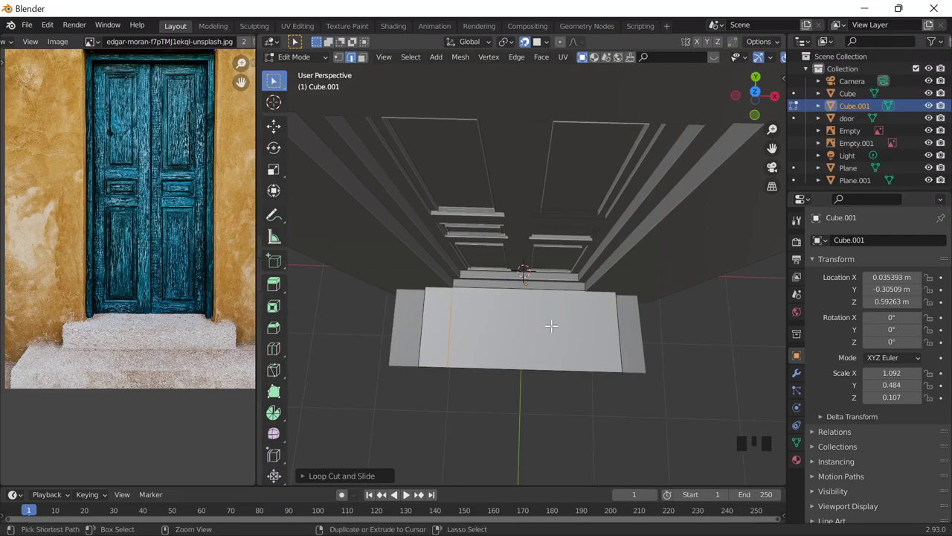
{"action": "key", "text": "ctrl+r"}
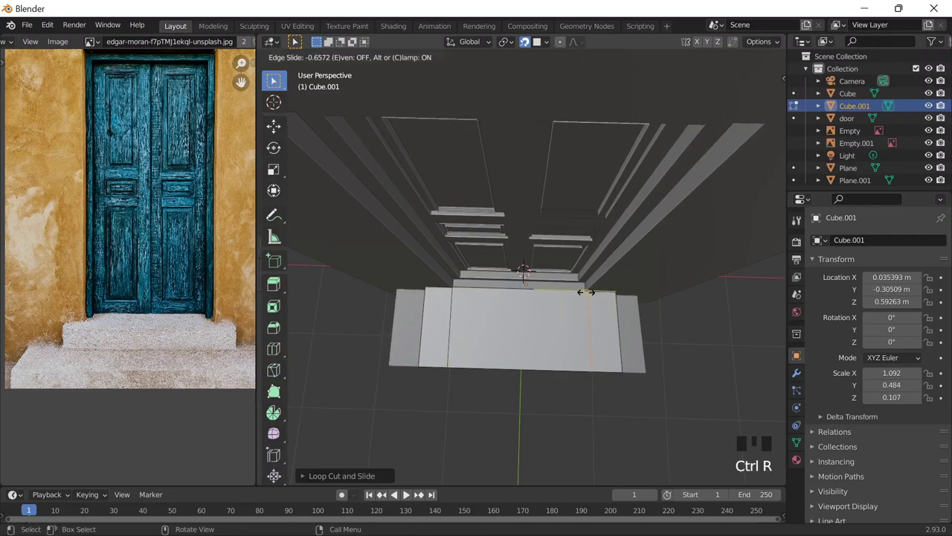
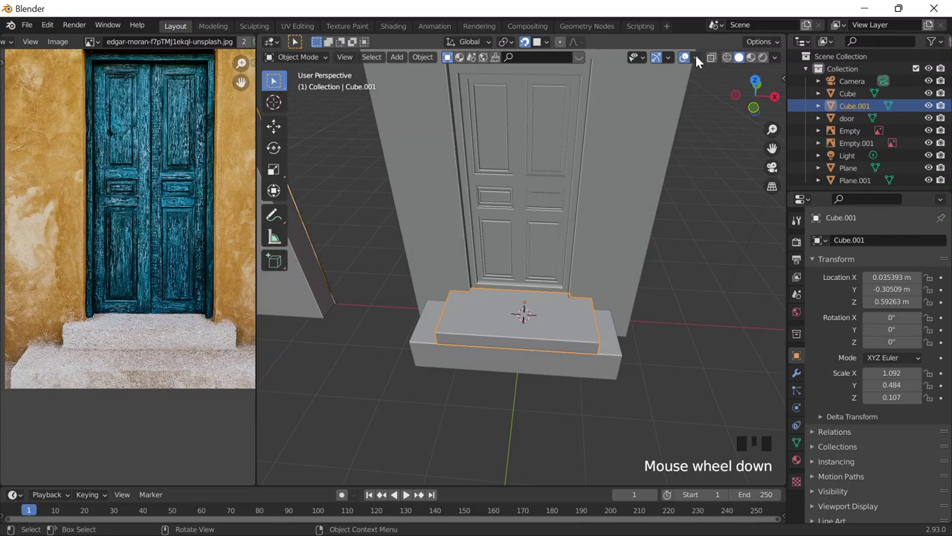
Deselect the upper step and frame the view on the wall above the door
{"action": "left_click", "coordinate": [679, 239]}
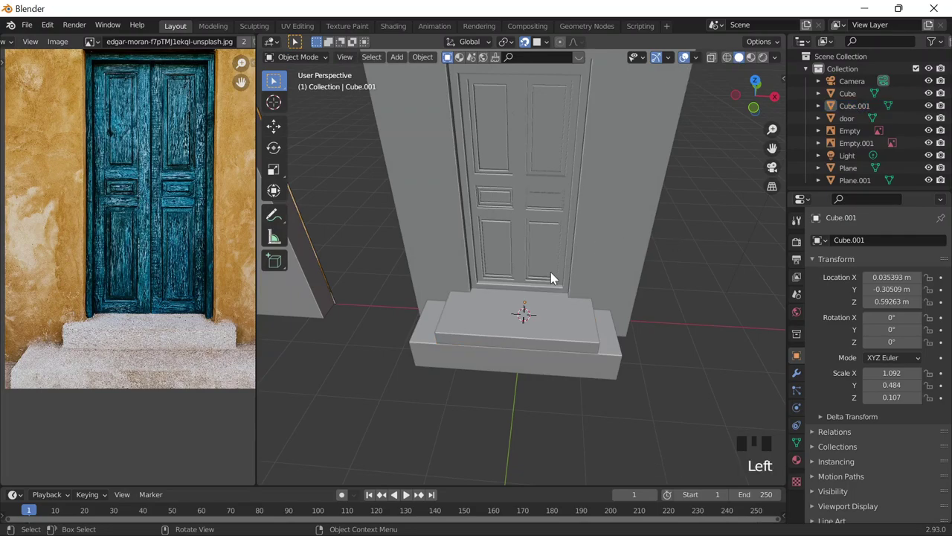
{"action": "left_click_drag", "start_coordinate": [535, 336], "coordinate": [517, 296]}
{"action": "scroll", "scroll_direction": "down", "scroll_amount": 3}
{"action": "middle_click", "coordinate": [548, 248]}
{"action": "scroll", "scroll_direction": "down", "scroll_amount": 3}
{"action": "middle_click", "coordinate": [251, 213]}
{"action": "scroll", "scroll_direction": "up", "scroll_amount": 3}
{"action": "scroll", "scroll_direction": "up", "scroll_amount": 3}
{"action": "left_click_drag", "start_coordinate": [572, 223], "coordinate": [512, 223]}
Add a trial cube via Shift+A, start moving it above the door, then cancel and undo it
{"action": "key", "text": "shift+a"}
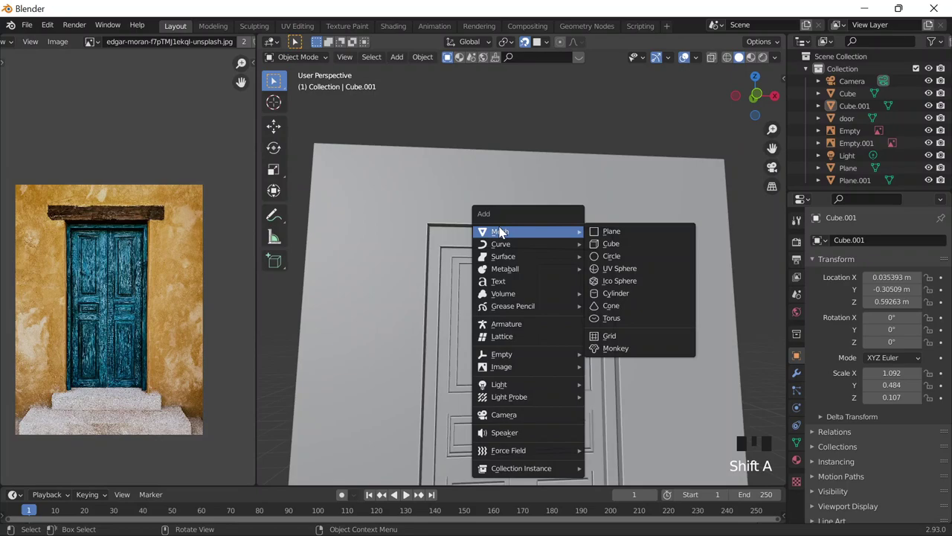
{"action": "scroll", "scroll_direction": "down", "scroll_amount": 3}
{"action": "scroll", "scroll_direction": "up", "scroll_amount": 3}
{"action": "left_click", "coordinate": [505, 382]}
{"action": "key", "text": "shift+d"}
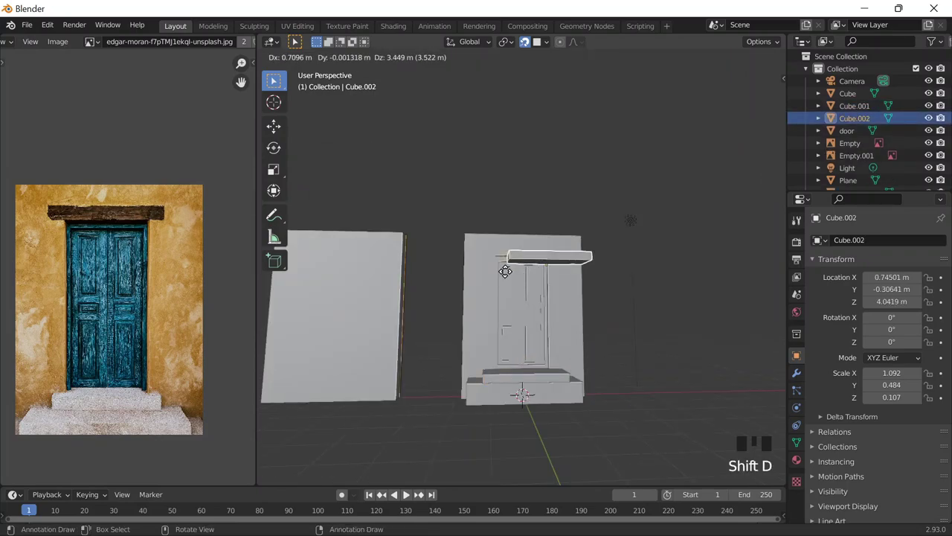
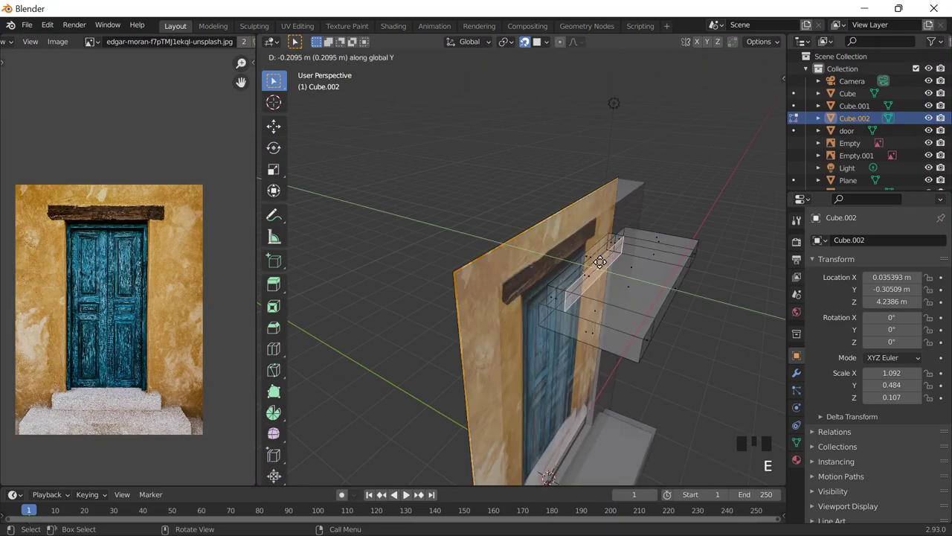
{"action": "key", "text": "Escape"}
{"action": "key", "text": "ctrl+z"}
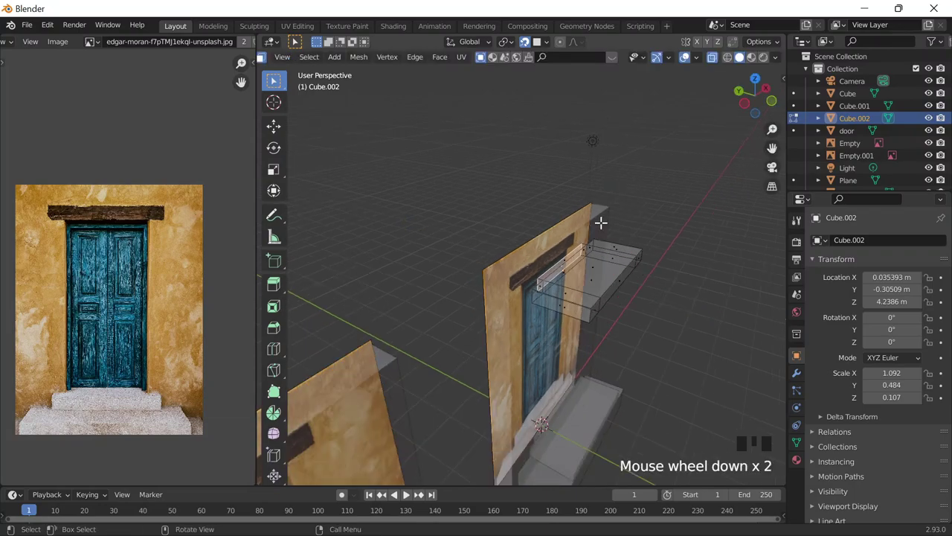
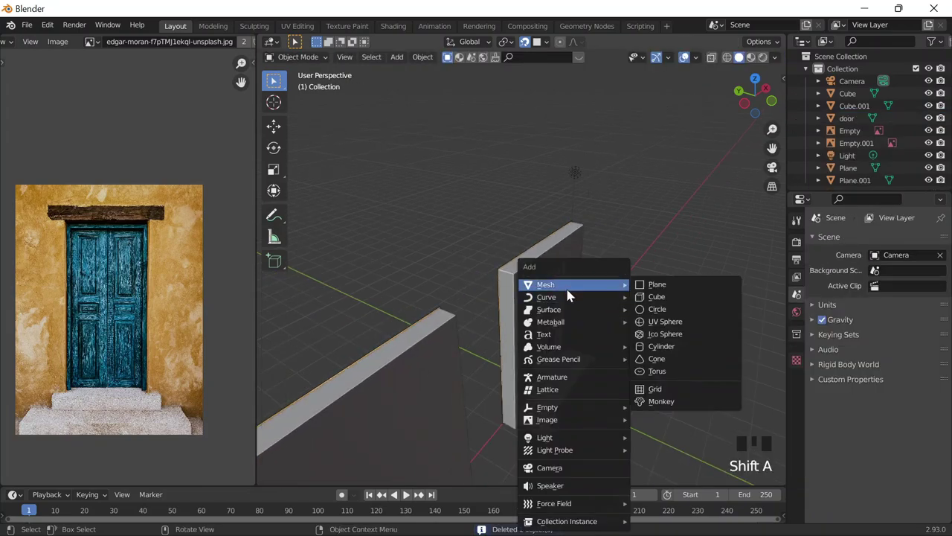
Add a new cube and move it up over the door
{"action": "scroll", "scroll_direction": "up", "scroll_amount": 3}
{"action": "left_click_drag", "start_coordinate": [537, 398], "coordinate": [491, 455]}
{"action": "left_click", "coordinate": [491, 455]}
{"action": "key", "text": "shift+d"}
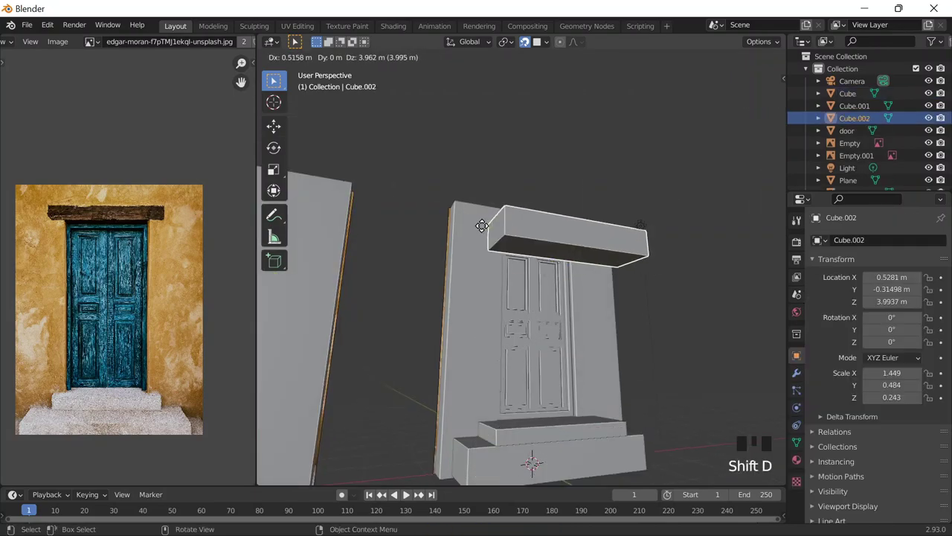
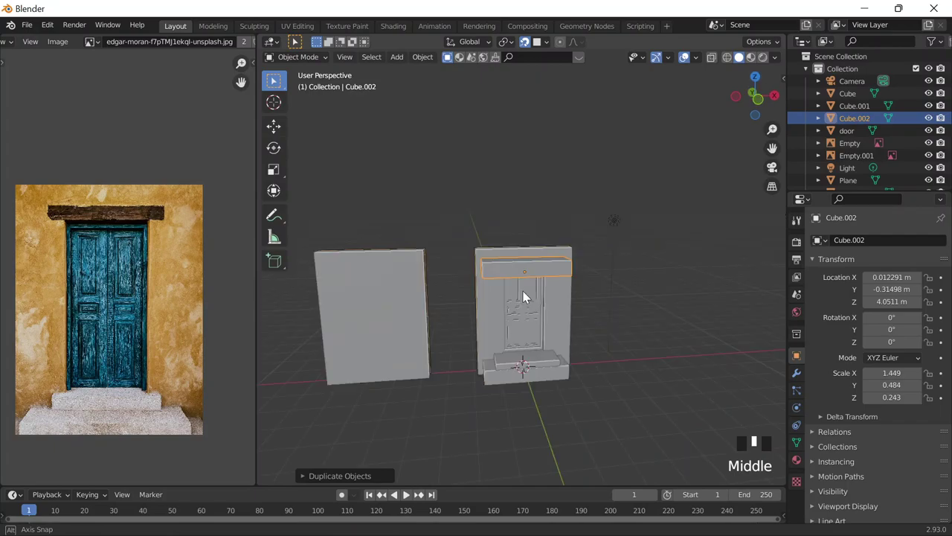
{"action": "scroll", "scroll_direction": "up", "scroll_amount": 3}
Scale the cube into a thin slab matching the door width and place it just above the frame
{"action": "key", "text": "s"}
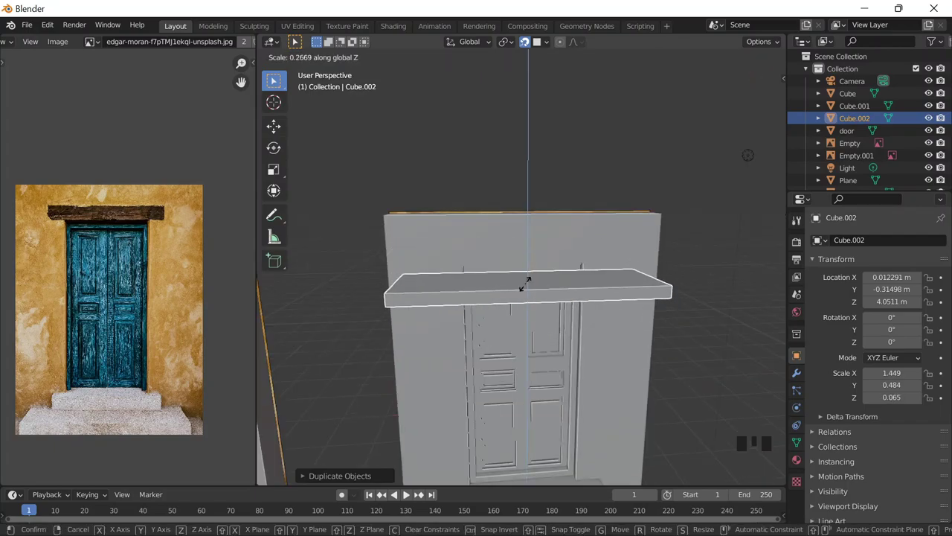
{"action": "key", "text": "s"}
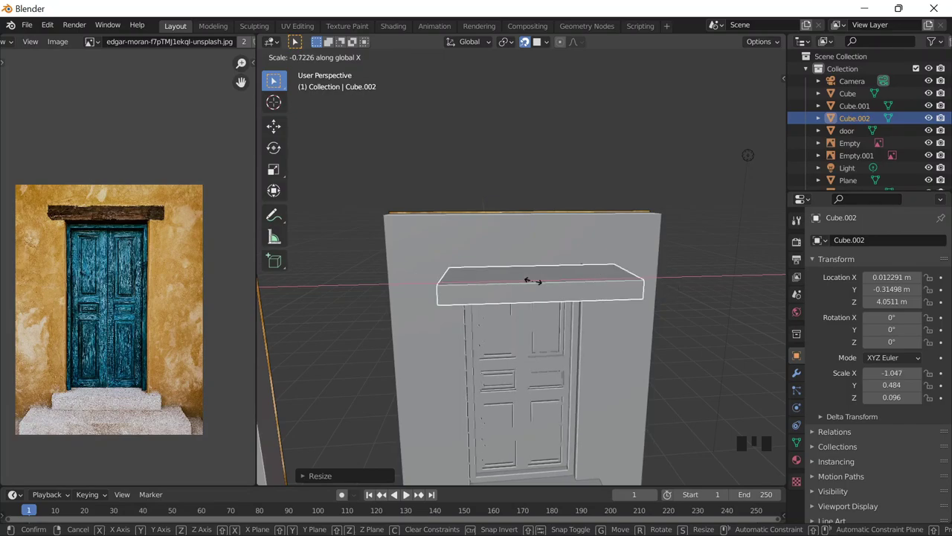
{"action": "left_click_drag", "start_coordinate": [526, 299], "coordinate": [524, 296]}
{"action": "scroll", "scroll_direction": "up", "scroll_amount": 3}
{"action": "scroll", "scroll_direction": "down", "scroll_amount": 3}
{"action": "key", "text": "s"}
{"action": "middle_click", "coordinate": [513, 295]}
{"action": "key", "text": "g"}
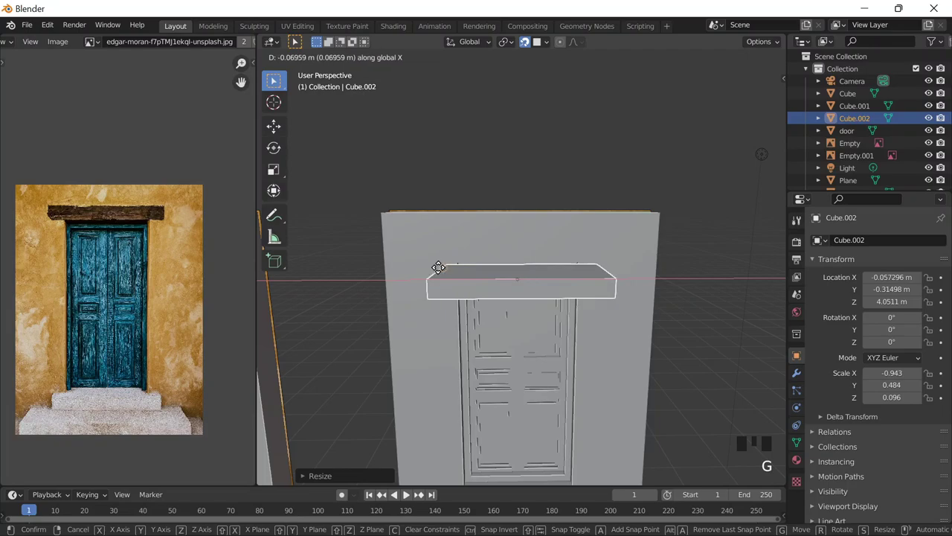
{"action": "key", "text": "g"}
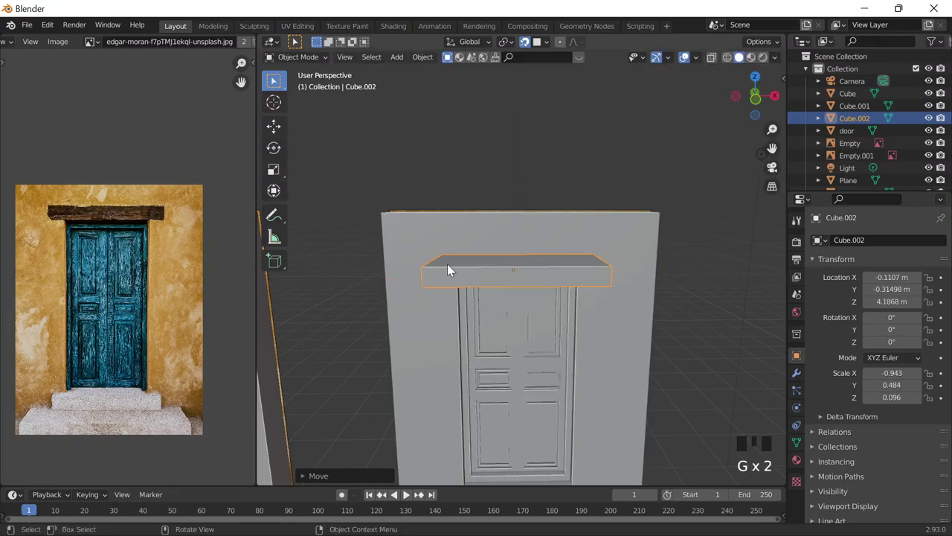
From the side, move the slab against the wall, thin it front to back and recentre it over the door
{"action": "left_click_drag", "start_coordinate": [498, 251], "coordinate": [602, 338]}
{"action": "key", "text": "g"}
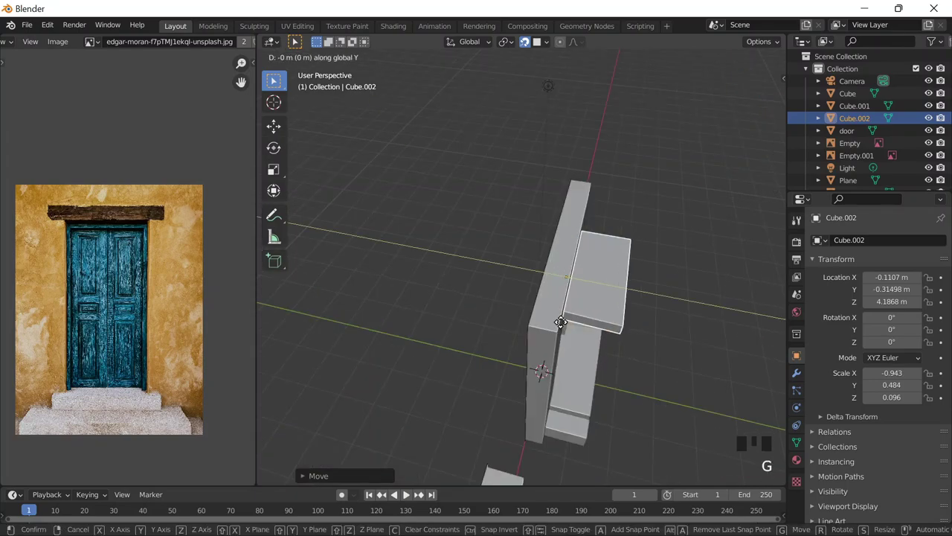
{"action": "key", "text": "s"}
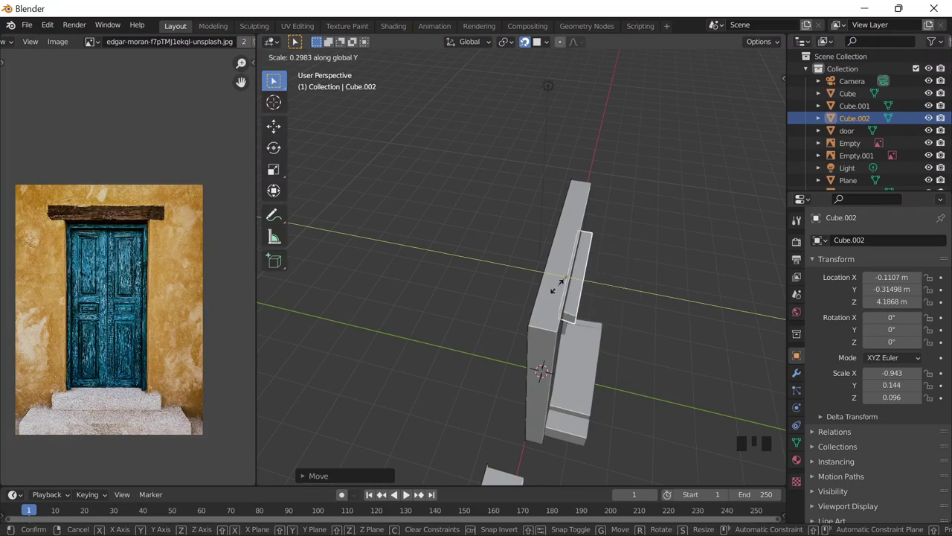
{"action": "scroll", "scroll_direction": "down", "scroll_amount": 3}
{"action": "middle_click", "coordinate": [635, 314]}
{"action": "scroll", "scroll_direction": "up", "scroll_amount": 3}
{"action": "left_click_drag", "start_coordinate": [530, 259], "coordinate": [566, 245]}
{"action": "scroll", "scroll_direction": "up", "scroll_amount": 3}
{"action": "middle_click", "coordinate": [578, 233]}
{"action": "key", "text": "g"}
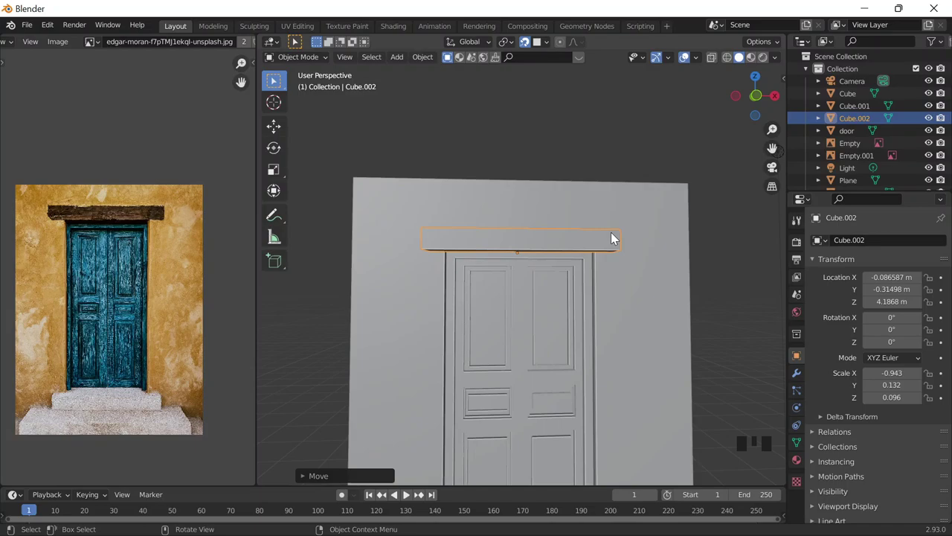
Raise the beam slightly higher above the door frame and confirm its height
{"action": "scroll", "scroll_direction": "up", "scroll_amount": 3}
{"action": "left_click_drag", "start_coordinate": [586, 226], "coordinate": [592, 202]}
{"action": "scroll", "scroll_direction": "down", "scroll_amount": 3}
{"action": "key", "text": "g"}
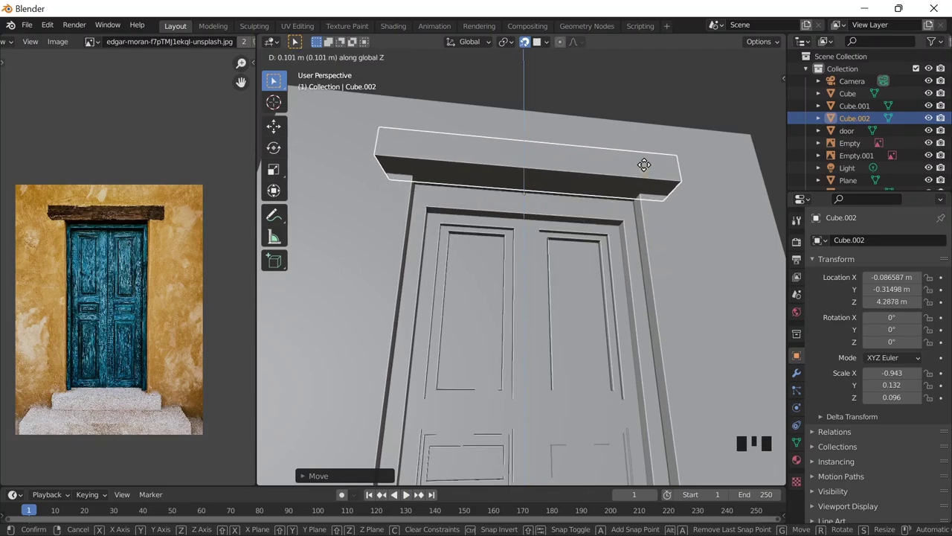
{"action": "scroll", "scroll_direction": "down", "scroll_amount": 3}
{"action": "left_click_drag", "start_coordinate": [596, 190], "coordinate": [564, 231]}
{"action": "scroll", "scroll_direction": "up", "scroll_amount": 3}
{"action": "scroll", "scroll_direction": "down", "scroll_amount": 3}
{"action": "middle_click", "coordinate": [569, 195]}
{"action": "left_click", "coordinate": [569, 193]}
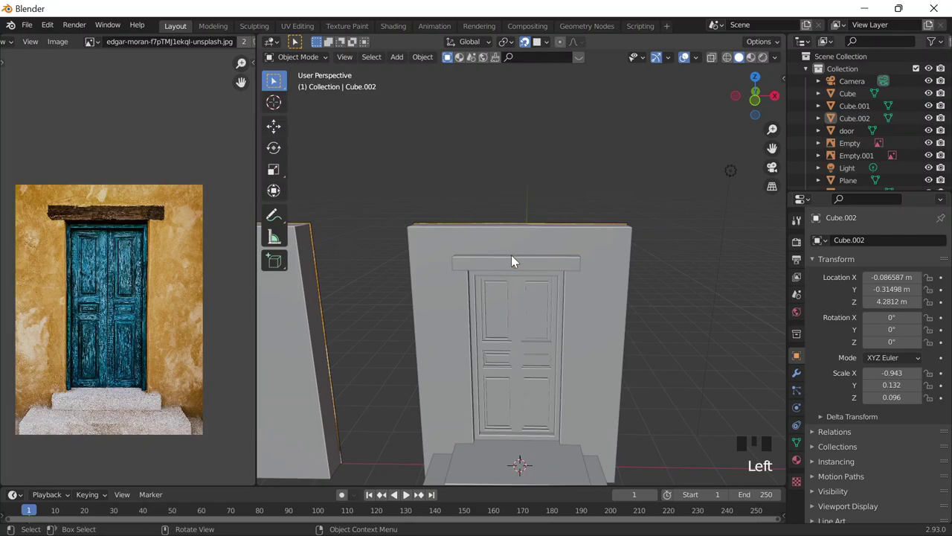
Adjust how far the lintel beam projects outward from the wall
{"action": "left_click_drag", "start_coordinate": [573, 249], "coordinate": [570, 225]}
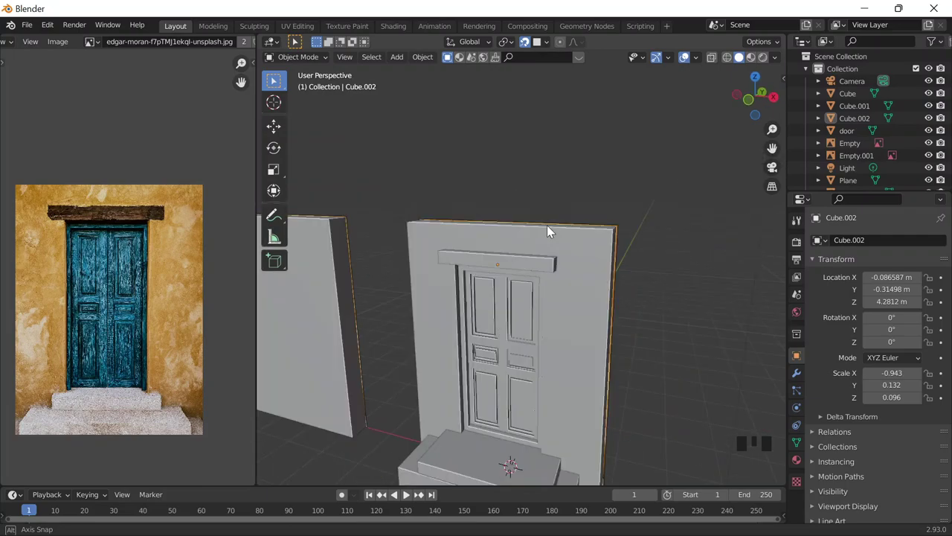
{"action": "middle_click", "coordinate": [561, 266]}
{"action": "left_click", "coordinate": [558, 265]}
{"action": "scroll", "scroll_direction": "down", "scroll_amount": 3}
{"action": "scroll", "scroll_direction": "up", "scroll_amount": 3}
{"action": "middle_click", "coordinate": [648, 312]}
{"action": "key", "text": "g"}
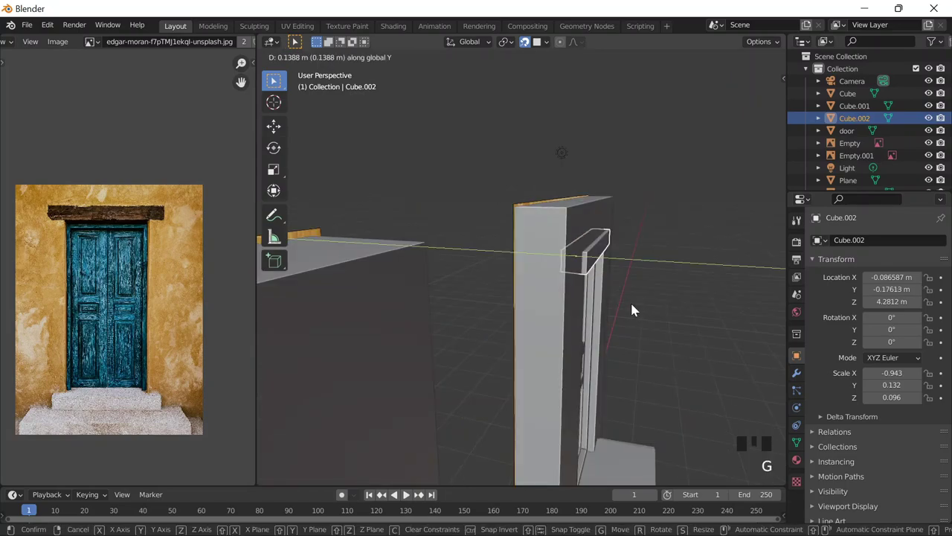
{"action": "key", "text": "g"}
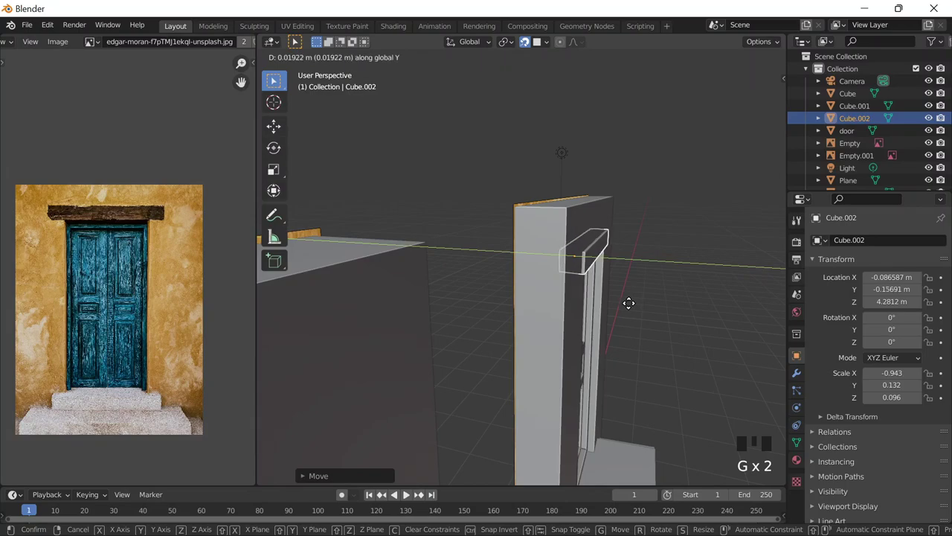
{"action": "middle_click", "coordinate": [572, 272]}
{"action": "scroll", "scroll_direction": "up", "scroll_amount": 3}
{"action": "scroll", "scroll_direction": "down", "scroll_amount": 3}
{"action": "middle_click", "coordinate": [644, 287]}
Duplicate the lintel beam and select the copy, the WOOD beam, in the outliner
{"action": "key", "text": "shift+d"}
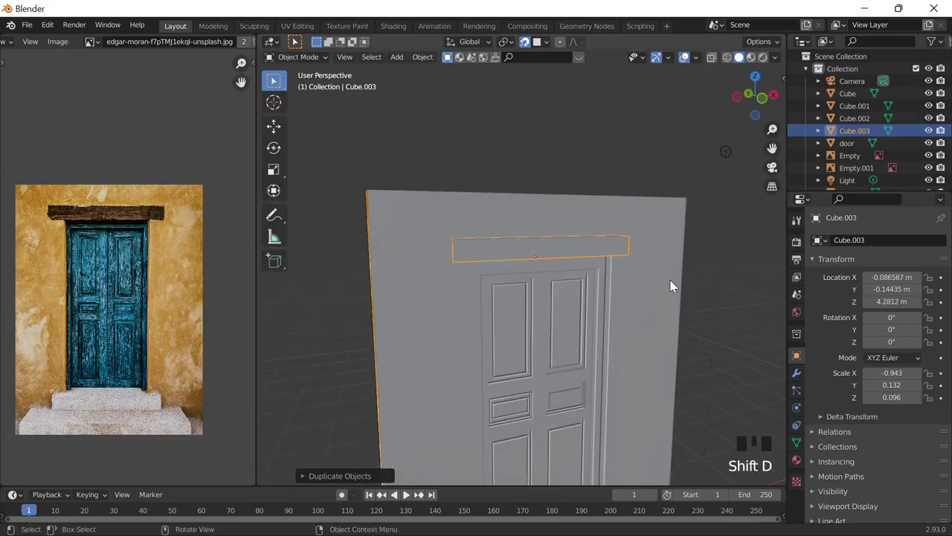
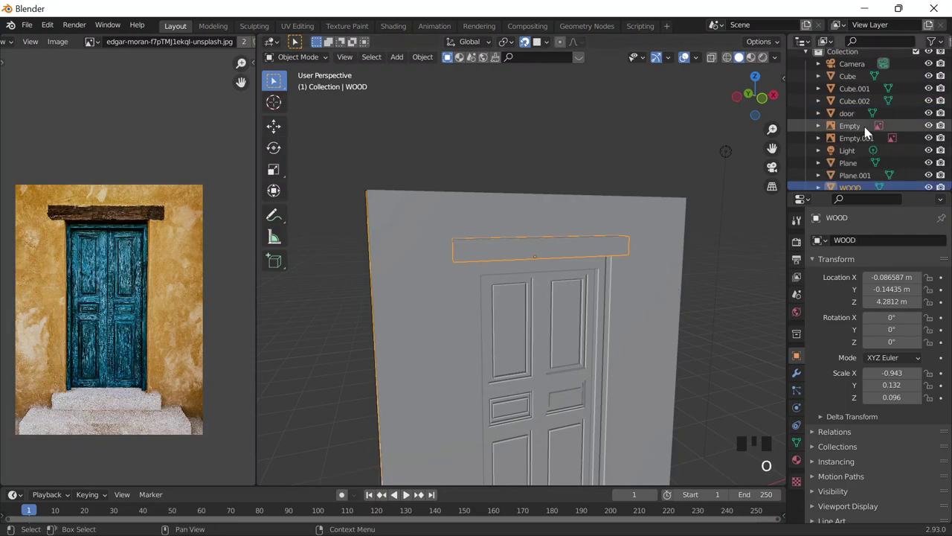
{"action": "left_click", "coordinate": [868, 105]}
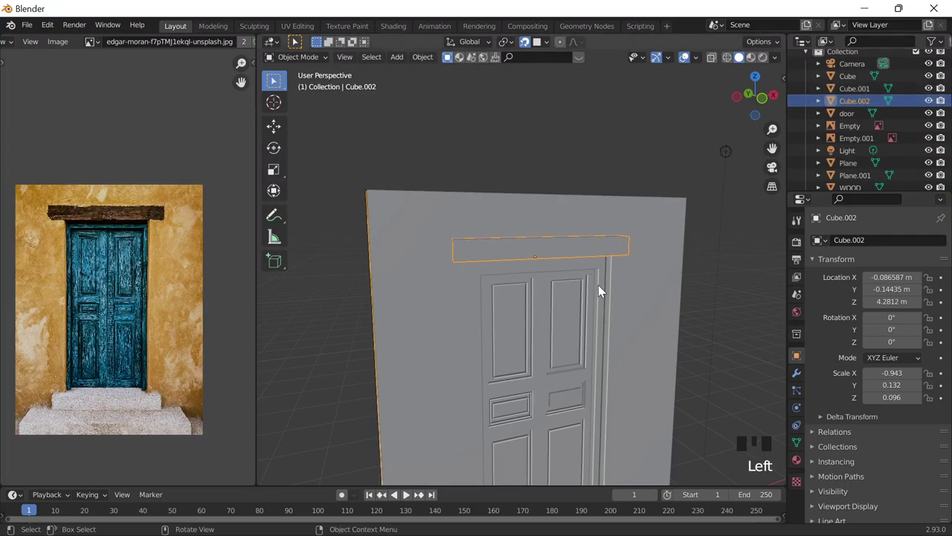
{"action": "left_click", "coordinate": [854, 95]}
{"action": "left_click", "coordinate": [851, 106]}
{"action": "left_click", "coordinate": [599, 212]}
{"action": "scroll", "scroll_direction": "down", "scroll_amount": 3}
{"action": "key", "text": "ctrl+KP_Subtract"}
{"action": "left_click_drag", "start_coordinate": [582, 189], "coordinate": [564, 215]}
{"action": "left_click", "coordinate": [544, 255]}
{"action": "scroll", "scroll_direction": "up", "scroll_amount": 3}
Scale the WOOD beam down to about 0.83 and confirm
{"action": "key", "text": "s"}
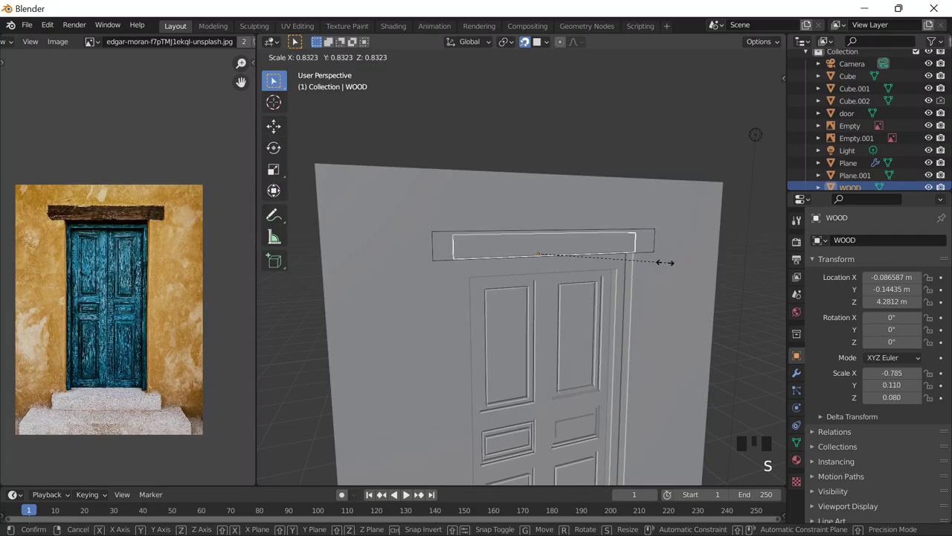
{"action": "scroll", "scroll_direction": "up", "scroll_amount": 3}
{"action": "left_click_drag", "start_coordinate": [506, 241], "coordinate": [496, 238]}
{"action": "scroll", "scroll_direction": "up", "scroll_amount": 3}
{"action": "left_click_drag", "start_coordinate": [497, 238], "coordinate": [681, 221]}
{"action": "left_click", "coordinate": [662, 224]}
Select the beam above the door and undo several recent edits
{"action": "scroll", "scroll_direction": "down", "scroll_amount": 3}
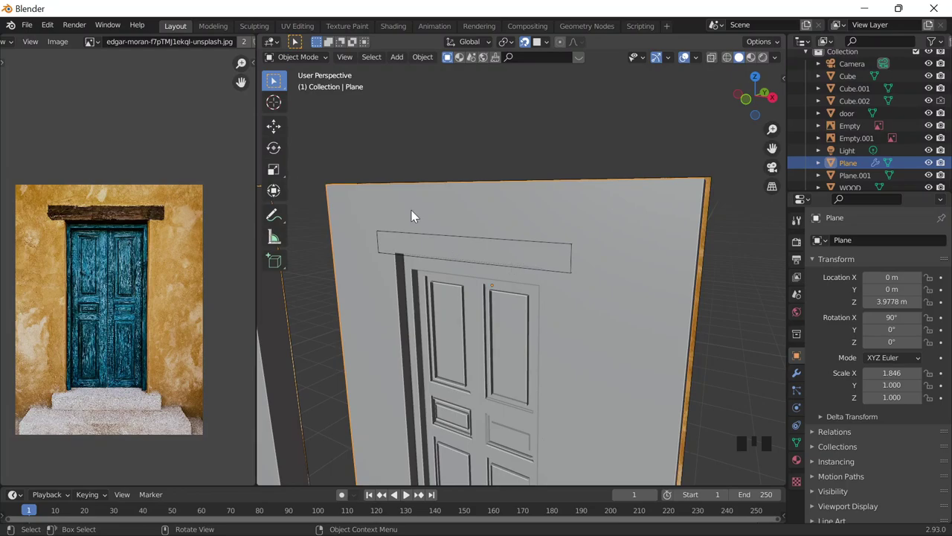
{"action": "left_click_drag", "start_coordinate": [481, 230], "coordinate": [471, 257]}
{"action": "left_click", "coordinate": [470, 258]}
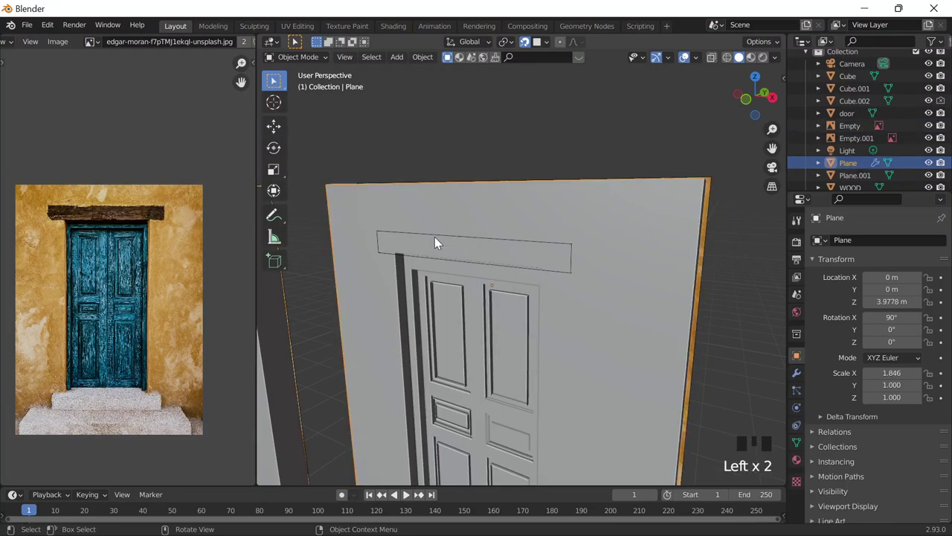
{"action": "left_click", "coordinate": [422, 254]}
{"action": "left_click", "coordinate": [395, 245]}
{"action": "key", "text": "ctrl+z"}
{"action": "key", "text": "ctrl+z"}
{"action": "key", "text": "ctrl+z"}
{"action": "key", "text": "ctrl+z"}
{"action": "key", "text": "ctrl+z"}
{"action": "key", "text": "ctrl+z"}
{"action": "key", "text": "ctrl+z"}
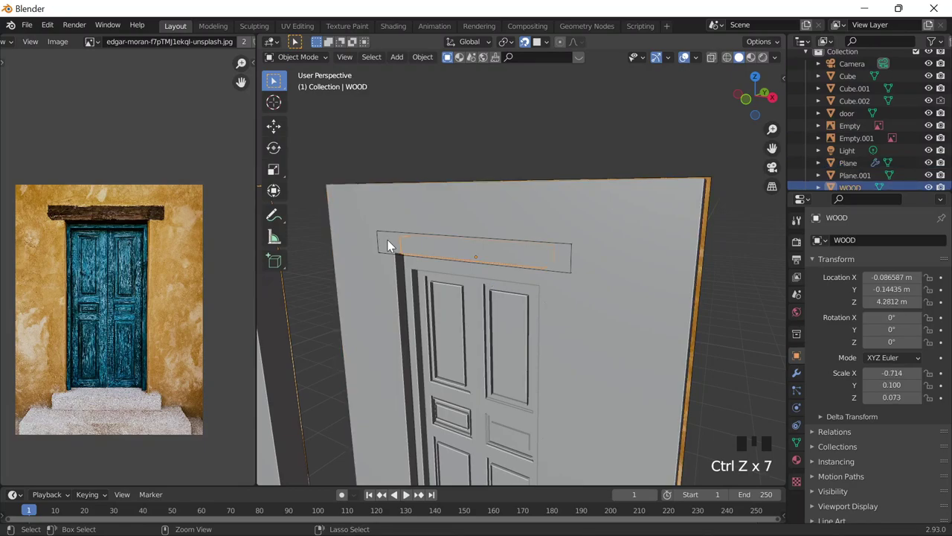
{"action": "key", "text": "ctrl+z"}
{"action": "scroll", "scroll_direction": "down", "scroll_amount": 3}
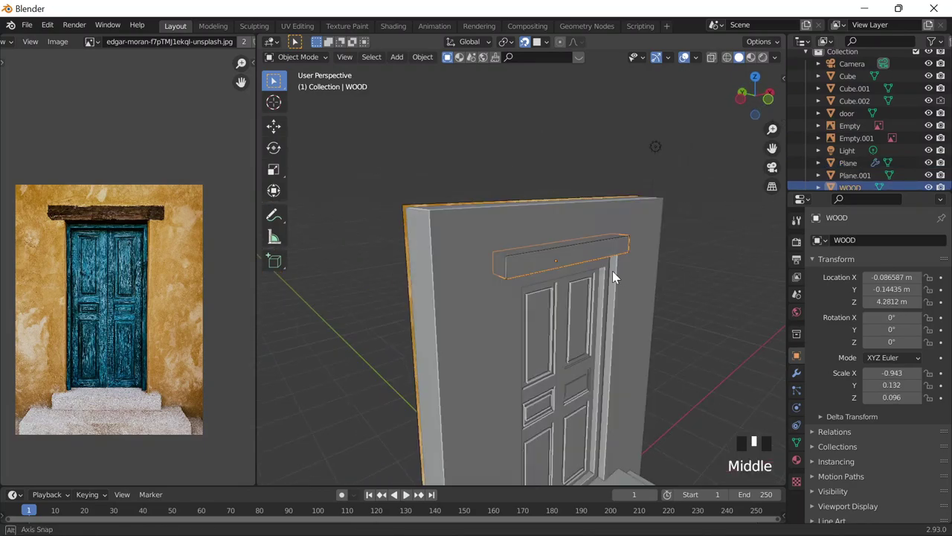
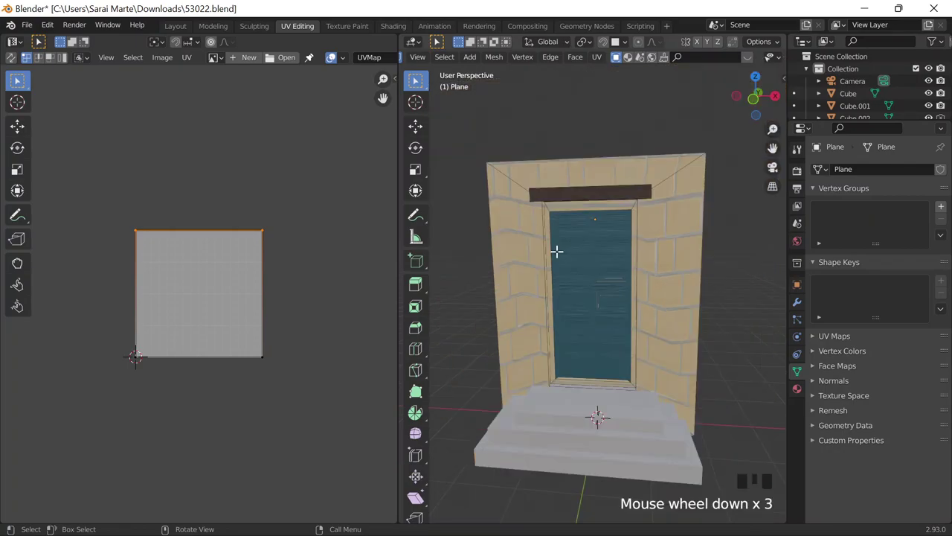
Select the door, return to Object Mode and orbit to view the doorway and stone steps
{"action": "left_click", "coordinate": [559, 204]}
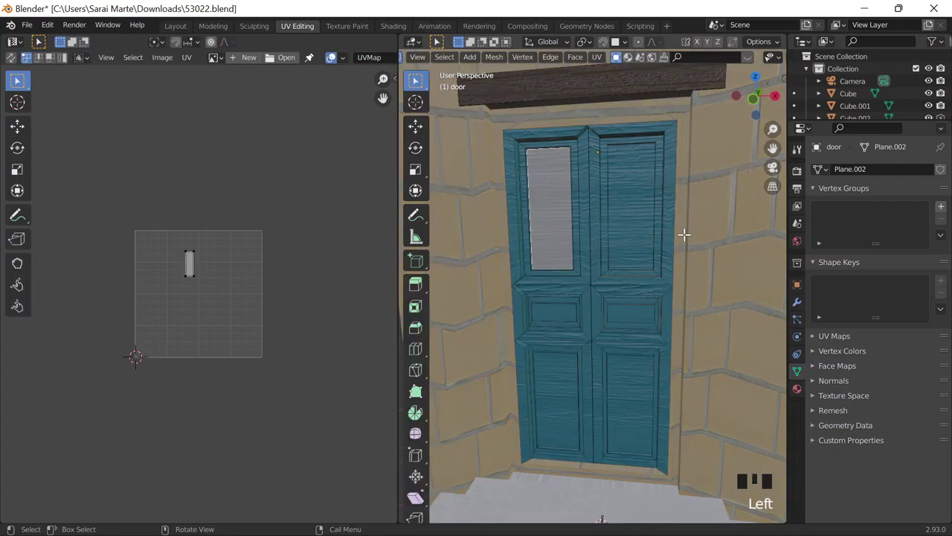
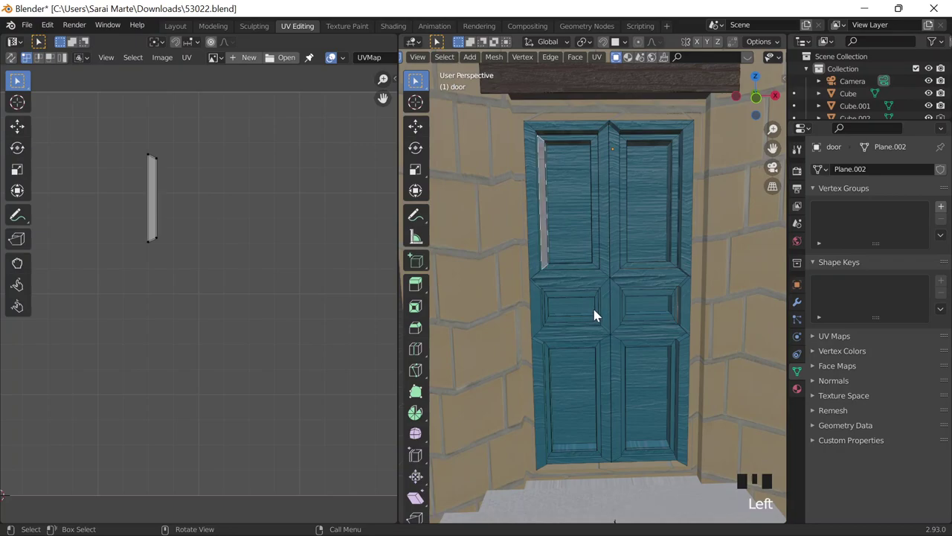
{"action": "left_click", "coordinate": [667, 249]}
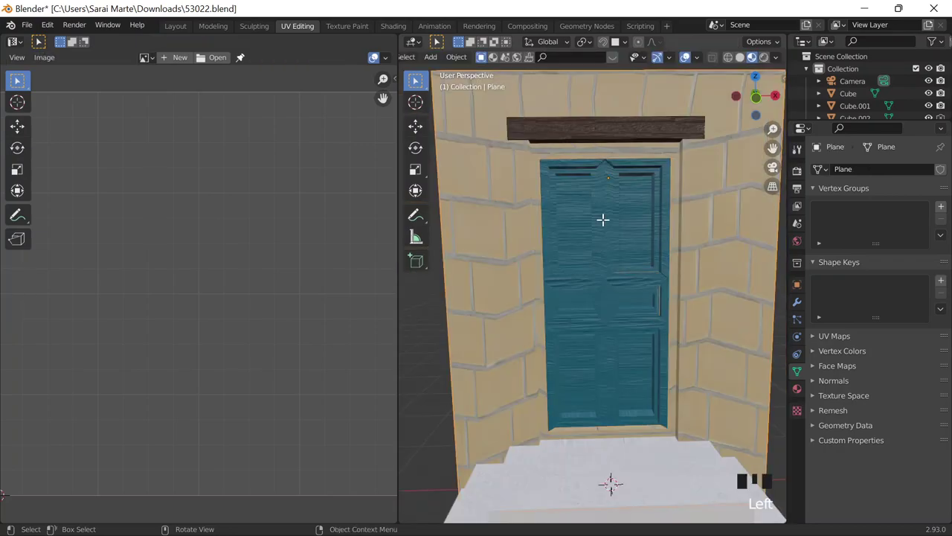
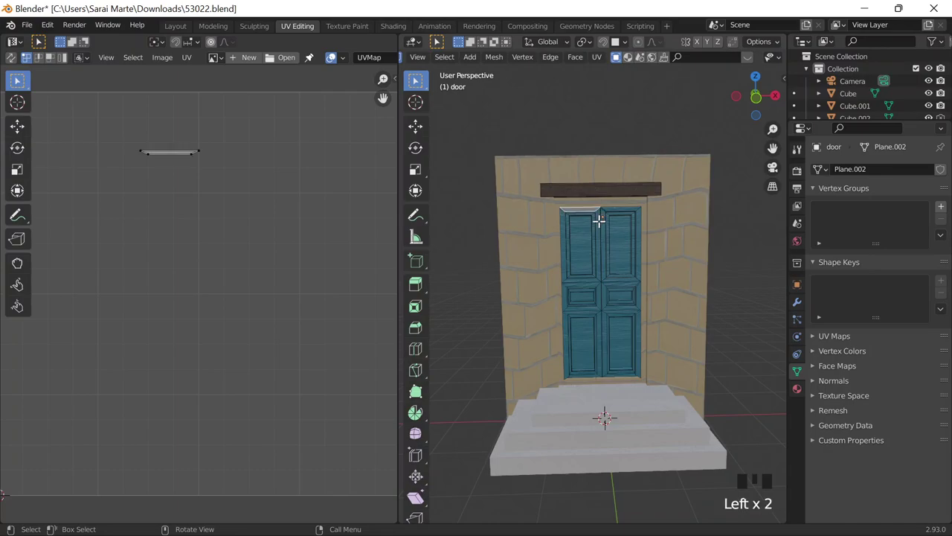
{"action": "left_click_drag", "start_coordinate": [643, 282], "coordinate": [603, 286]}
{"action": "left_click_drag", "start_coordinate": [622, 296], "coordinate": [617, 324]}
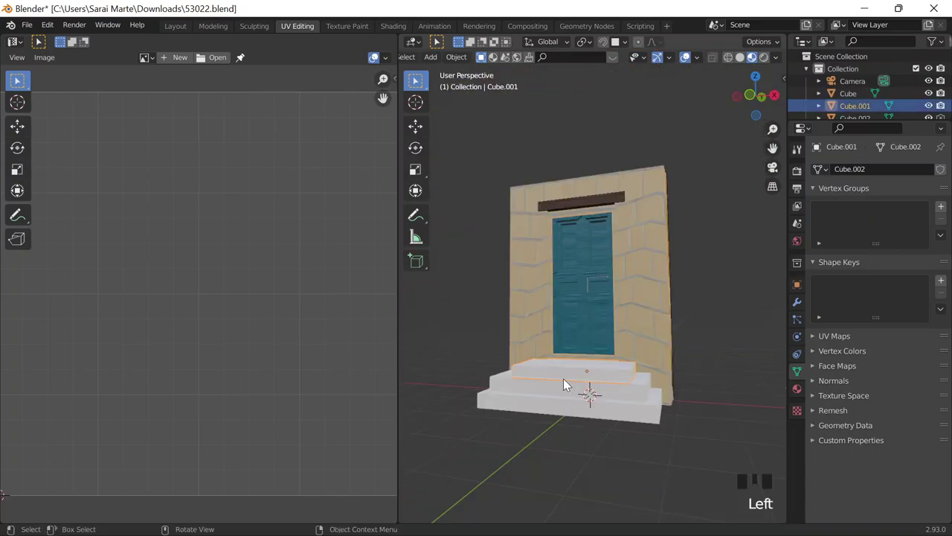
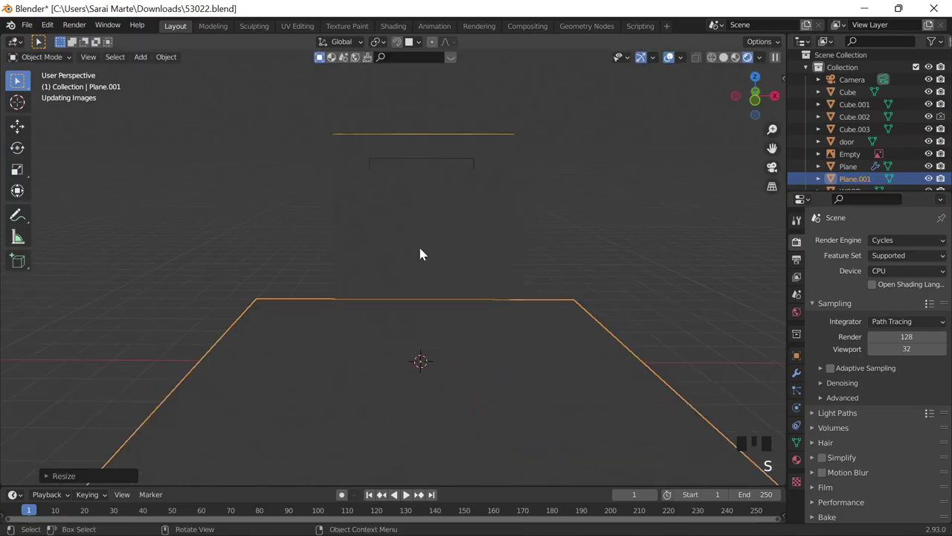
Lower the new plane along Z until it sits just under the door and steps
{"action": "key", "text": "g"}
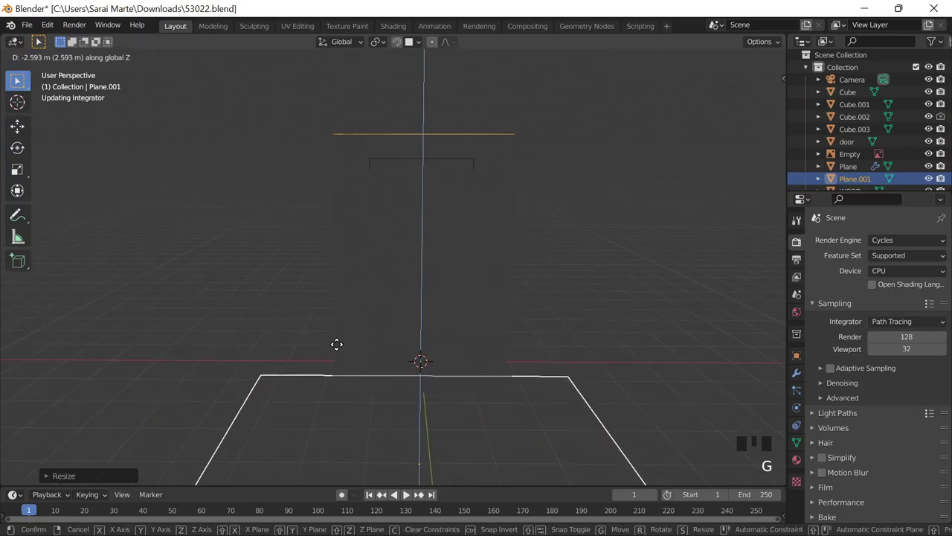
{"action": "left_click_drag", "start_coordinate": [463, 310], "coordinate": [399, 47]}
{"action": "left_click", "coordinate": [399, 48]}
{"action": "left_click", "coordinate": [419, 202]}
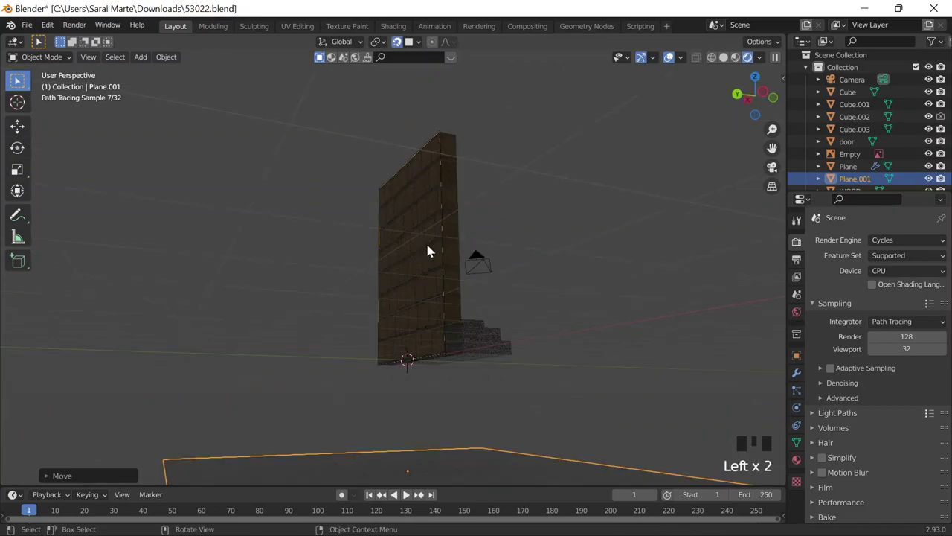
{"action": "key", "text": "g"}
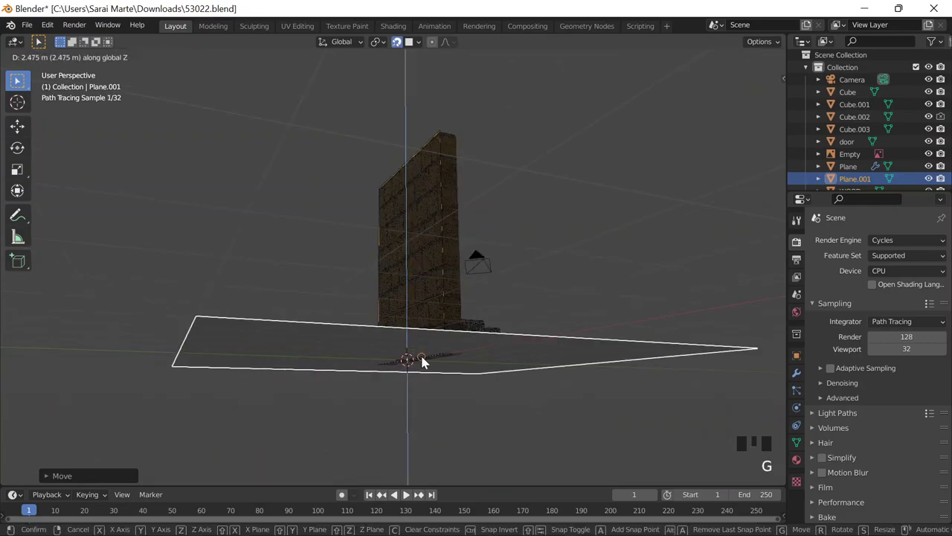
{"action": "key", "text": "g"}
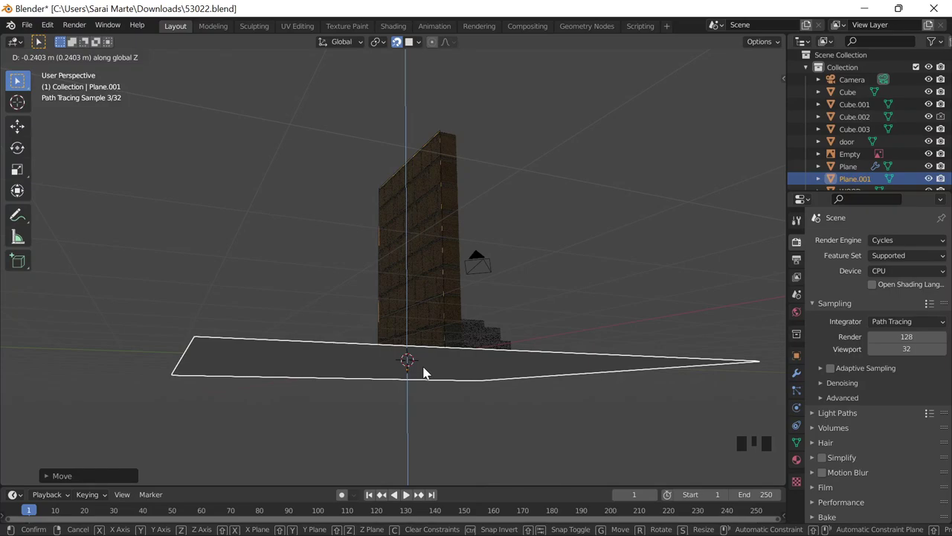
{"action": "scroll", "scroll_direction": "down", "scroll_amount": 3}
Raise the Sun lamp high above the doorway and slide the floor plane beneath the door
{"action": "key", "text": "g"}
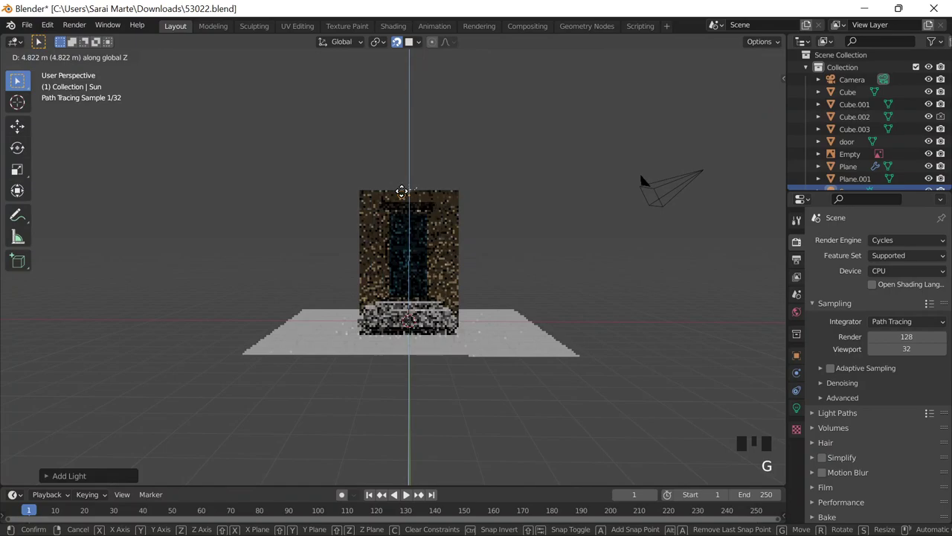
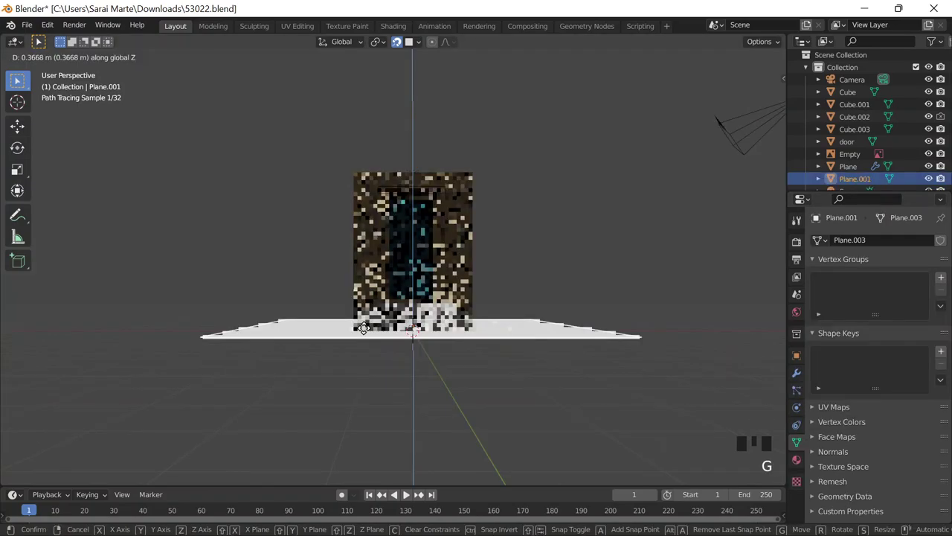
{"action": "left_click_drag", "start_coordinate": [423, 287], "coordinate": [423, 287]}
{"action": "key", "text": "g"}
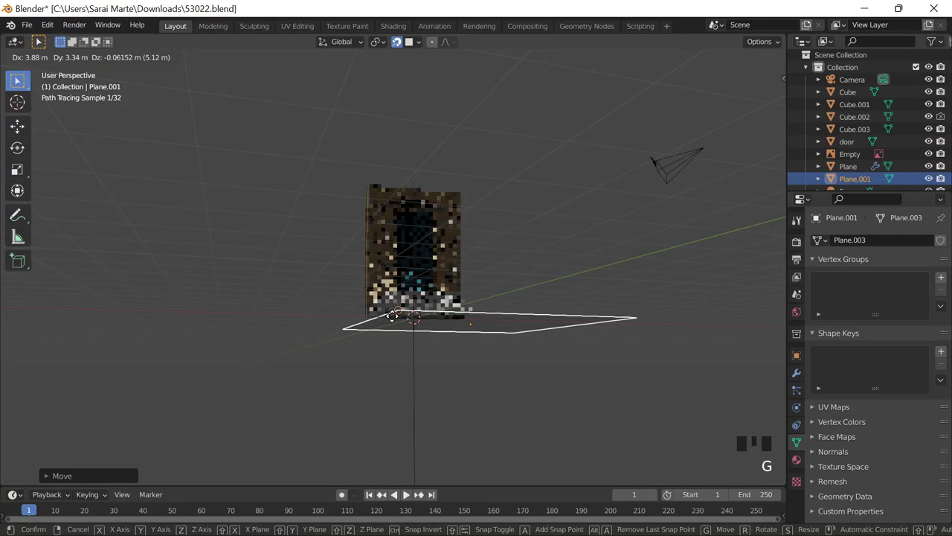
{"action": "left_click_drag", "start_coordinate": [605, 218], "coordinate": [354, 282]}
Extrude the floor's back and side edges upward into corner walls, then leave Edit Mode
{"action": "left_click", "coordinate": [354, 282]}
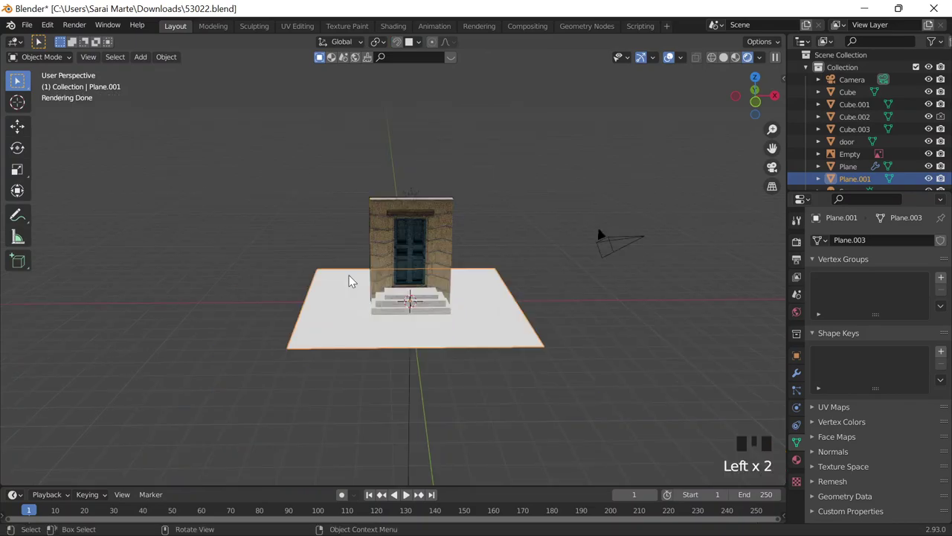
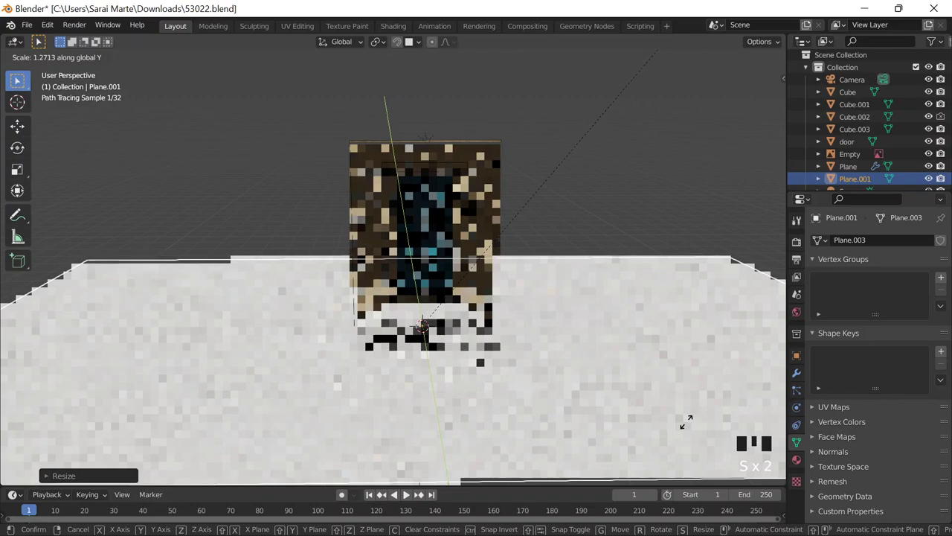
{"action": "key", "text": "e"}
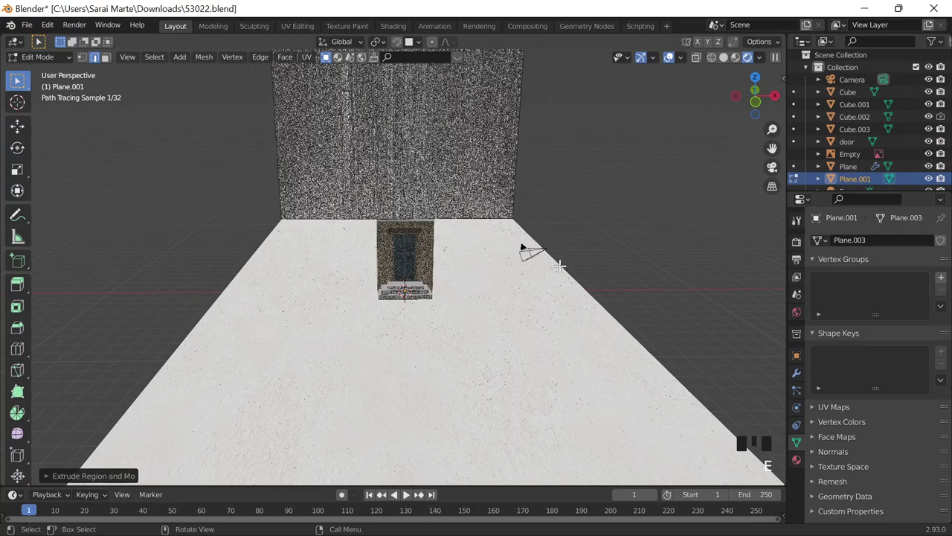
{"action": "key", "text": "g"}
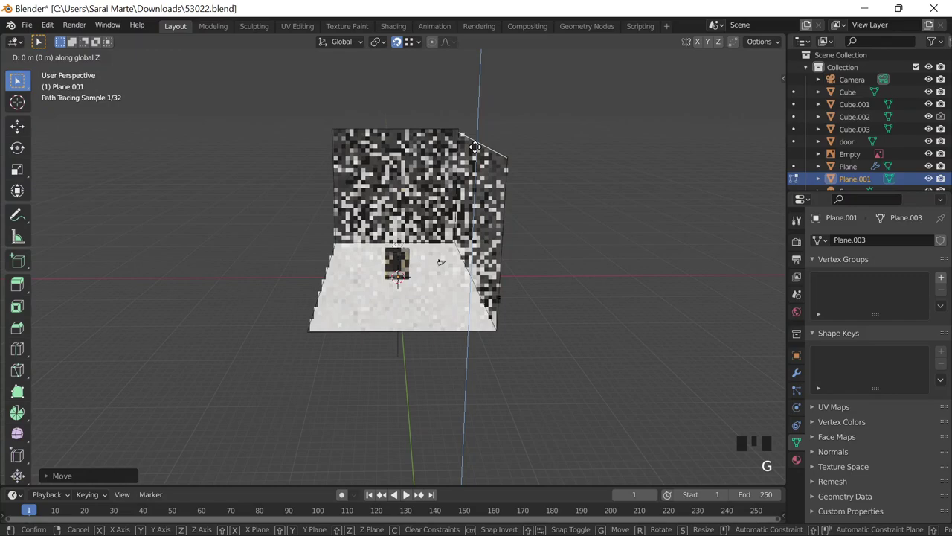
{"action": "key", "text": "Tab"}
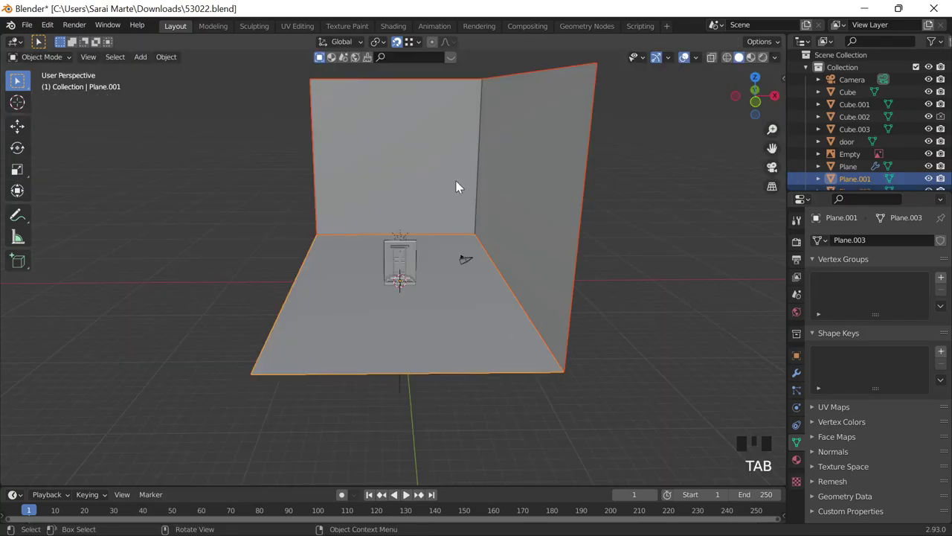
{"action": "left_click", "coordinate": [186, 74]}
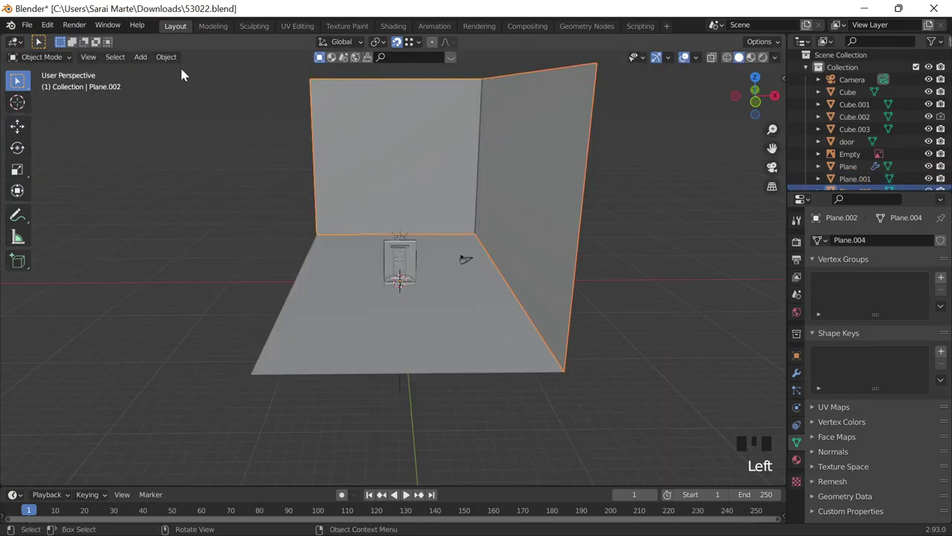